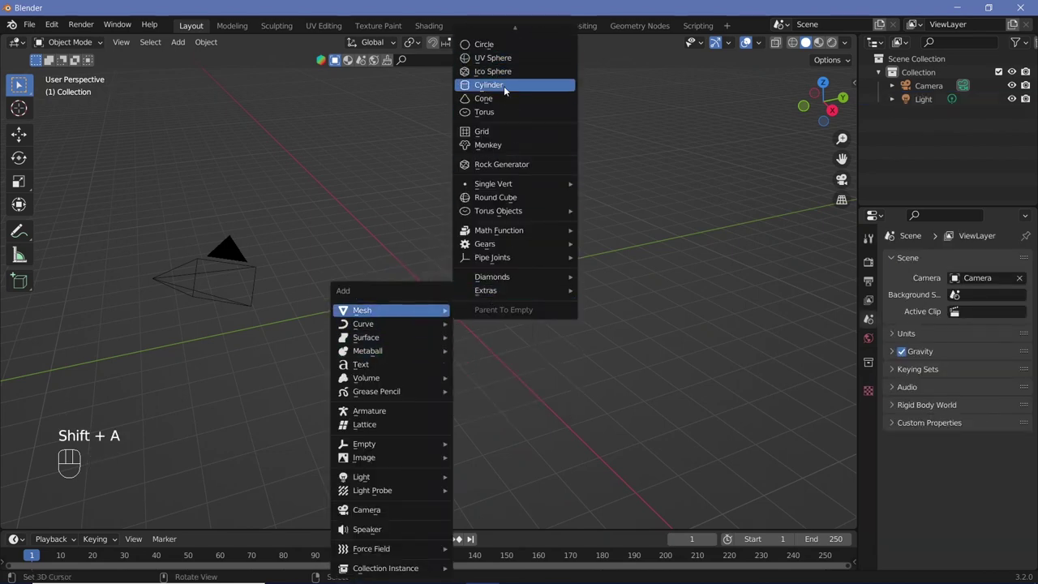
Step: Add a cylinder rotated 90° on X, stretched 5× along its length and thinned to 0.5
{"action": "left_click", "coordinate": [54, 518]}
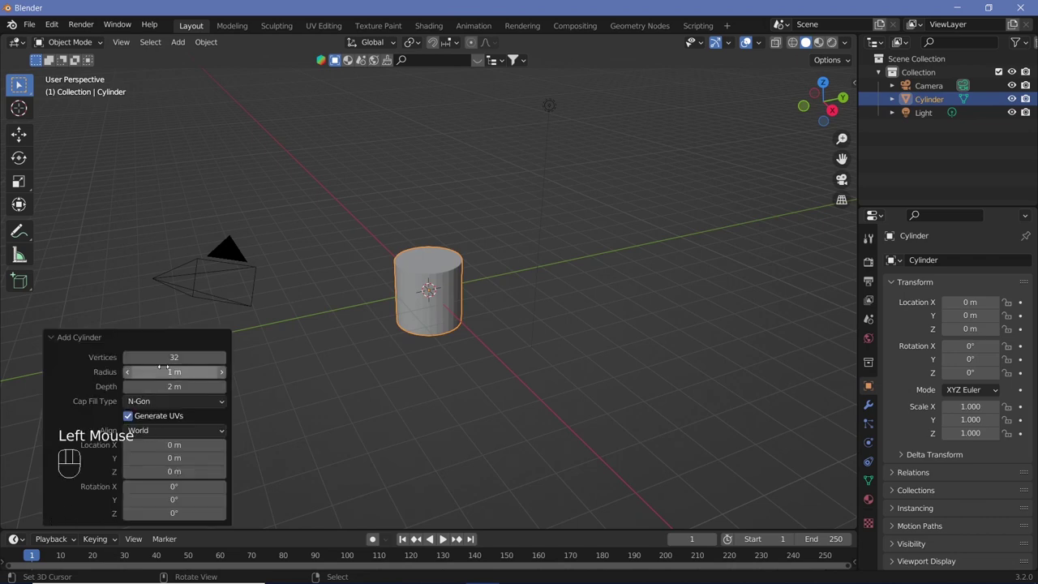
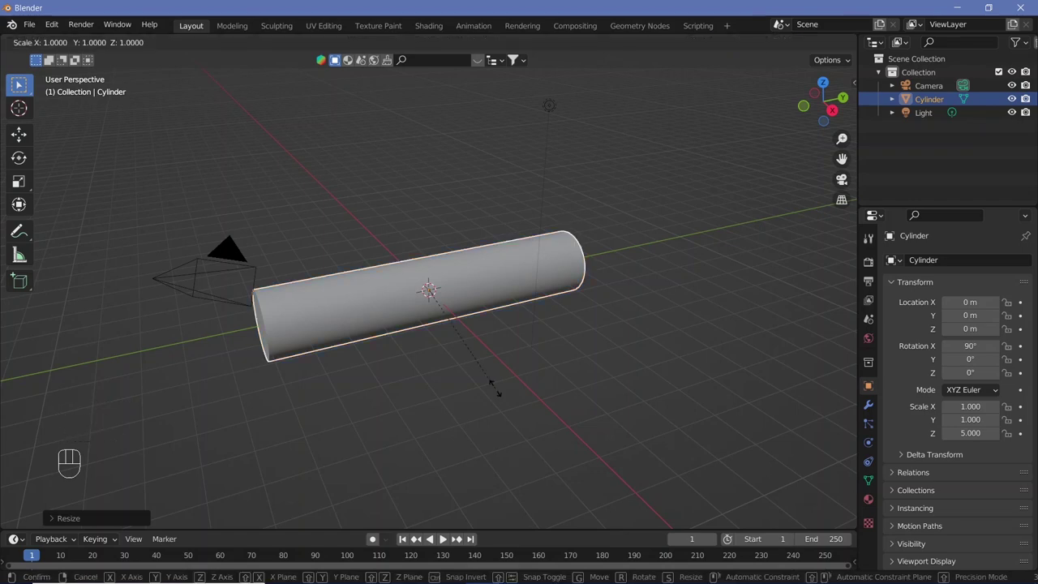
{"action": "key", "text": "shift+y"}
{"action": "key", "text": "0"}
{"action": "key", "text": "."}
{"action": "key", "text": "5"}
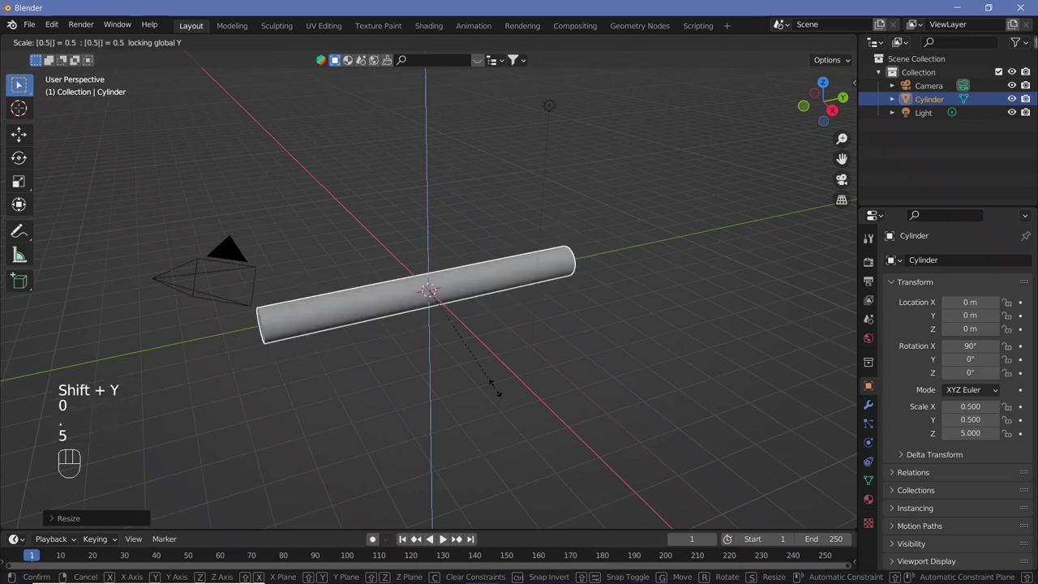
{"action": "key", "text": "Return"}
{"action": "left_click_drag", "start_coordinate": [493, 373], "coordinate": [497, 376]}
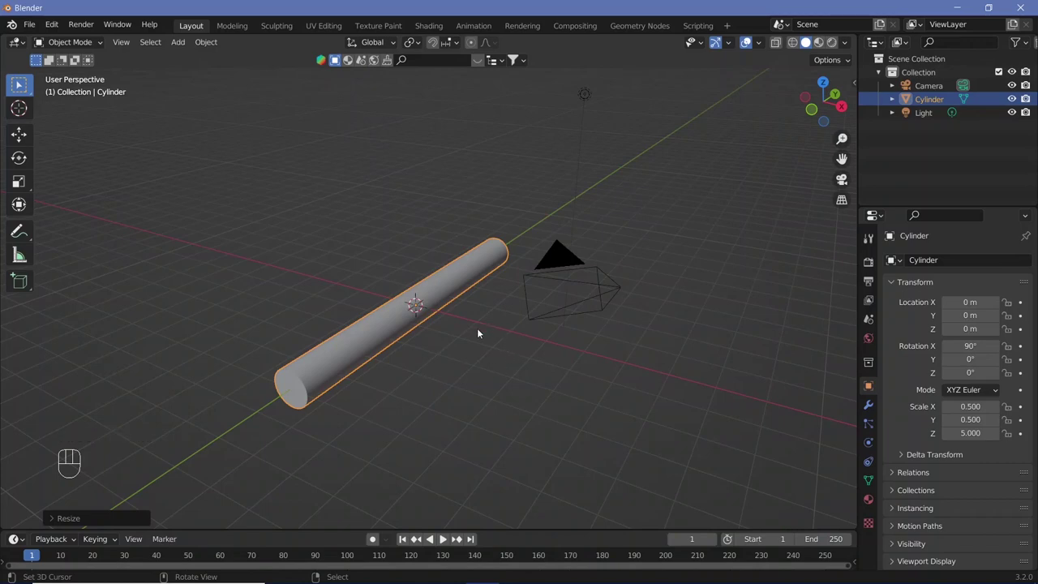
Step: Switch the scene camera to orthographic projection and edit the render resolution width
{"action": "key", "text": "KP_0"}
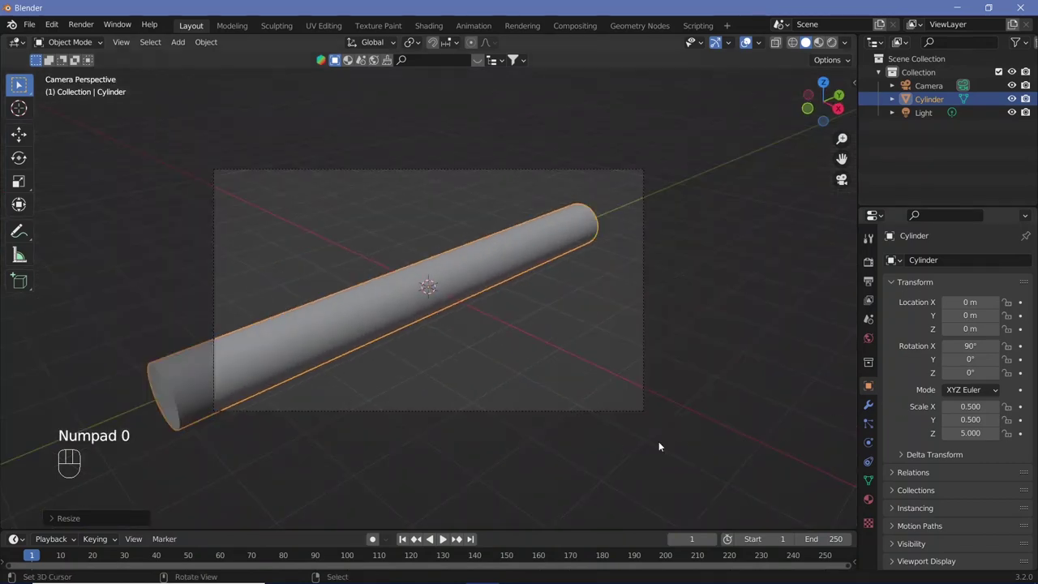
{"action": "right_click", "coordinate": [645, 295]}
{"action": "left_click", "coordinate": [873, 447]}
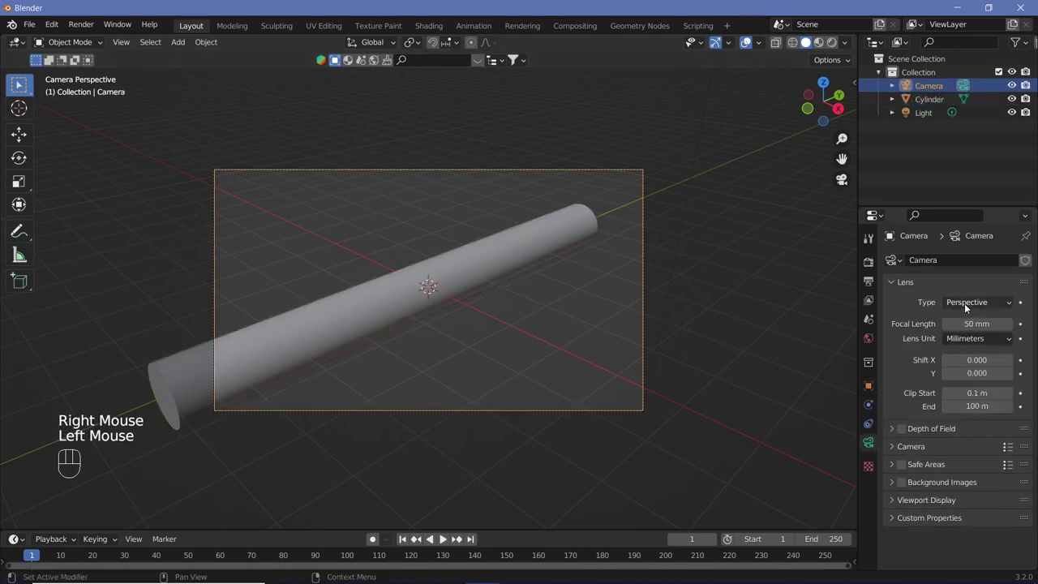
{"action": "left_click_drag", "start_coordinate": [966, 307], "coordinate": [923, 367]}
{"action": "left_click", "coordinate": [873, 265]}
{"action": "left_click", "coordinate": [873, 278]}
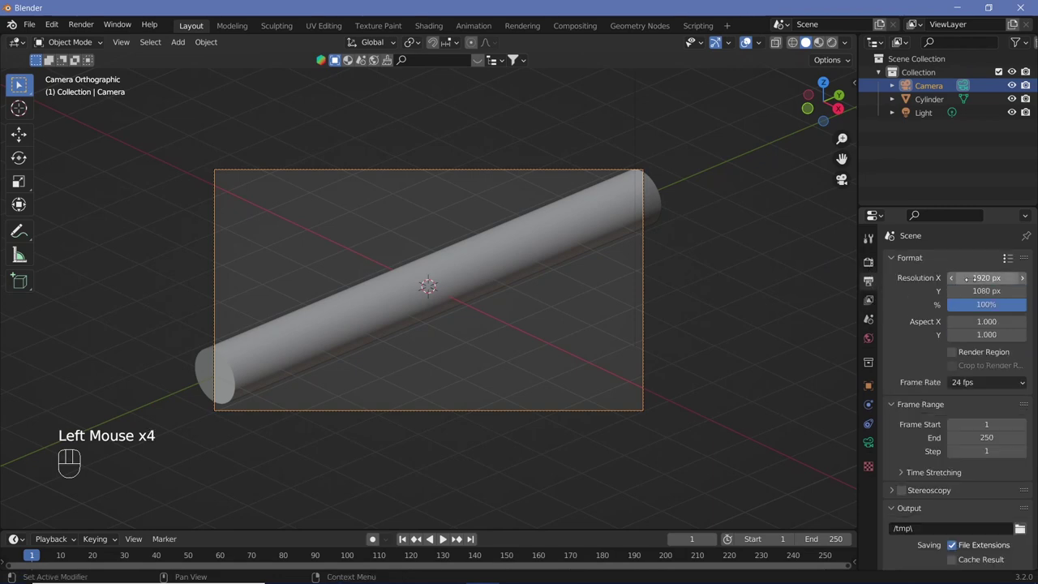
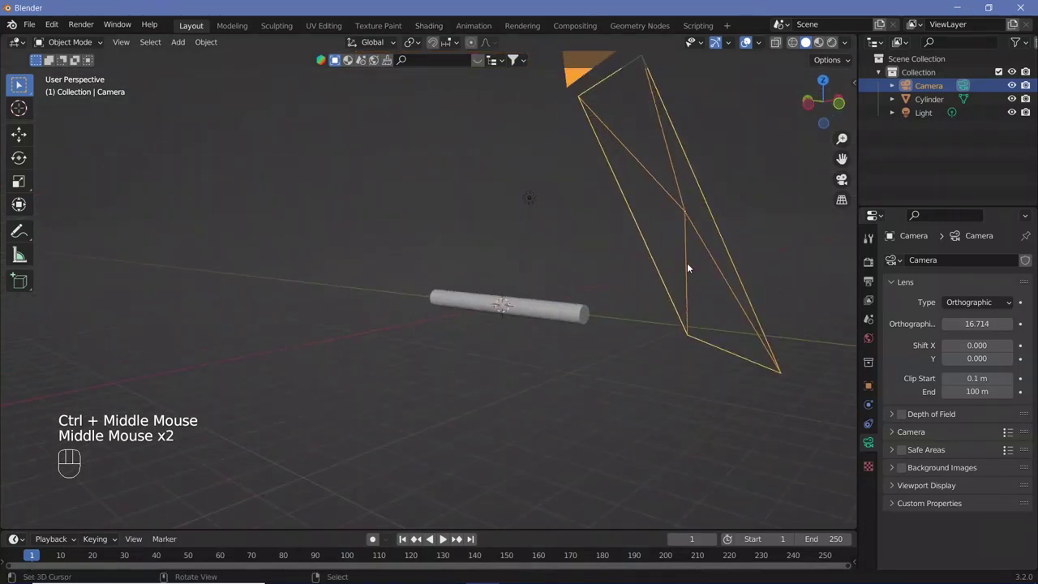
Step: Move the camera horizontally to a new position and look through it at the rod
{"action": "right_click", "coordinate": [691, 266]}
{"action": "key", "text": "g"}
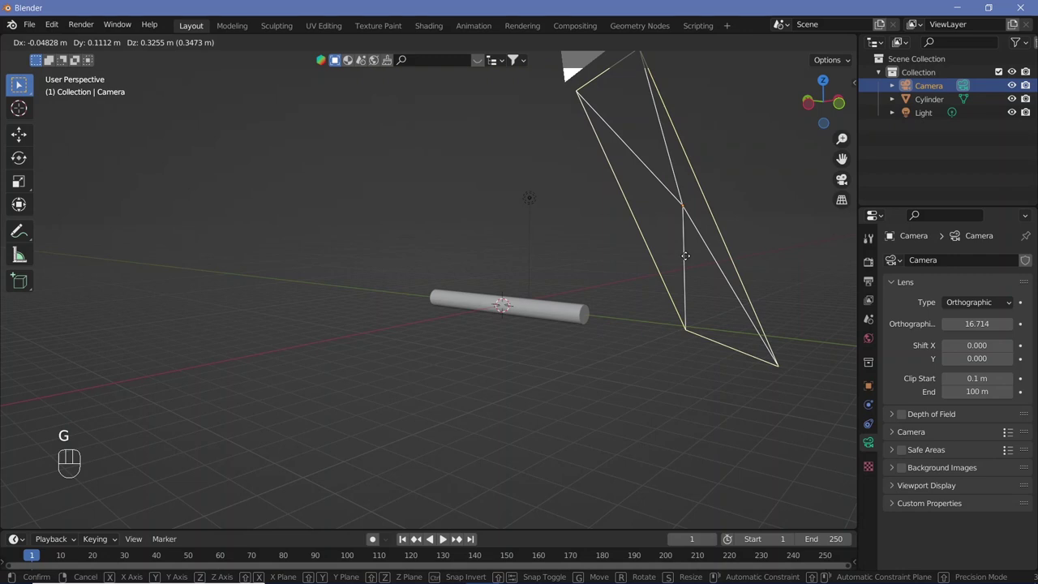
{"action": "key", "text": "shift+z"}
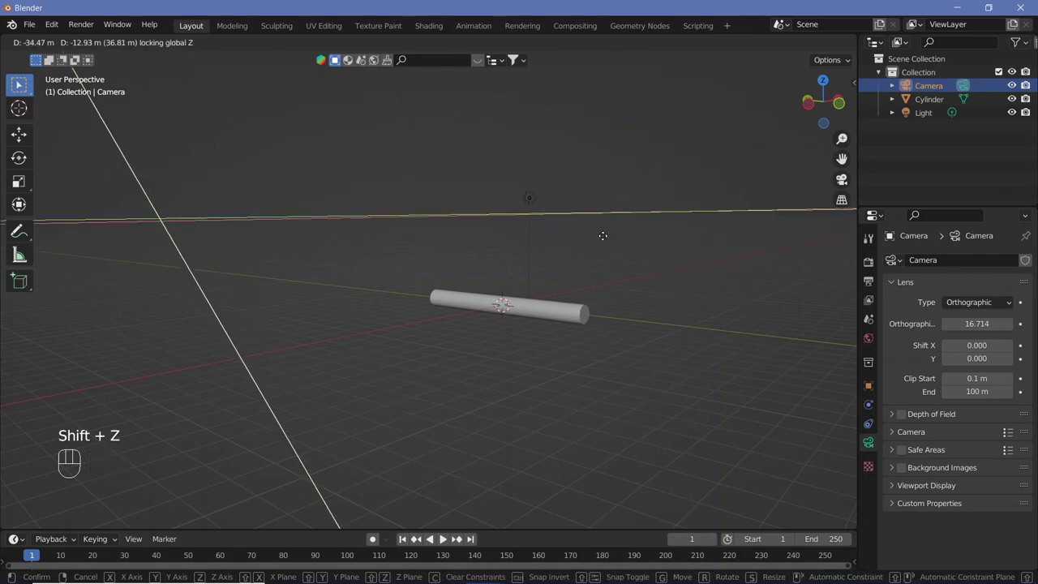
{"action": "right_click", "coordinate": [570, 285]}
{"action": "left_click_drag", "start_coordinate": [626, 300], "coordinate": [577, 381]}
{"action": "key", "text": "g"}
{"action": "key", "text": "shift+z"}
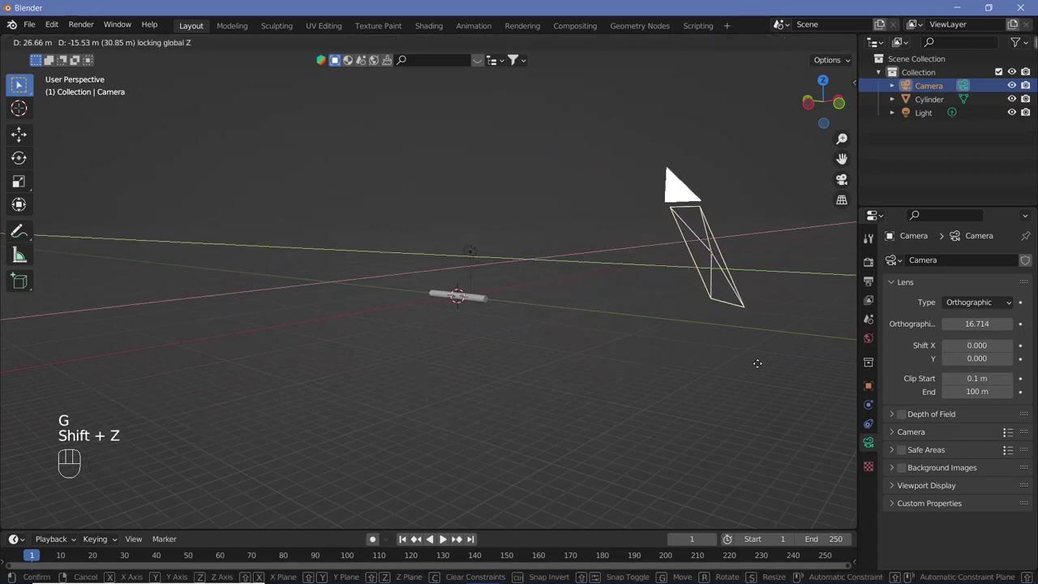
{"action": "left_click", "coordinate": [762, 365]}
{"action": "key", "text": "KP_0"}
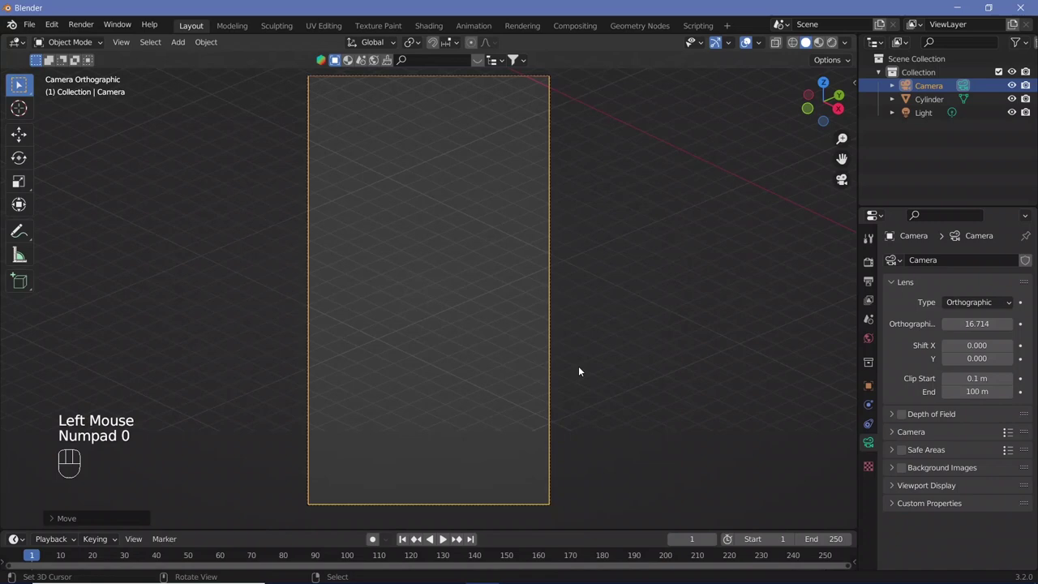
Step: Adjust the camera's transform and framing so the rod crosses the frame diagonally, orthographic scale 16
{"action": "middle_click", "coordinate": [516, 340]}
{"action": "key", "text": "KP_0"}
{"action": "left_click_drag", "start_coordinate": [483, 297], "coordinate": [750, 291]}
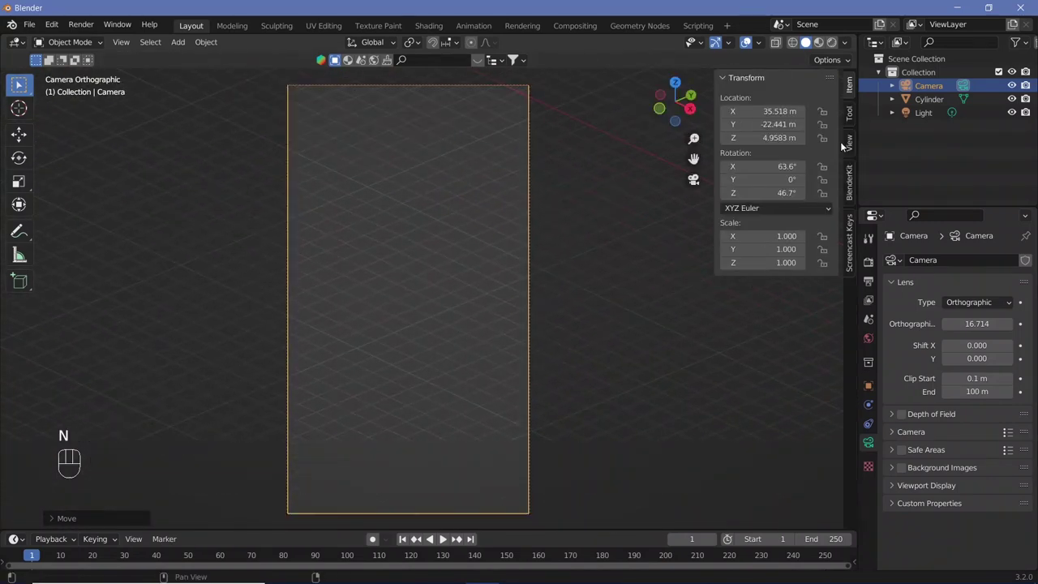
{"action": "left_click", "coordinate": [852, 147]}
{"action": "left_click_drag", "start_coordinate": [770, 246], "coordinate": [615, 308]}
{"action": "key", "text": "n"}
{"action": "middle_click", "coordinate": [582, 317]}
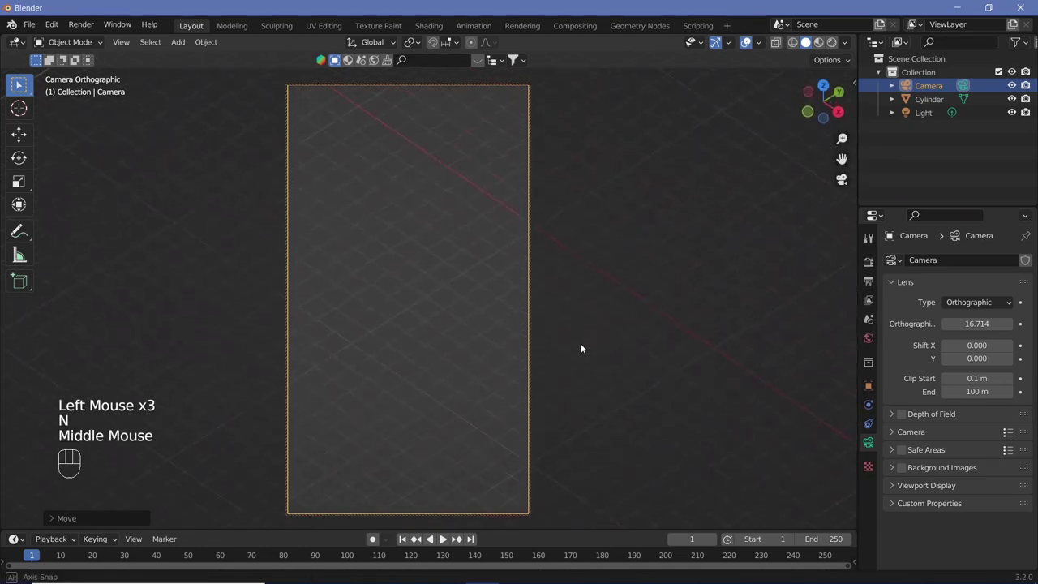
{"action": "middle_click", "coordinate": [579, 247]}
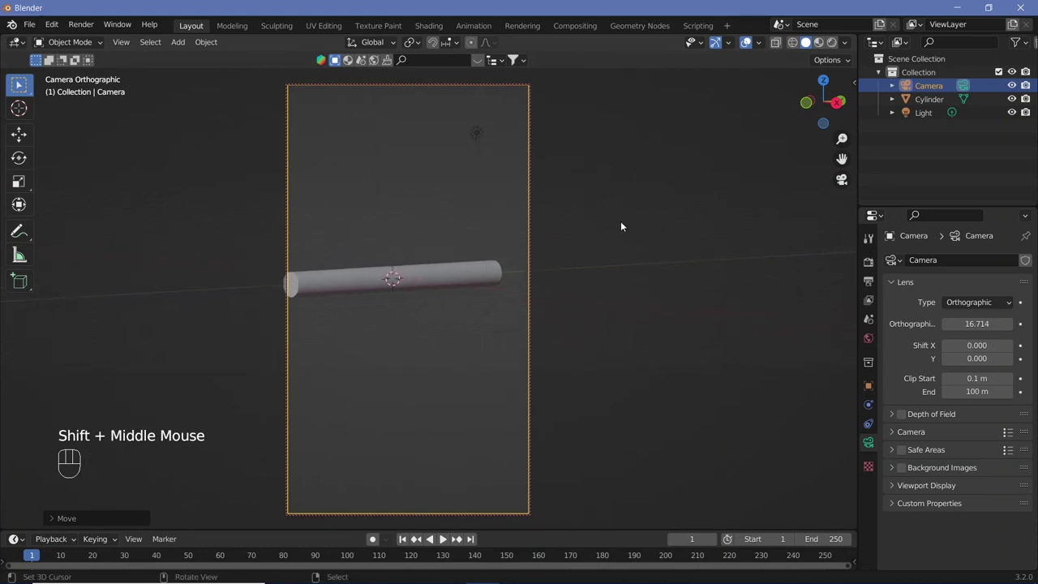
{"action": "middle_click", "coordinate": [620, 240]}
{"action": "left_click_drag", "start_coordinate": [635, 245], "coordinate": [588, 251]}
{"action": "left_click_drag", "start_coordinate": [584, 251], "coordinate": [584, 250]}
{"action": "middle_click", "coordinate": [591, 255]}
{"action": "scroll", "scroll_direction": "down", "scroll_amount": 3}
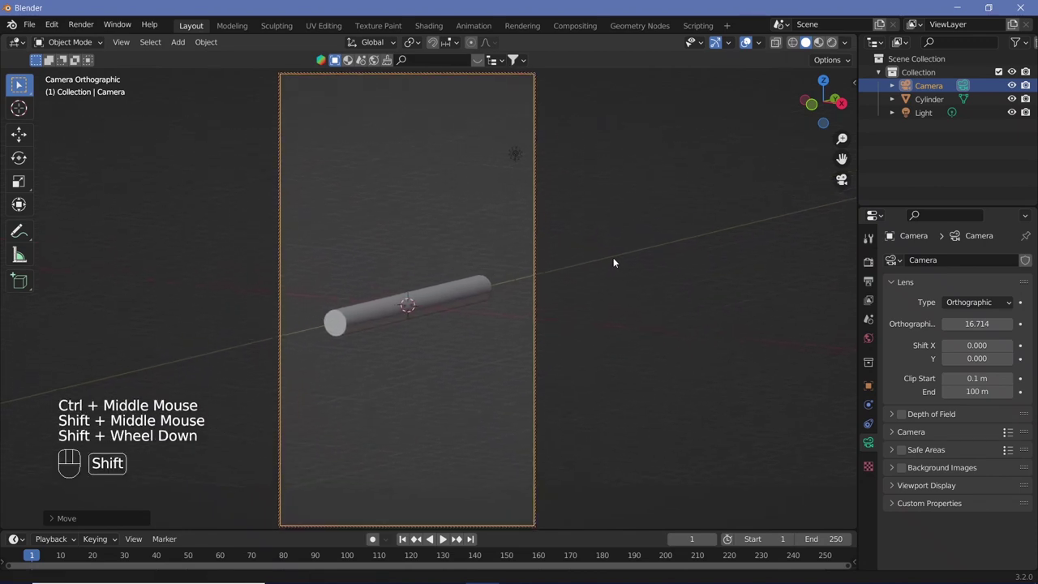
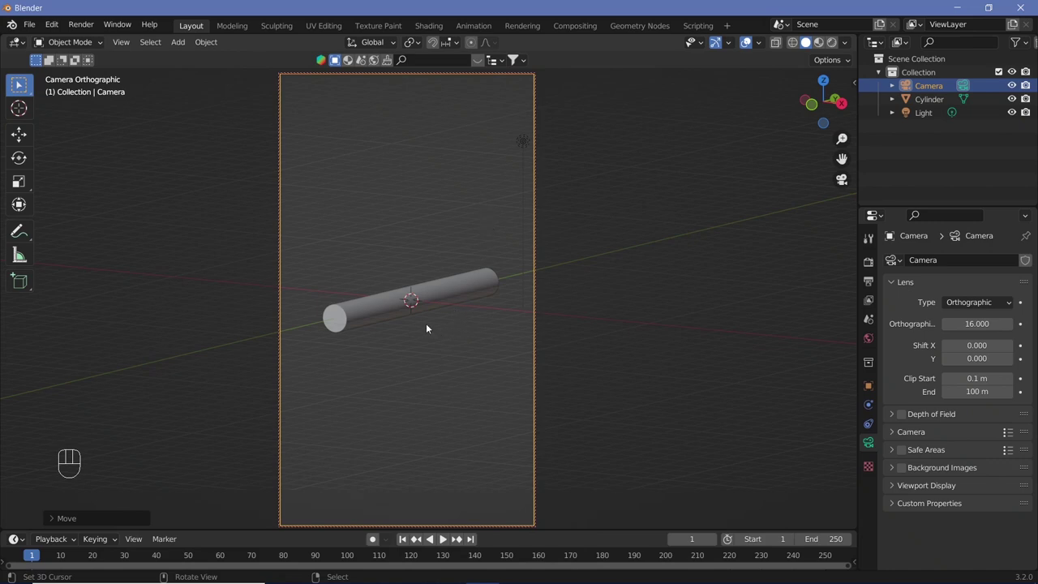
Step: Add a plane 1 m below the rod, scale it 10× into a floor and view it from above in Edit Mode
{"action": "key", "text": "shift+a"}
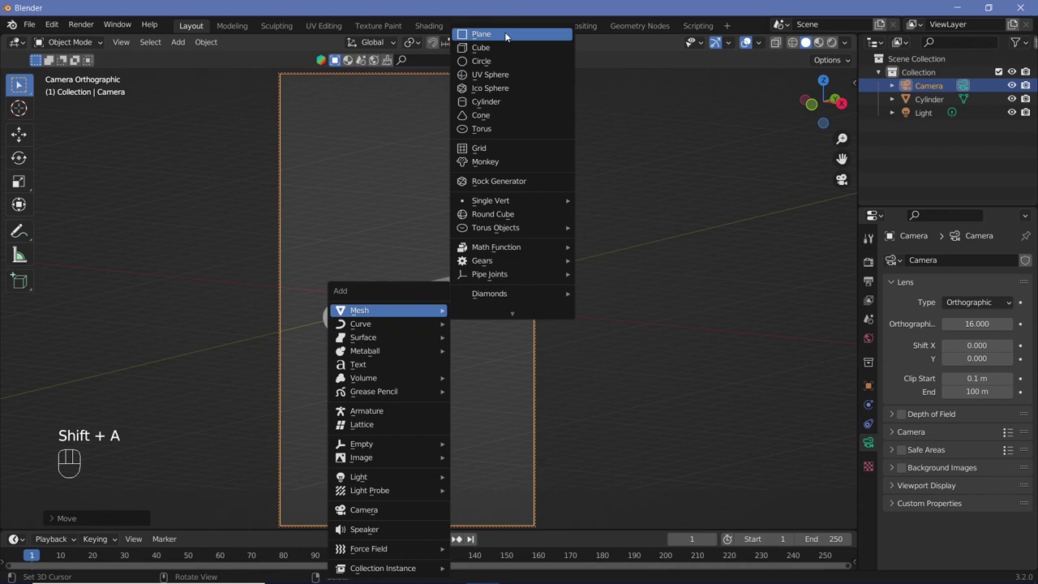
{"action": "key", "text": "g"}
{"action": "key", "text": "z"}
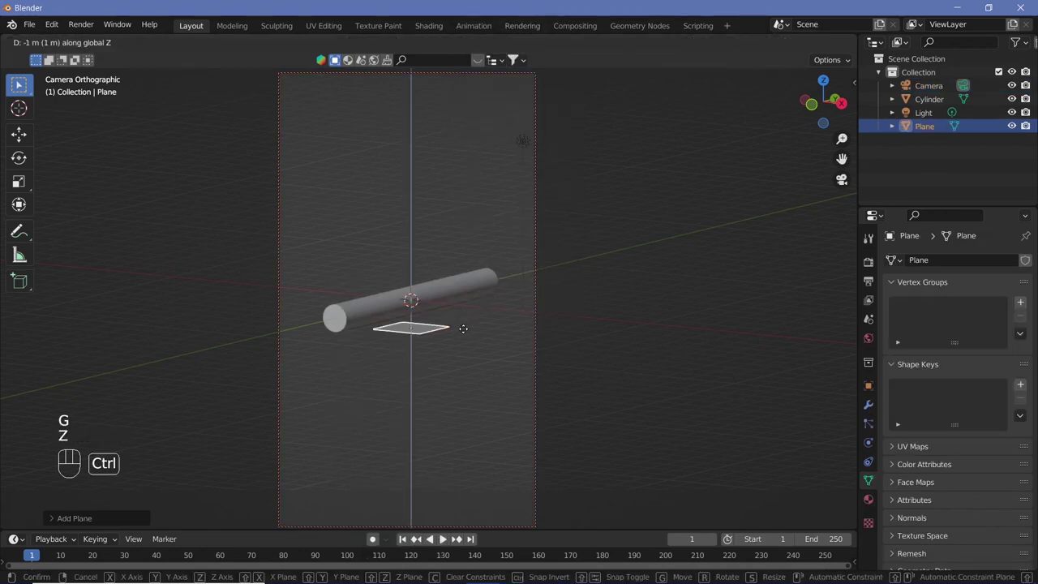
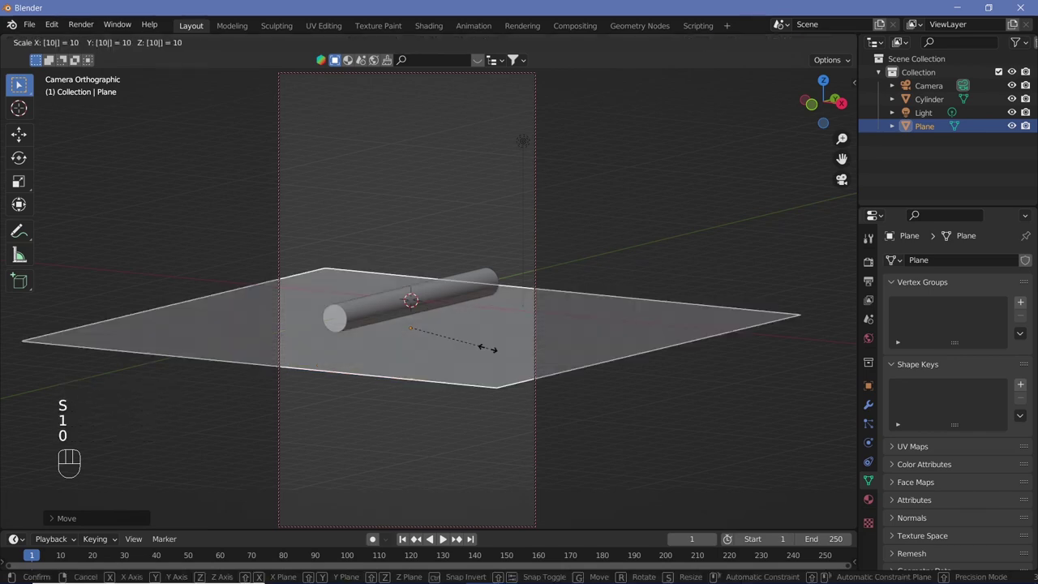
{"action": "key", "text": "Return"}
{"action": "key", "text": "KP_7"}
{"action": "left_click_drag", "start_coordinate": [479, 337], "coordinate": [488, 315]}
{"action": "key", "text": "Tab"}
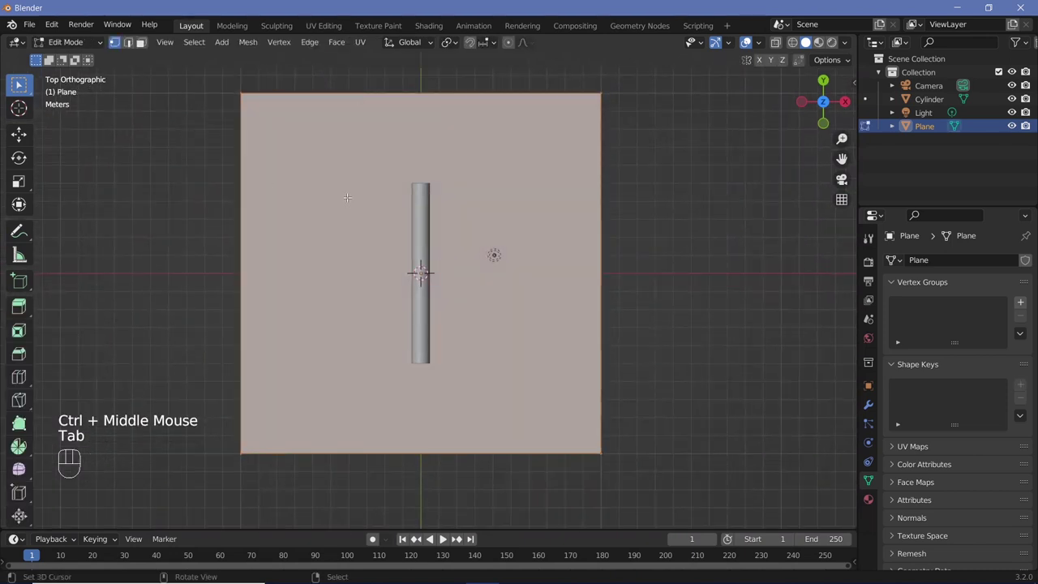
Step: Loop-cut a strip either side of the rod and extrude it about 5.6 m down along Z into a trench
{"action": "key", "text": "ctrl+r"}
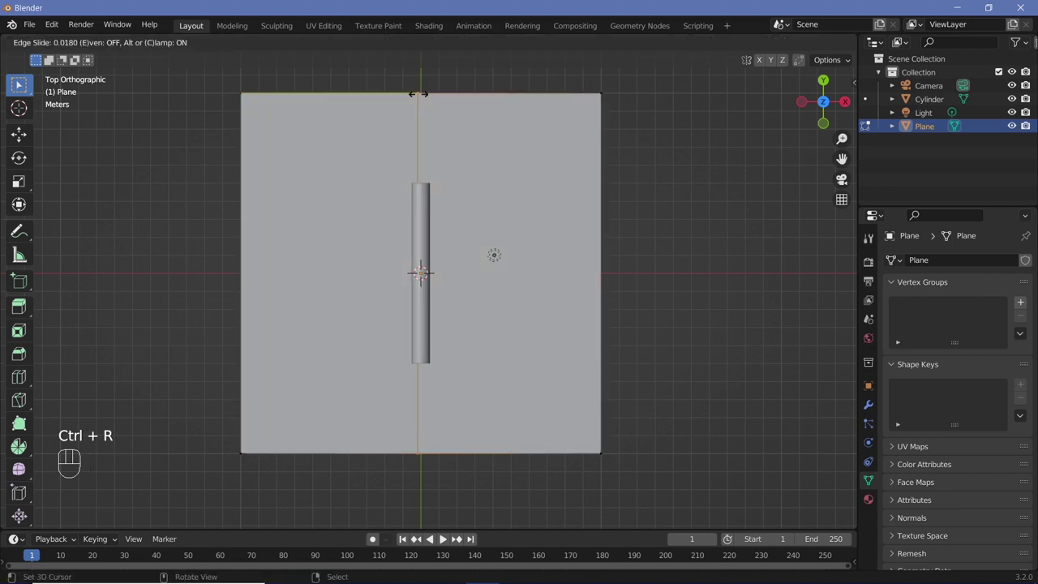
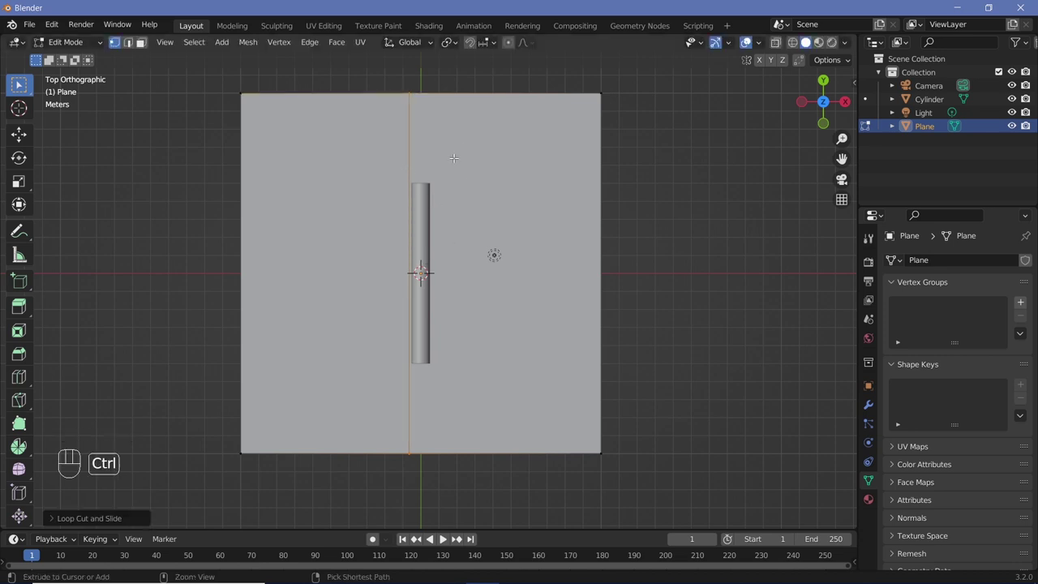
{"action": "key", "text": "ctrl+r"}
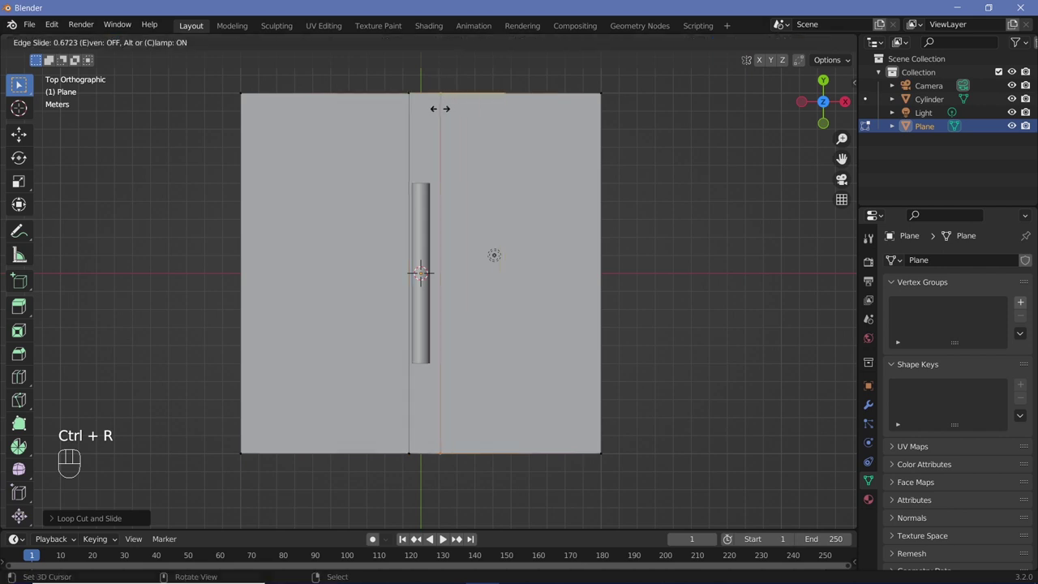
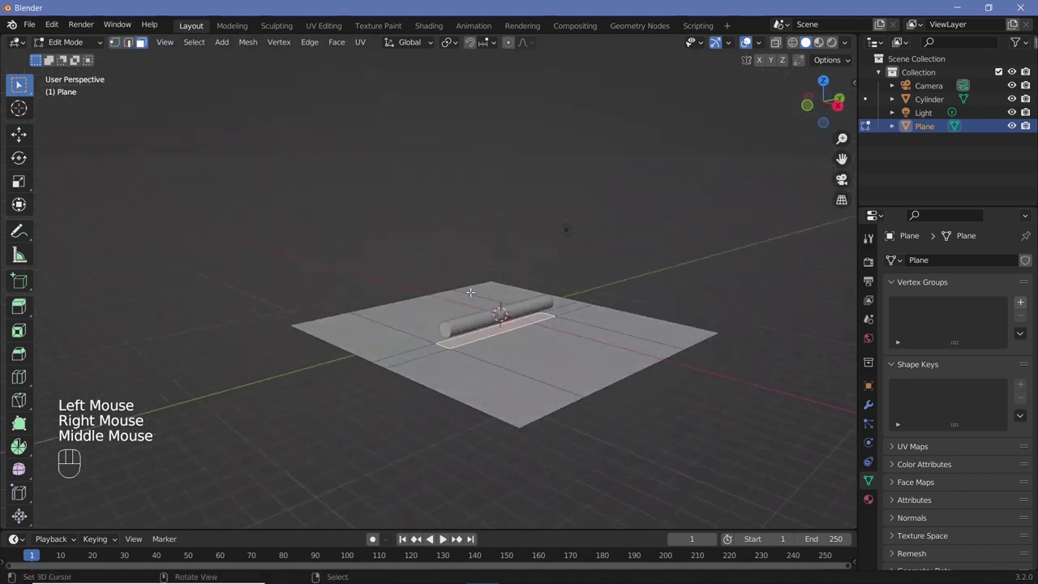
{"action": "key", "text": "e"}
{"action": "key", "text": "z"}
{"action": "key", "text": "z"}
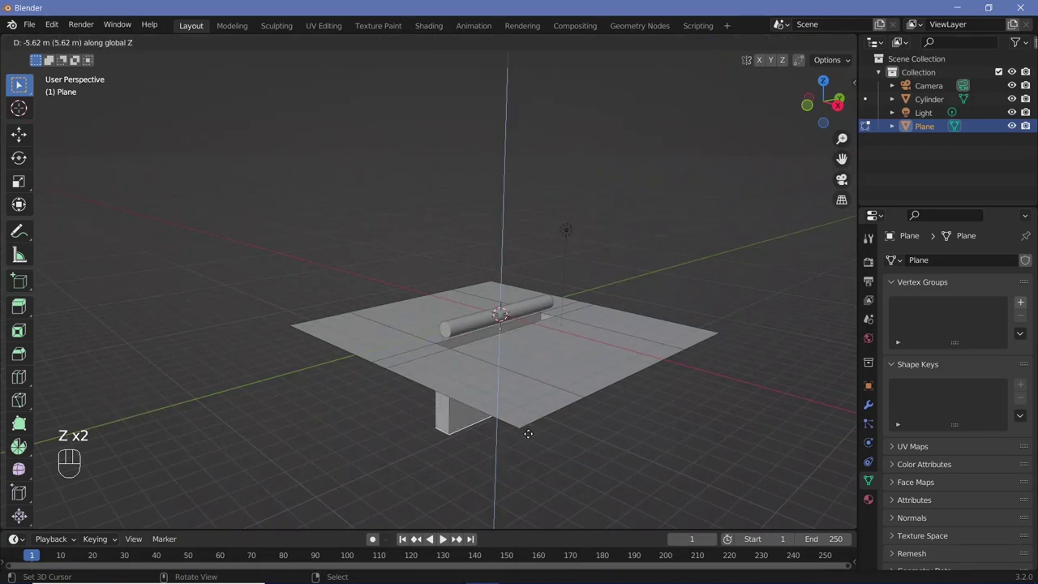
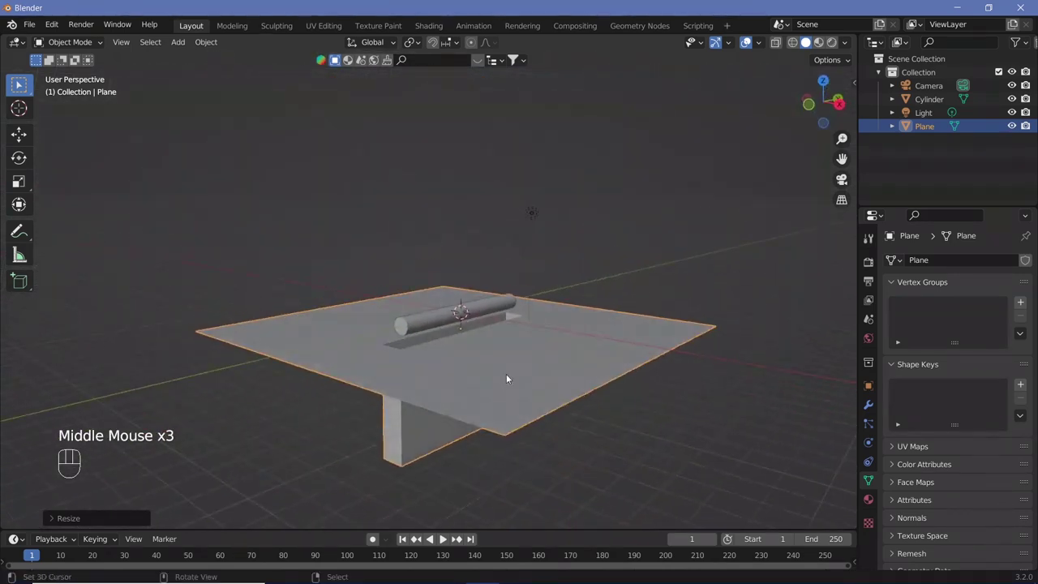
Step: Check the floor through the camera and reopen its geometry for editing
{"action": "key", "text": "KP_0"}
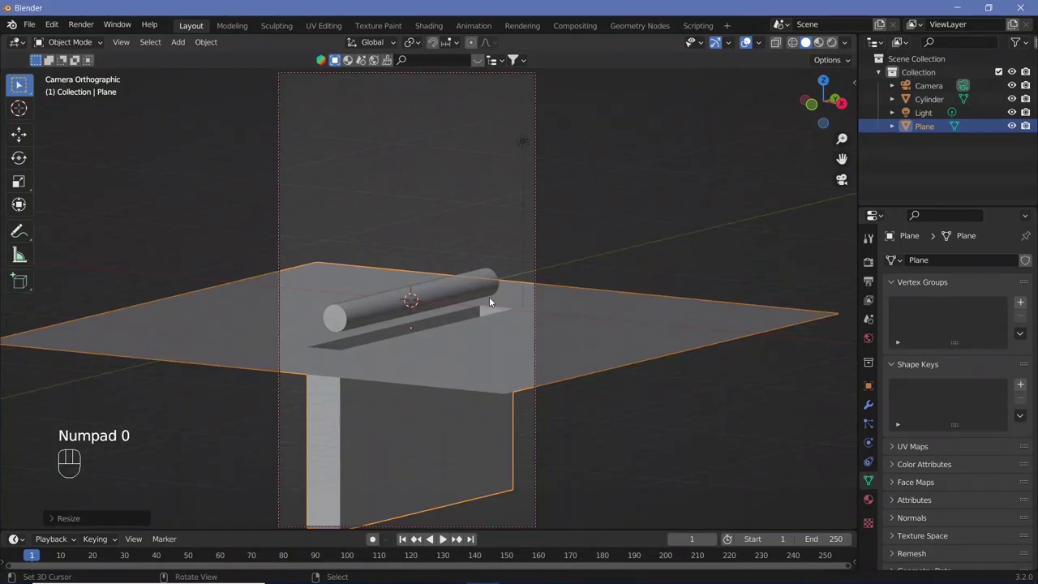
{"action": "key", "text": "Tab"}
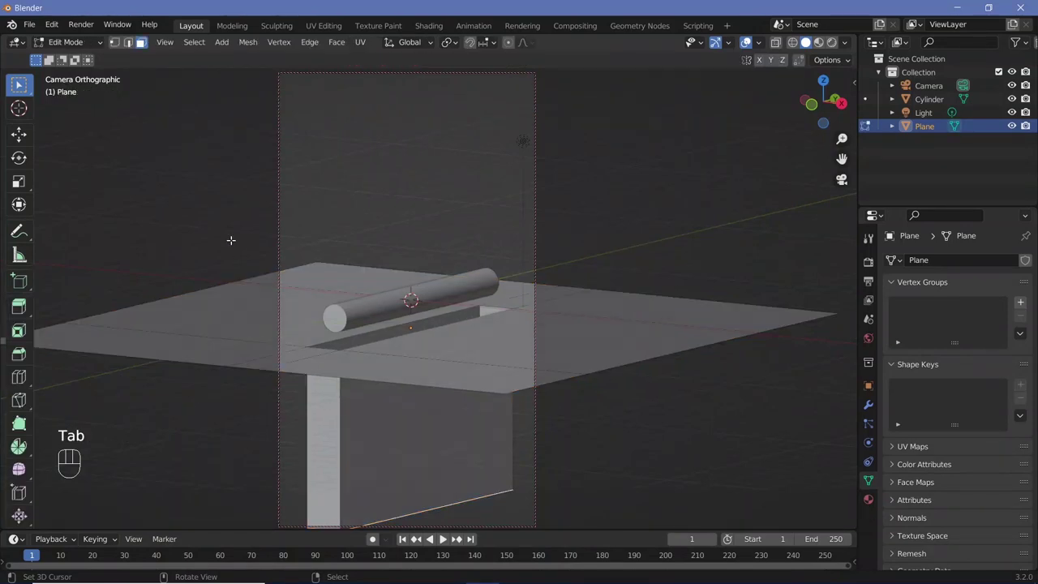
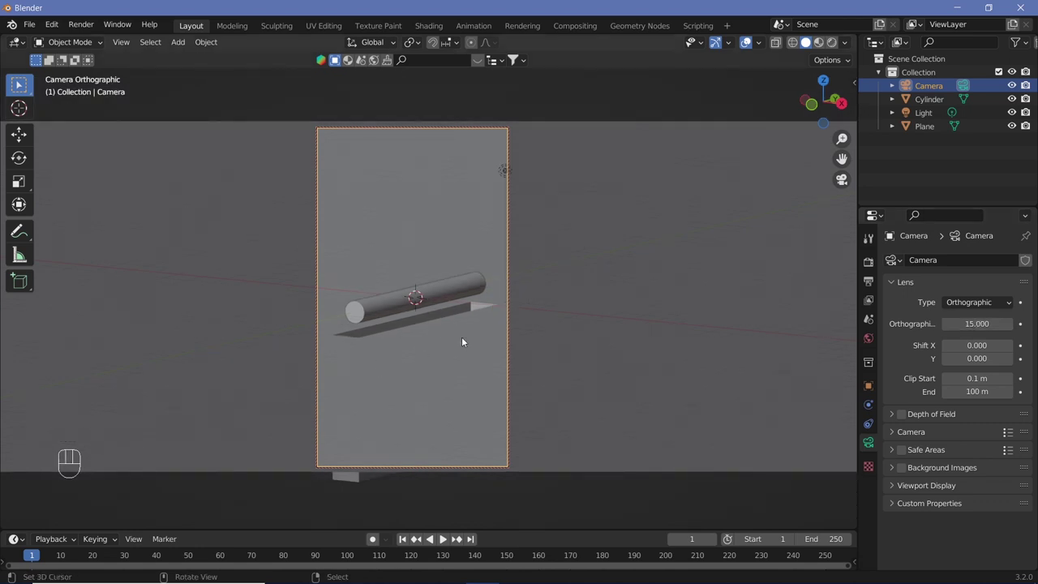
Step: Raise the cylinder 1 m along Z above the floor after orbiting around the scene
{"action": "middle_click", "coordinate": [461, 354]}
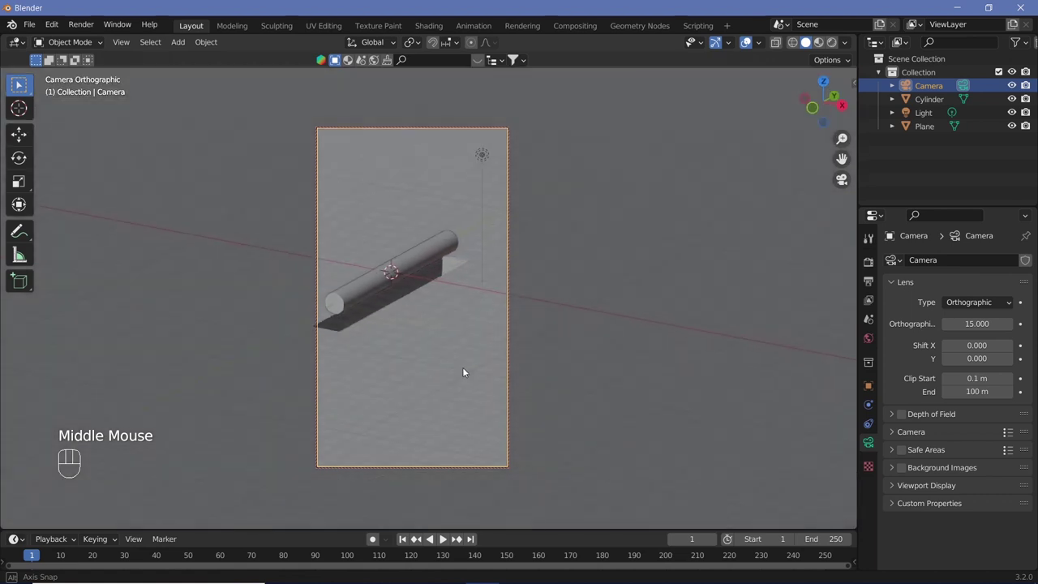
{"action": "middle_click", "coordinate": [463, 368]}
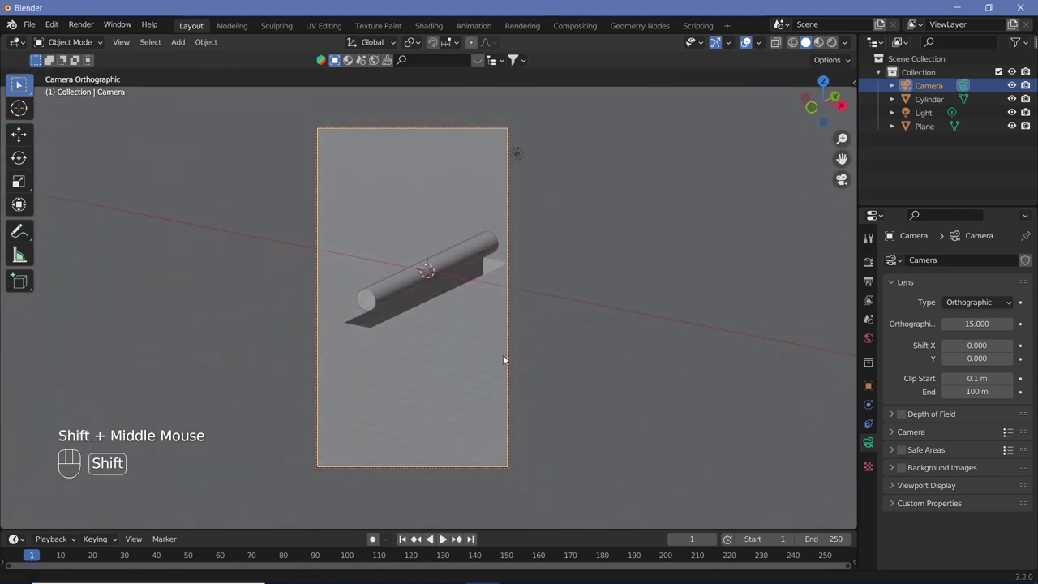
{"action": "left_click_drag", "start_coordinate": [487, 362], "coordinate": [475, 361]}
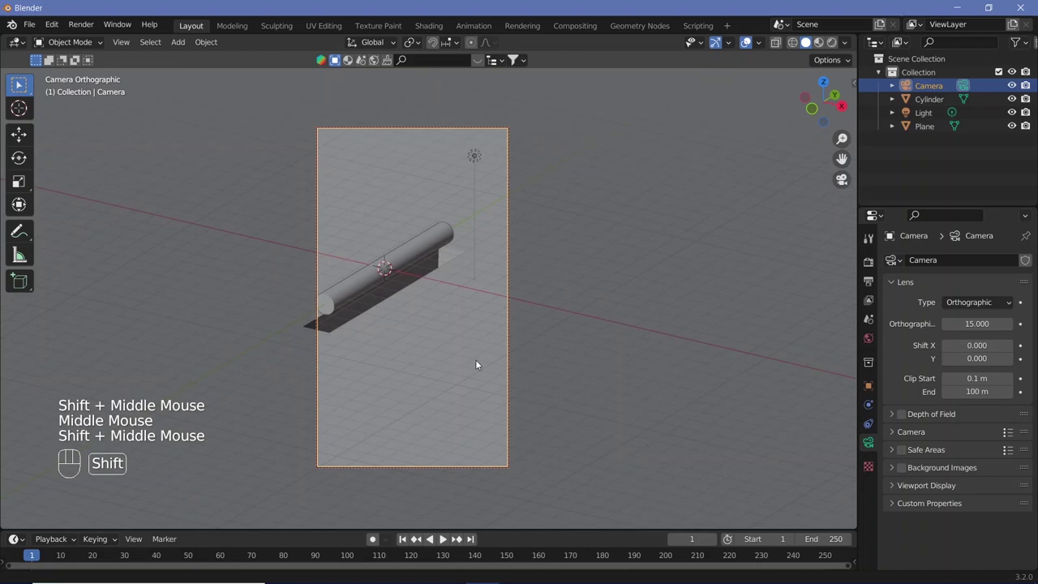
{"action": "middle_click", "coordinate": [480, 363]}
{"action": "middle_click", "coordinate": [480, 360]}
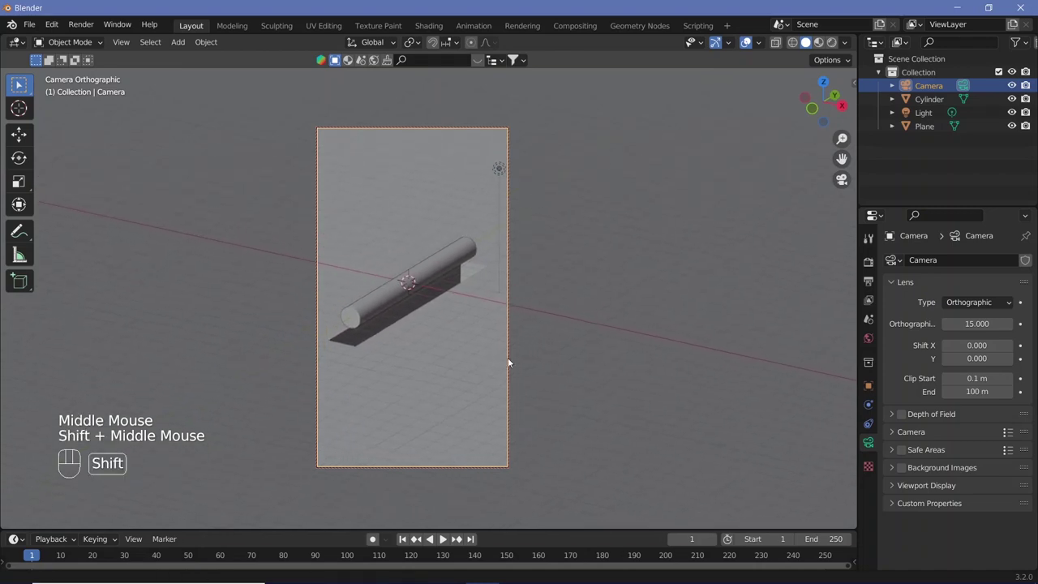
{"action": "left_click_drag", "start_coordinate": [480, 364], "coordinate": [479, 340]}
{"action": "middle_click", "coordinate": [473, 340]}
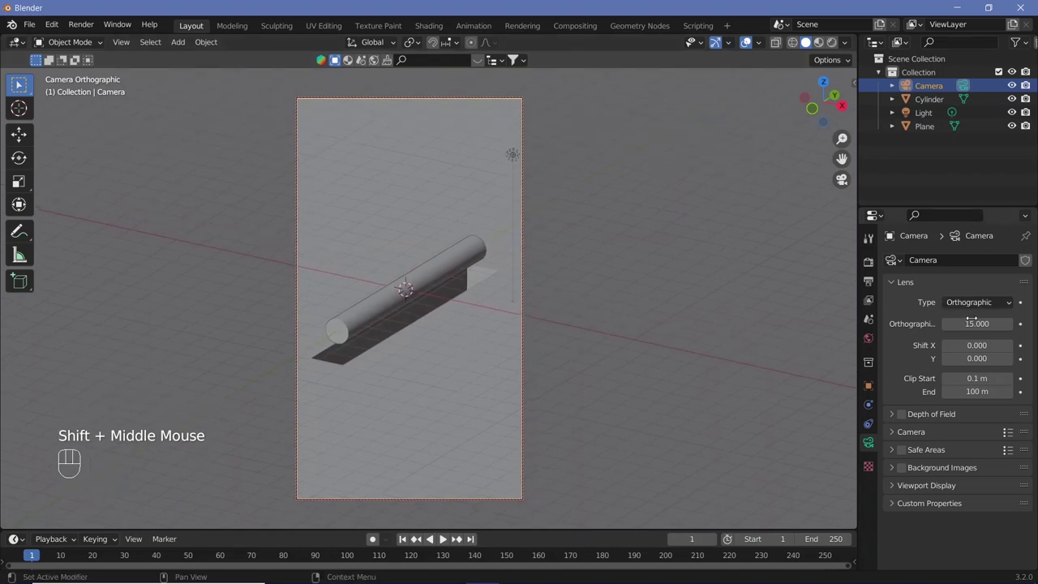
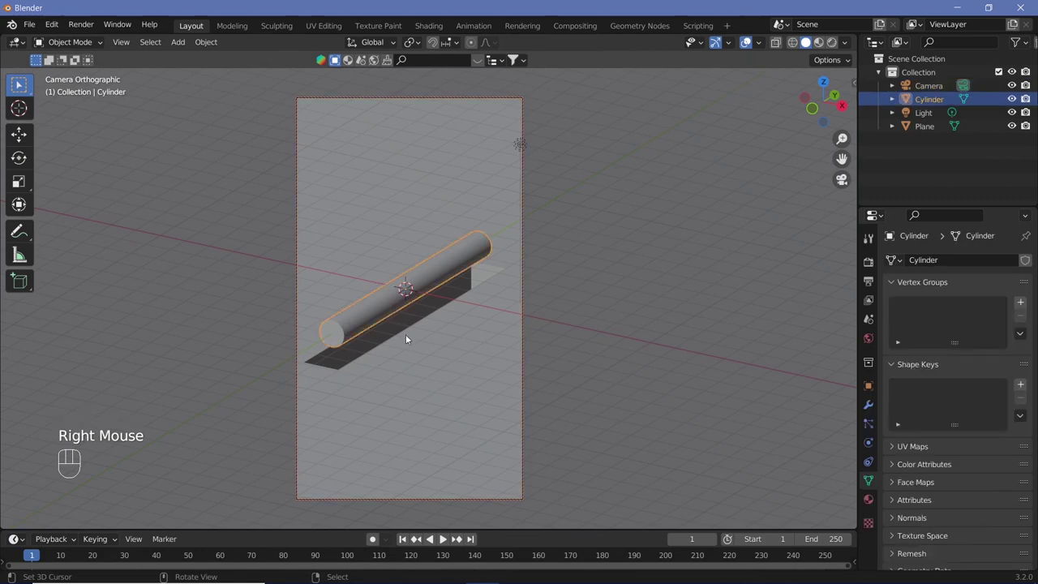
{"action": "key", "text": "g"}
{"action": "key", "text": "z"}
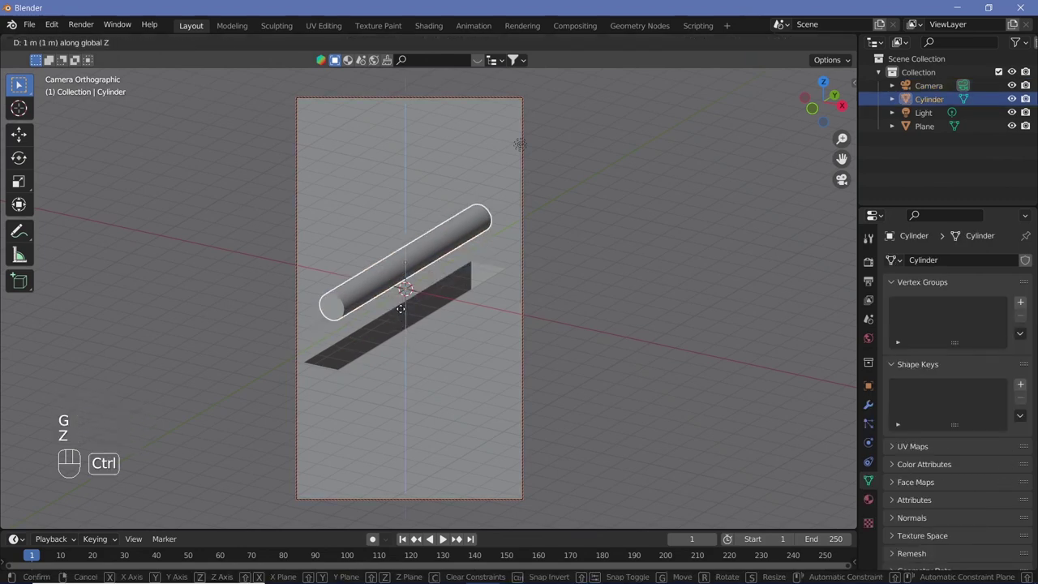
{"action": "left_click", "coordinate": [396, 361]}
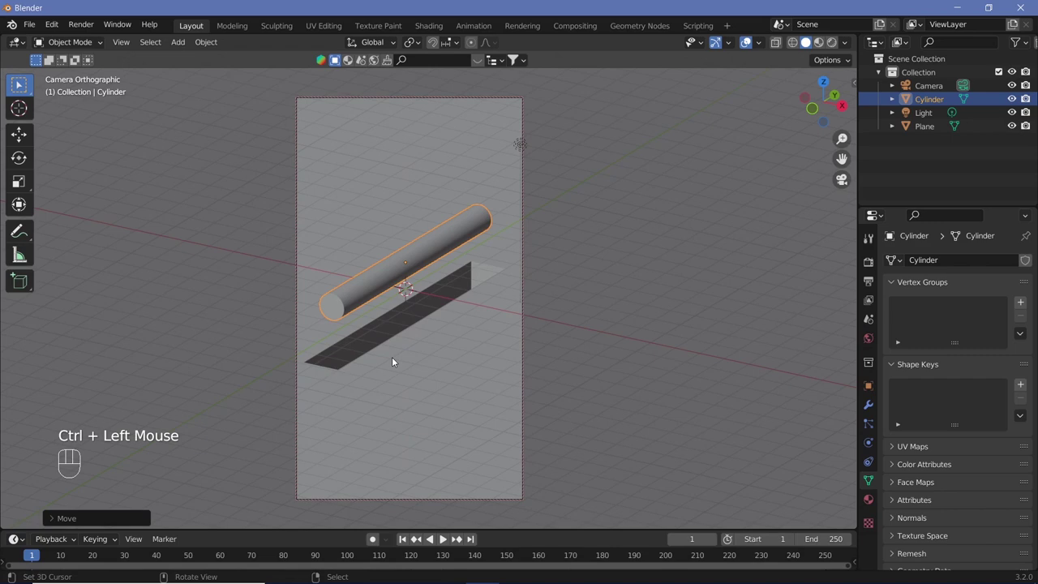
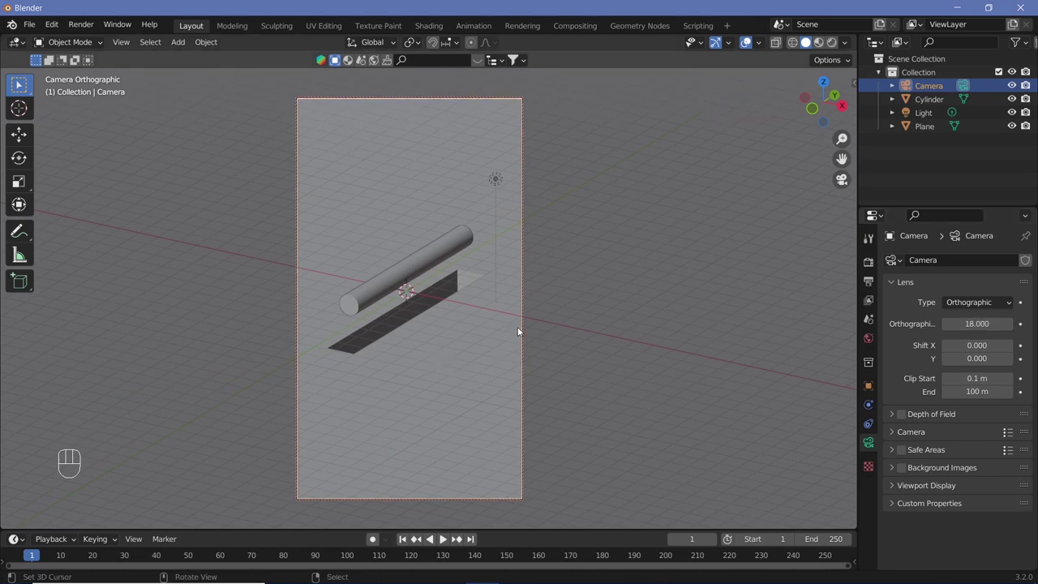
{"action": "middle_click", "coordinate": [477, 339]}
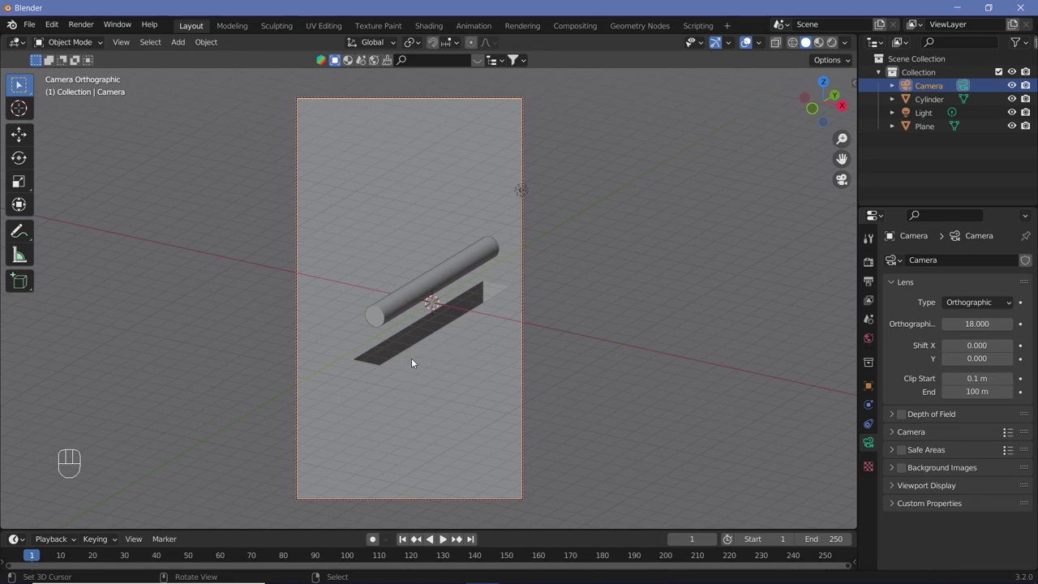
Step: Add a new plane, inset its face into a border and stretch the inner face along X
{"action": "key", "text": "shift+a"}
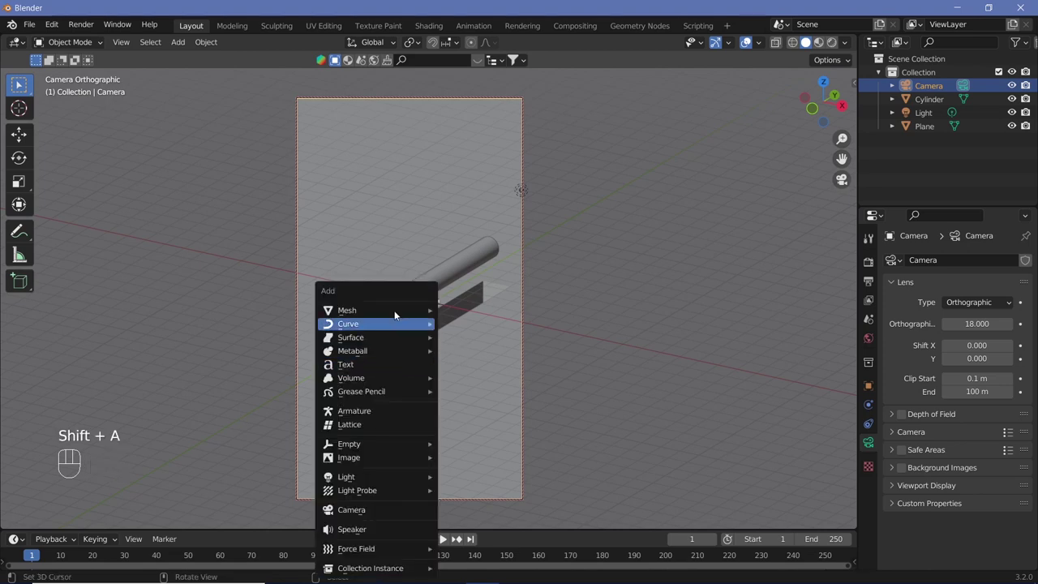
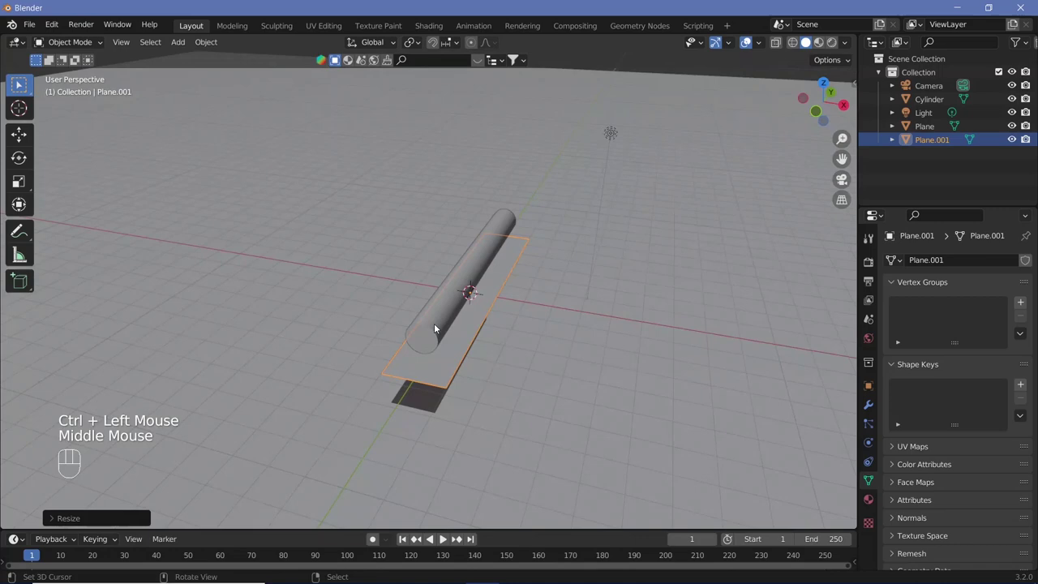
{"action": "key", "text": "Tab"}
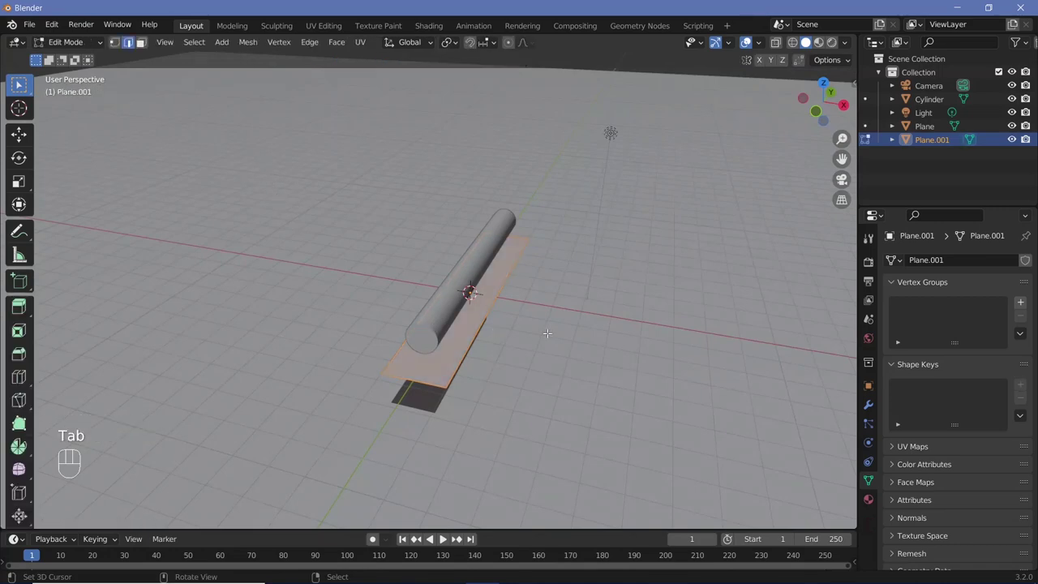
{"action": "key", "text": "i"}
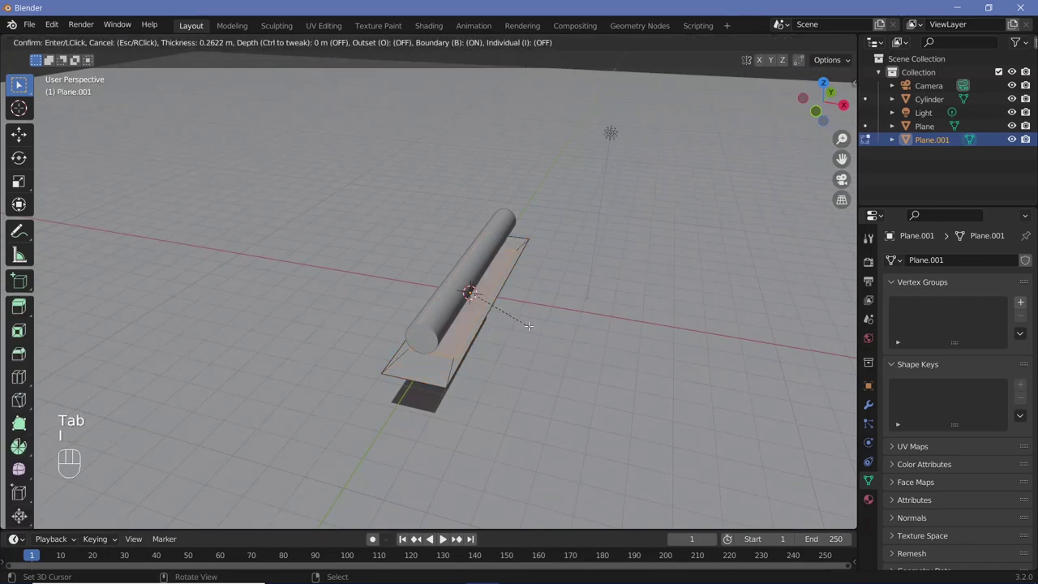
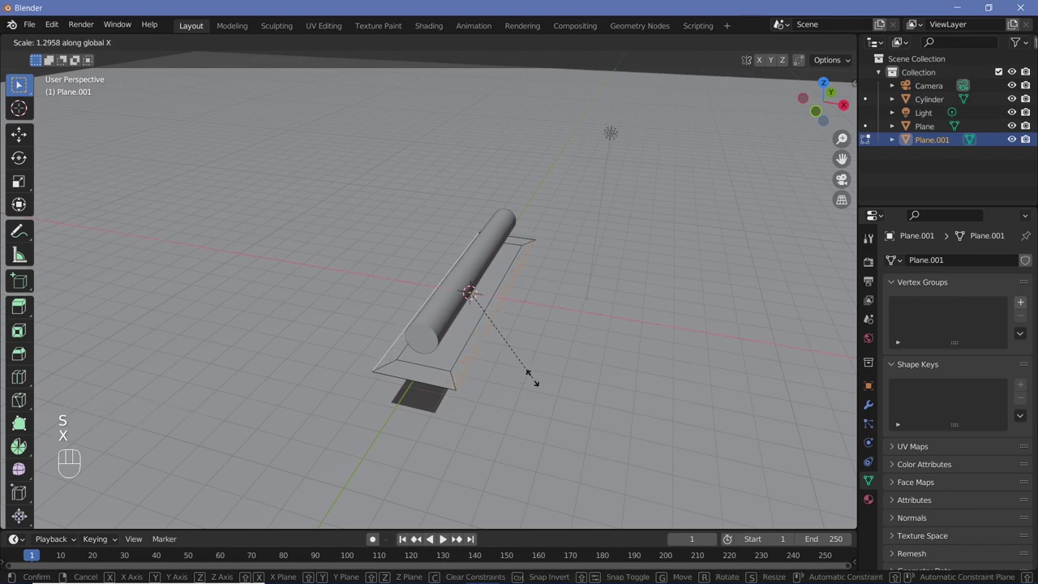
{"action": "left_click", "coordinate": [19, 85]}
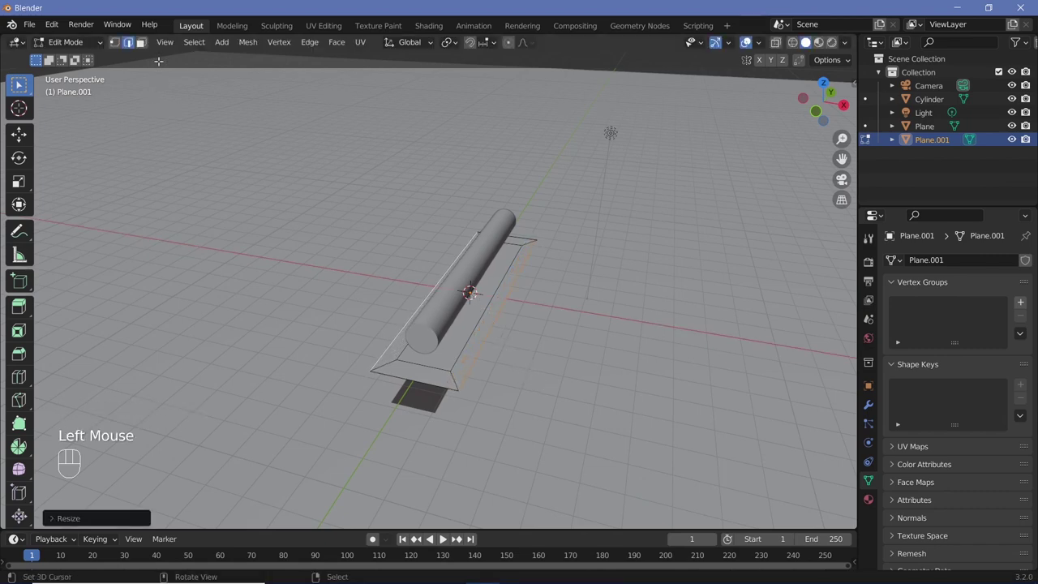
{"action": "right_click", "coordinate": [19, 84]}
{"action": "left_click", "coordinate": [19, 85]}
{"action": "right_click", "coordinate": [20, 84]}
{"action": "right_click", "coordinate": [19, 84]}
{"action": "left_click", "coordinate": [19, 85]}
{"action": "right_click", "coordinate": [19, 84]}
{"action": "left_click", "coordinate": [18, 84]}
{"action": "right_click", "coordinate": [18, 83]}
Step: Extrude the hollow frame for thickness and lower it about 1.26 m beneath the rod
{"action": "middle_click", "coordinate": [18, 83]}
{"action": "key", "text": "e"}
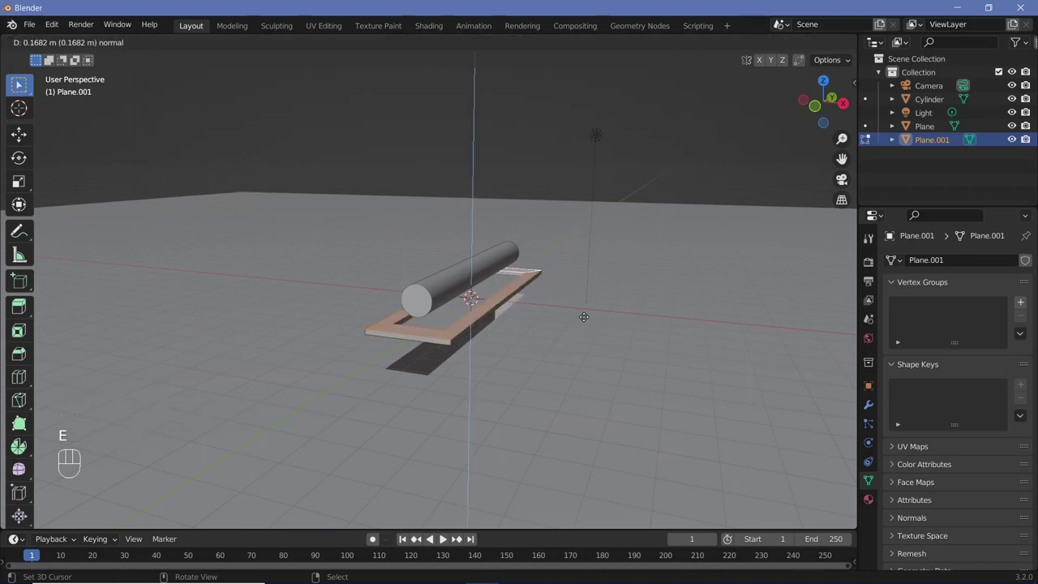
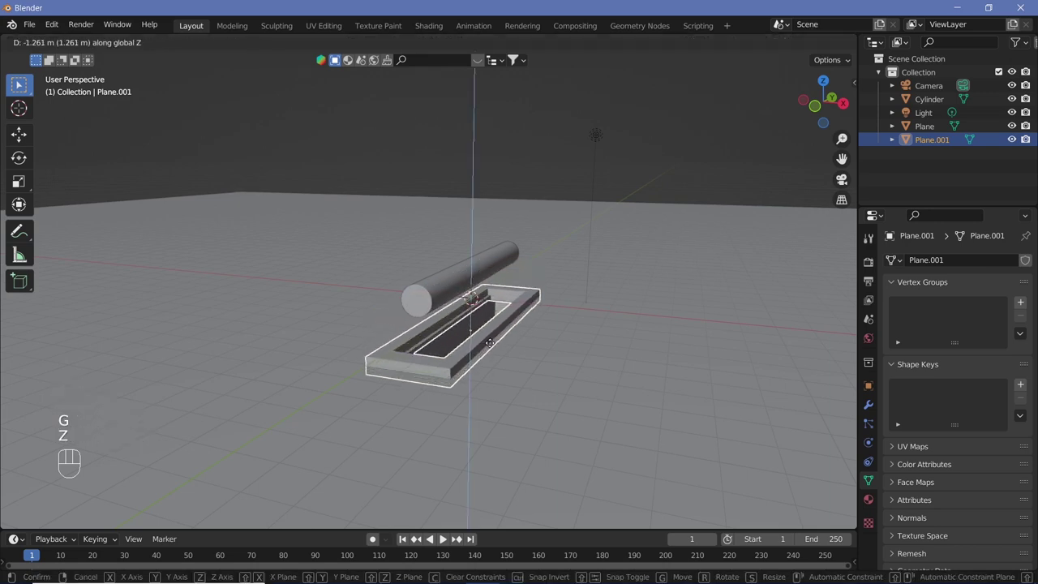
{"action": "left_click", "coordinate": [494, 344]}
{"action": "left_click_drag", "start_coordinate": [528, 363], "coordinate": [570, 349]}
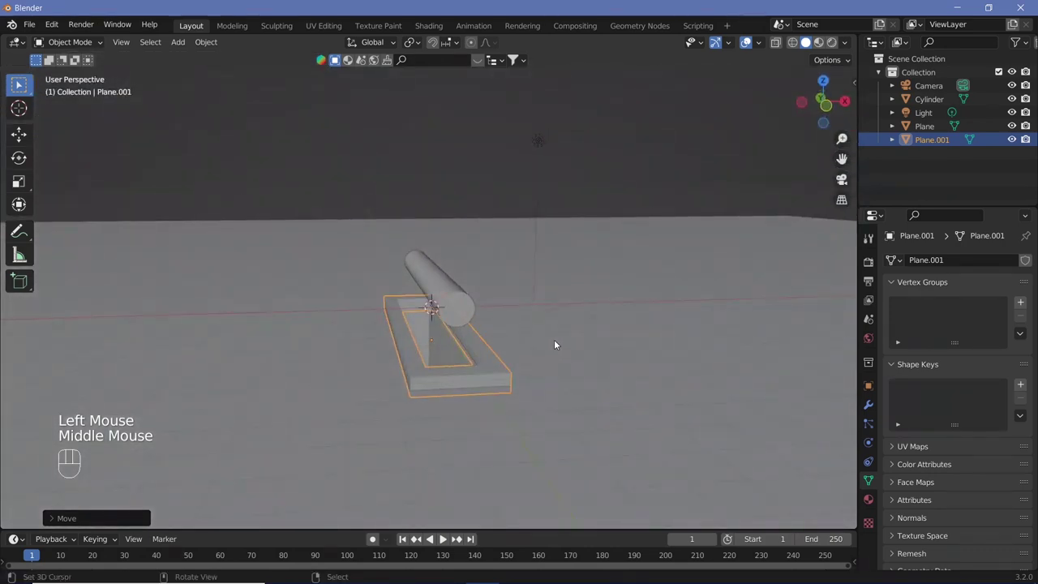
{"action": "key", "text": "Tab"}
{"action": "key", "text": "Tab"}
{"action": "left_click", "coordinate": [750, 45]}
{"action": "left_click_drag", "start_coordinate": [575, 283], "coordinate": [565, 272]}
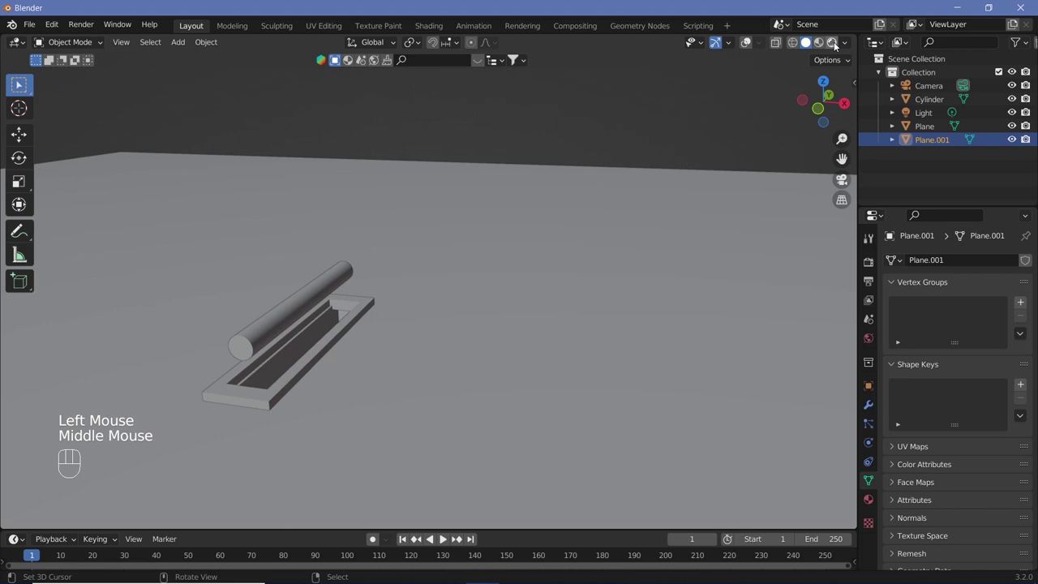
Step: Preview rendered lighting through the camera and enlarge the frame slightly
{"action": "left_click", "coordinate": [358, 348]}
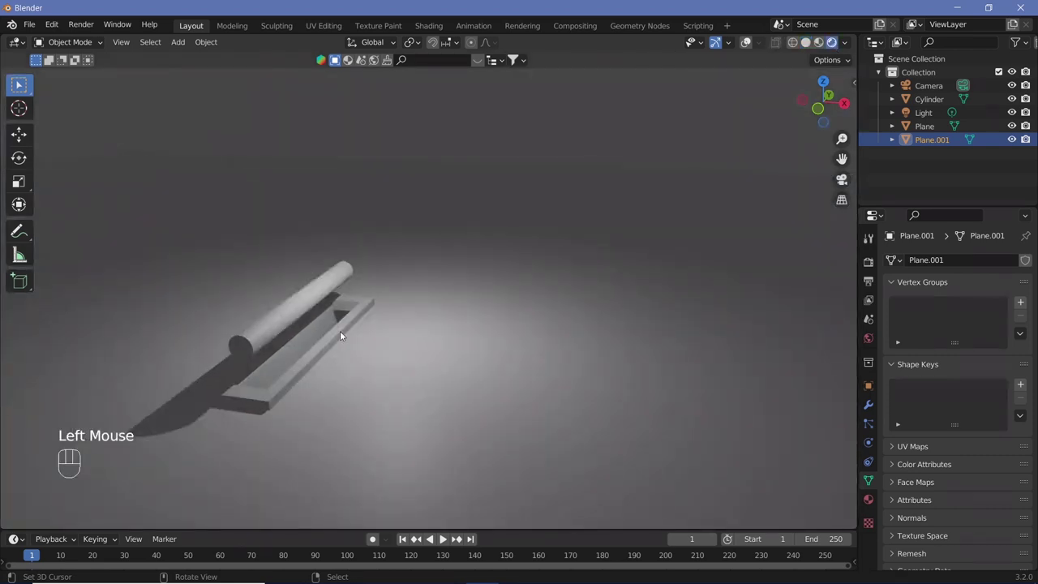
{"action": "key", "text": "KP_0"}
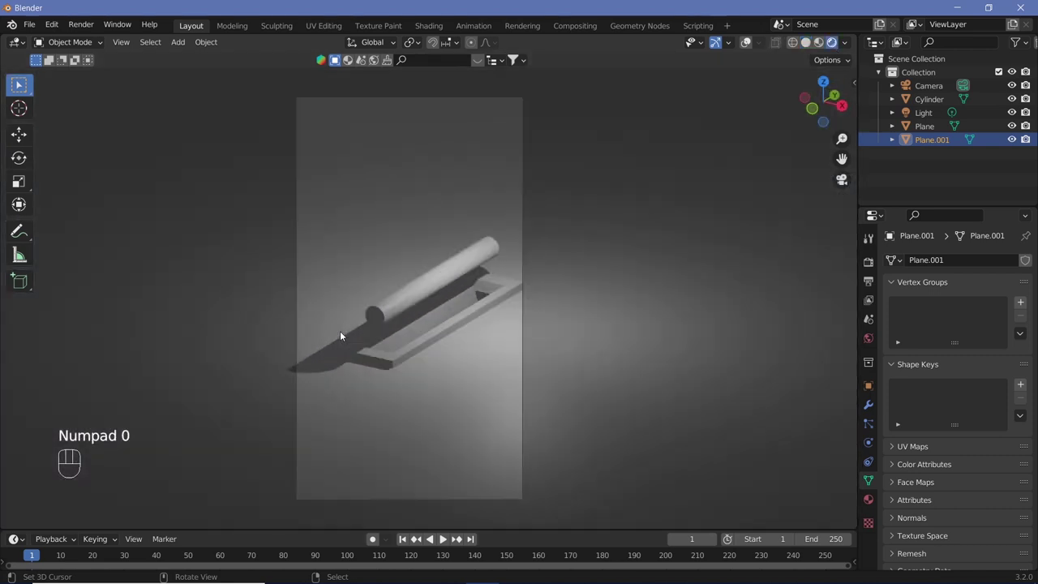
{"action": "left_click_drag", "start_coordinate": [430, 342], "coordinate": [575, 303]}
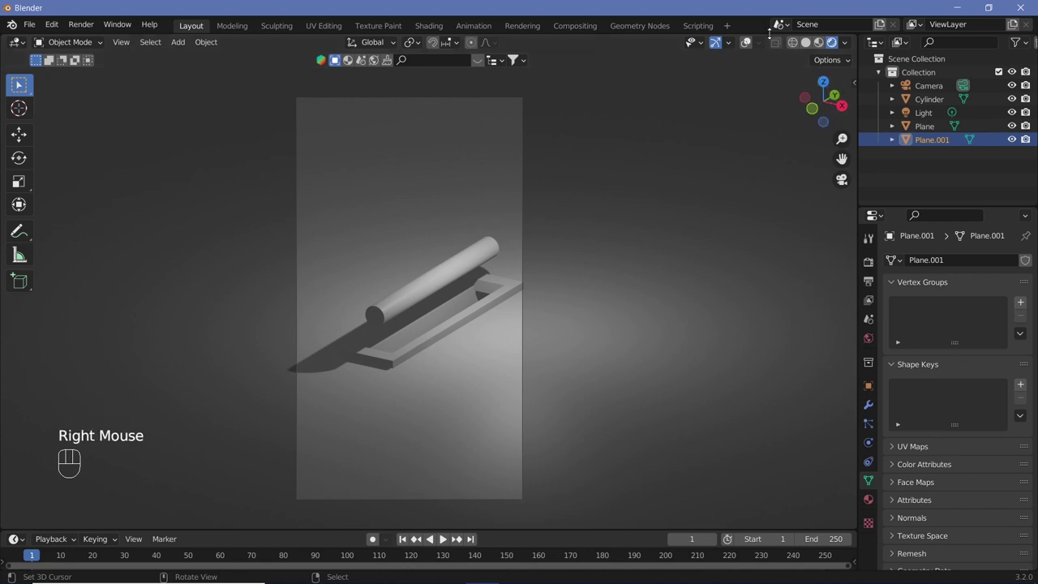
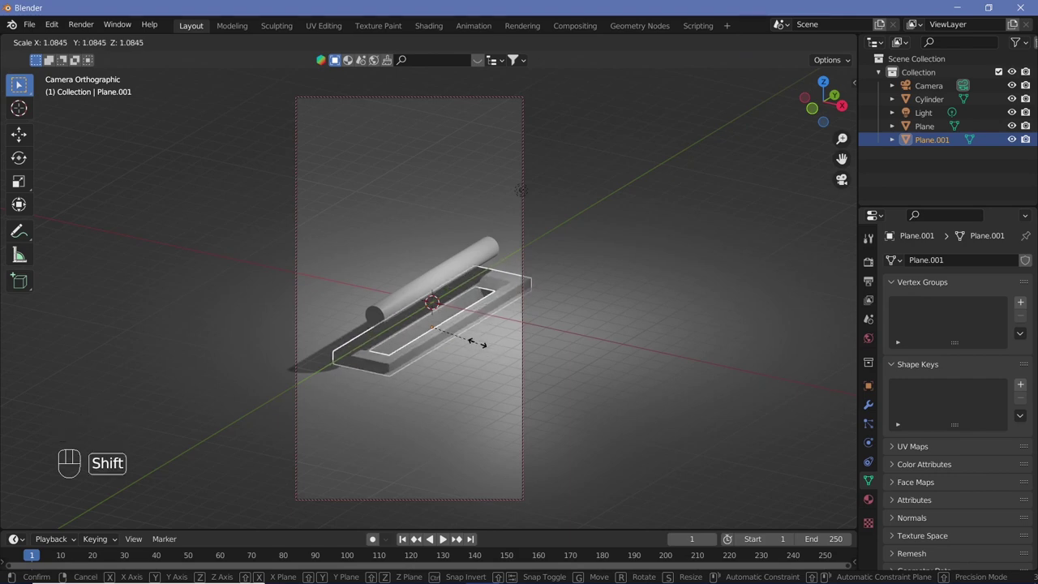
{"action": "left_click_drag", "start_coordinate": [478, 346], "coordinate": [865, 412]}
{"action": "left_click_drag", "start_coordinate": [927, 262], "coordinate": [767, 318]}
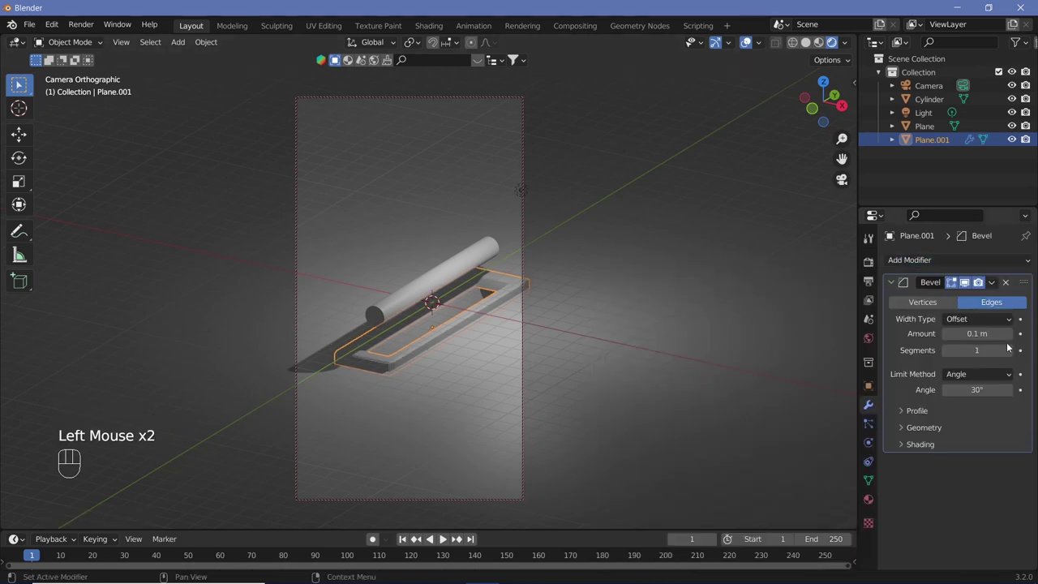
Step: Give the frame Plane.001 a Bevel modifier with 0.15 m width and 5 segments
{"action": "double_click", "coordinate": [1012, 352]}
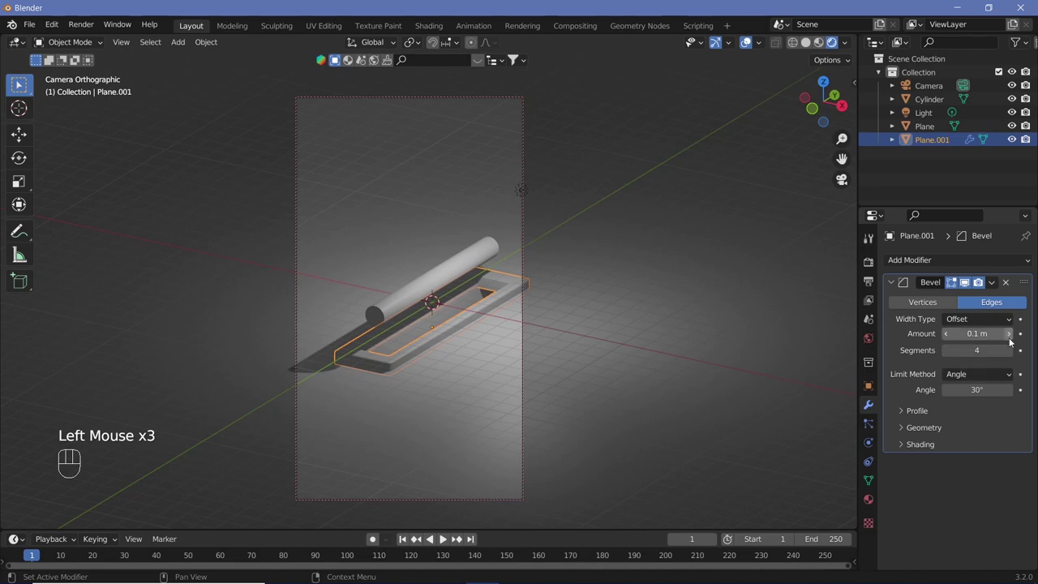
{"action": "left_click", "coordinate": [1013, 339]}
{"action": "double_click", "coordinate": [1013, 340]}
{"action": "left_click", "coordinate": [4, 3]}
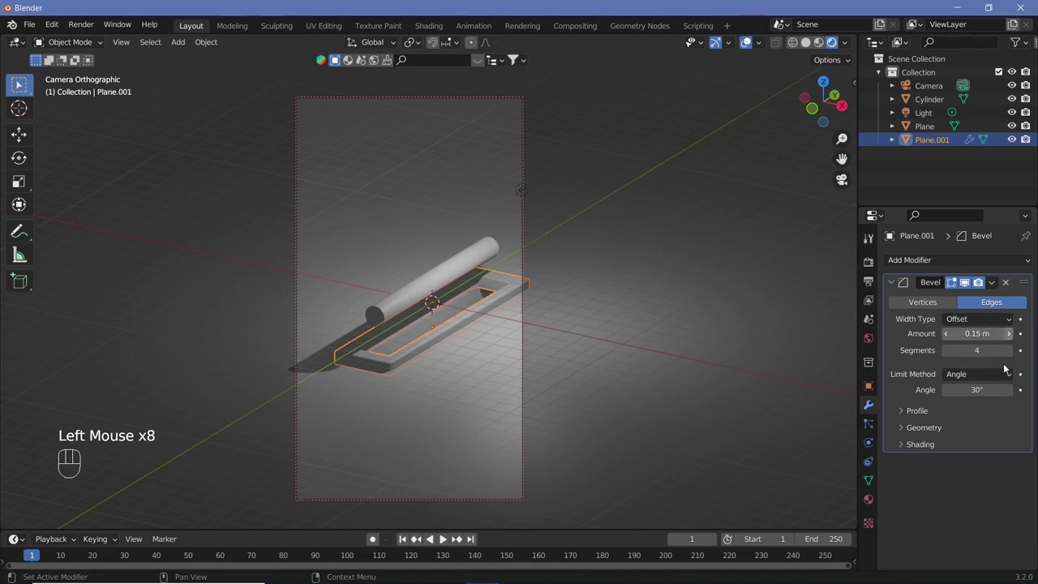
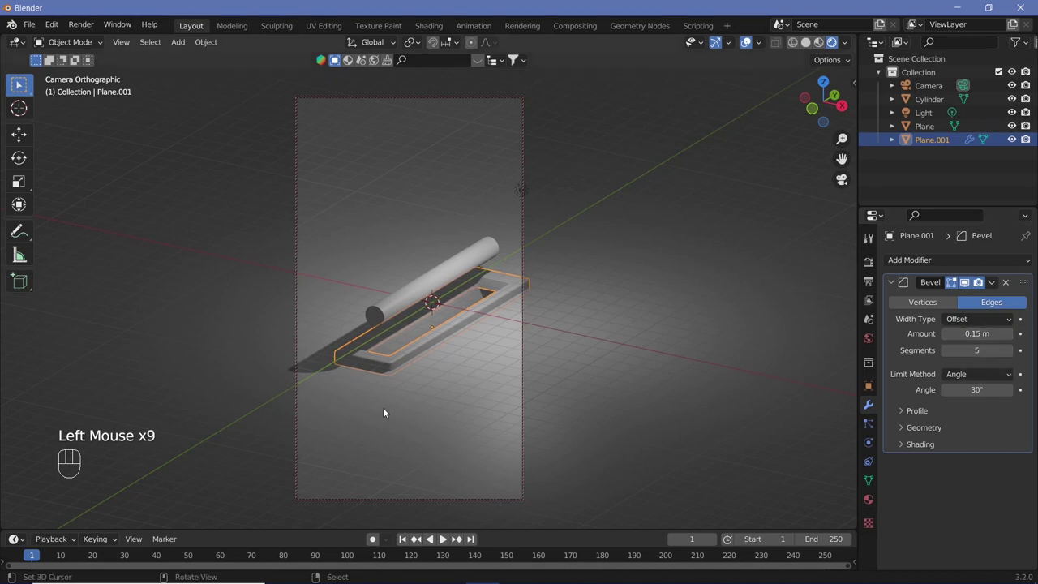
{"action": "key", "text": "KP_0"}
Step: Scale the bevelled frame narrower along X so it sits beneath the cylinder
{"action": "left_click_drag", "start_coordinate": [353, 428], "coordinate": [423, 307]}
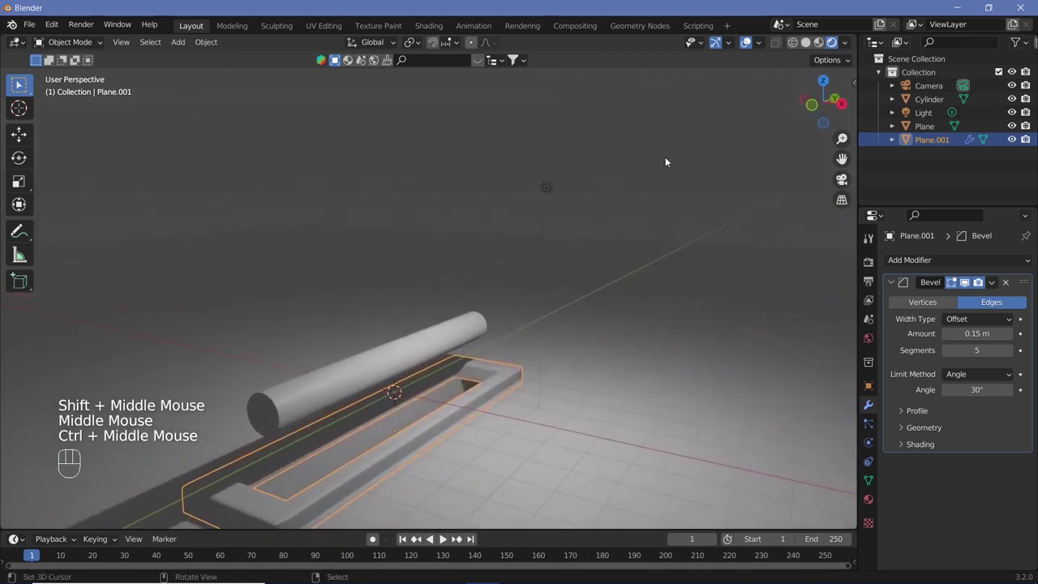
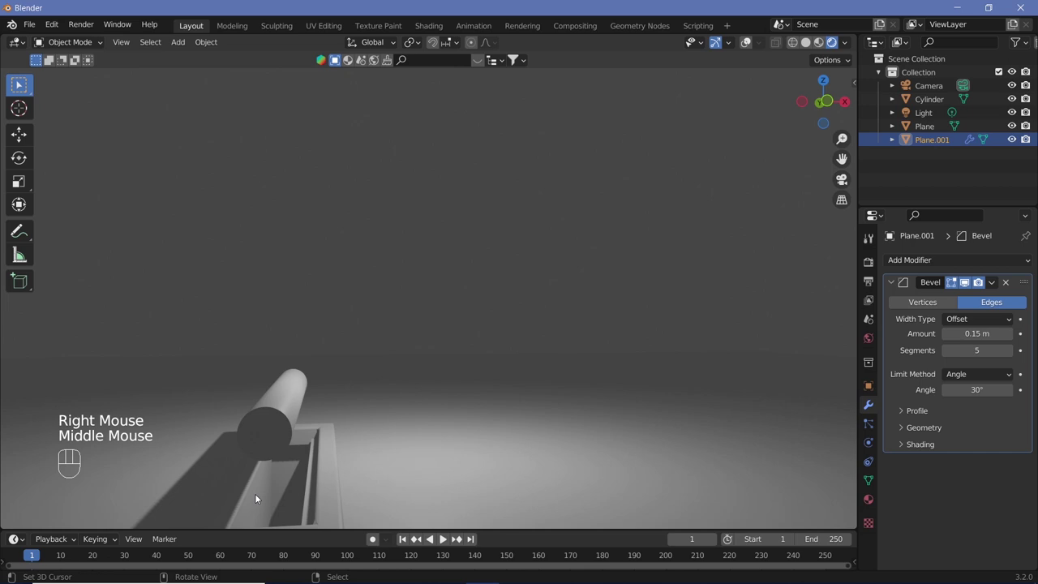
{"action": "right_click", "coordinate": [254, 498]}
{"action": "middle_click", "coordinate": [379, 456]}
{"action": "left_click", "coordinate": [380, 456]}
{"action": "left_click_drag", "start_coordinate": [385, 460], "coordinate": [372, 497]}
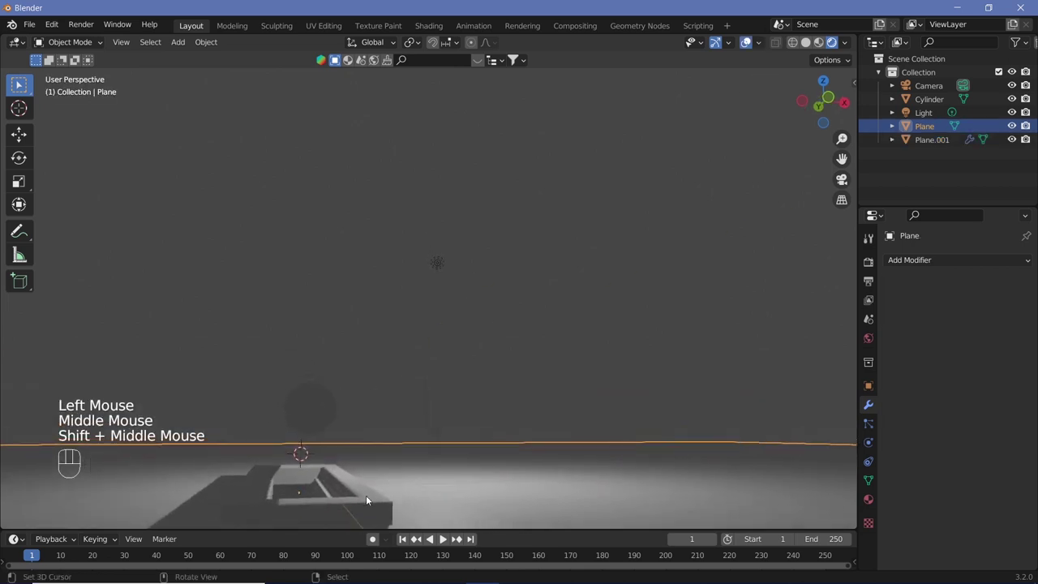
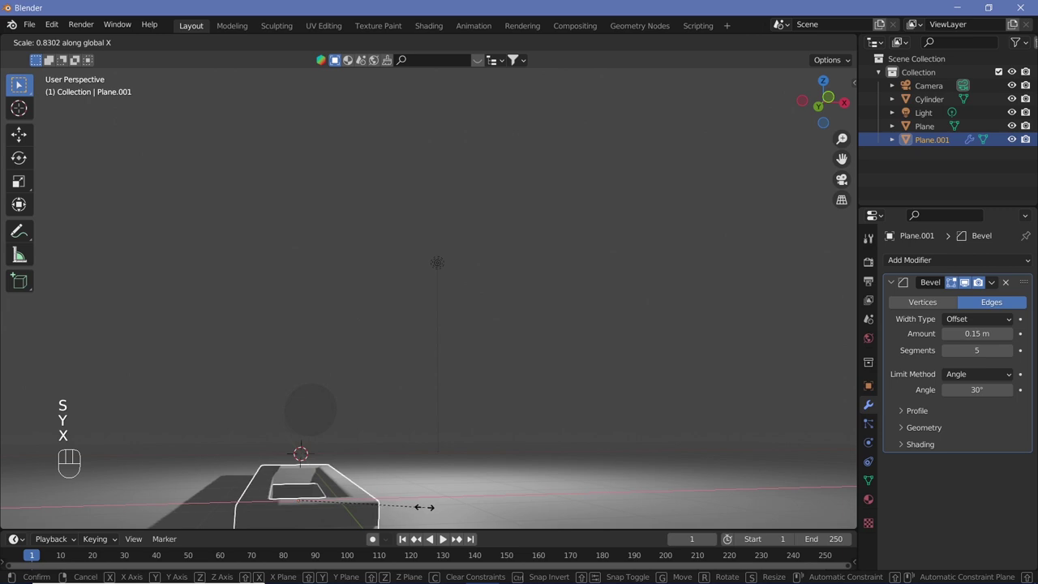
{"action": "left_click", "coordinate": [427, 510]}
{"action": "left_click_drag", "start_coordinate": [426, 514], "coordinate": [409, 54]}
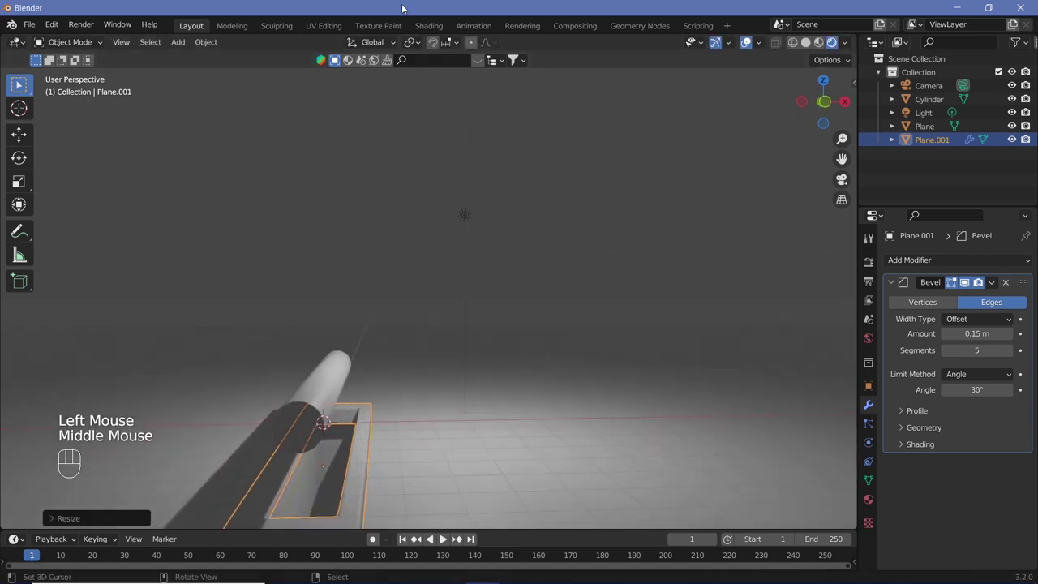
Step: From camera view, try moving the cylinder on Z, then reset the Light's location to the origin
{"action": "key", "text": "KP_0"}
{"action": "key", "text": "KP_0"}
{"action": "right_click", "coordinate": [456, 333]}
{"action": "key", "text": "g"}
{"action": "key", "text": "z"}
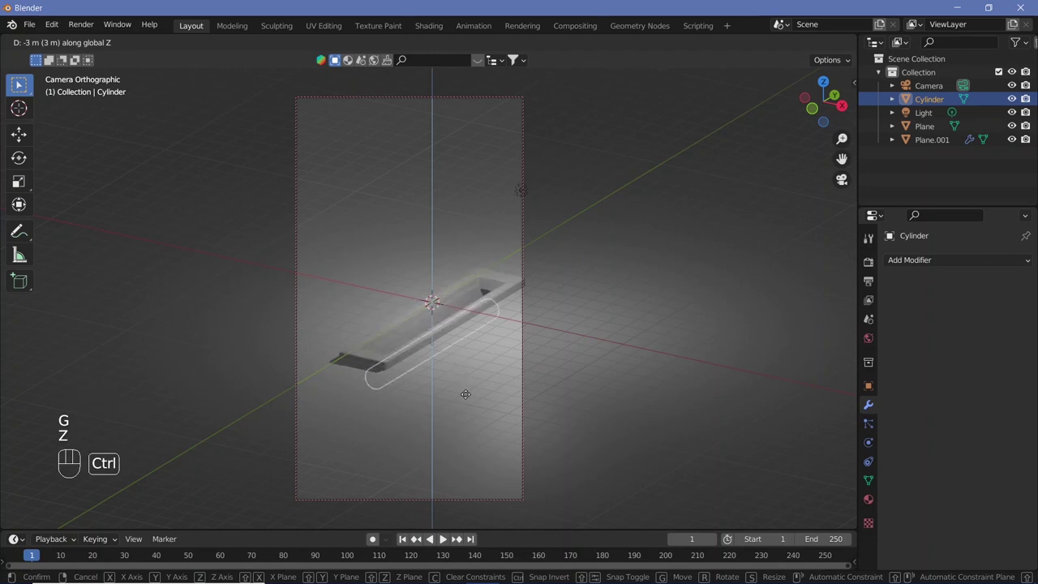
{"action": "right_click", "coordinate": [471, 331]}
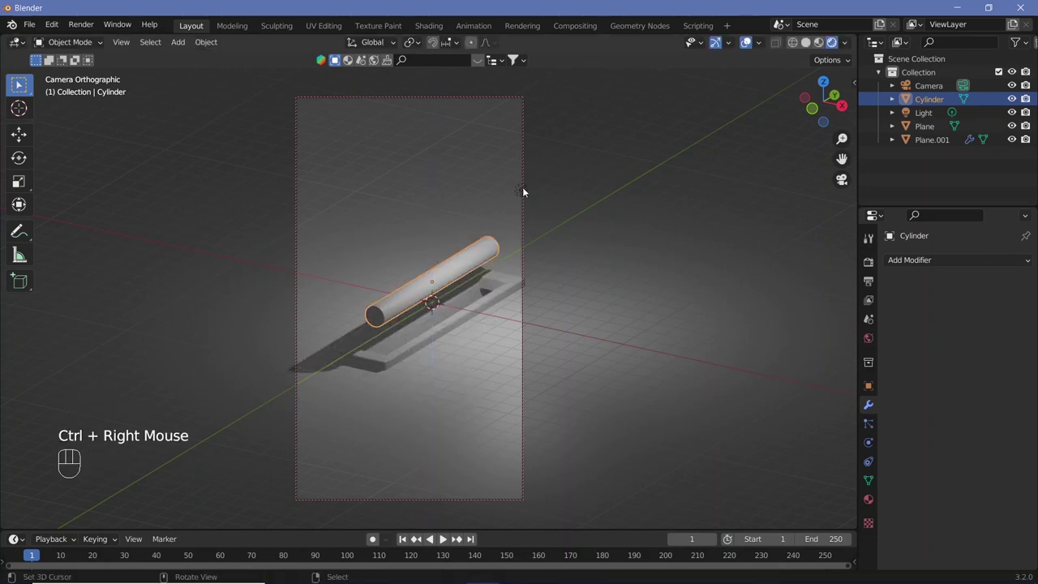
{"action": "left_click_drag", "start_coordinate": [521, 189], "coordinate": [516, 276]}
{"action": "key", "text": "alt+g"}
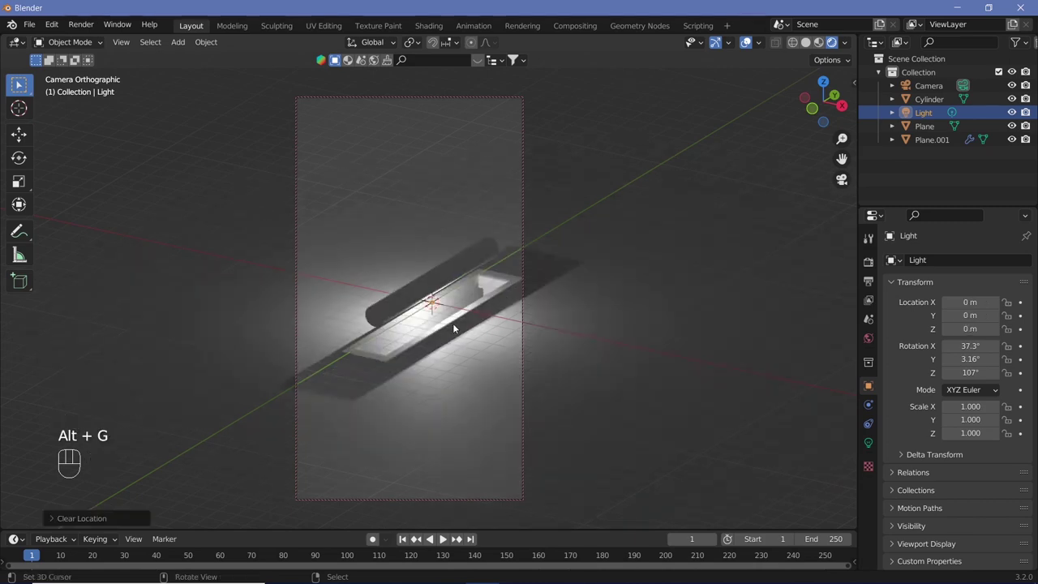
Step: Lower the point light along Z so it sits down inside the frame
{"action": "key", "text": "g"}
{"action": "key", "text": "z"}
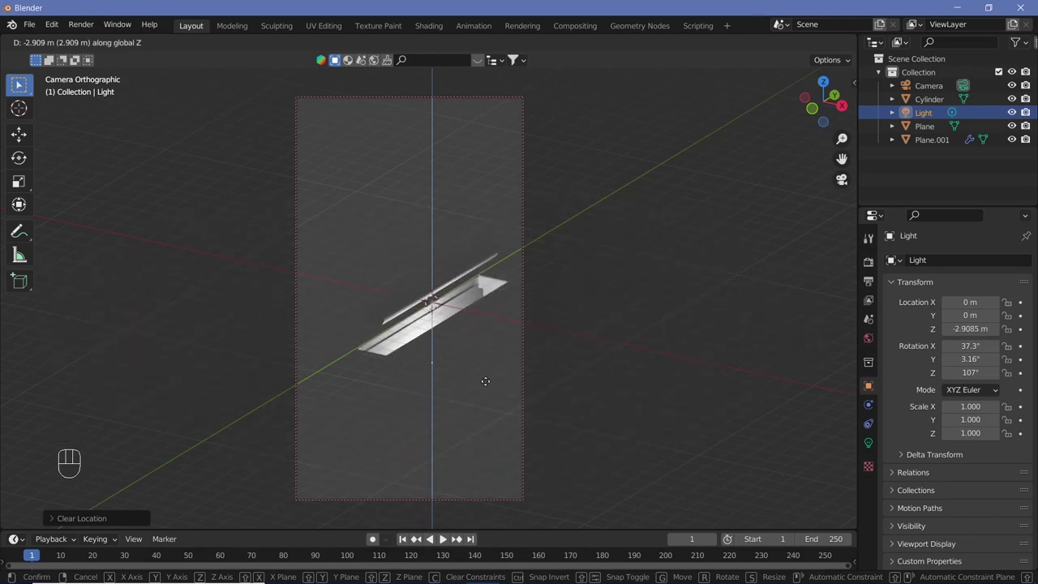
{"action": "left_click", "coordinate": [470, 334]}
Step: Tint the light orange in its data settings, then select the floor and show World settings
{"action": "left_click", "coordinate": [866, 443]}
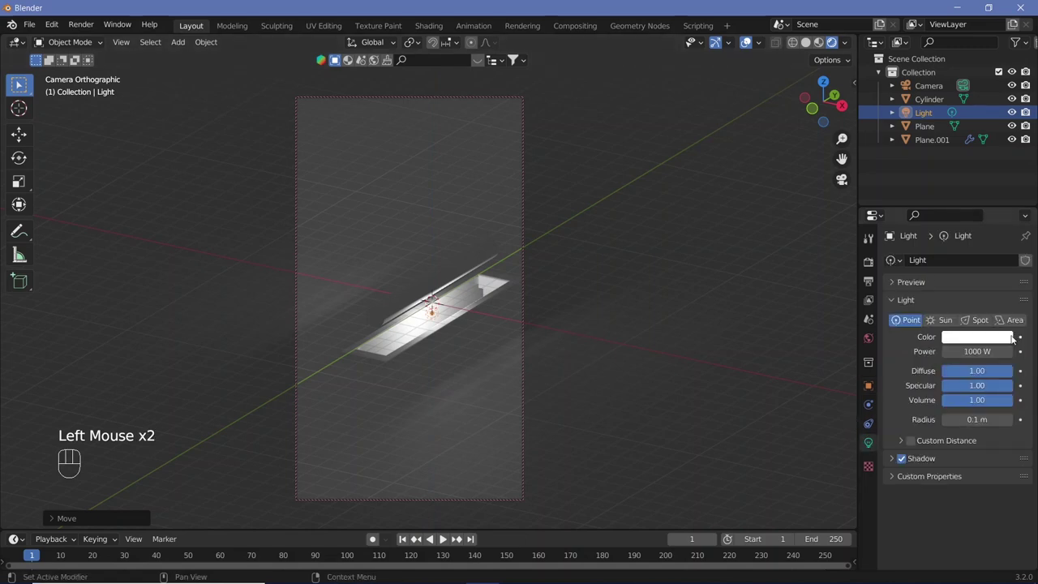
{"action": "left_click", "coordinate": [997, 342]}
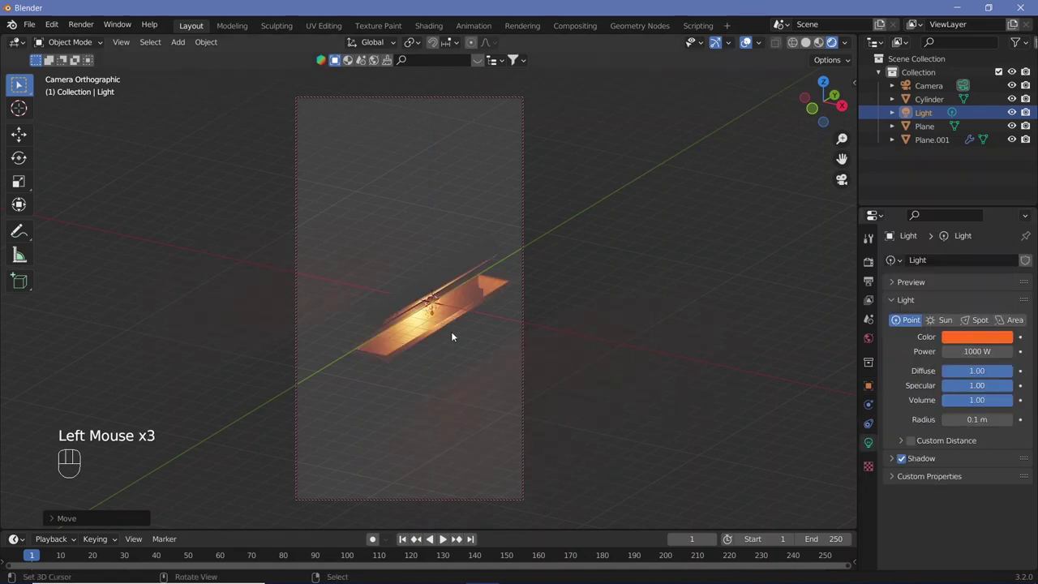
{"action": "left_click", "coordinate": [747, 51]}
{"action": "right_click", "coordinate": [444, 378]}
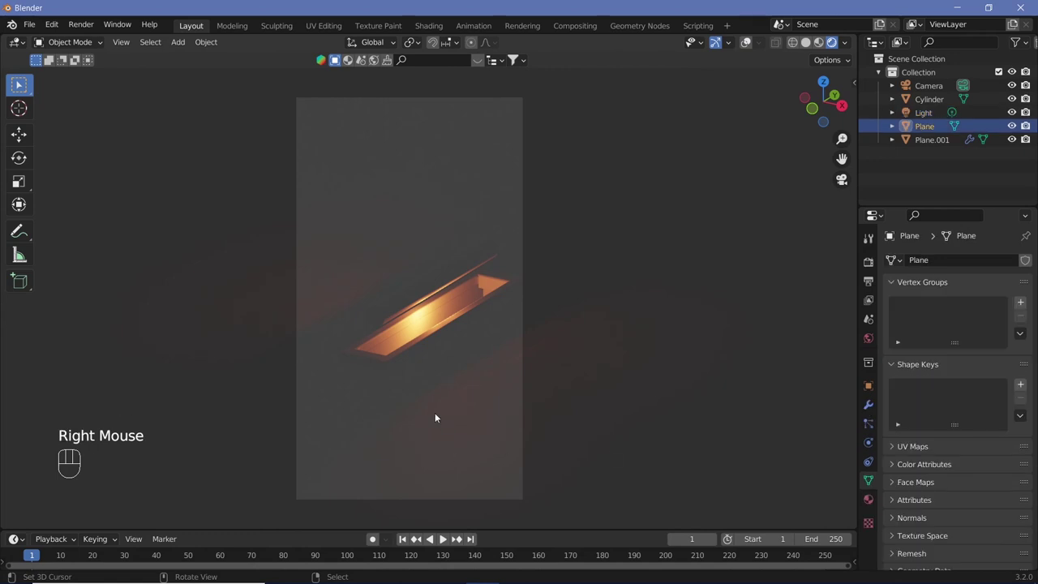
{"action": "left_click", "coordinate": [878, 339]}
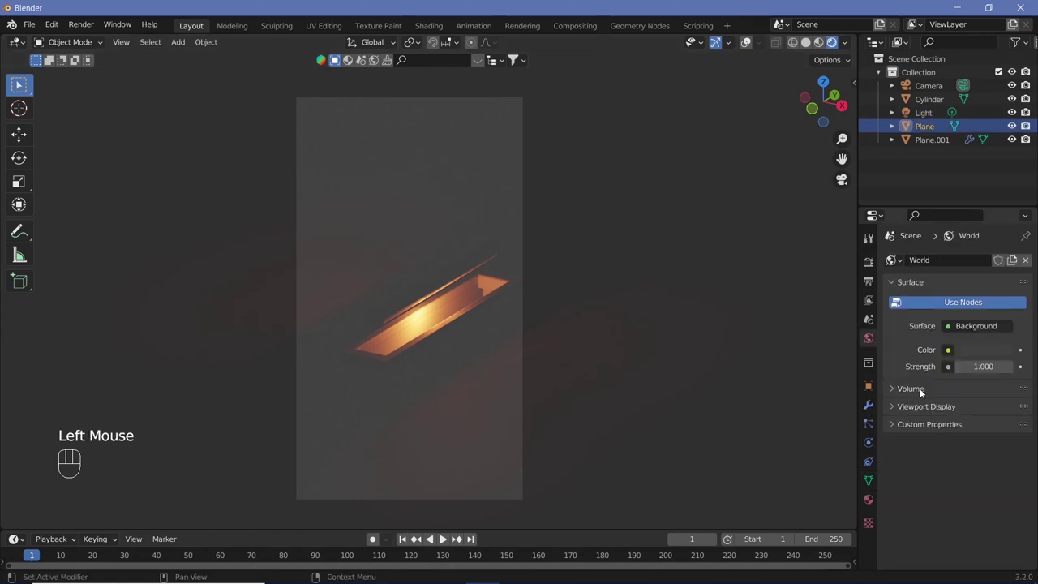
Step: Make the world background black and add an area light raised on Z above the scene
{"action": "left_click", "coordinate": [983, 353]}
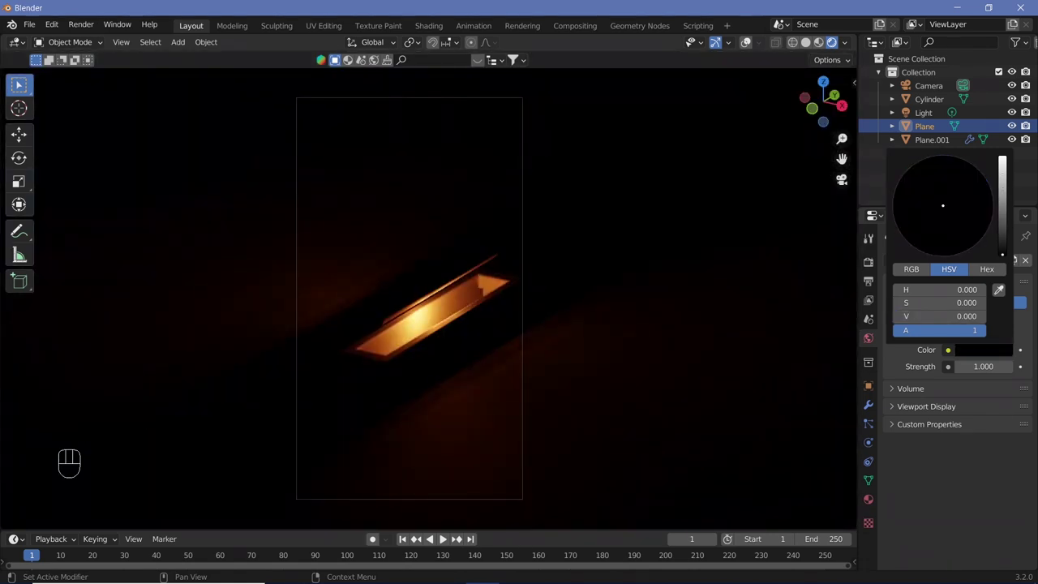
{"action": "key", "text": "shift+a"}
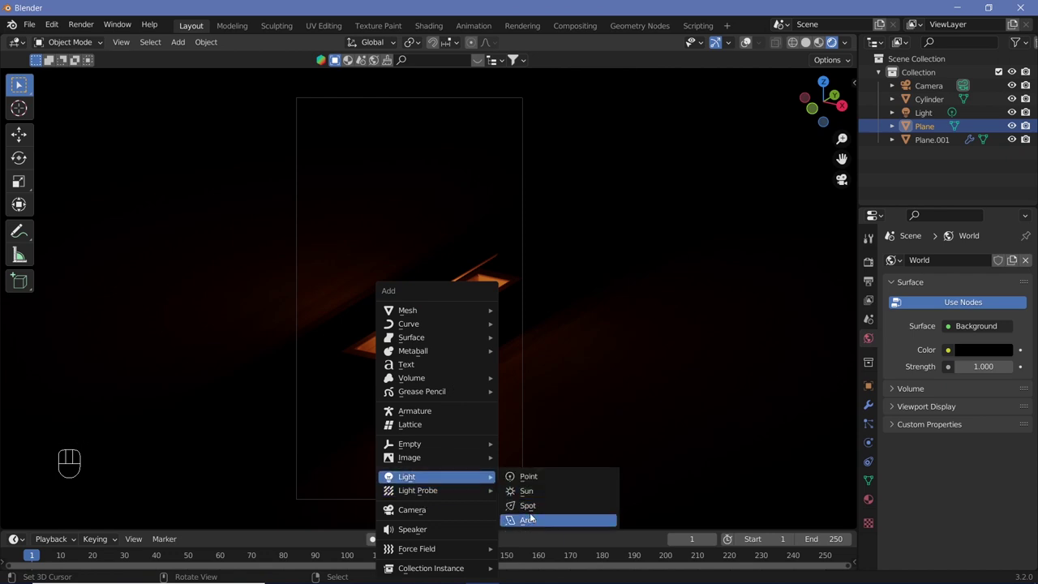
{"action": "key", "text": "g"}
{"action": "key", "text": "z"}
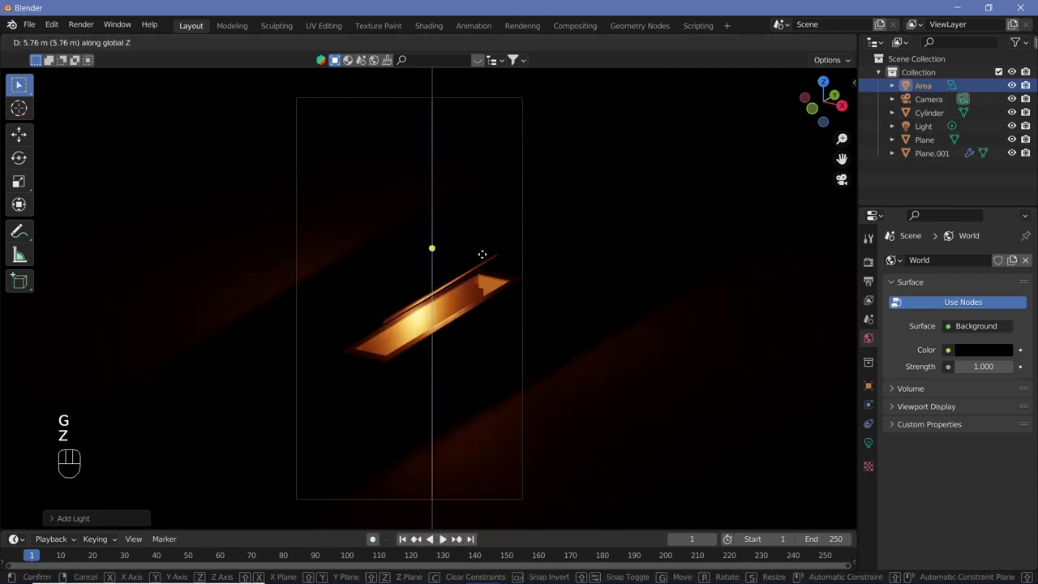
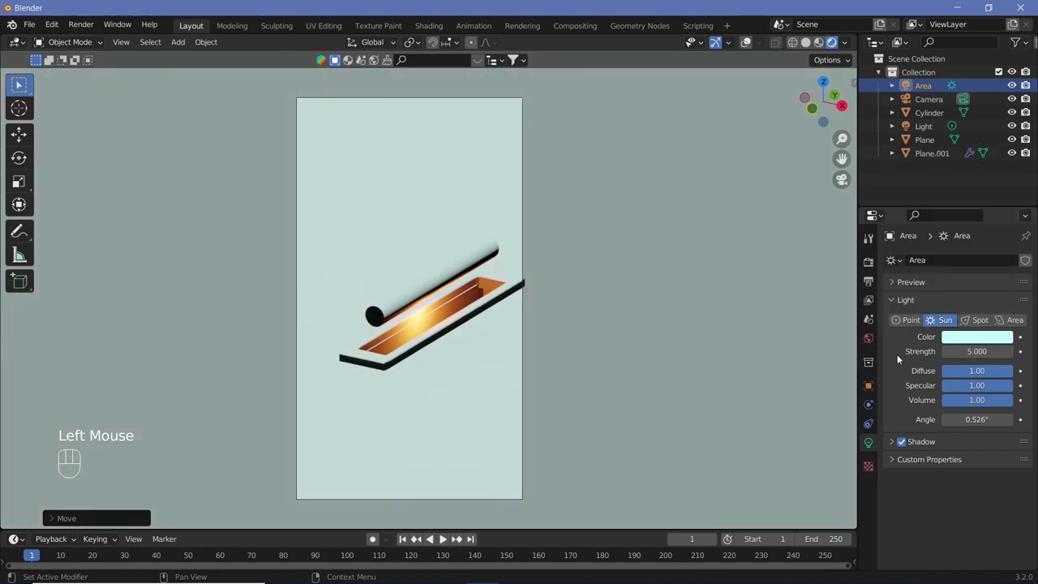
Step: Reposition the frame object along X and reselect objects in the viewport
{"action": "right_click", "coordinate": [583, 439]}
{"action": "key", "text": "g"}
{"action": "key", "text": "y"}
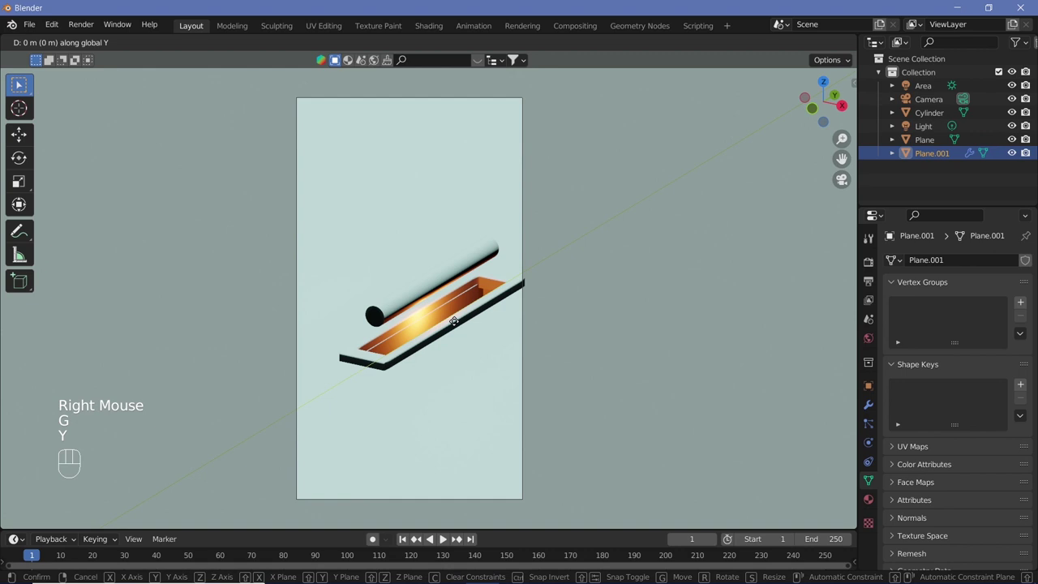
{"action": "key", "text": "x"}
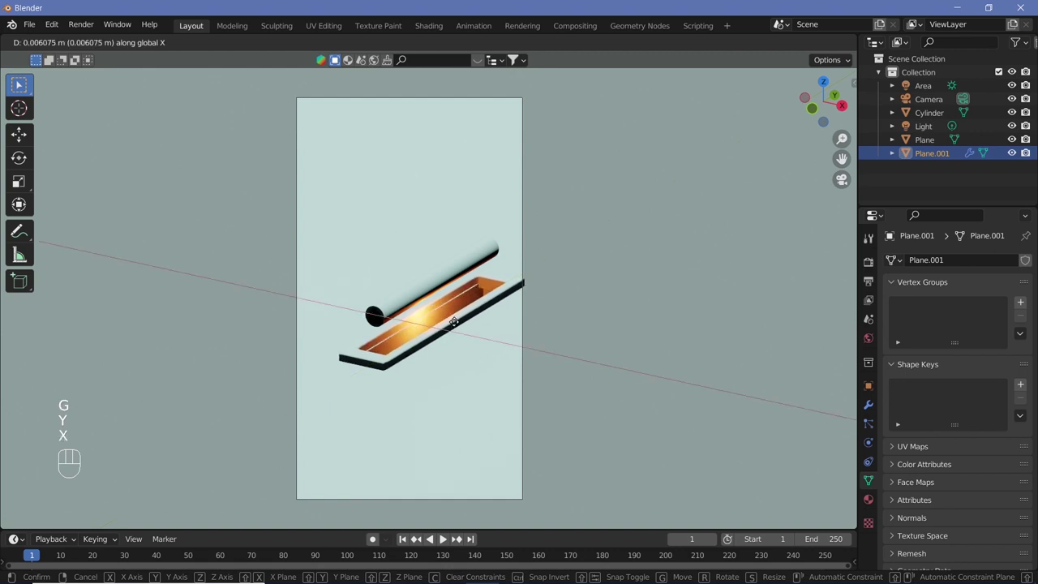
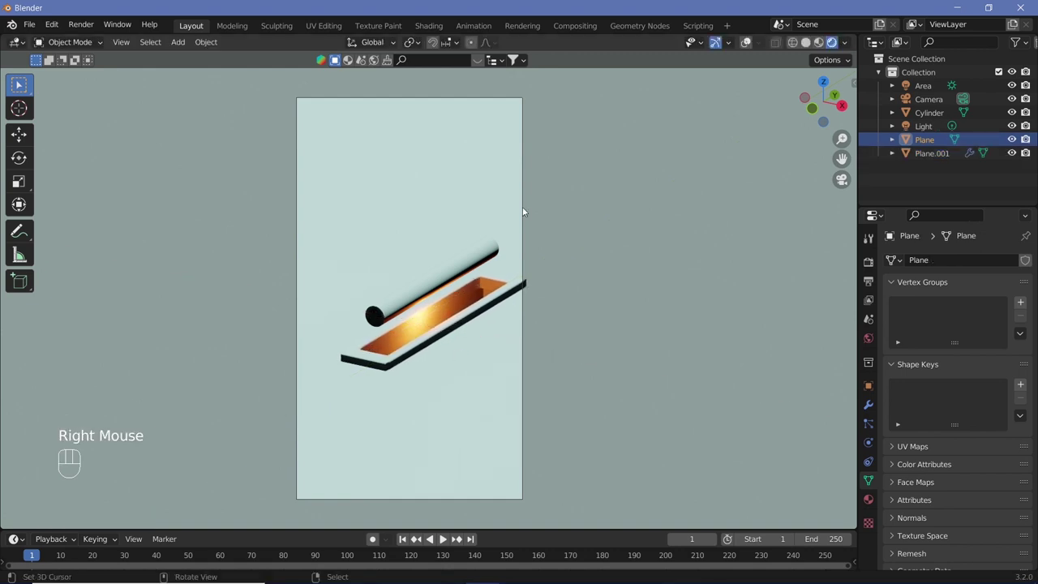
{"action": "left_click", "coordinate": [524, 245]}
{"action": "right_click", "coordinate": [524, 244]}
{"action": "right_click", "coordinate": [524, 247]}
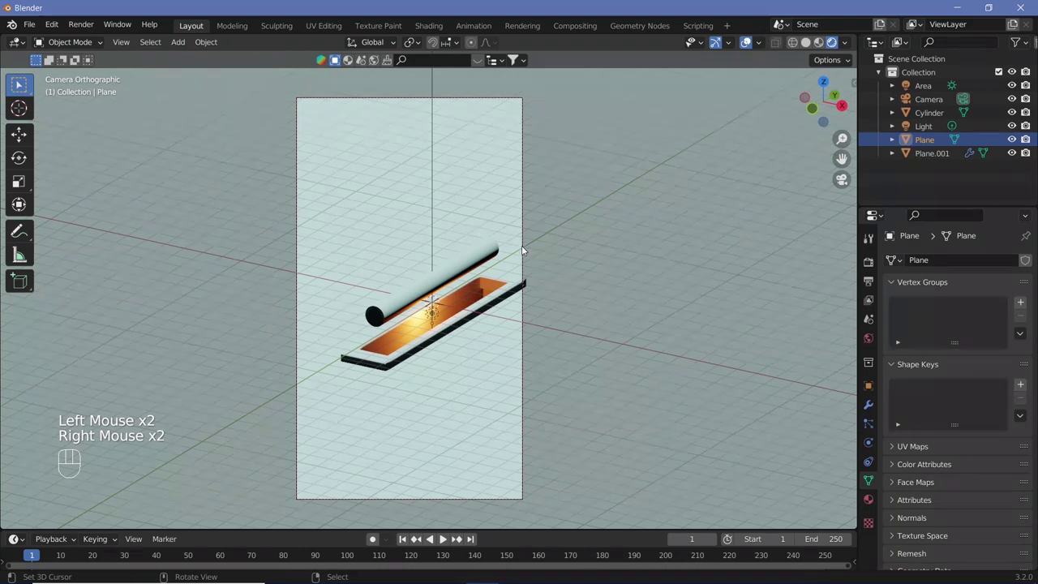
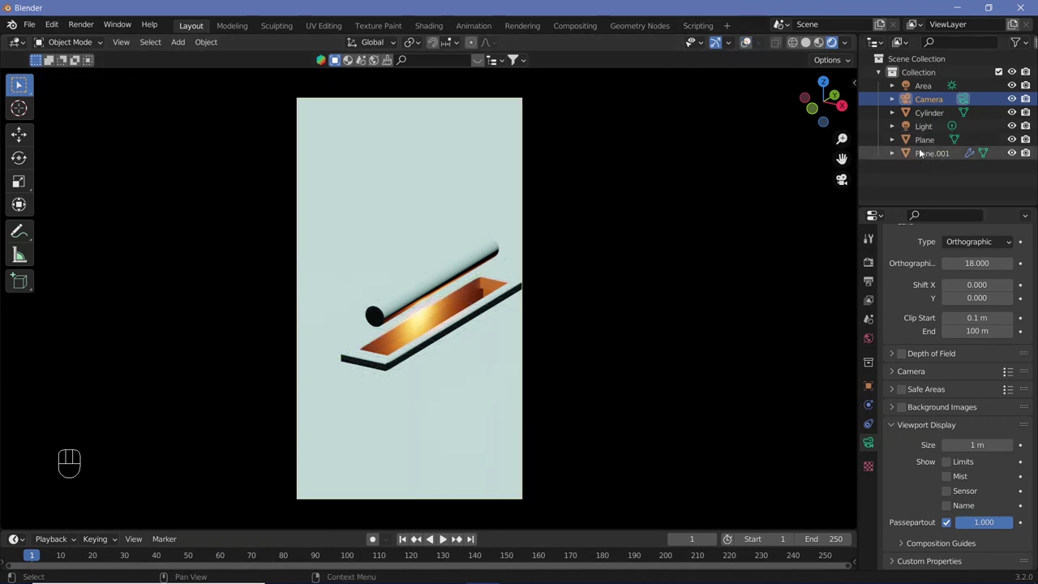
Step: Switch the sun to an Area light type and duplicate it to place extra pale teal lights
{"action": "left_click", "coordinate": [927, 87]}
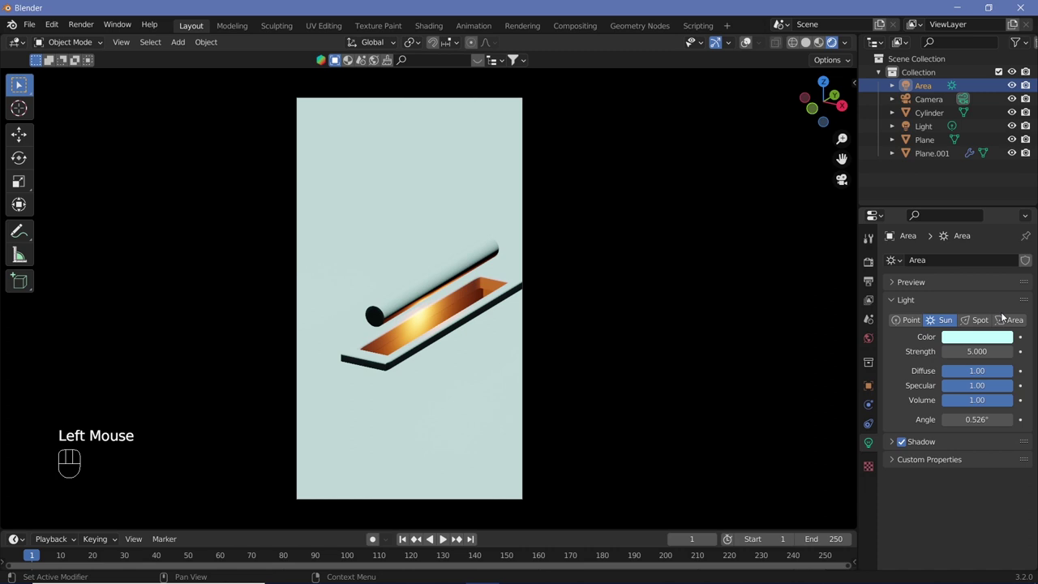
{"action": "left_click", "coordinate": [1018, 318]}
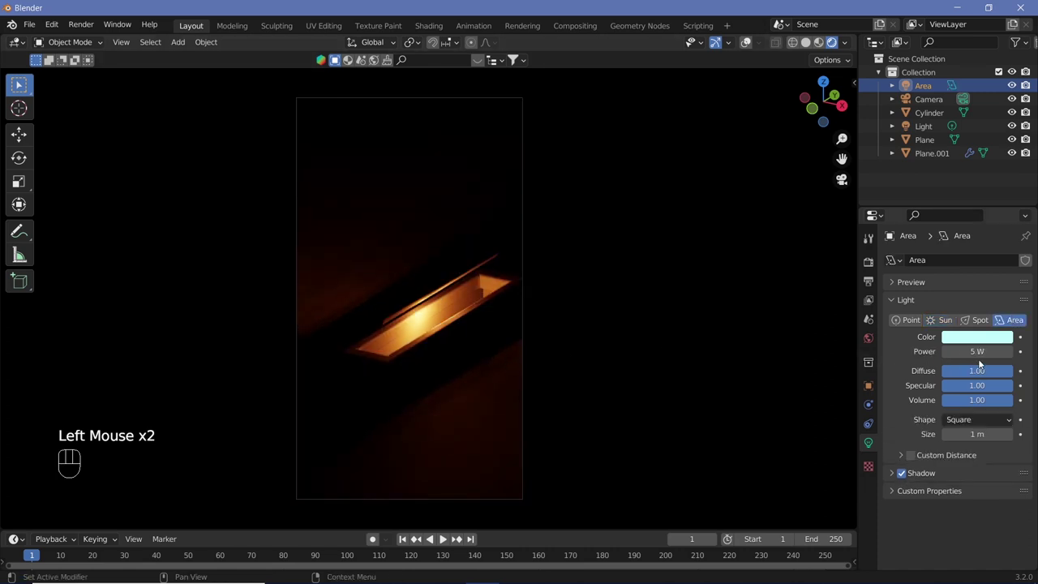
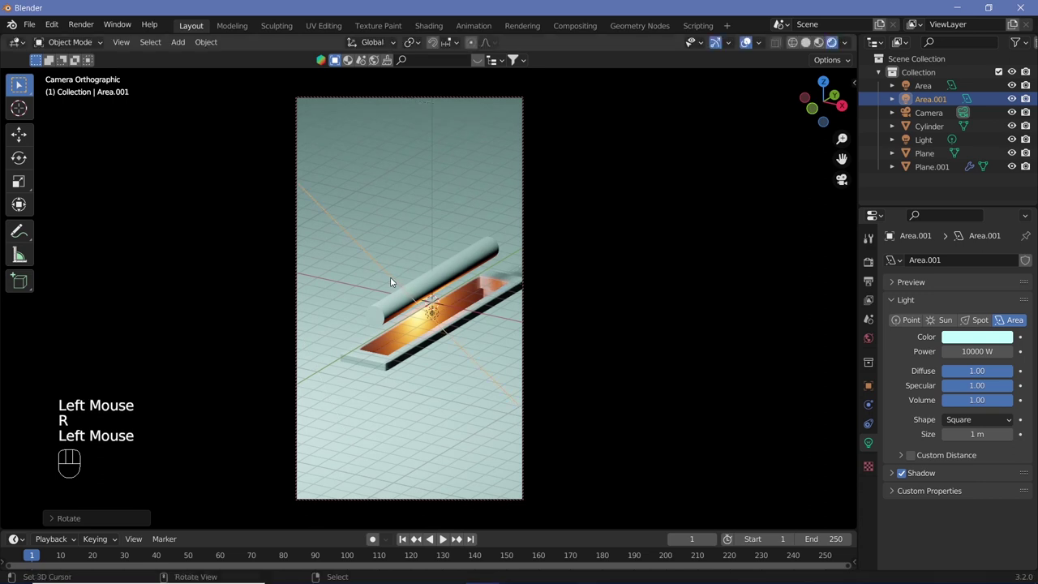
{"action": "key", "text": "shift+d"}
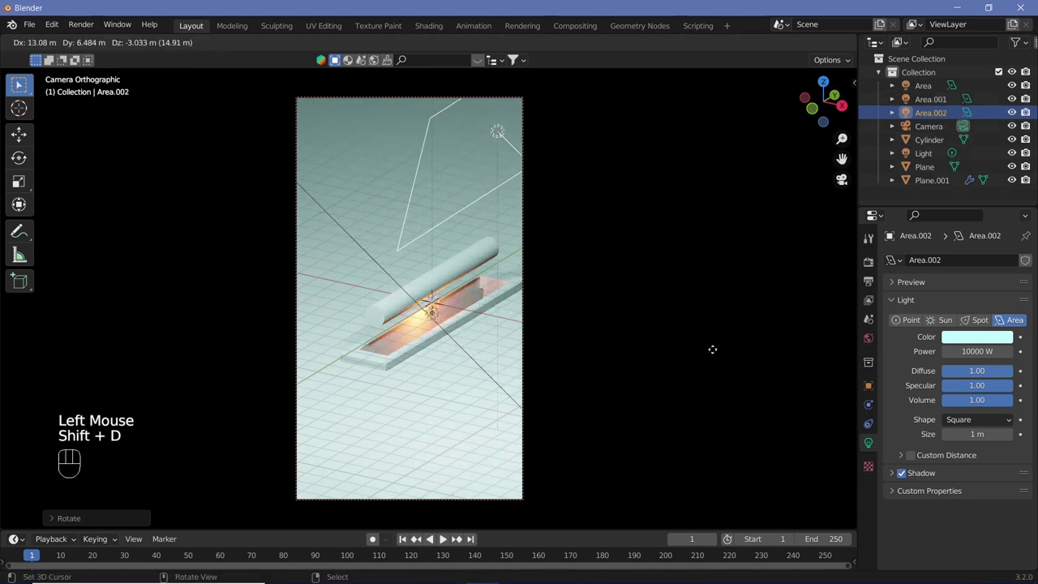
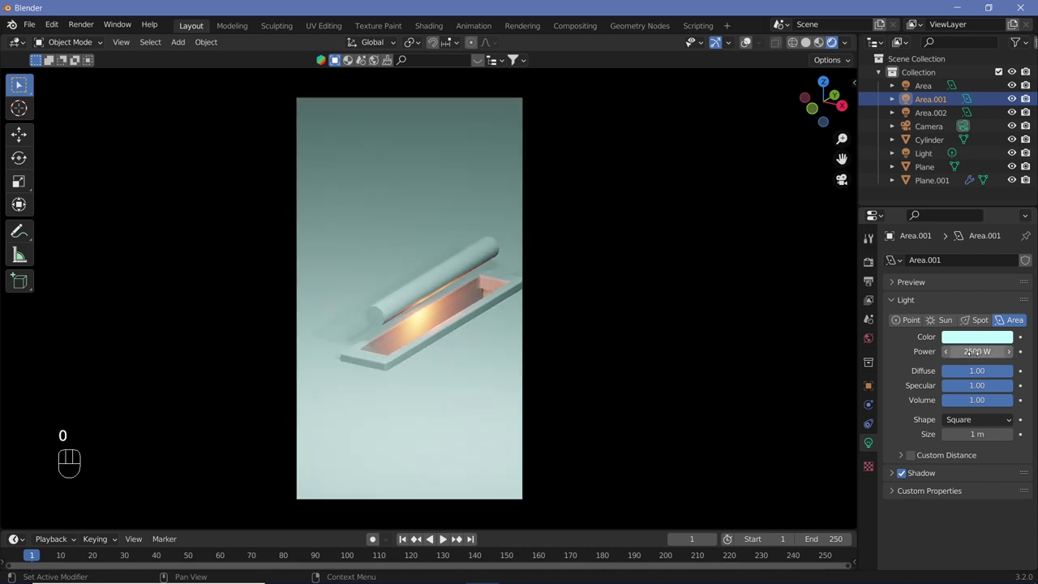
{"action": "right_click", "coordinate": [447, 387]}
{"action": "left_click_drag", "start_coordinate": [448, 387], "coordinate": [869, 501]}
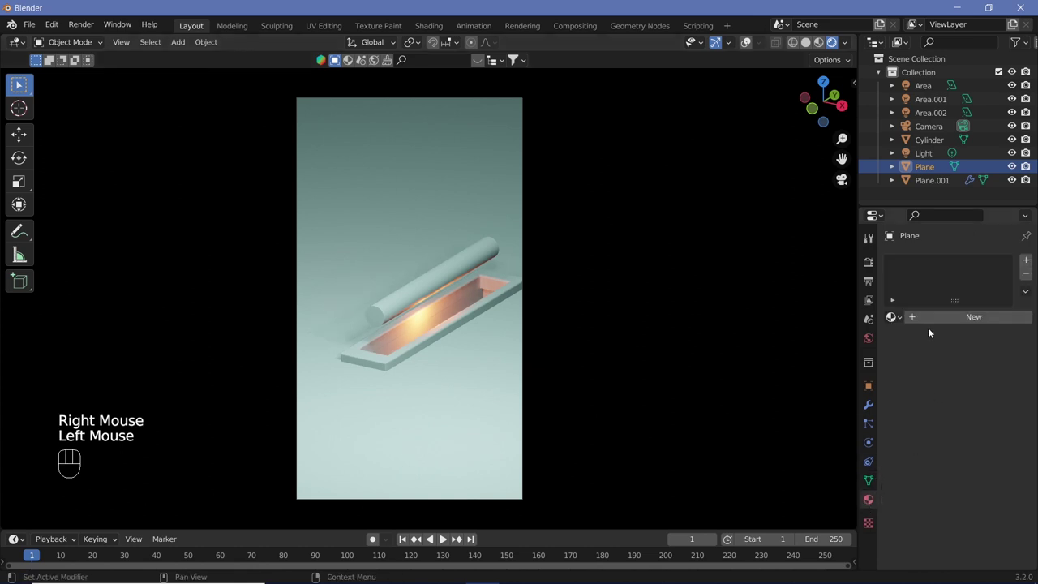
Step: Create a new material, Material.001, for the floor plane
{"action": "left_click_drag", "start_coordinate": [934, 324], "coordinate": [951, 466]}
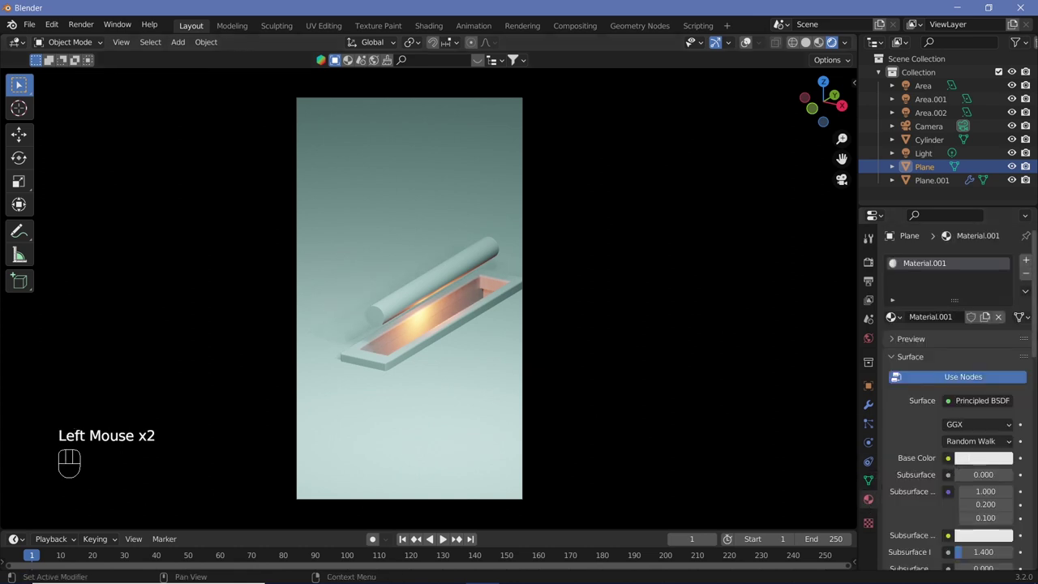
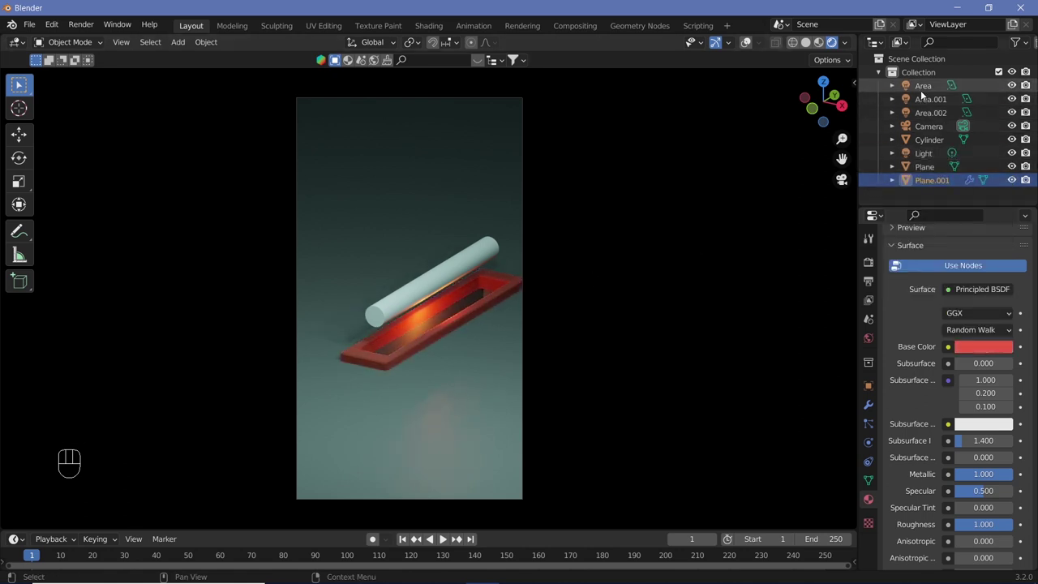
Step: Duplicate the orange point light along Y and reposition it inside the red frame
{"action": "left_click", "coordinate": [927, 159]}
{"action": "key", "text": "shift+d"}
{"action": "key", "text": "y"}
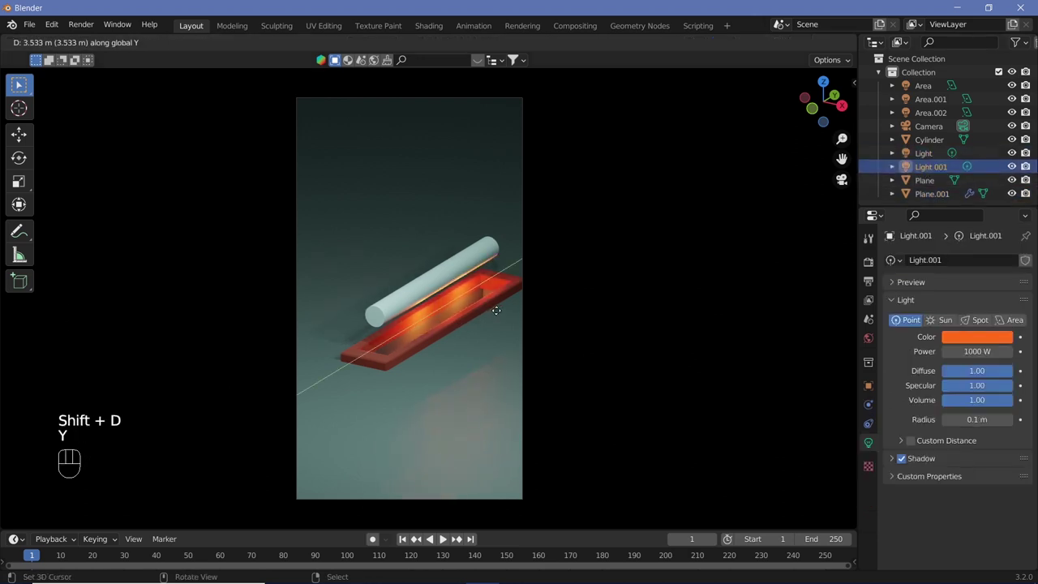
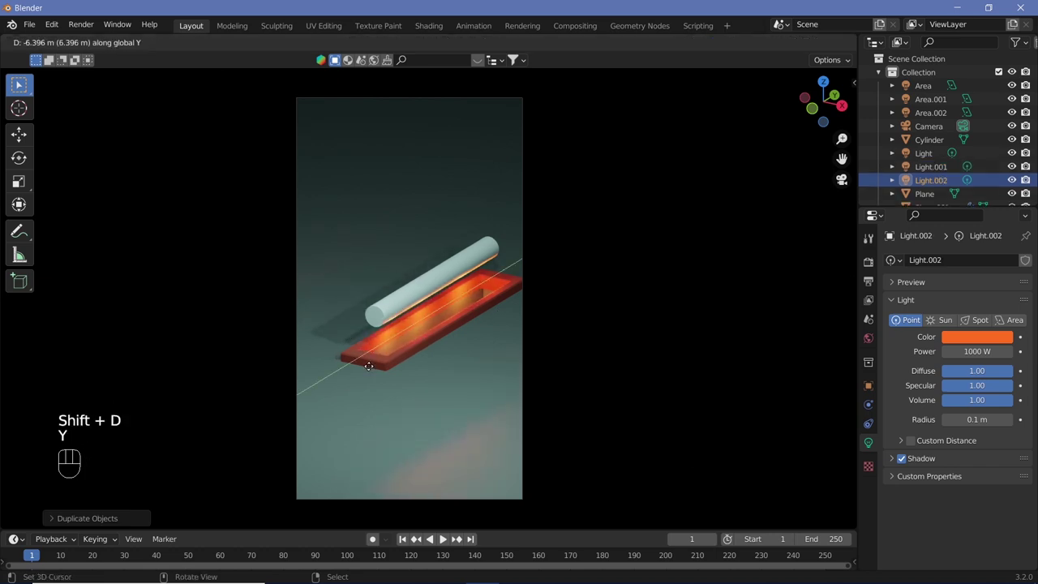
{"action": "left_click_drag", "start_coordinate": [372, 373], "coordinate": [451, 363]}
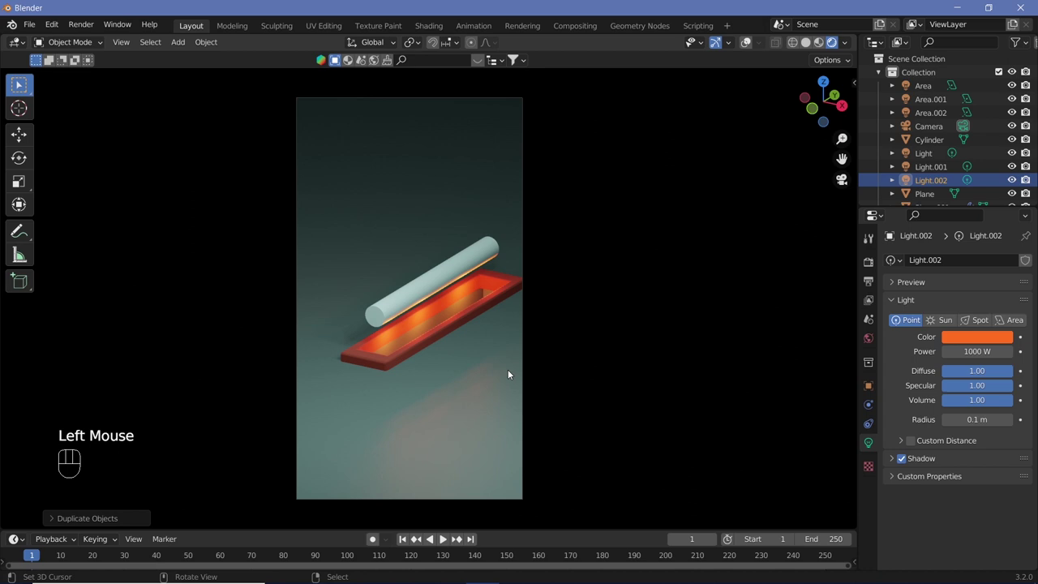
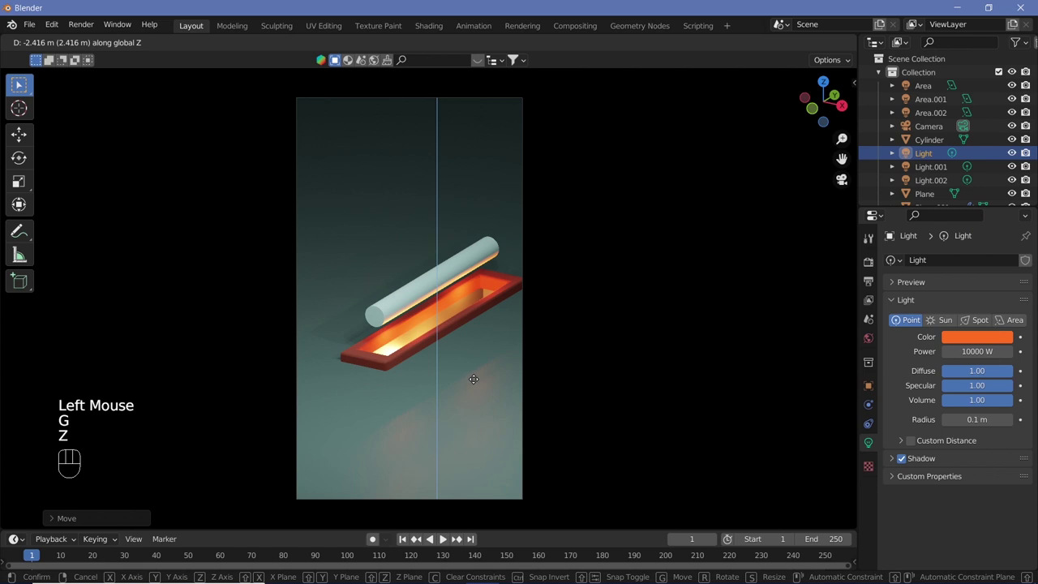
{"action": "left_click_drag", "start_coordinate": [494, 353], "coordinate": [444, 375]}
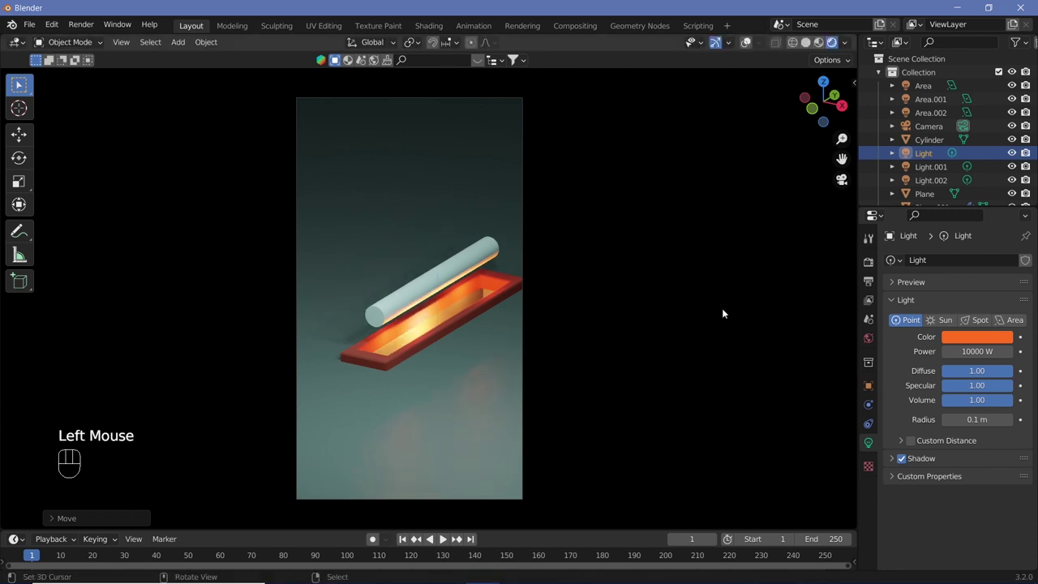
Step: Adjust the Eevee bloom glow settings to radius 6.5 and intensity 0.05, then select the cylinder
{"action": "left_click_drag", "start_coordinate": [876, 260], "coordinate": [891, 377]}
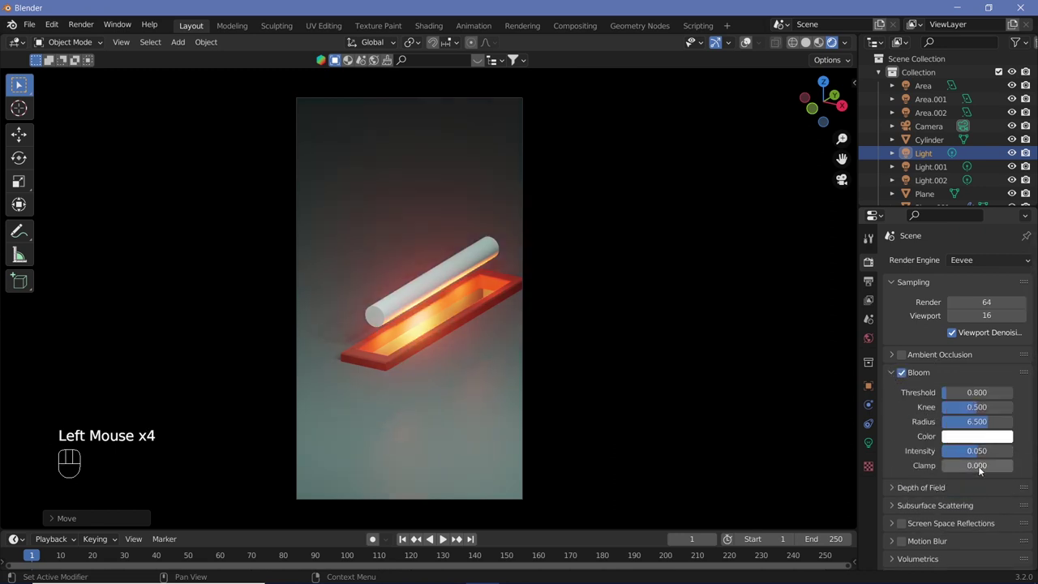
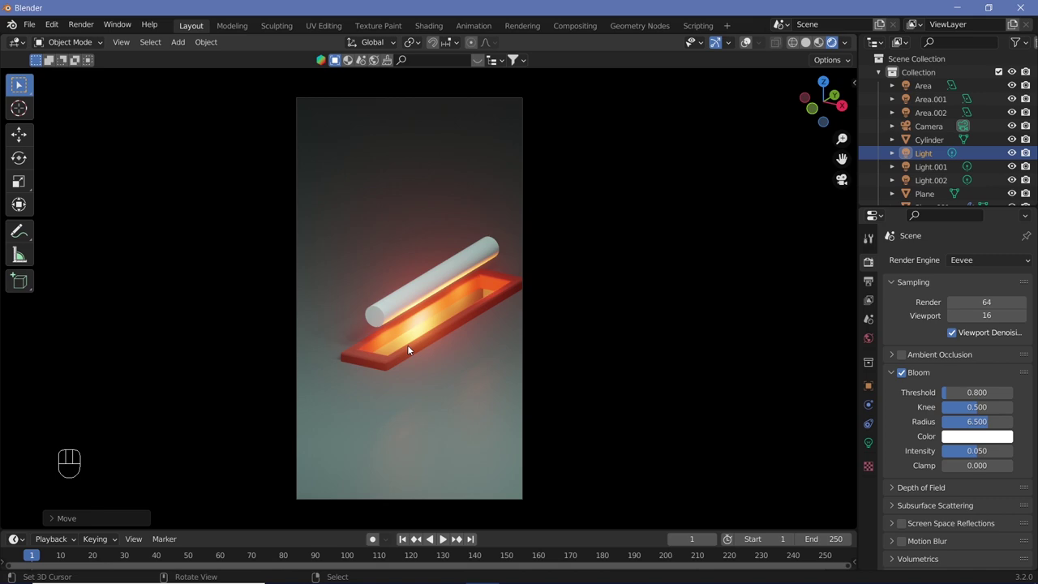
{"action": "left_click", "coordinate": [399, 311]}
Step: Inspect the cylinder from the right side and perspective angles in solid shading
{"action": "right_click", "coordinate": [400, 311]}
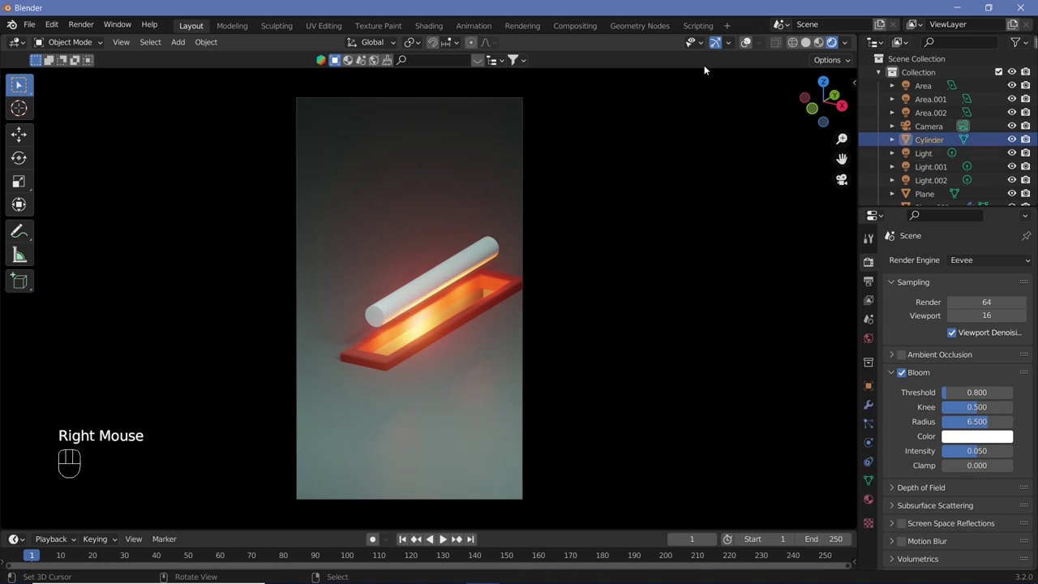
{"action": "left_click_drag", "start_coordinate": [690, 102], "coordinate": [551, 221]}
{"action": "key", "text": "KP_0"}
{"action": "key", "text": "KP_3"}
{"action": "left_click_drag", "start_coordinate": [551, 345], "coordinate": [463, 311]}
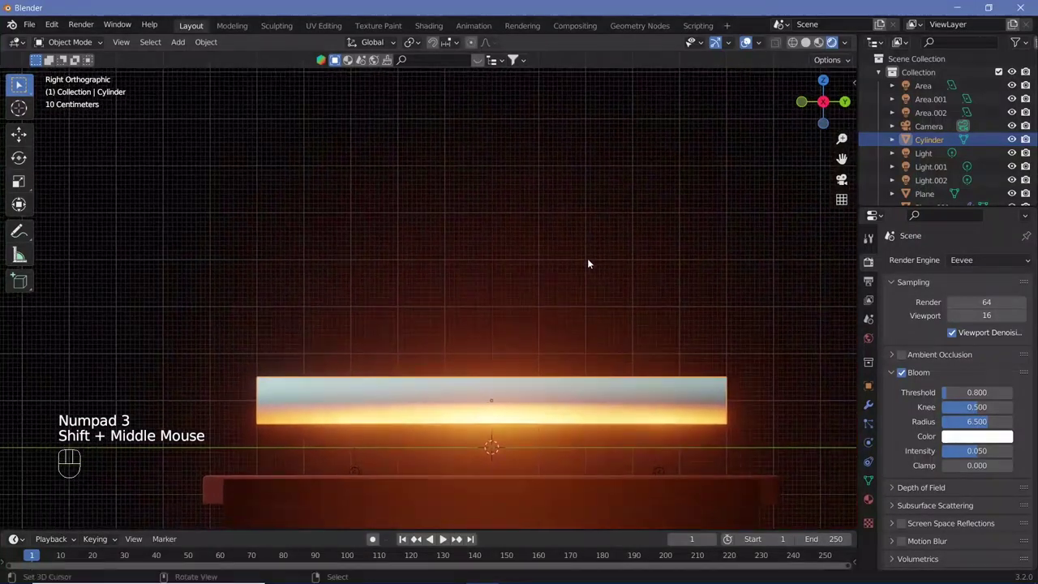
{"action": "left_click", "coordinate": [807, 44]}
{"action": "left_click_drag", "start_coordinate": [548, 344], "coordinate": [538, 304]}
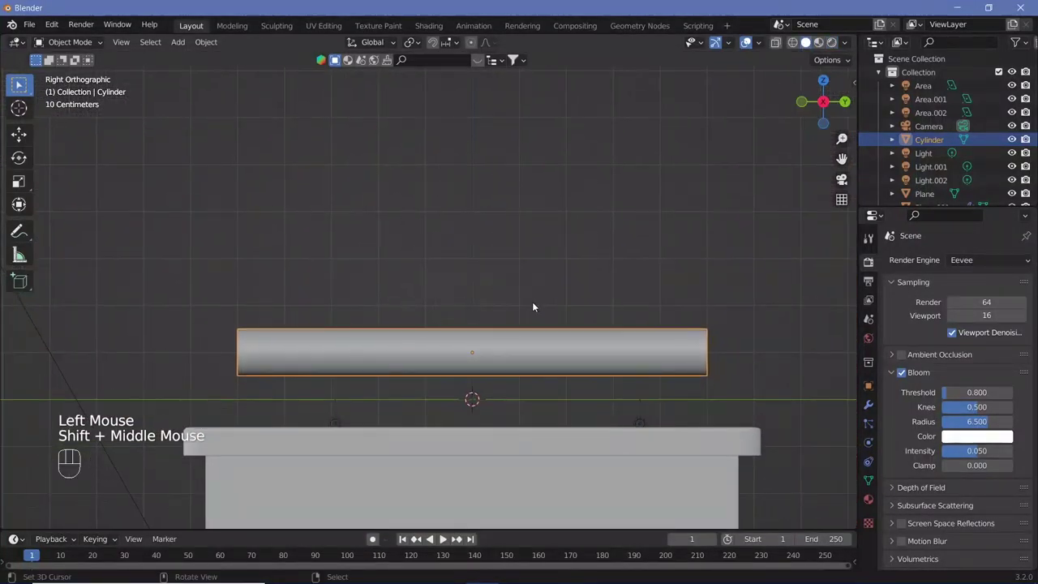
{"action": "left_click_drag", "start_coordinate": [500, 293], "coordinate": [476, 350]}
Step: Give the cylinder its own new material, Material.003, in Material Properties
{"action": "left_click_drag", "start_coordinate": [831, 49], "coordinate": [762, 145]}
{"action": "left_click_drag", "start_coordinate": [870, 500], "coordinate": [925, 486]}
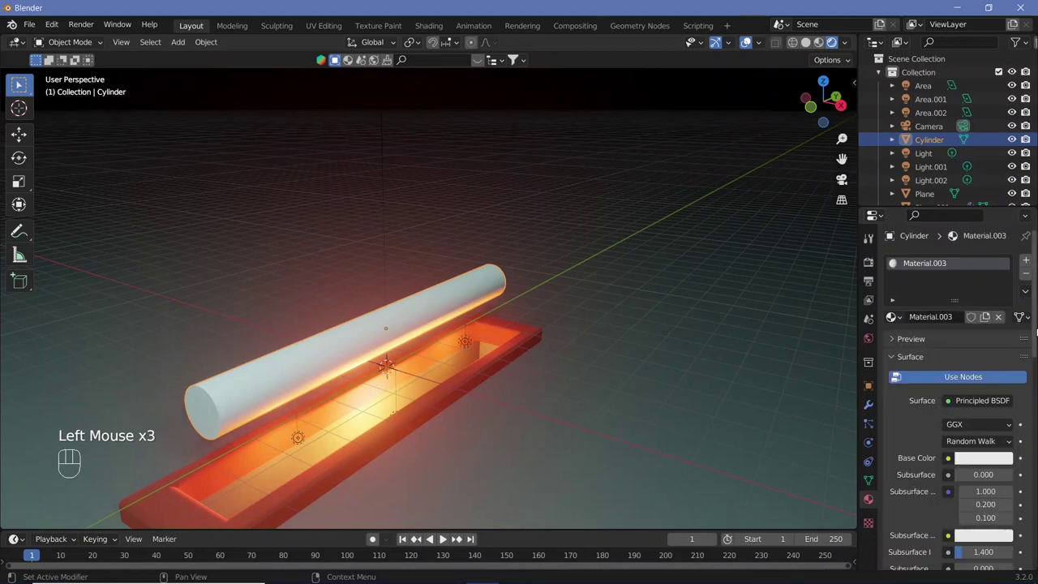
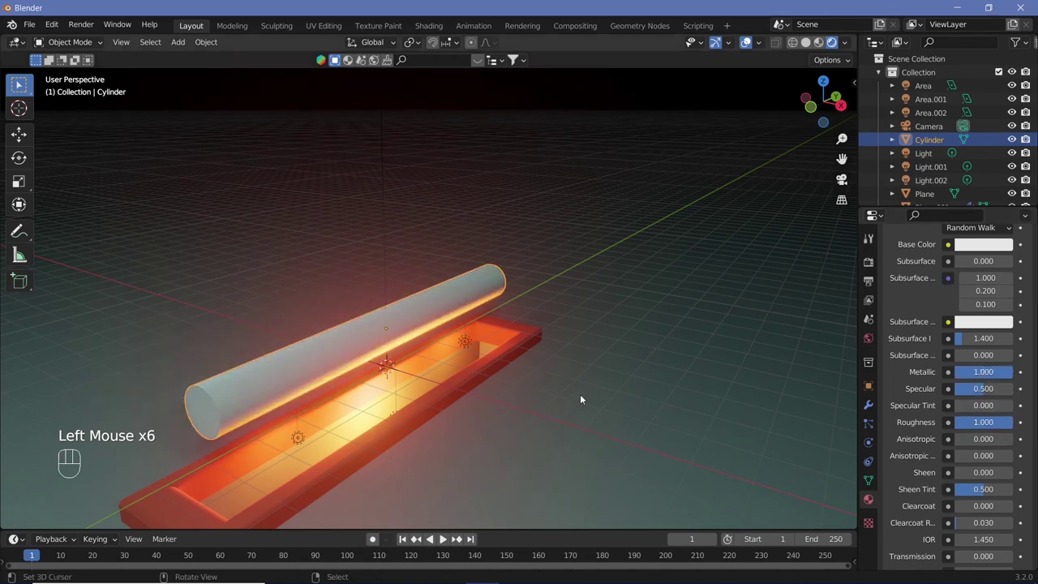
Step: From the camera view, enable Screen Space Reflections and hide overlays to preview the floor reflections
{"action": "key", "text": "KP_0"}
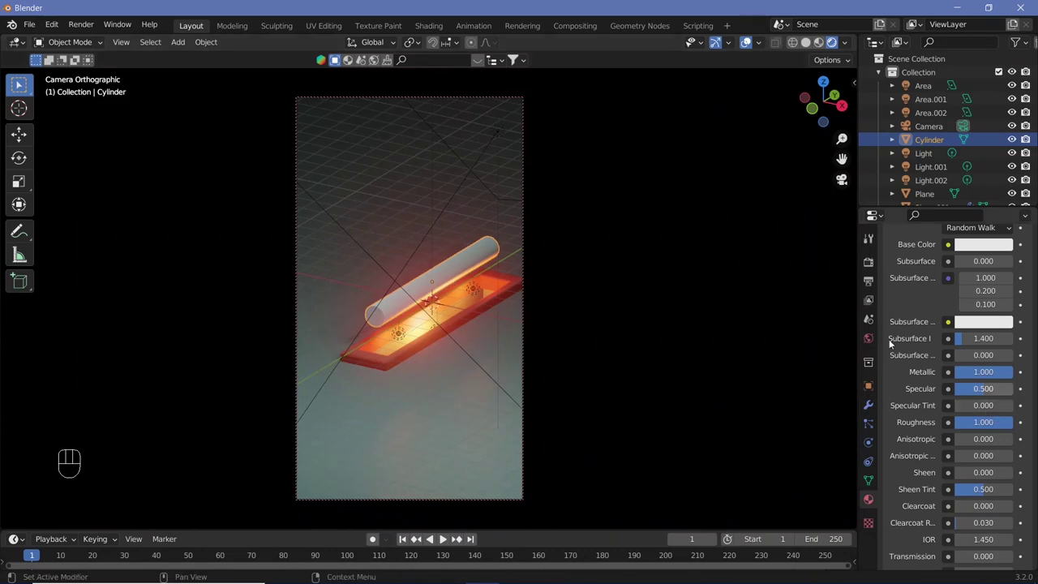
{"action": "left_click", "coordinate": [876, 264]}
{"action": "left_click_drag", "start_coordinate": [904, 367], "coordinate": [862, 427]}
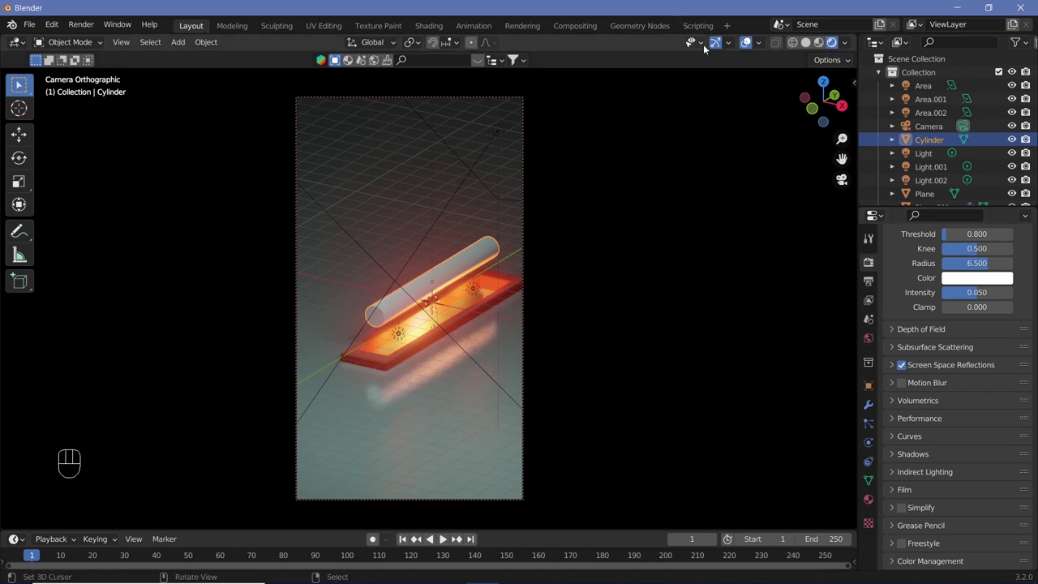
{"action": "left_click", "coordinate": [645, 151]}
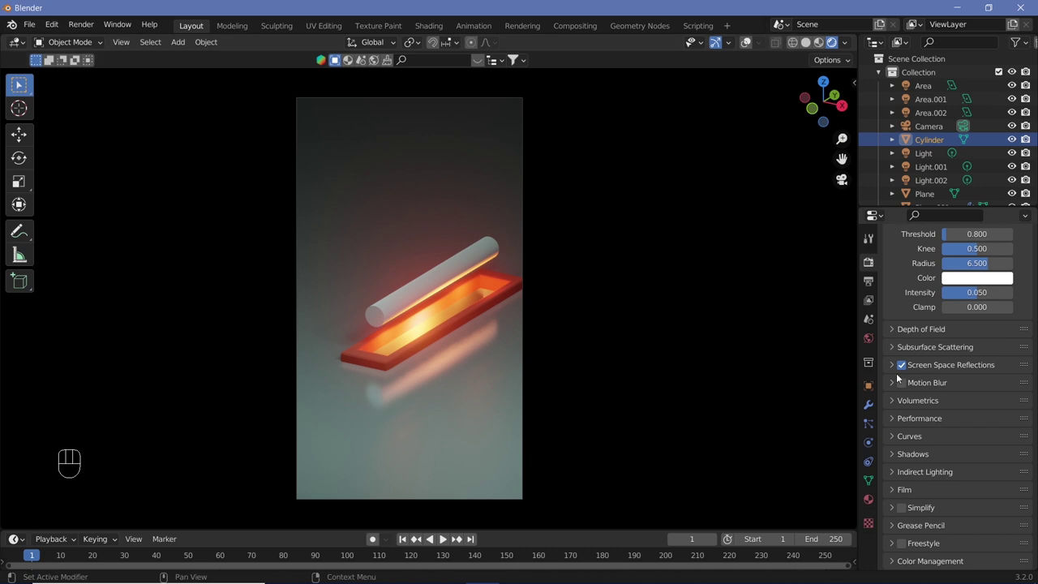
{"action": "right_click", "coordinate": [425, 289]}
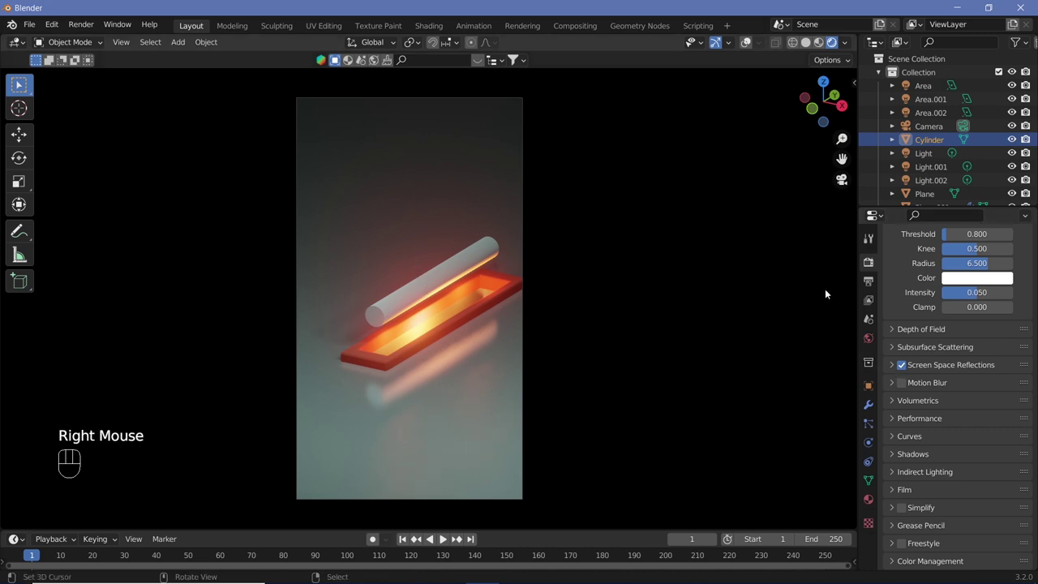
Step: Set the cylinder material to dark grey-teal with roughness 0.661, then leave camera view in solid shading
{"action": "left_click", "coordinate": [867, 501]}
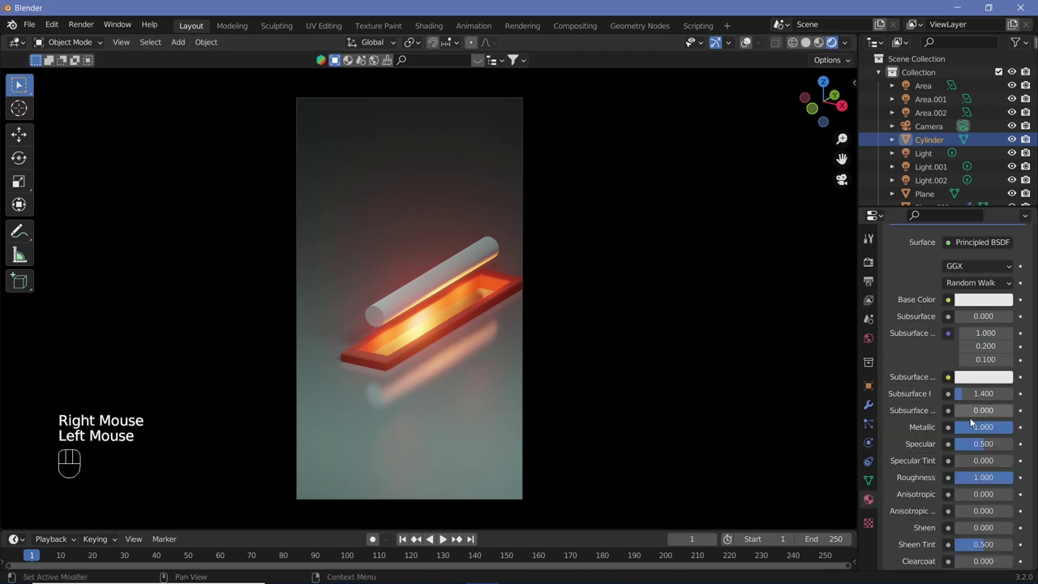
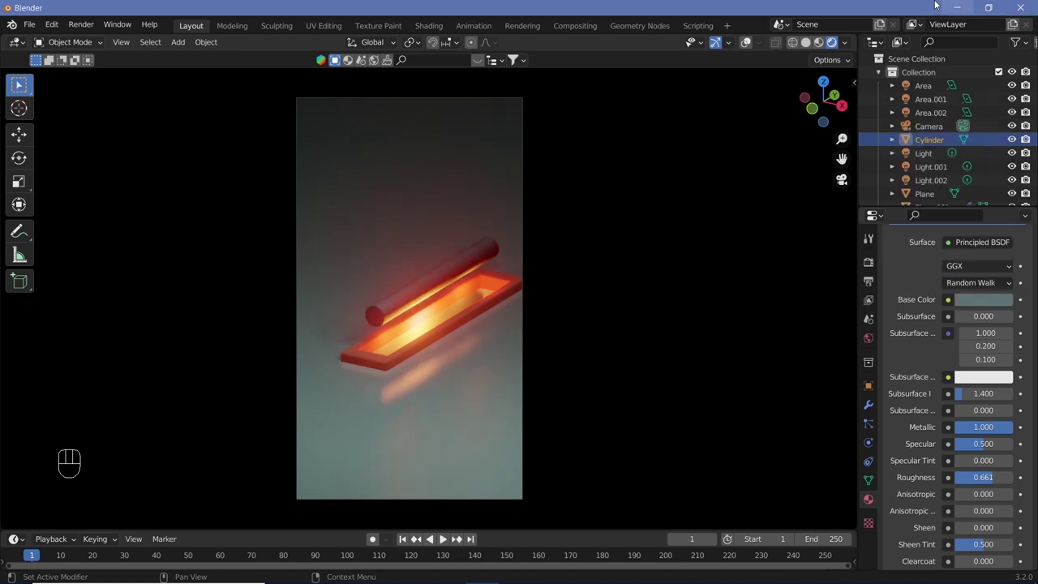
{"action": "key", "text": "KP_0"}
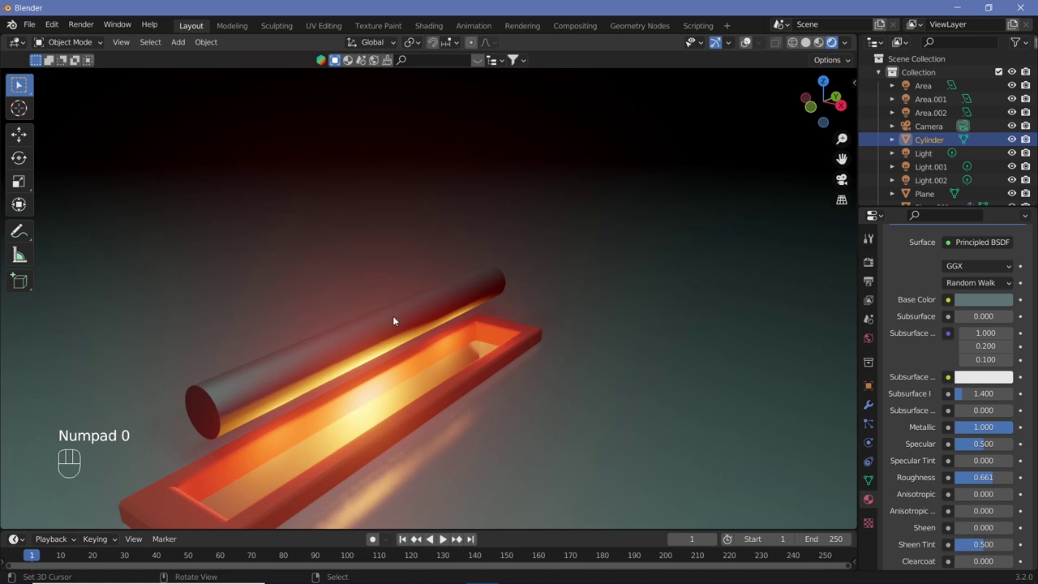
{"action": "left_click_drag", "start_coordinate": [754, 46], "coordinate": [809, 61]}
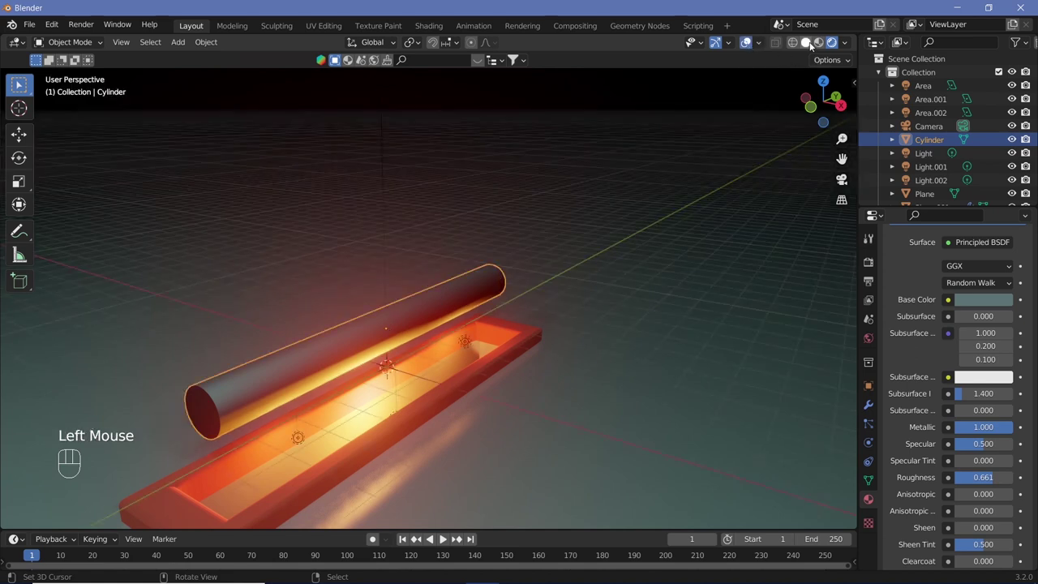
{"action": "left_click_drag", "start_coordinate": [813, 45], "coordinate": [509, 257]}
Step: From the right view, duplicate the cylinder as Cylinder.001 and cancel an accidental geometry move
{"action": "key", "text": "KP_3"}
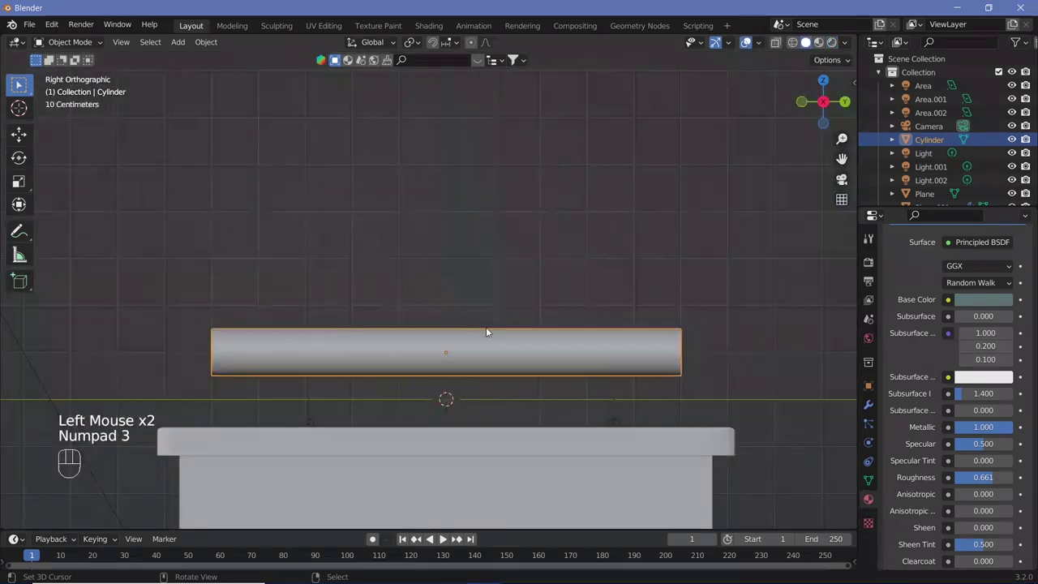
{"action": "key", "text": "shift+d"}
{"action": "key", "text": "Return"}
{"action": "key", "text": "Tab"}
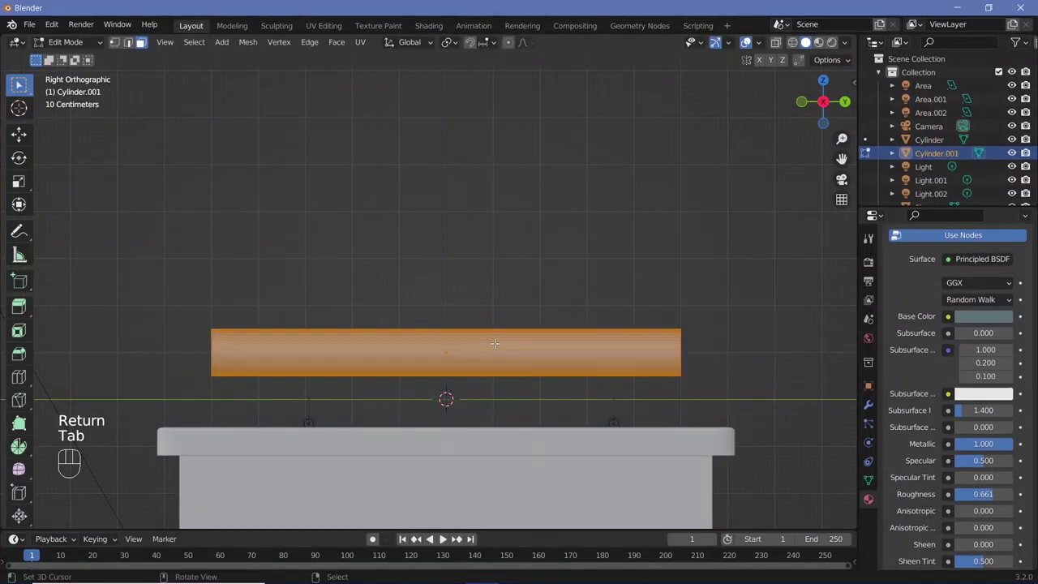
{"action": "key", "text": "g"}
{"action": "key", "text": "y"}
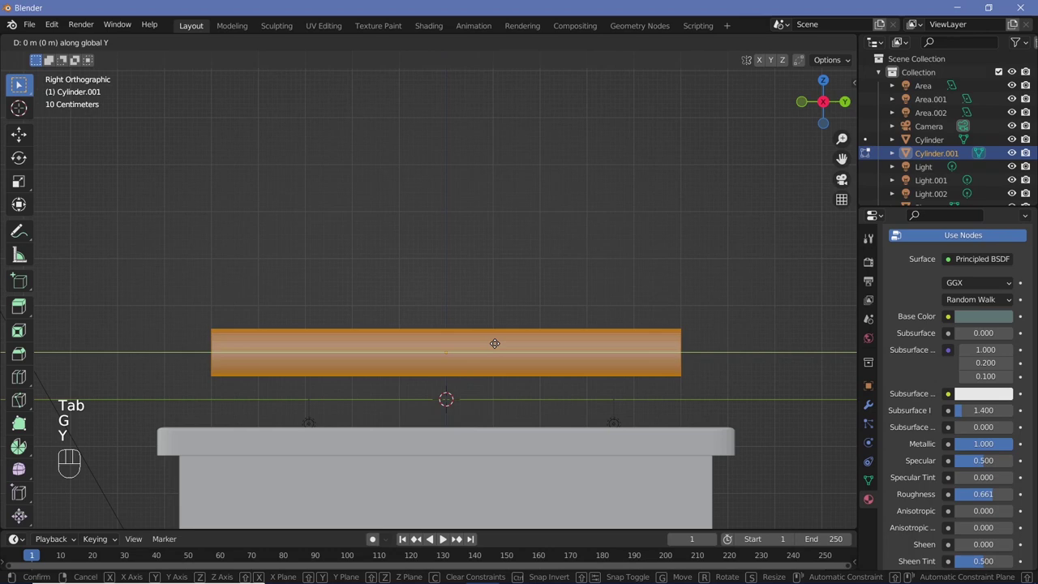
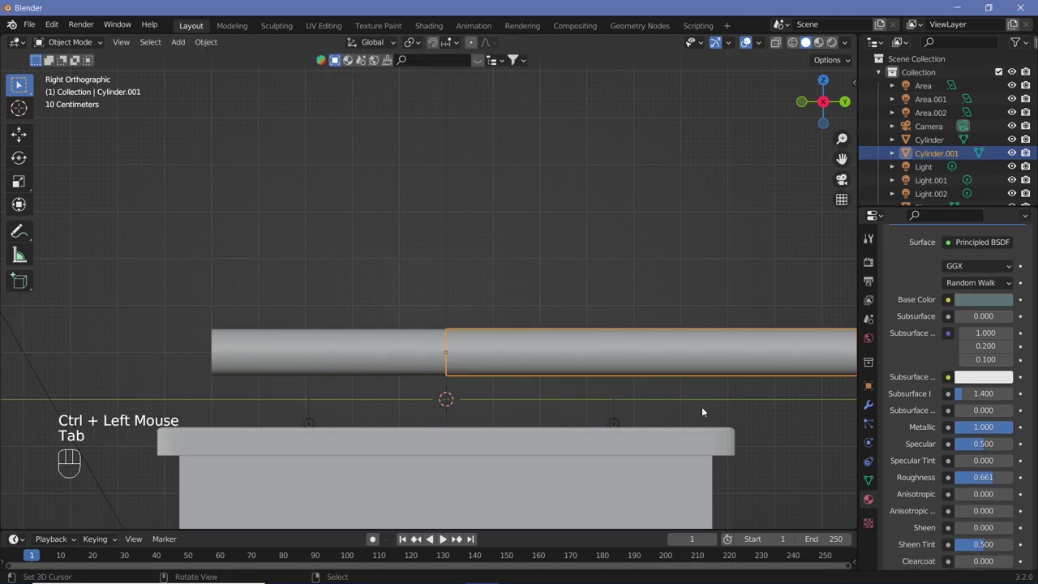
{"action": "key", "text": "ctrl+z"}
{"action": "right_click", "coordinate": [703, 410]}
Step: Slide the cylinder copy along Y into position beside the original
{"action": "key", "text": "g"}
{"action": "key", "text": "y"}
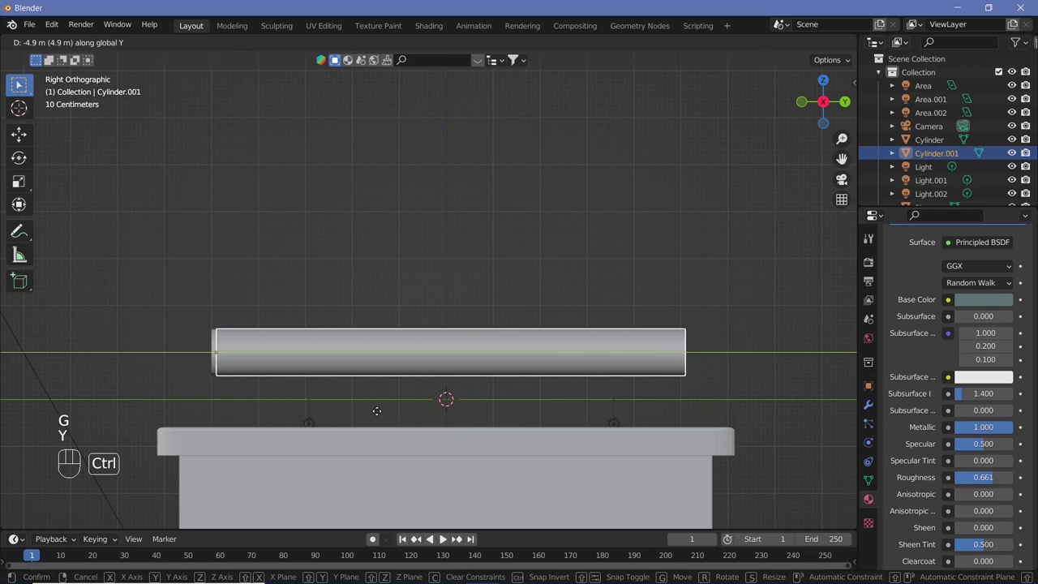
{"action": "left_click", "coordinate": [378, 413]}
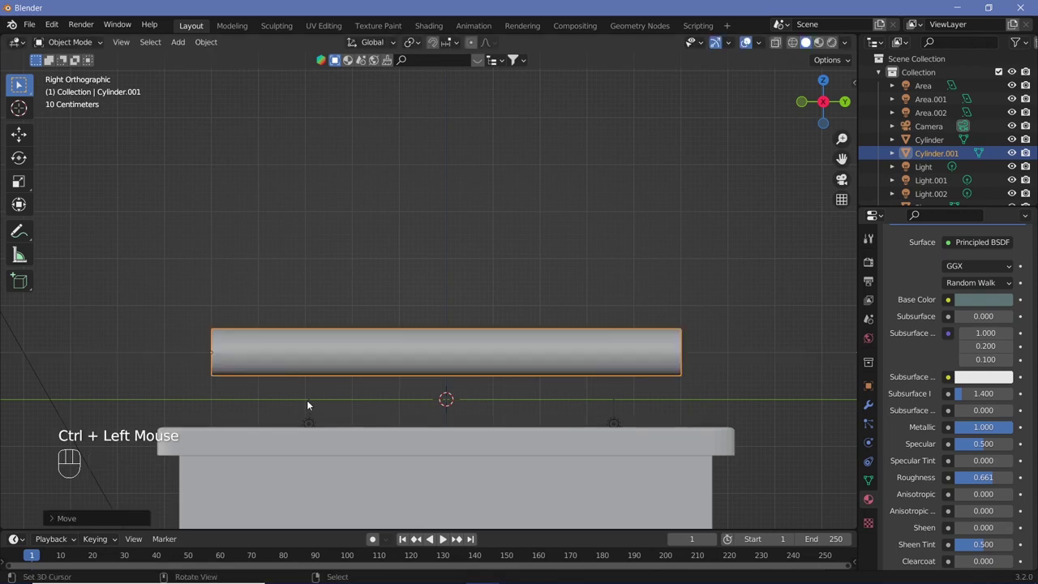
{"action": "left_click_drag", "start_coordinate": [312, 403], "coordinate": [386, 403]}
{"action": "left_click_drag", "start_coordinate": [359, 410], "coordinate": [364, 379]}
Step: Scale the copy to 0.05 along Y into a short segment, undoing an extra duplicate
{"action": "key", "text": "s"}
{"action": "key", "text": "y"}
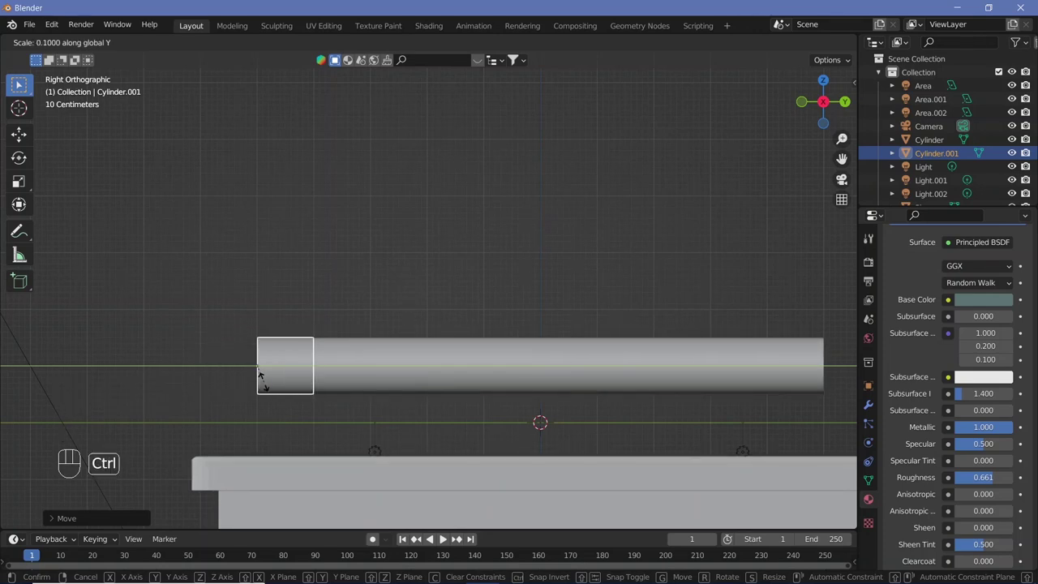
{"action": "key", "text": "0"}
{"action": "key", "text": "."}
{"action": "key", "text": "0"}
{"action": "key", "text": "5"}
{"action": "key", "text": "Return"}
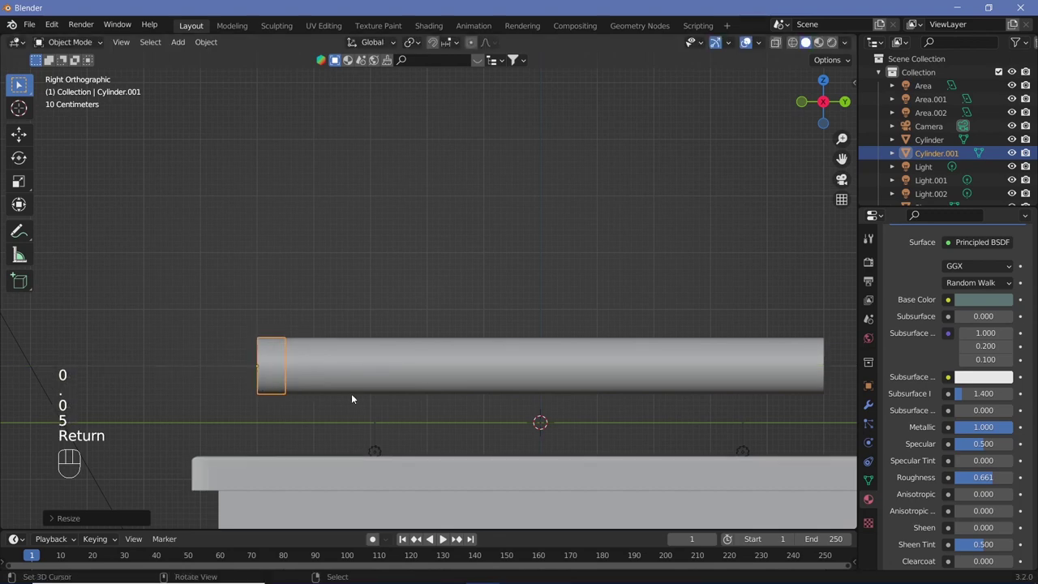
{"action": "key", "text": "shift+d"}
{"action": "key", "text": "y"}
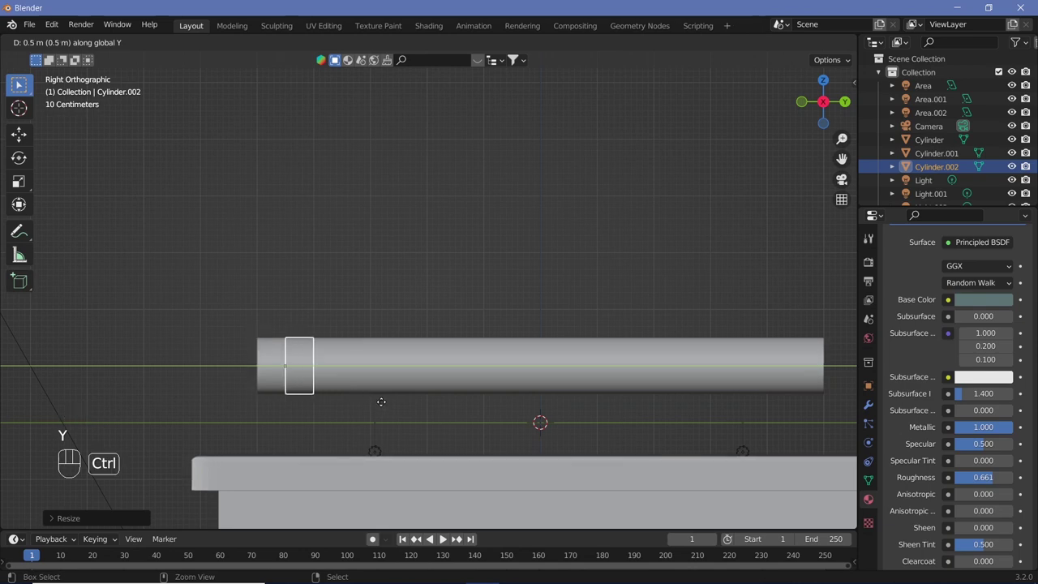
{"action": "left_click", "coordinate": [382, 405]}
{"action": "key", "text": "ctrl+z"}
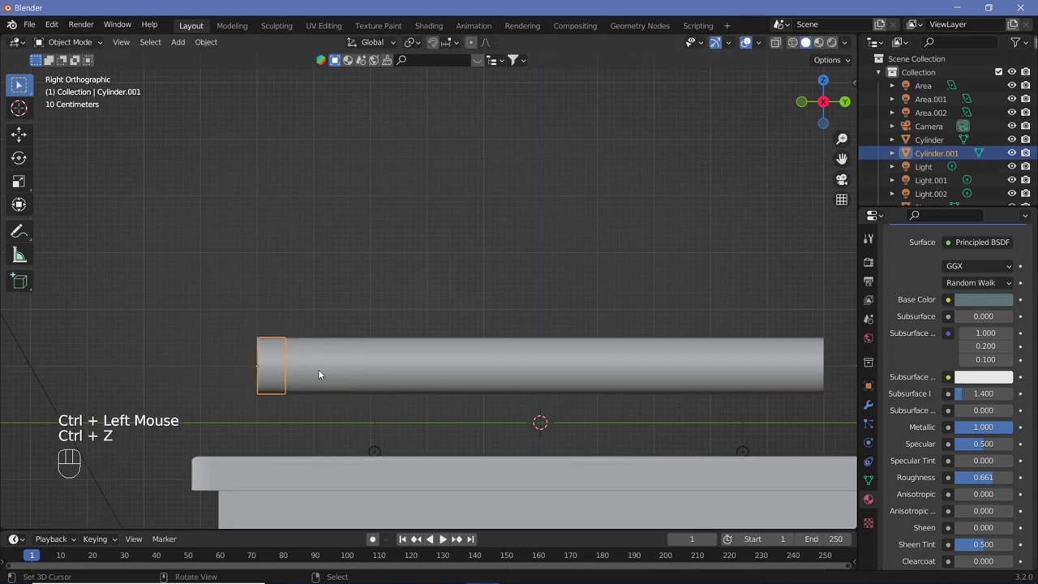
Step: Bevel Cylinder.001 with 0.15 m amount and 5 segments, then duplicate it 0.5 m along Y
{"action": "left_click_drag", "start_coordinate": [872, 411], "coordinate": [969, 263]}
{"action": "left_click_drag", "start_coordinate": [969, 263], "coordinate": [766, 317]}
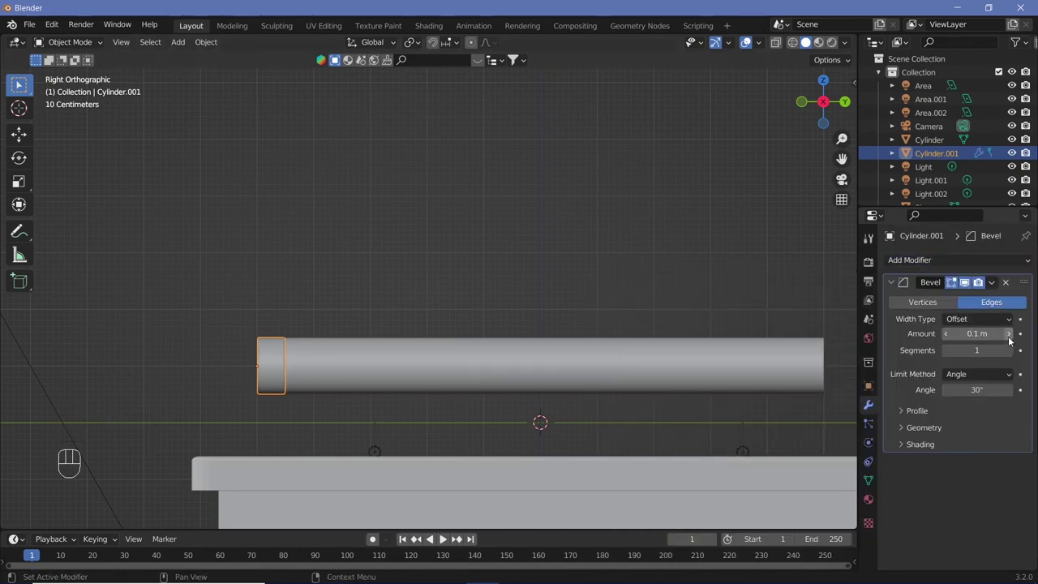
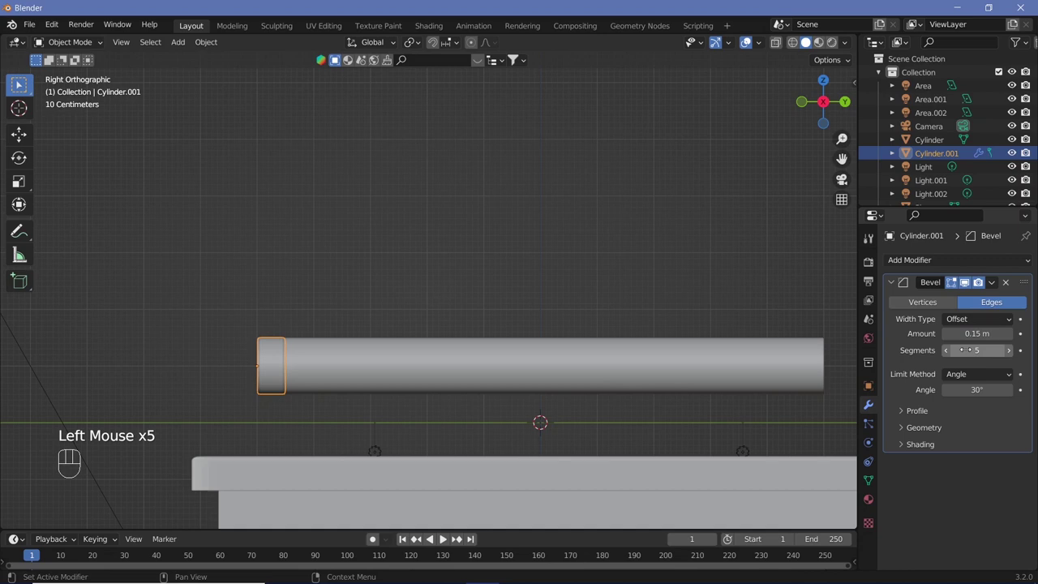
{"action": "key", "text": "shift+d"}
{"action": "key", "text": "y"}
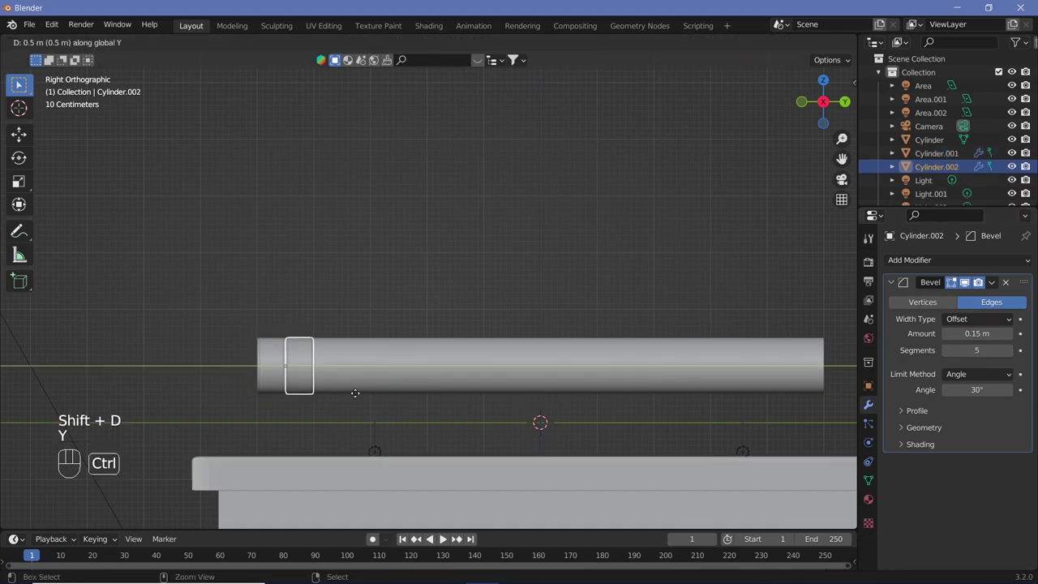
Step: Place the copy beside the first segment and repeat the duplicate to build a row up to Cylinder.020
{"action": "left_click_drag", "start_coordinate": [358, 396], "coordinate": [332, 409]}
{"action": "left_click_drag", "start_coordinate": [297, 379], "coordinate": [291, 358]}
{"action": "left_click_drag", "start_coordinate": [344, 355], "coordinate": [399, 330]}
{"action": "left_click_drag", "start_coordinate": [602, 368], "coordinate": [604, 438]}
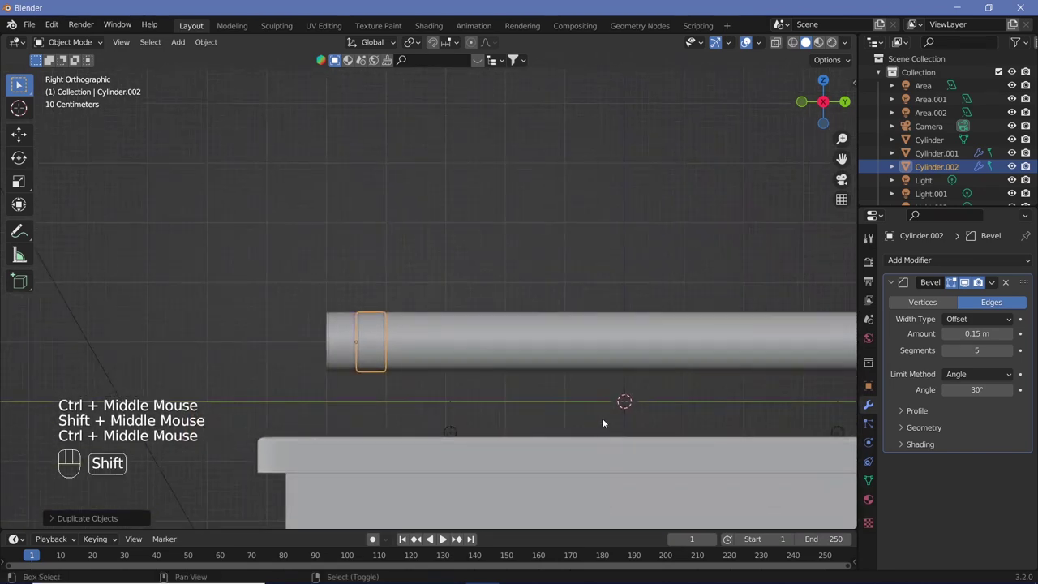
{"action": "middle_click", "coordinate": [506, 420]}
{"action": "key", "text": "shift+r"}
{"action": "key", "text": "shift+r"}
{"action": "key", "text": "shift+r"}
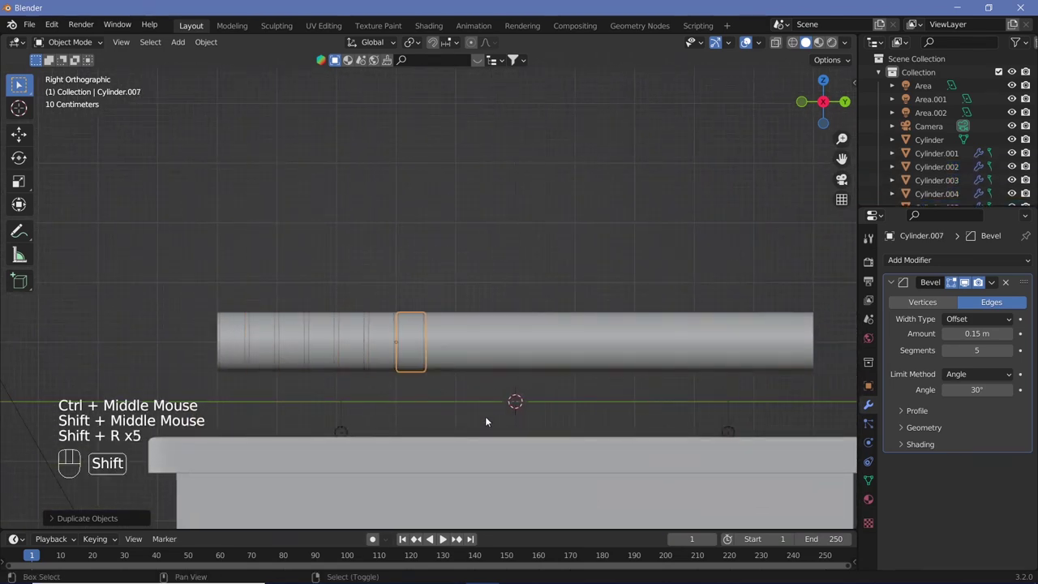
{"action": "key", "text": "shift+r"}
{"action": "key", "text": "shift+r"}
{"action": "key", "text": "shift+r"}
{"action": "key", "text": "shift+r"}
{"action": "key", "text": "shift+r"}
{"action": "key", "text": "shift+r"}
{"action": "key", "text": "shift+r"}
{"action": "key", "text": "shift+r"}
Step: Scale the row of segments to 0.95 so small gaps separate them, then view through the camera
{"action": "right_click", "coordinate": [244, 354]}
{"action": "left_click_drag", "start_coordinate": [268, 353], "coordinate": [397, 355]}
{"action": "left_click_drag", "start_coordinate": [397, 356], "coordinate": [429, 354]}
{"action": "left_click_drag", "start_coordinate": [421, 42], "coordinate": [428, 118]}
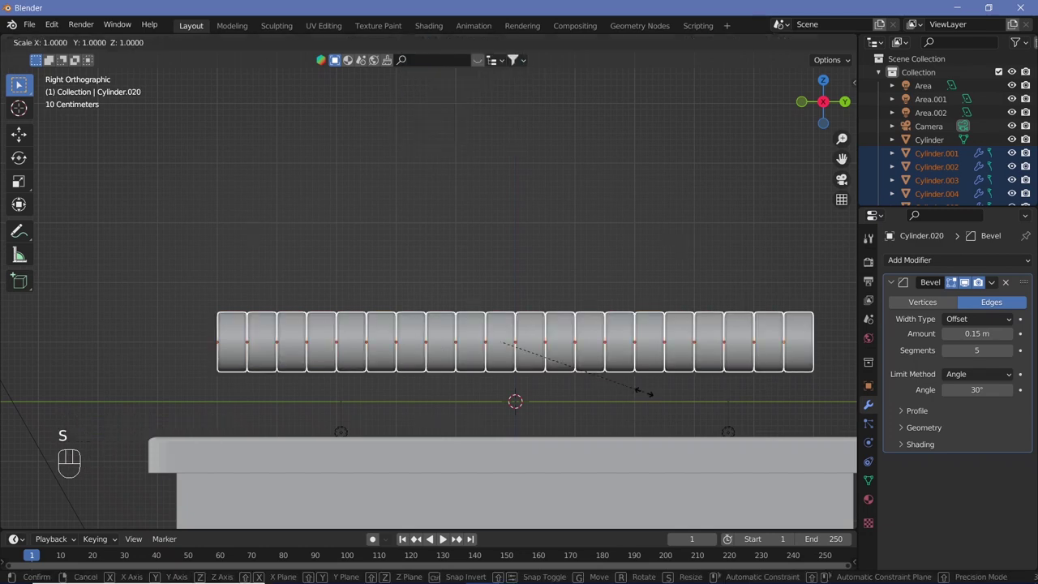
{"action": "key", "text": "0"}
{"action": "key", "text": "."}
{"action": "key", "text": "9"}
{"action": "key", "text": "5"}
{"action": "key", "text": "Return"}
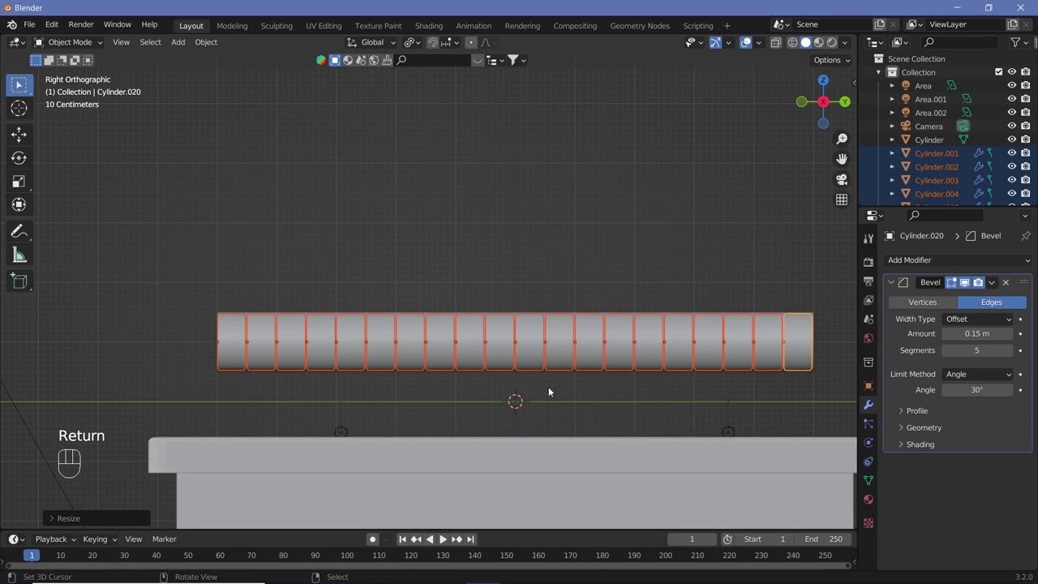
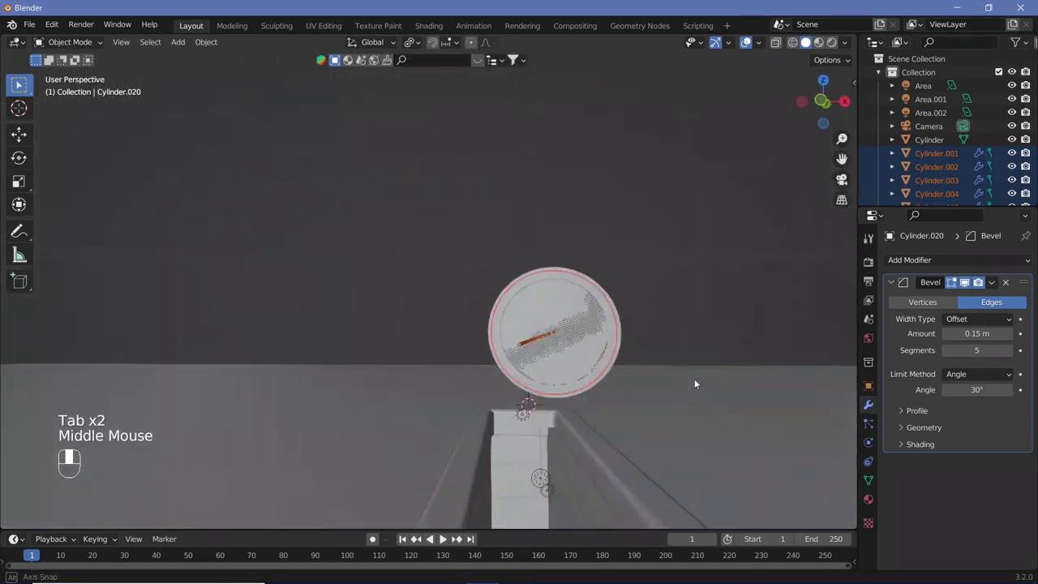
{"action": "key", "text": "KP_0"}
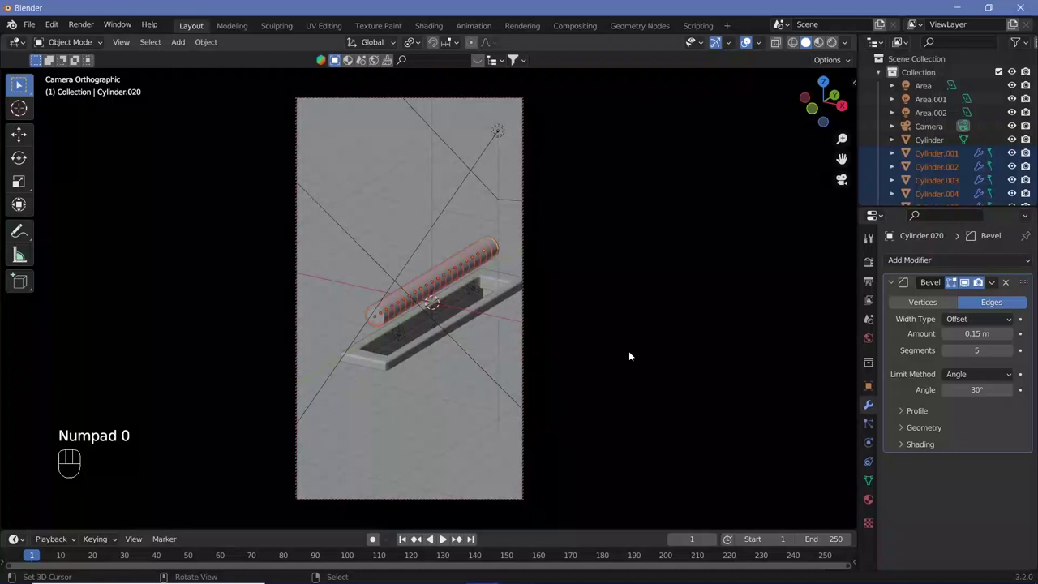
Step: Preview the glowing rod in Rendered shading with overlays, return to Solid and select the long Cylinder
{"action": "left_click_drag", "start_coordinate": [750, 40], "coordinate": [831, 40]}
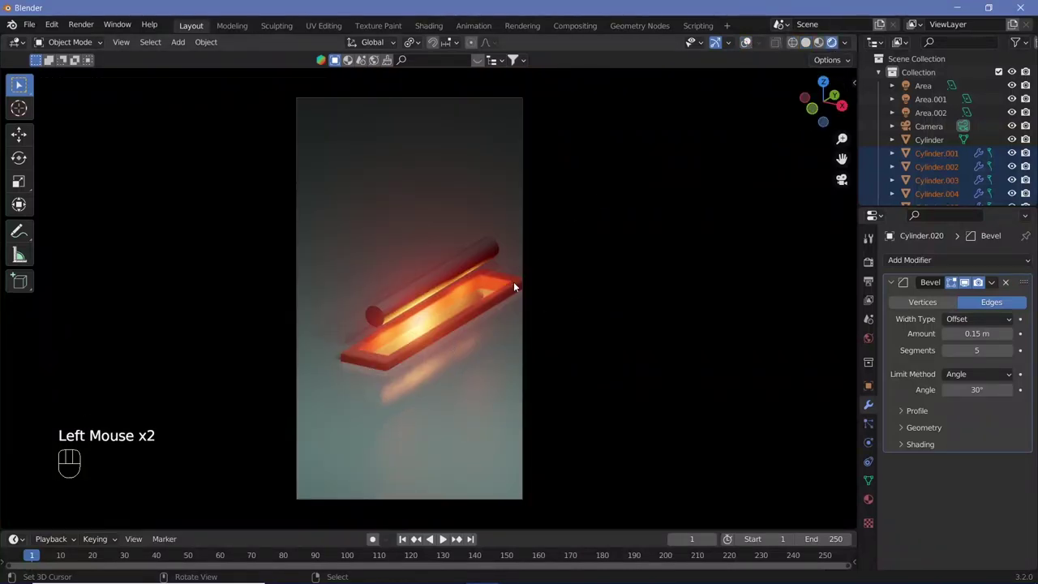
{"action": "left_click", "coordinate": [488, 330]}
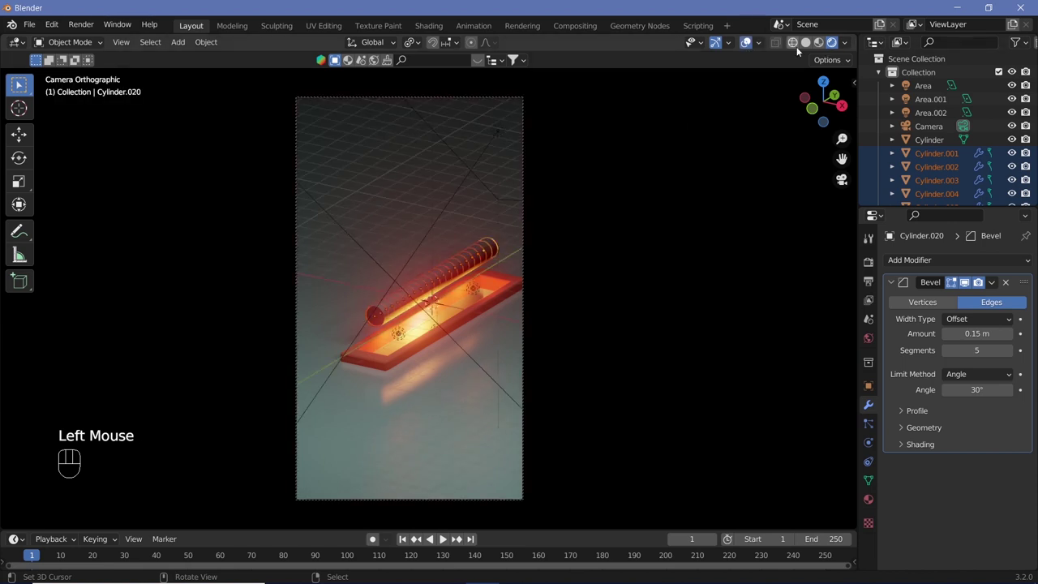
{"action": "left_click", "coordinate": [712, 127]}
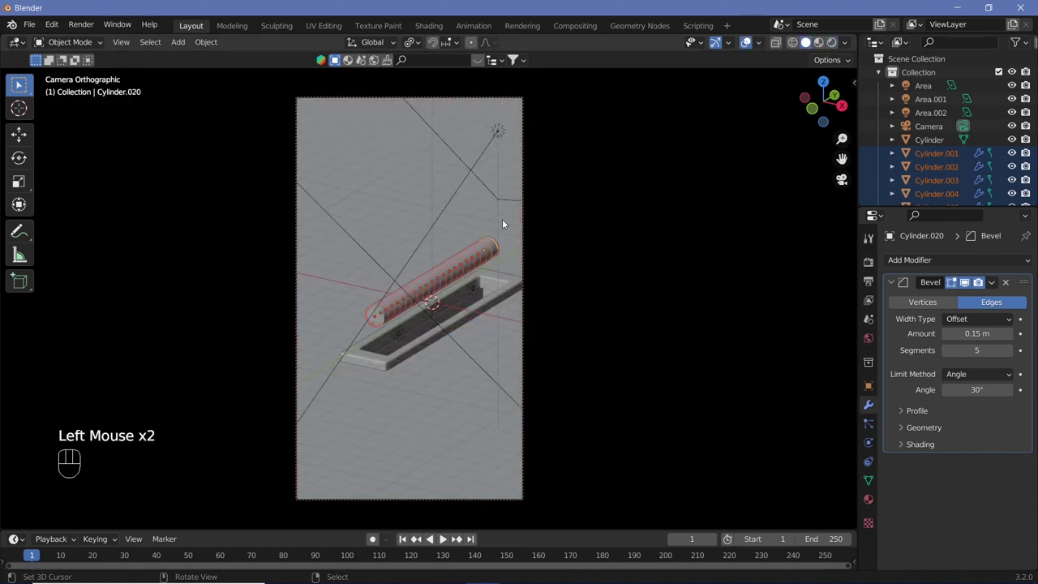
{"action": "right_click", "coordinate": [382, 322]}
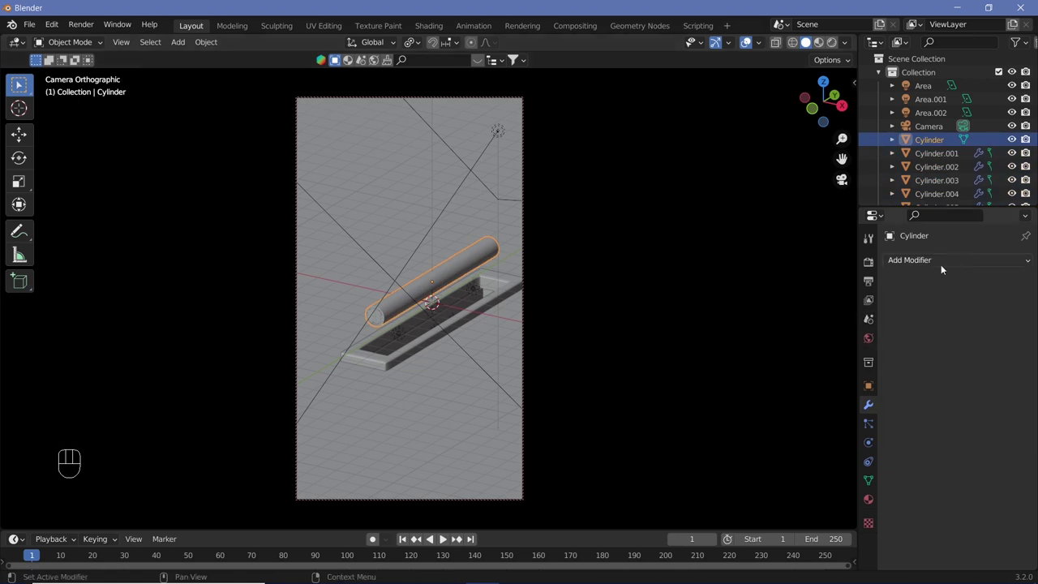
Step: Add a Boolean modifier to the cylinder and a Cube stretched along Y, raised above it
{"action": "left_click_drag", "start_coordinate": [941, 269], "coordinate": [872, 312]}
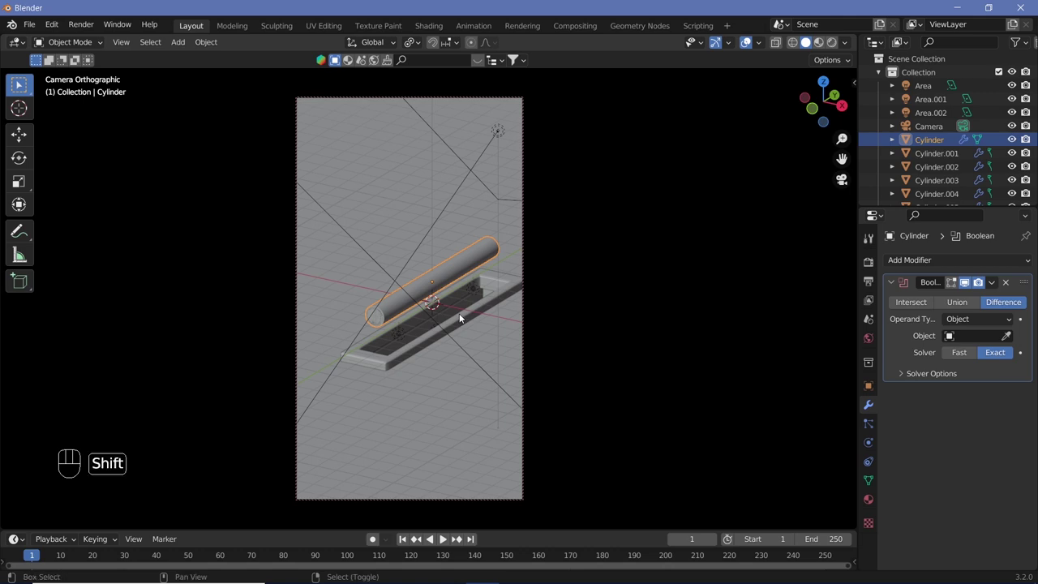
{"action": "key", "text": "shift+a"}
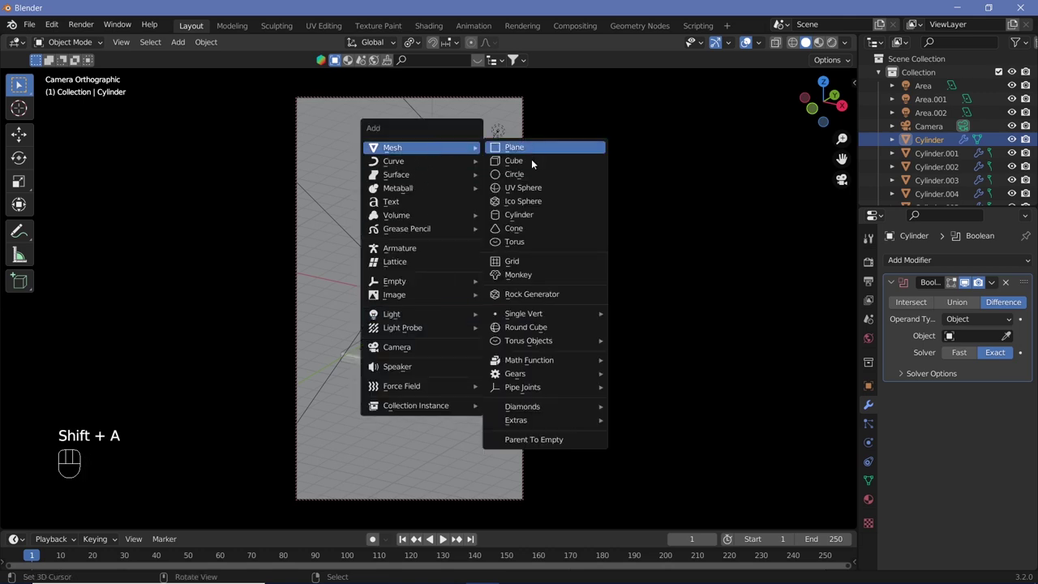
{"action": "key", "text": "KP_0"}
{"action": "key", "text": "KP_7"}
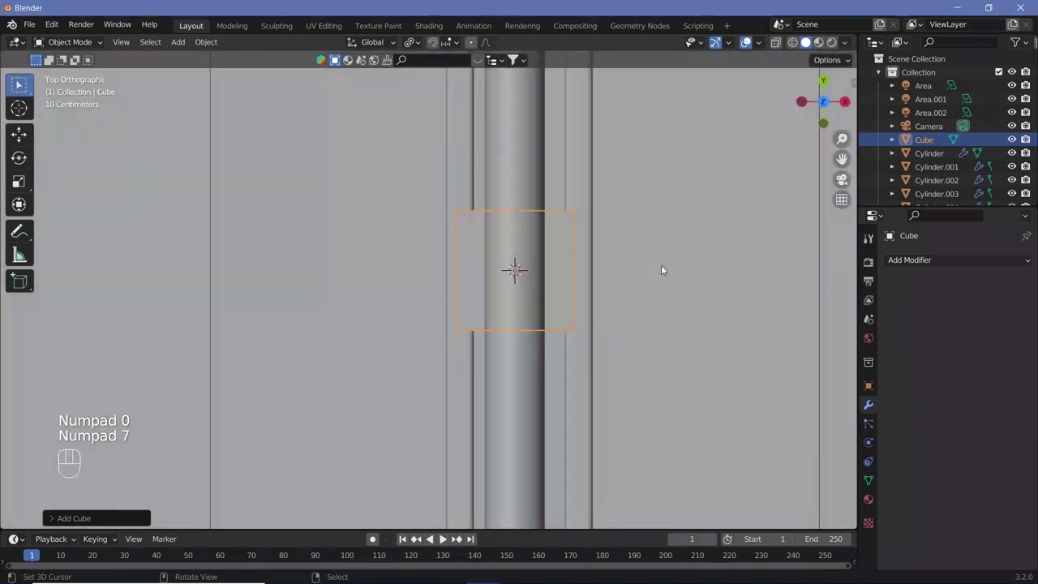
{"action": "left_click_drag", "start_coordinate": [665, 348], "coordinate": [636, 376]}
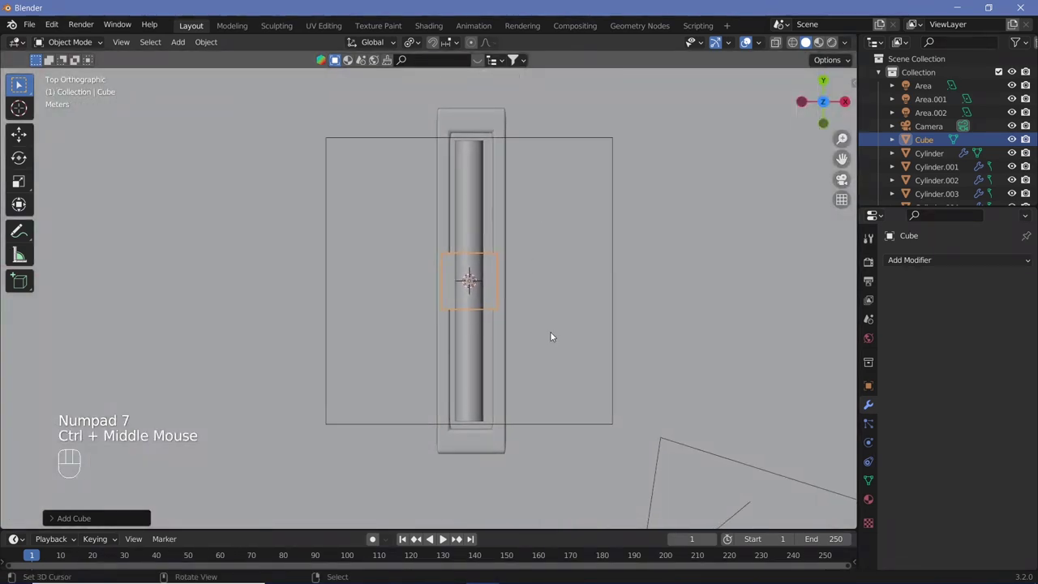
{"action": "key", "text": "s"}
{"action": "key", "text": "y"}
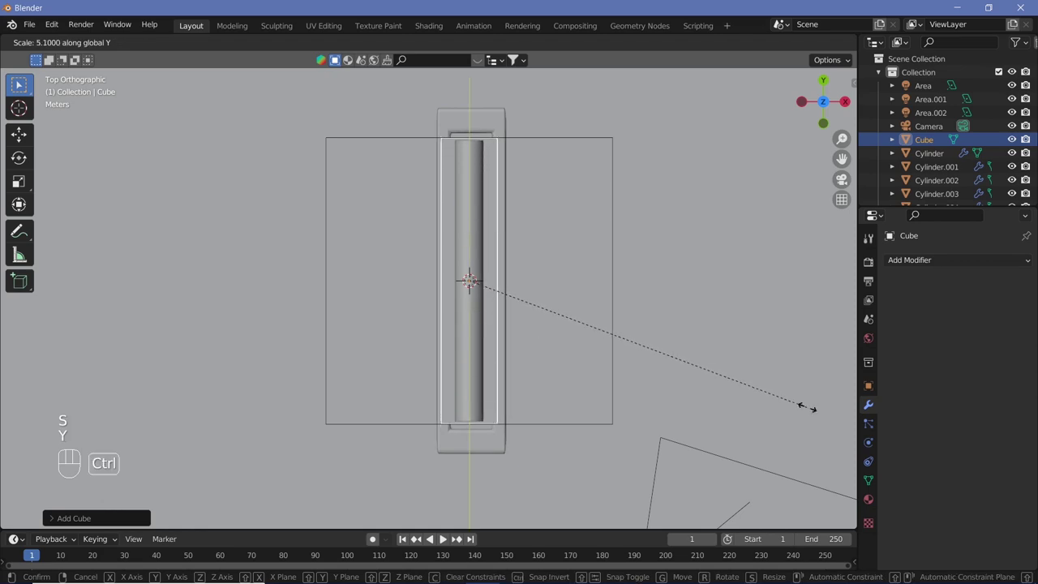
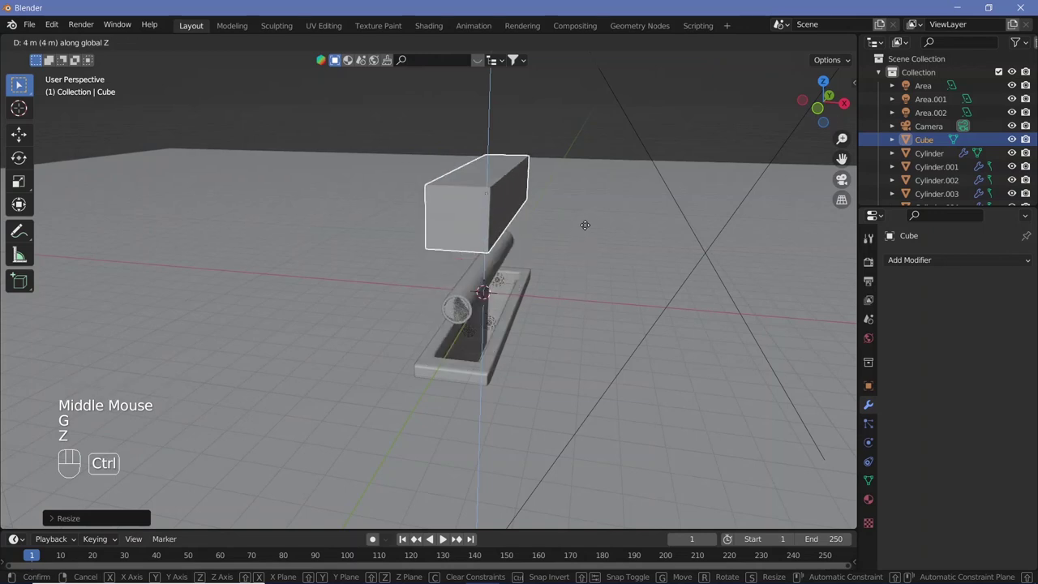
{"action": "left_click", "coordinate": [589, 253]}
Step: Display the Cube as wireframe and check the setup from orbit and through the camera
{"action": "left_click_drag", "start_coordinate": [546, 291], "coordinate": [527, 281]}
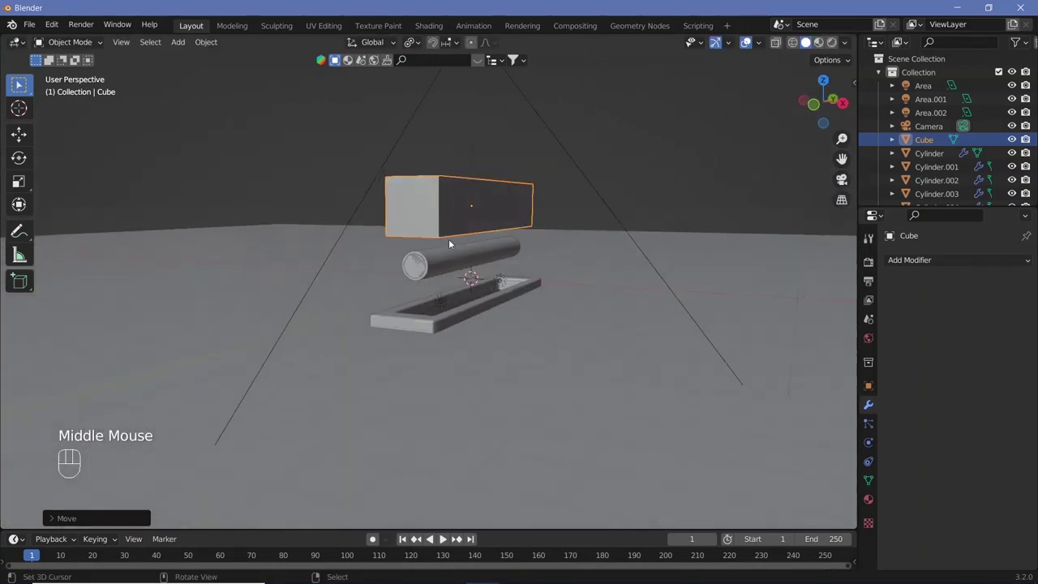
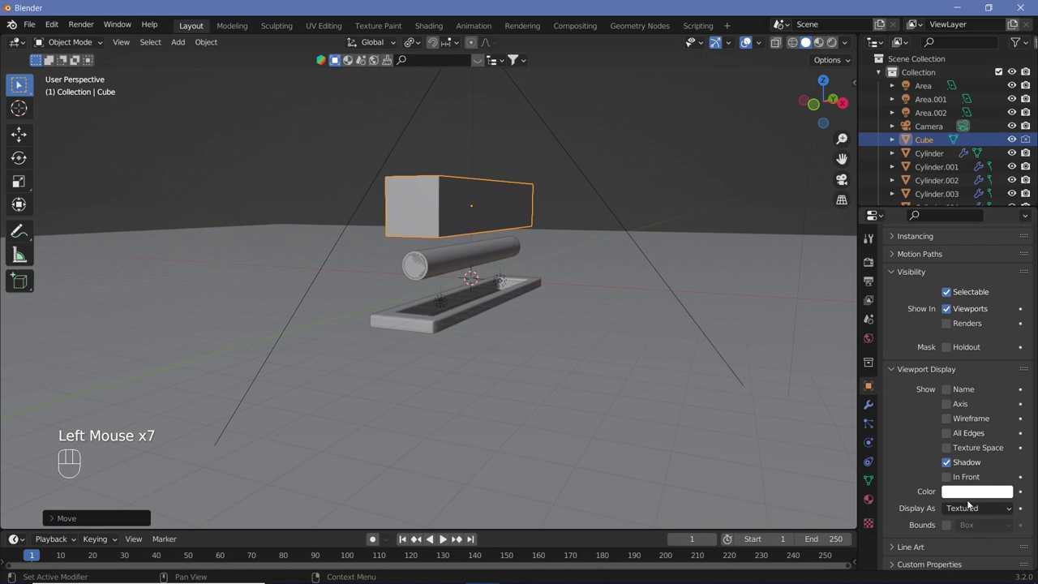
{"action": "left_click_drag", "start_coordinate": [970, 511], "coordinate": [845, 446]}
{"action": "left_click_drag", "start_coordinate": [533, 281], "coordinate": [492, 300]}
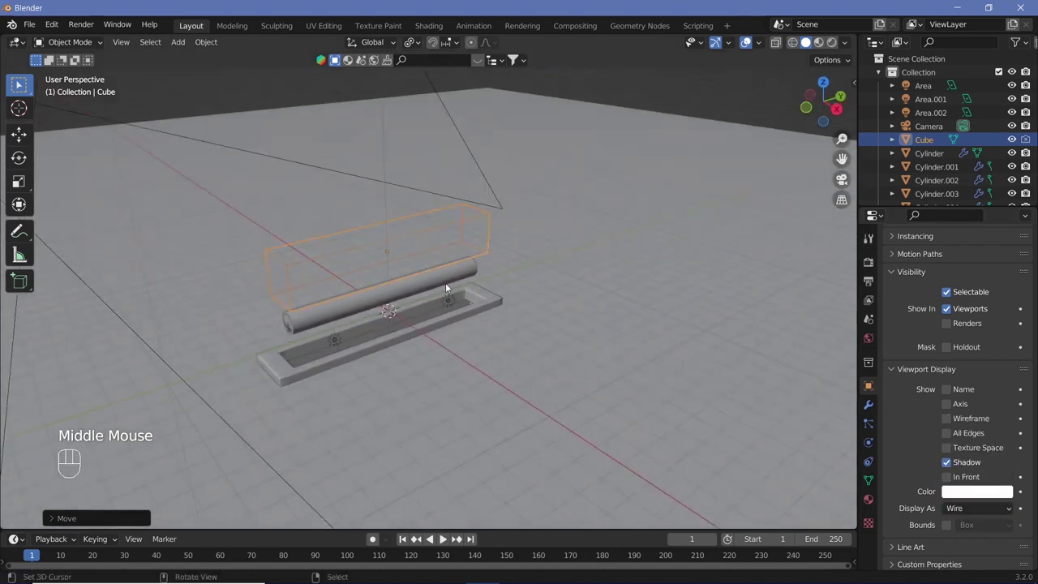
{"action": "left_click_drag", "start_coordinate": [459, 274], "coordinate": [501, 271]}
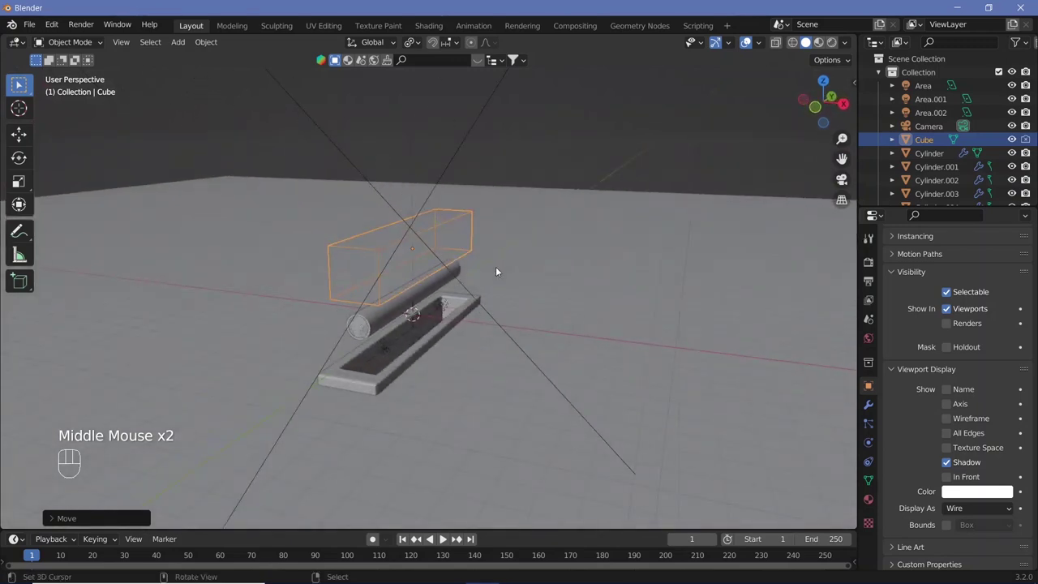
{"action": "key", "text": "KP_0"}
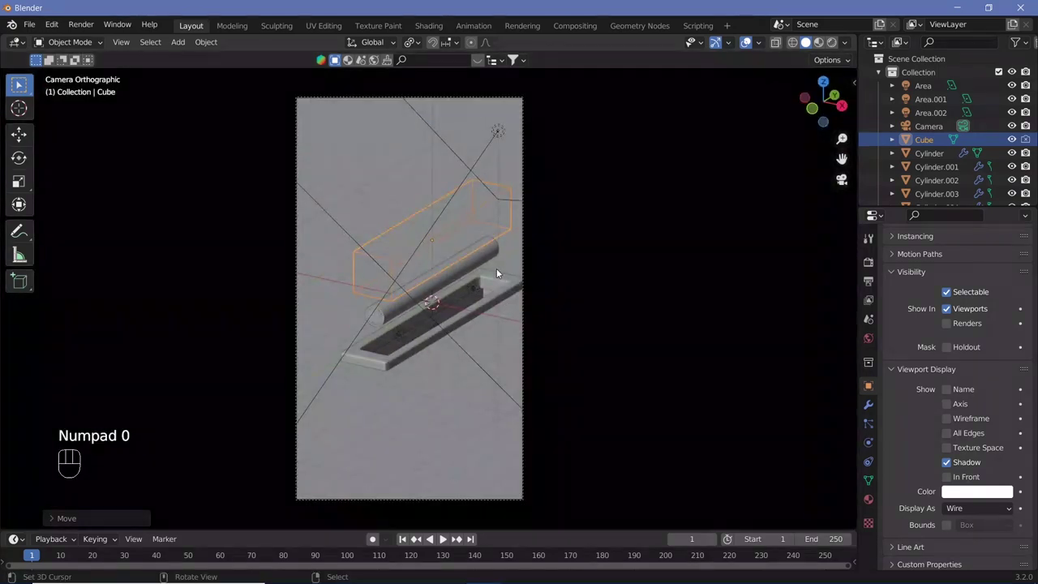
{"action": "key", "text": "KP_0"}
Step: Set the Cube as the Boolean Difference cutter; a vertical move of the box is cancelled
{"action": "left_click", "coordinate": [410, 297]}
{"action": "right_click", "coordinate": [410, 297]}
{"action": "left_click", "coordinate": [871, 407]}
{"action": "left_click", "coordinate": [1009, 340]}
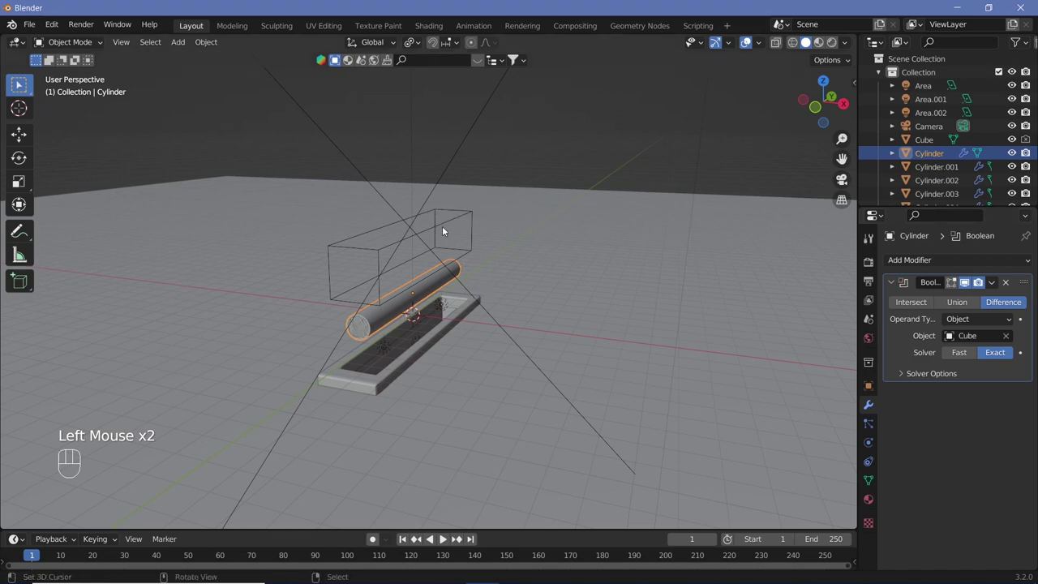
{"action": "left_click", "coordinate": [444, 230]}
{"action": "right_click", "coordinate": [443, 231]}
{"action": "key", "text": "g"}
{"action": "key", "text": "z"}
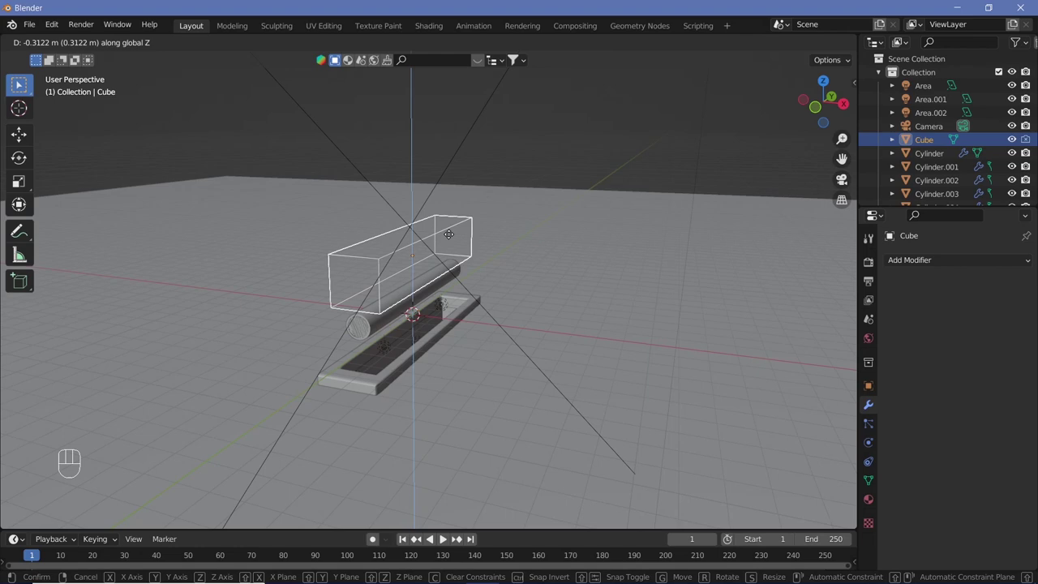
{"action": "right_click", "coordinate": [453, 230]}
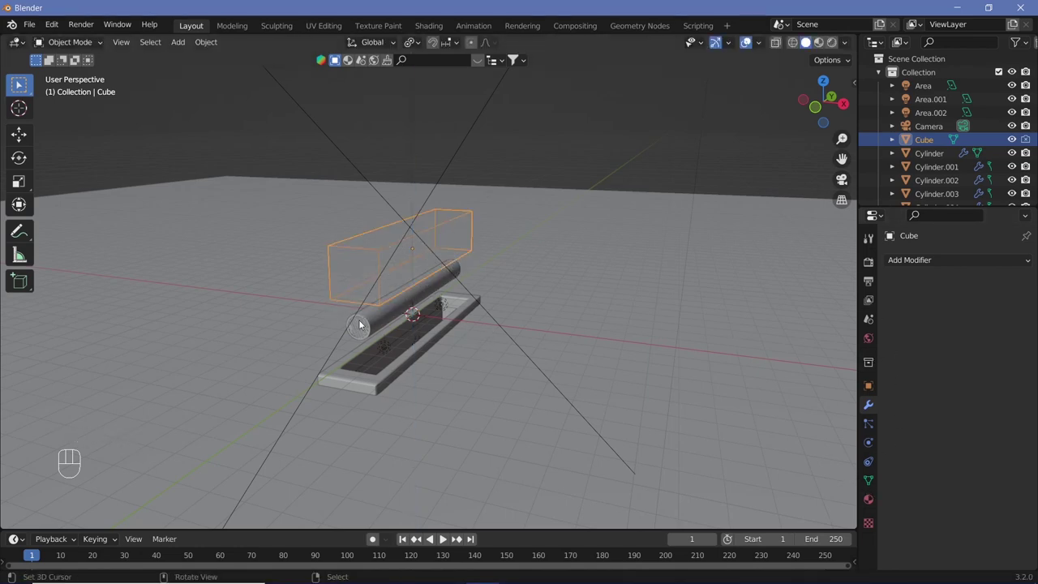
Step: Switch the cylinder's Boolean modifier to the Fast solver
{"action": "right_click", "coordinate": [361, 323]}
{"action": "left_click", "coordinate": [962, 358]}
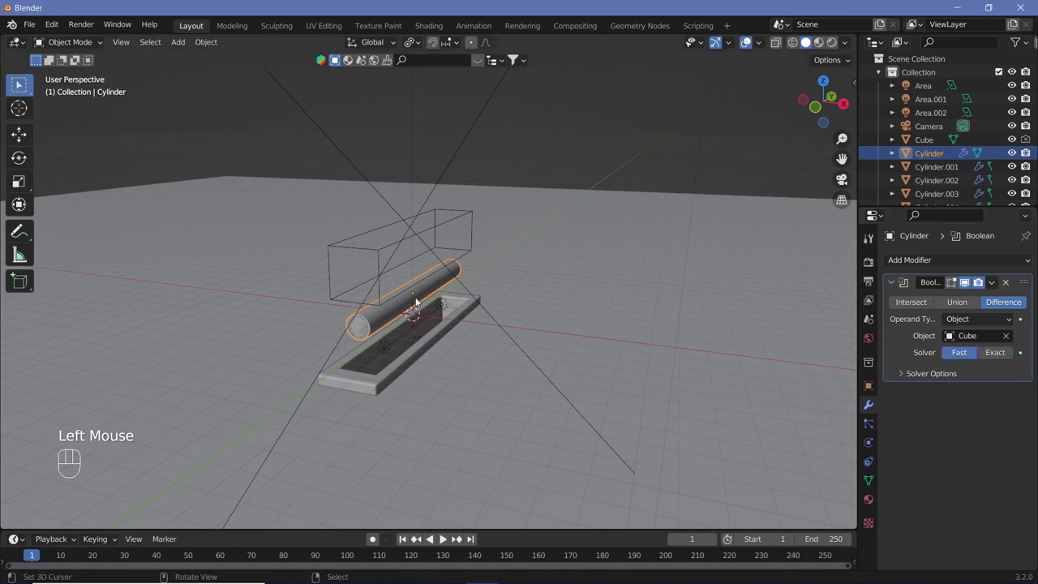
{"action": "left_click_drag", "start_coordinate": [433, 288], "coordinate": [400, 313]}
{"action": "left_click_drag", "start_coordinate": [407, 324], "coordinate": [390, 320]}
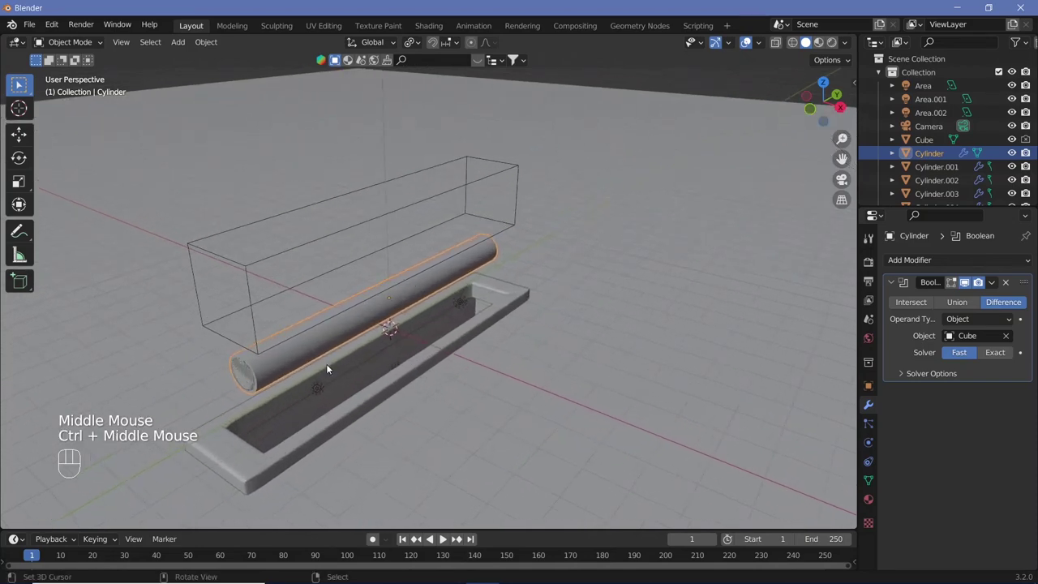
Step: Add Plane.002 beneath the rod and stretch it along Y to match the trough
{"action": "key", "text": "shift+a"}
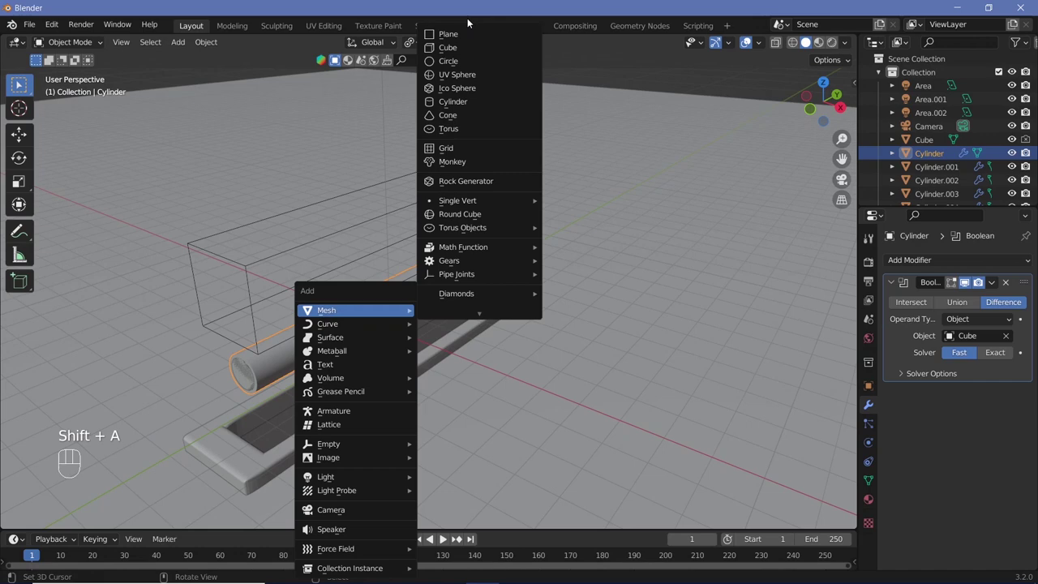
{"action": "key", "text": "KP_0"}
{"action": "key", "text": "KP_7"}
{"action": "key", "text": "s"}
{"action": "key", "text": "y"}
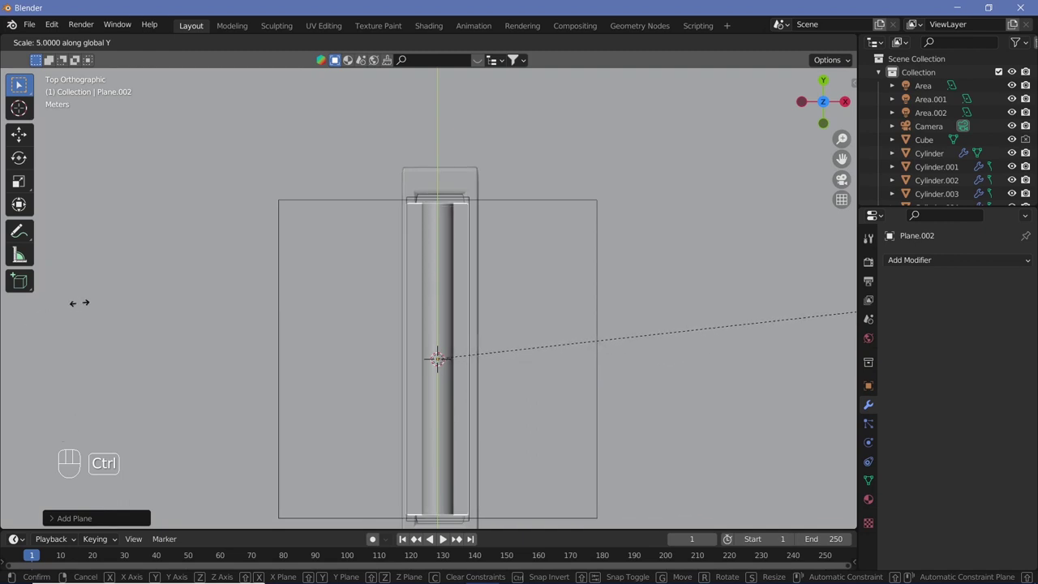
{"action": "left_click", "coordinate": [83, 307]}
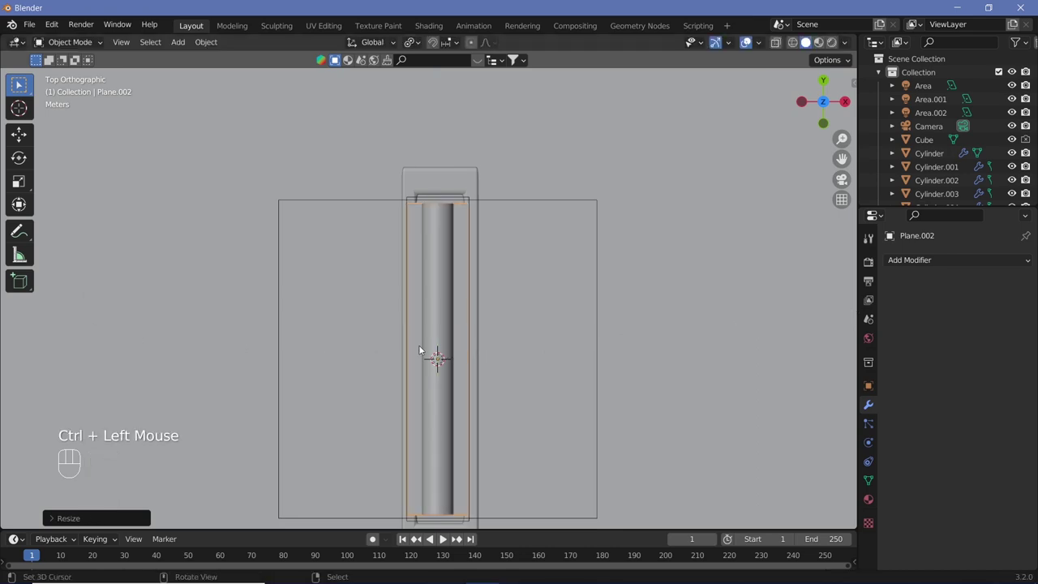
{"action": "left_click_drag", "start_coordinate": [416, 331], "coordinate": [348, 419]}
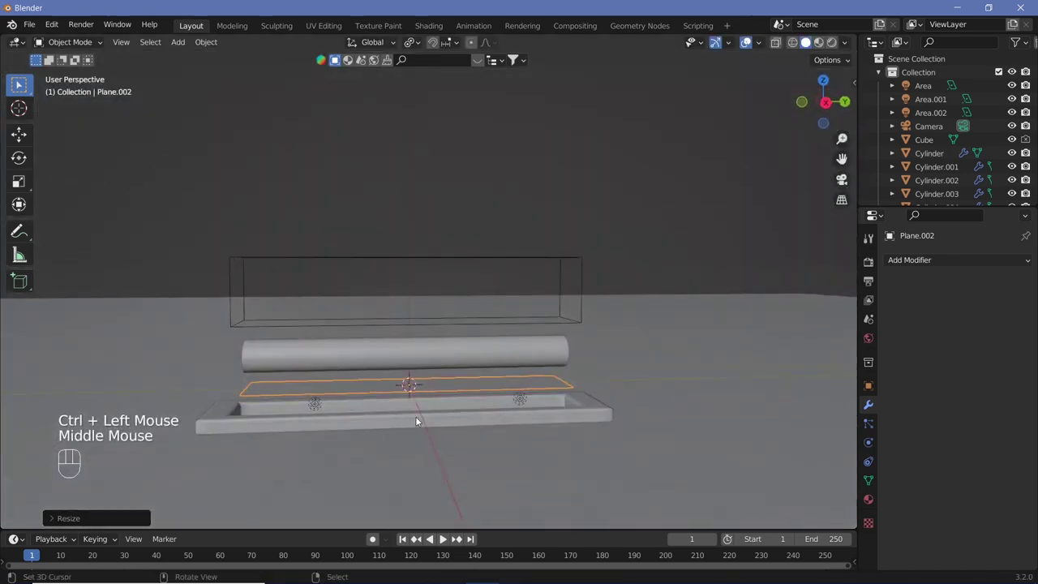
Step: Loop-cut the plane into many narrow parallel strips and return to Object Mode
{"action": "key", "text": "Tab"}
{"action": "key", "text": "ctrl+r"}
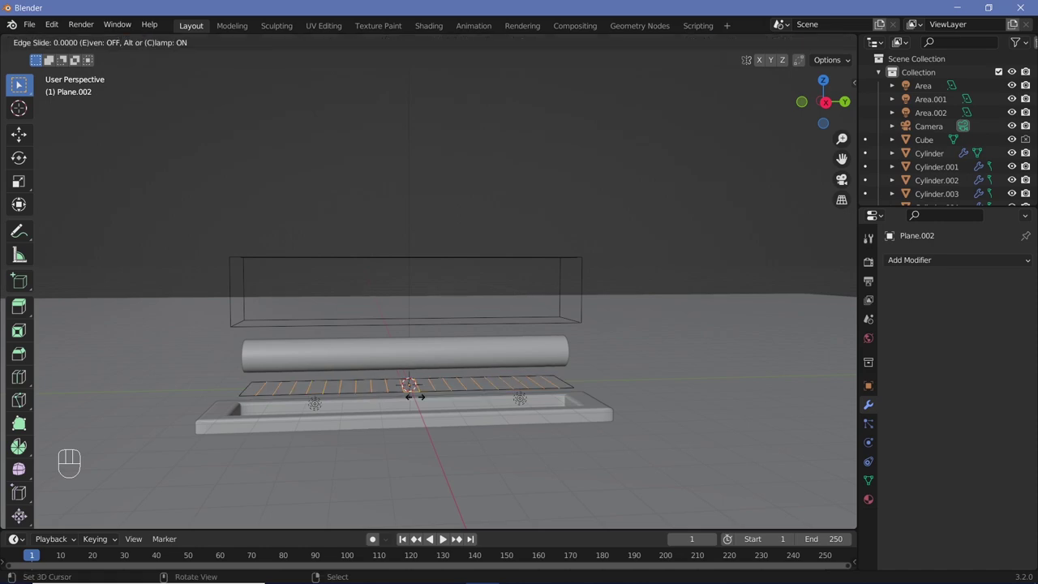
{"action": "key", "text": "Return"}
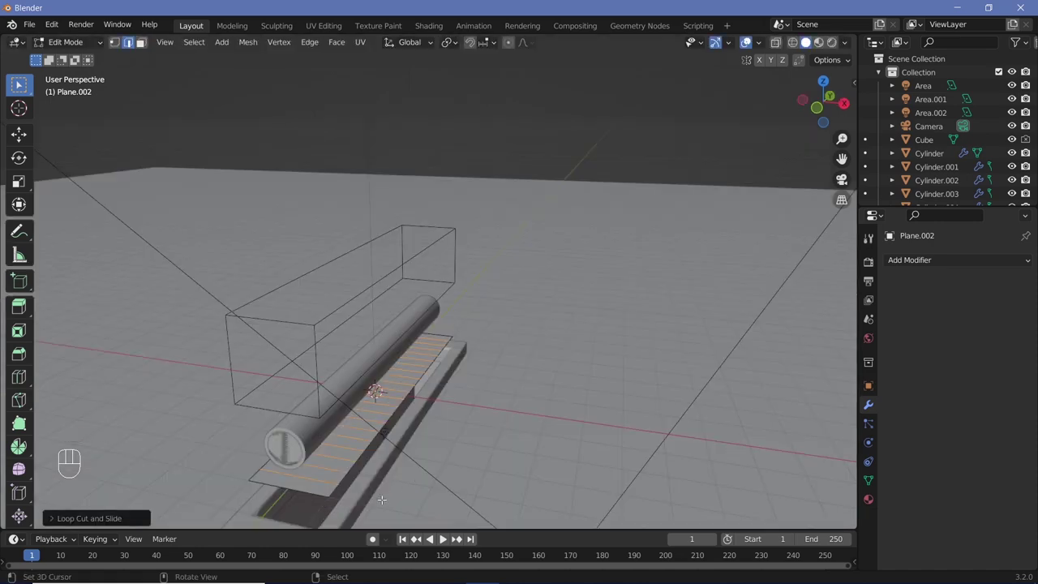
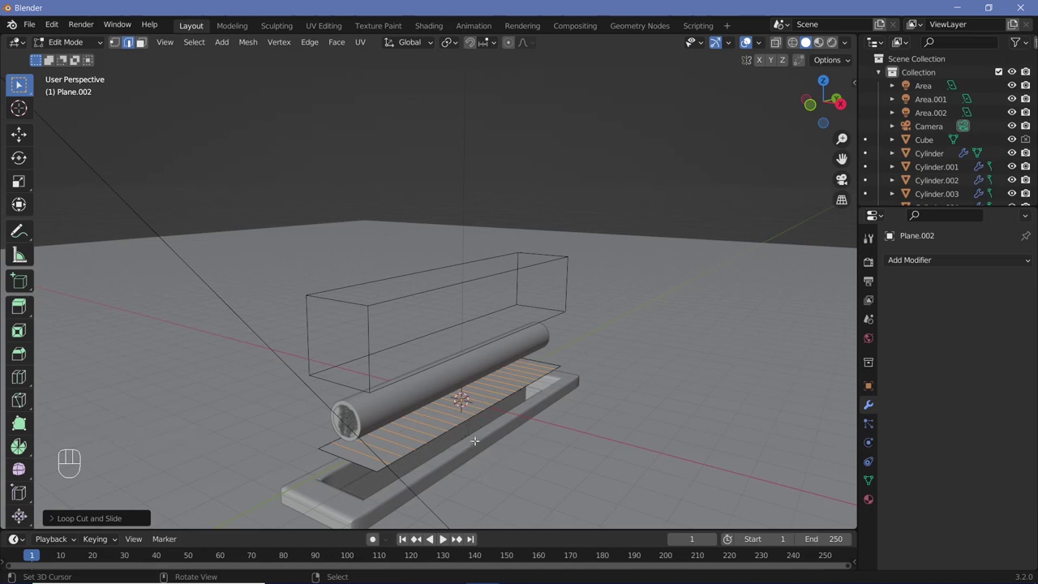
{"action": "key", "text": "Tab"}
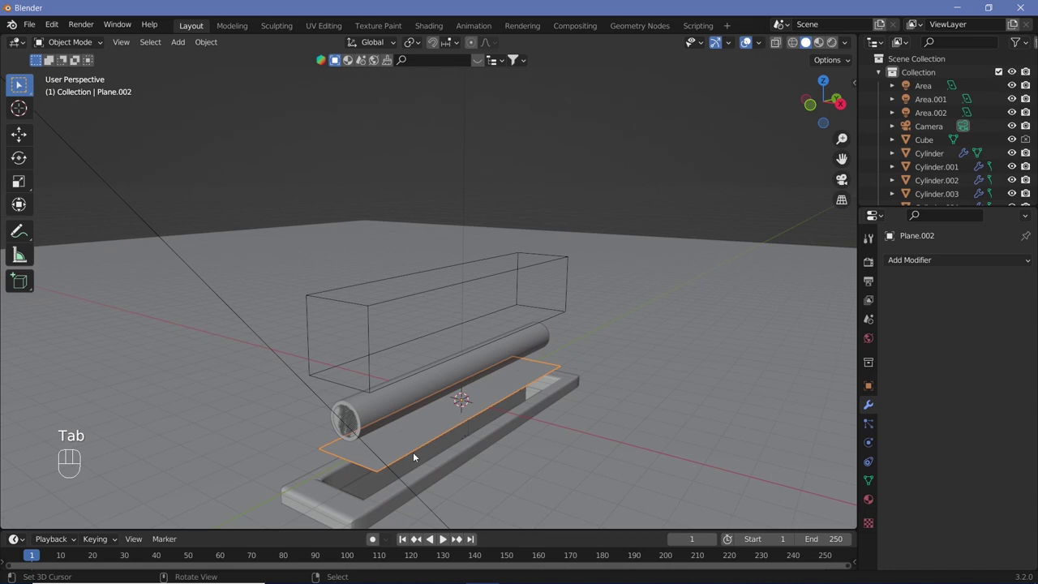
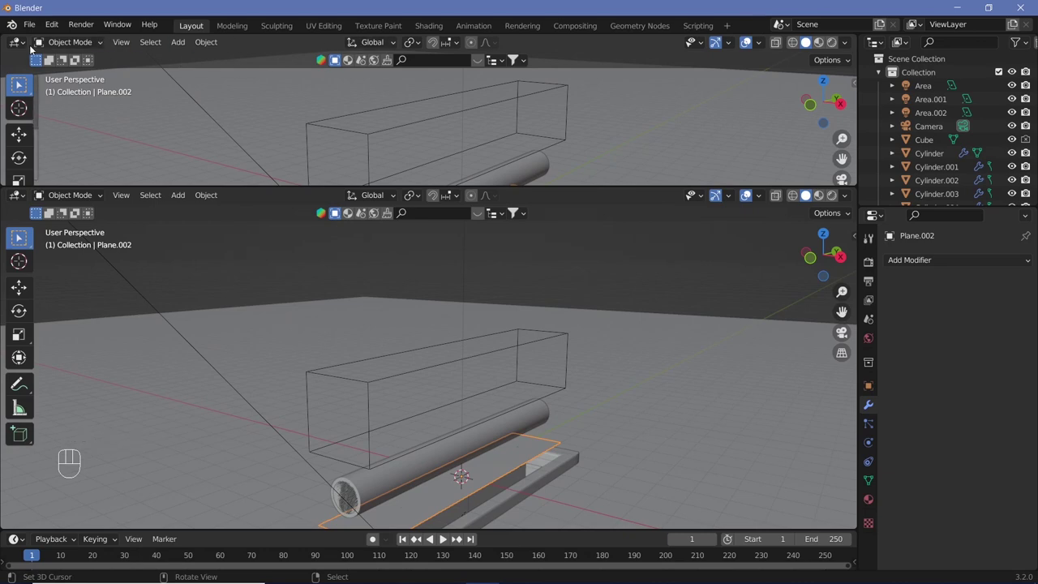
Step: Turn the upper area into a taller Geometry Node Editor for Plane.002
{"action": "left_click_drag", "start_coordinate": [72, 47], "coordinate": [27, 43]}
{"action": "left_click_drag", "start_coordinate": [26, 43], "coordinate": [91, 154]}
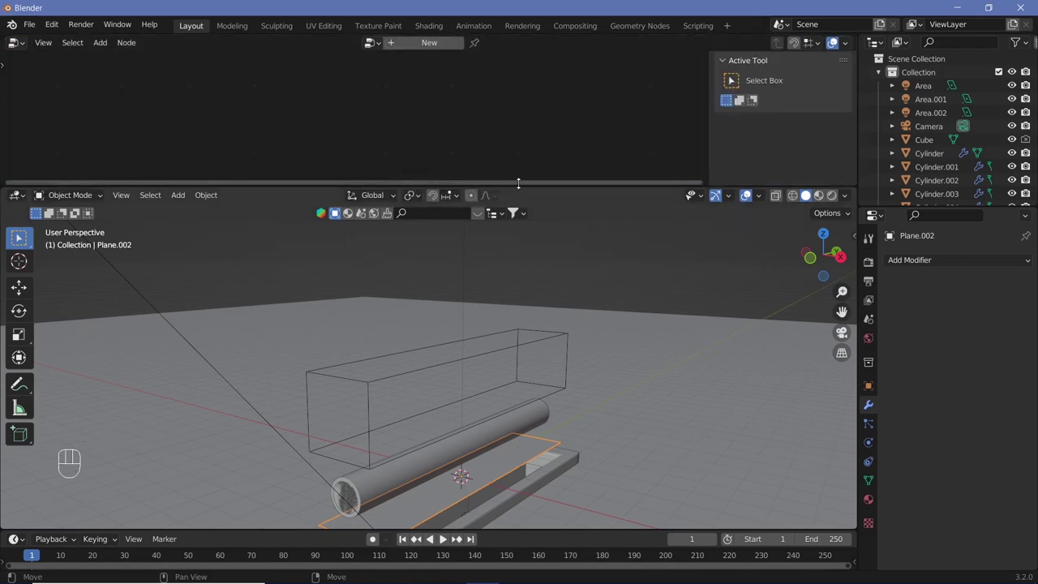
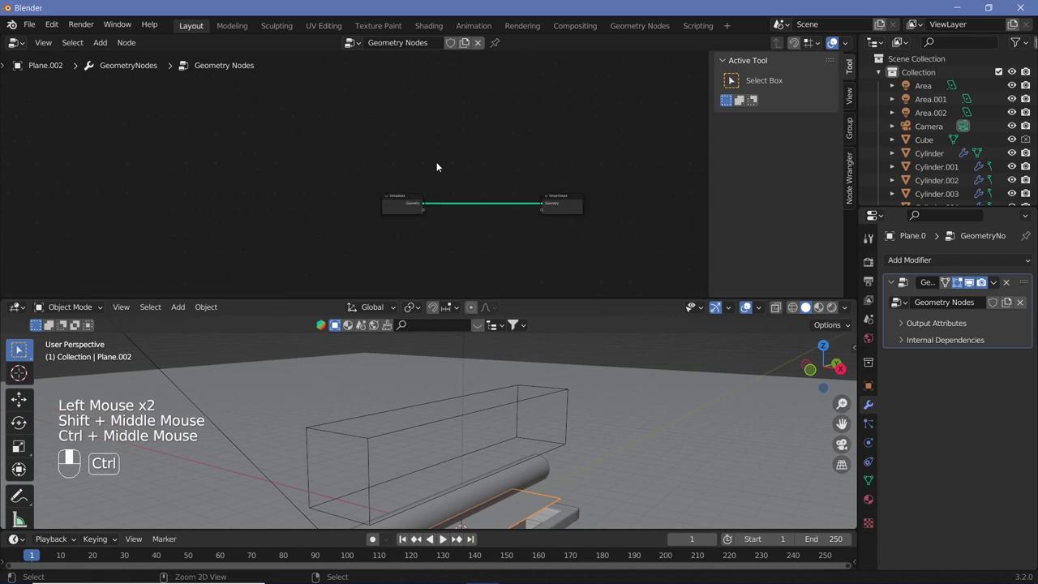
{"action": "middle_click", "coordinate": [478, 197]}
Step: Add Mesh to Curve, Curve to Mesh and a 0.01 m Curve Circle profile to tube the strip edges
{"action": "key", "text": "shift+a"}
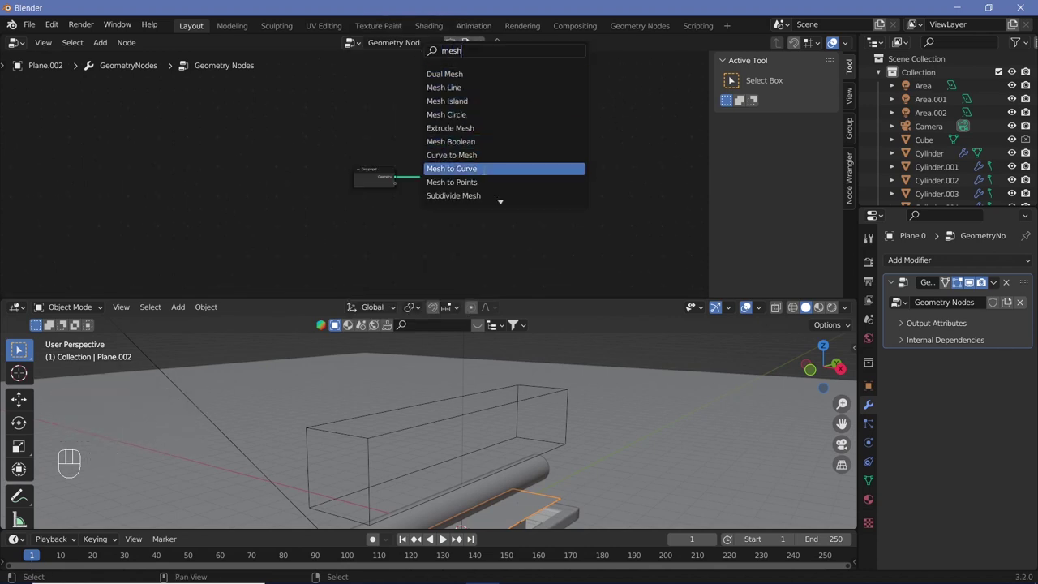
{"action": "key", "text": "shift+a"}
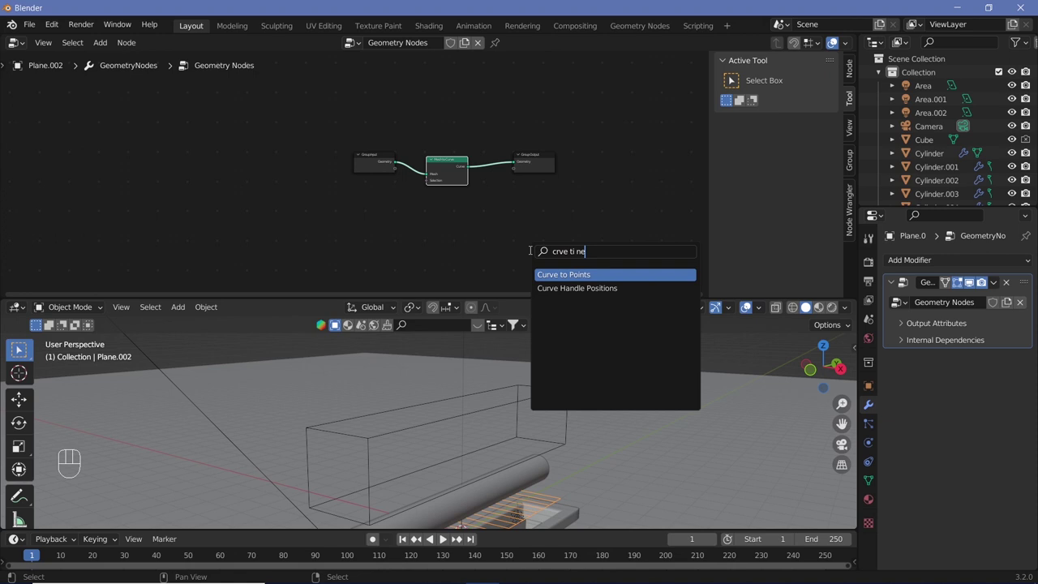
{"action": "key", "text": "shift+a"}
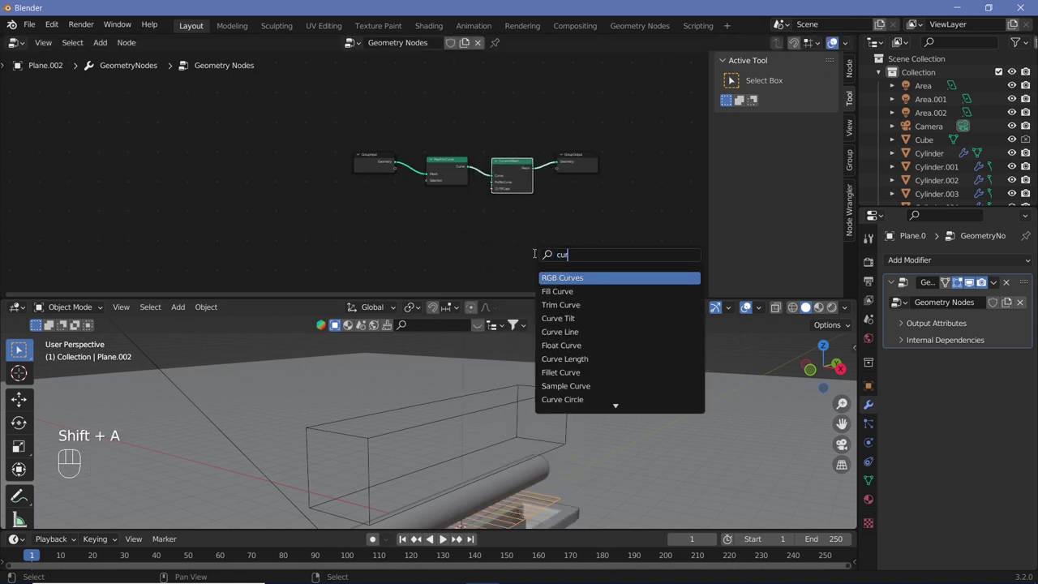
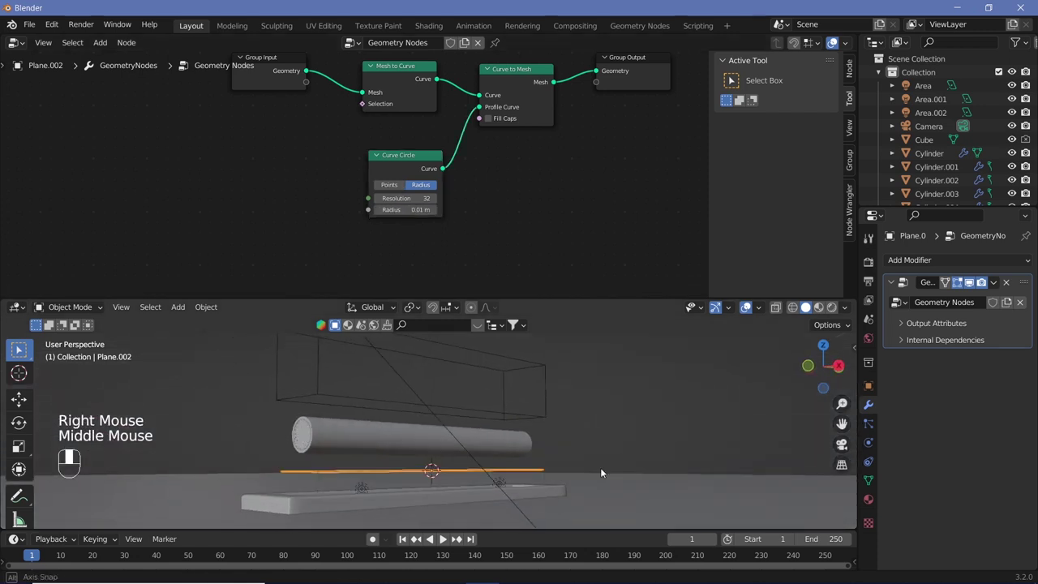
Step: Inspect the resulting thin tubes in the viewport and look through the camera
{"action": "middle_click", "coordinate": [605, 482]}
{"action": "key", "text": "Tab"}
{"action": "key", "text": "Tab"}
{"action": "key", "text": "a"}
{"action": "key", "text": "a"}
{"action": "middle_click", "coordinate": [598, 496]}
{"action": "left_click_drag", "start_coordinate": [602, 483], "coordinate": [603, 417]}
{"action": "key", "text": "KP_0"}
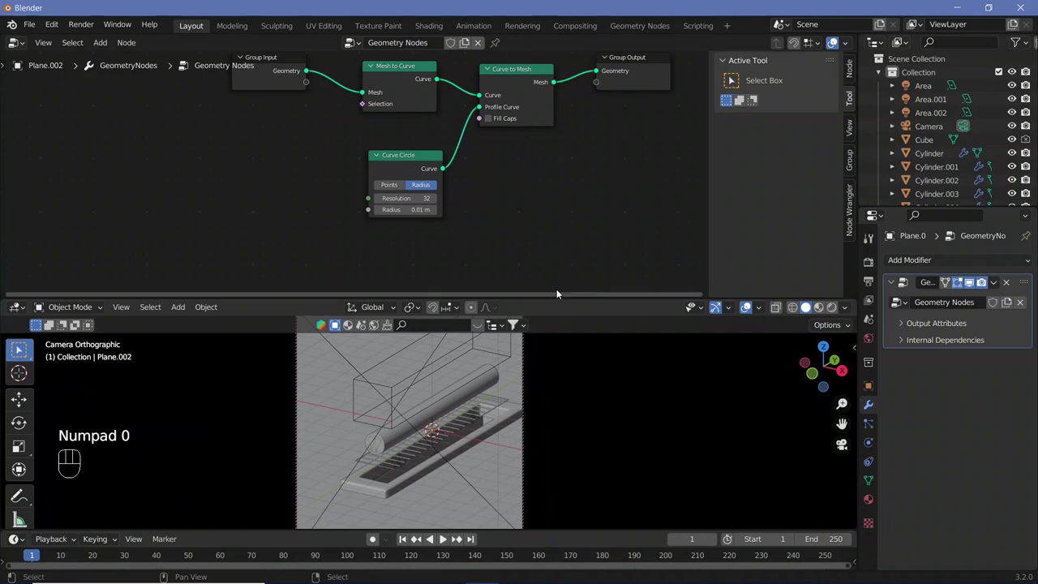
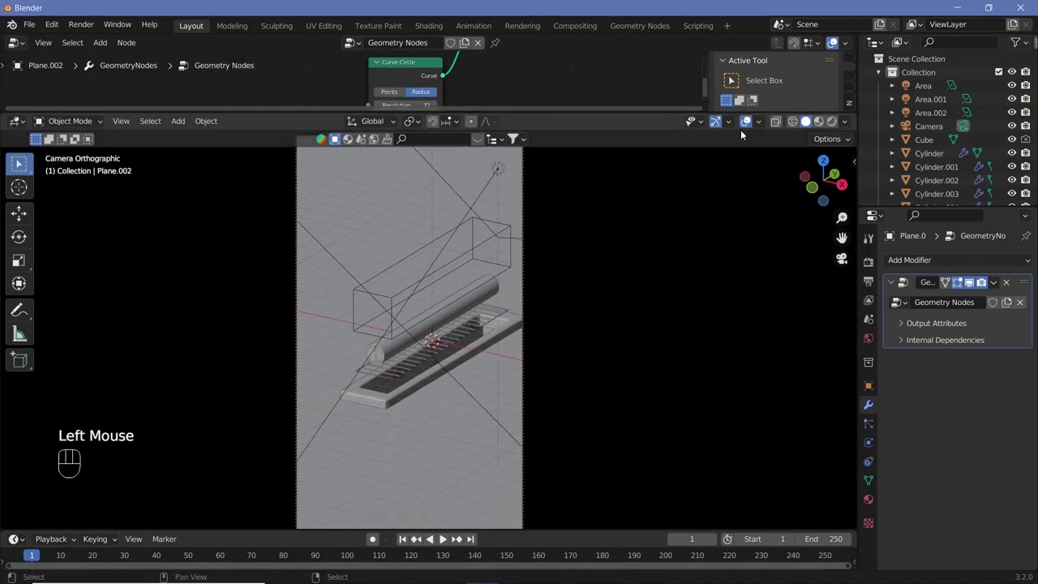
Step: In Rendered shading, assign Material.004 via a Set Material node with white emission at strength 5
{"action": "left_click", "coordinate": [808, 143]}
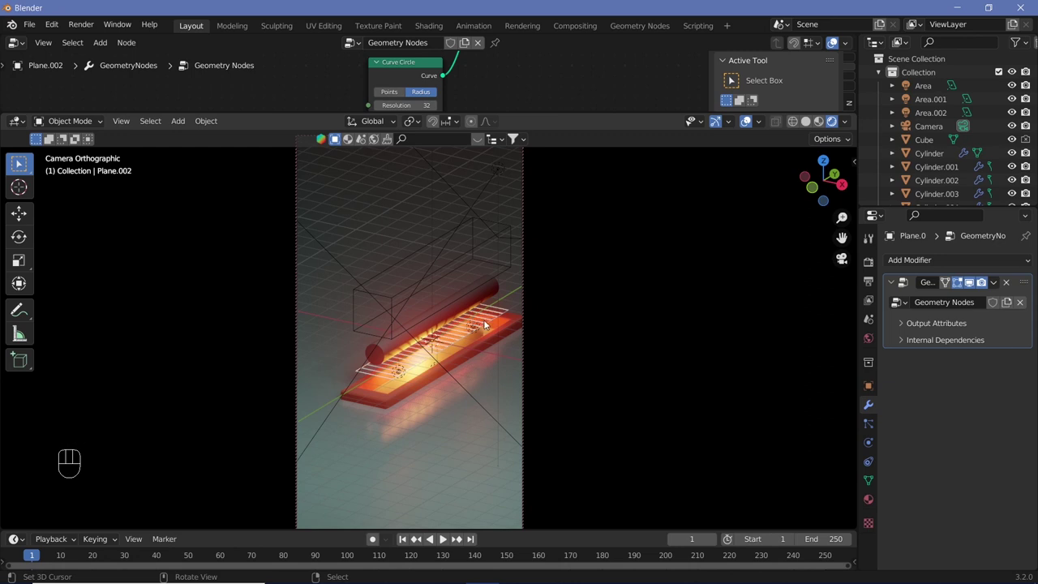
{"action": "left_click", "coordinate": [876, 502]}
{"action": "left_click_drag", "start_coordinate": [941, 315], "coordinate": [1000, 378]}
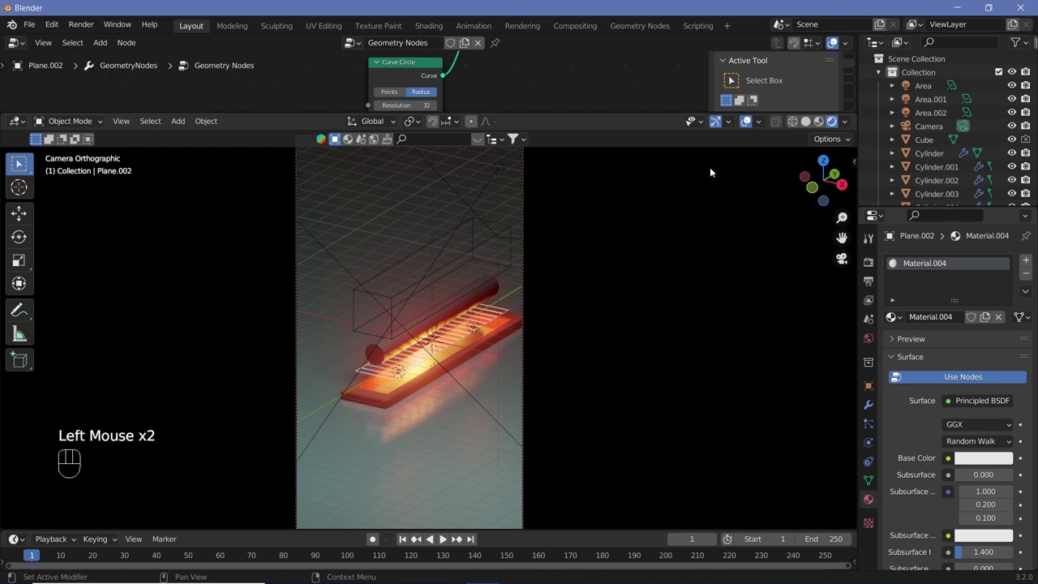
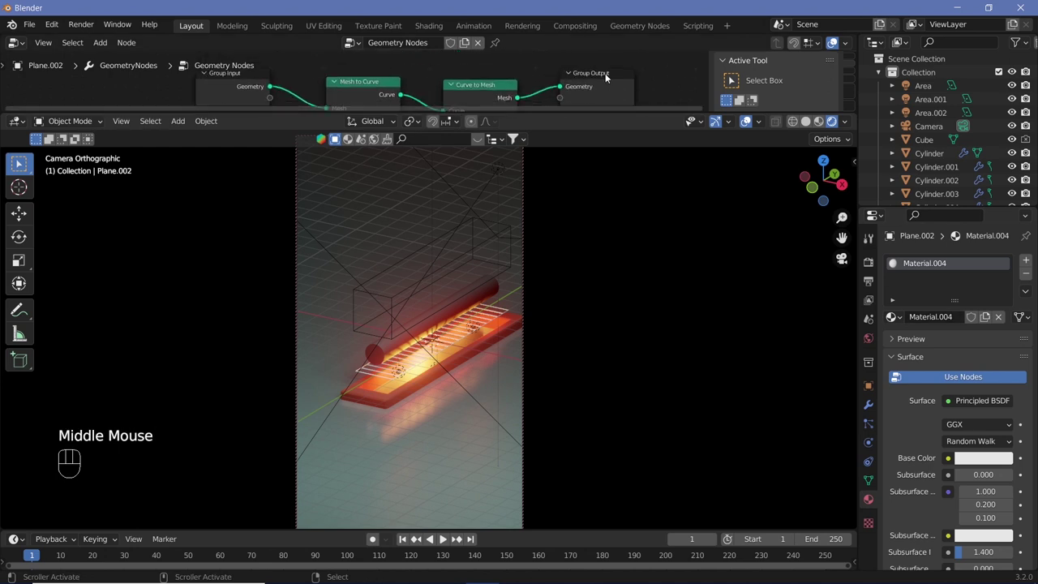
{"action": "left_click", "coordinate": [608, 76]}
{"action": "middle_click", "coordinate": [579, 85]}
{"action": "key", "text": "shift+a"}
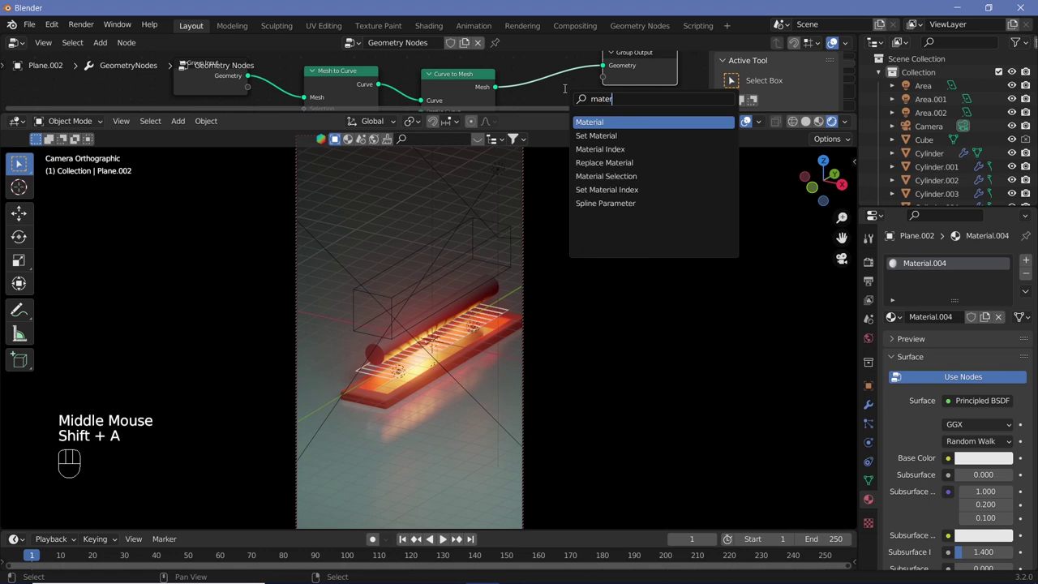
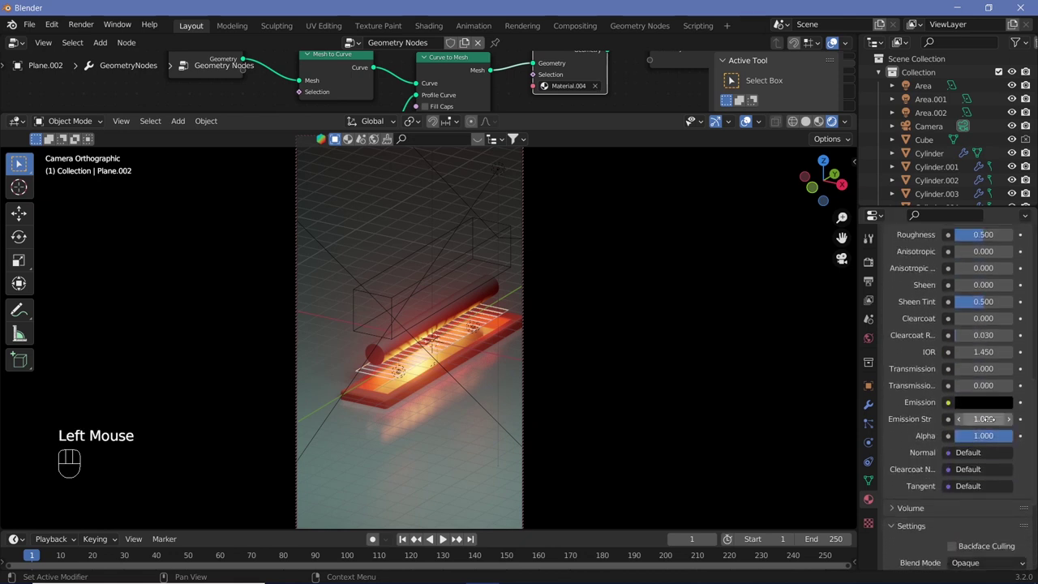
{"action": "left_click", "coordinate": [985, 408]}
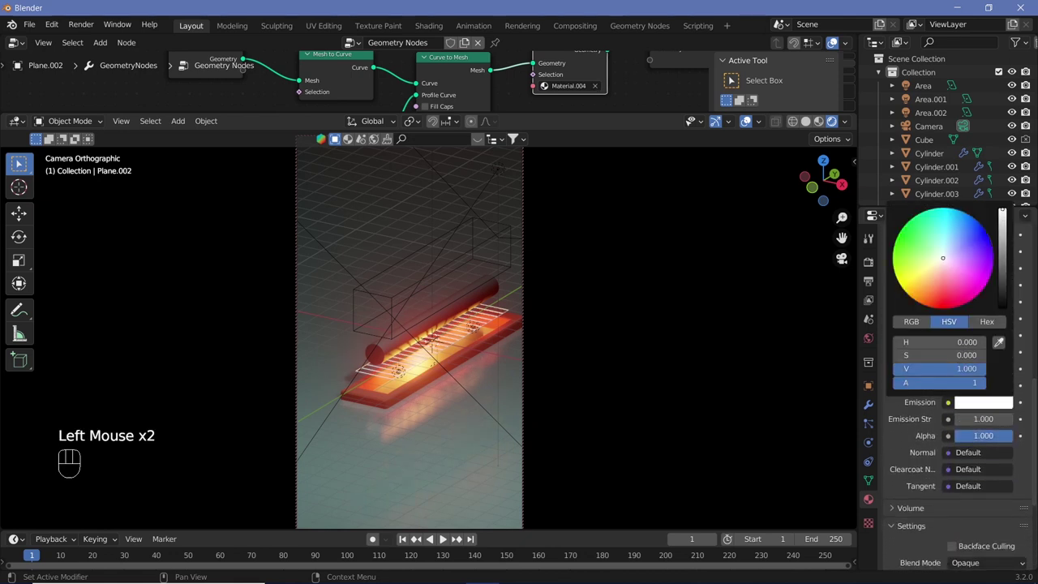
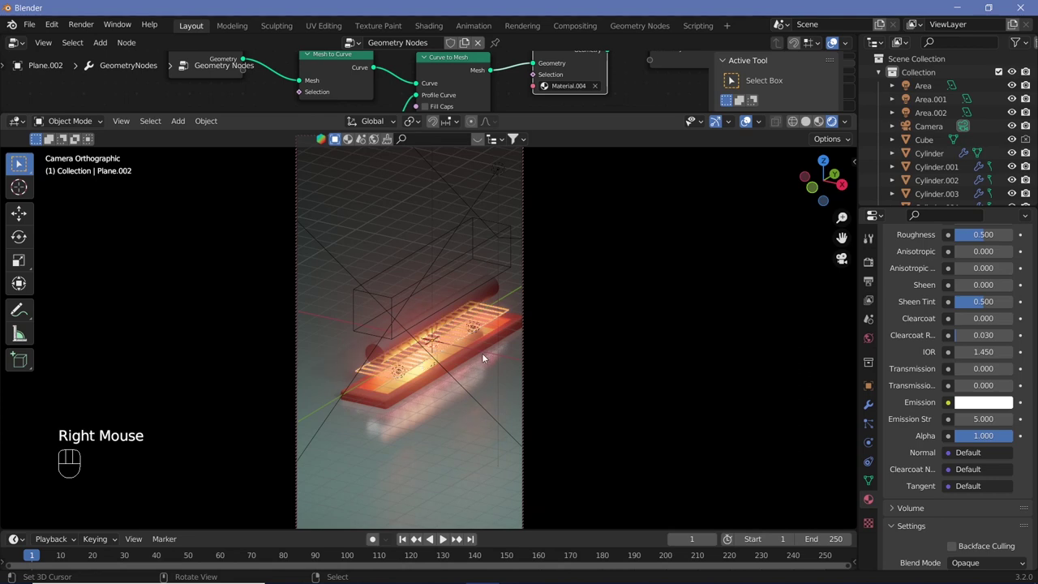
Step: Raise the glowing wire grid 2 m along Z above the cylinder
{"action": "key", "text": "KP_0"}
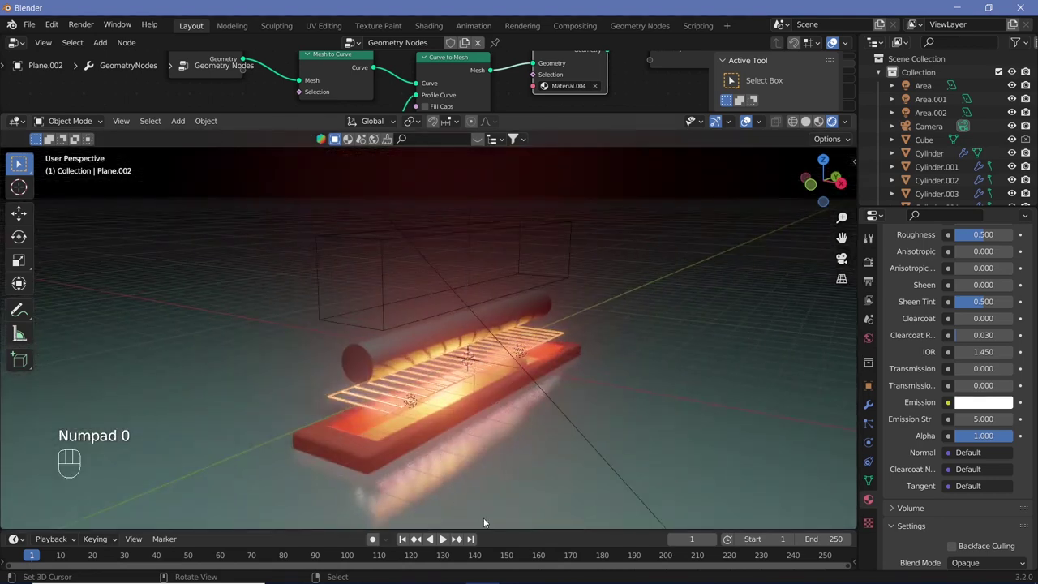
{"action": "key", "text": "g"}
{"action": "key", "text": "z"}
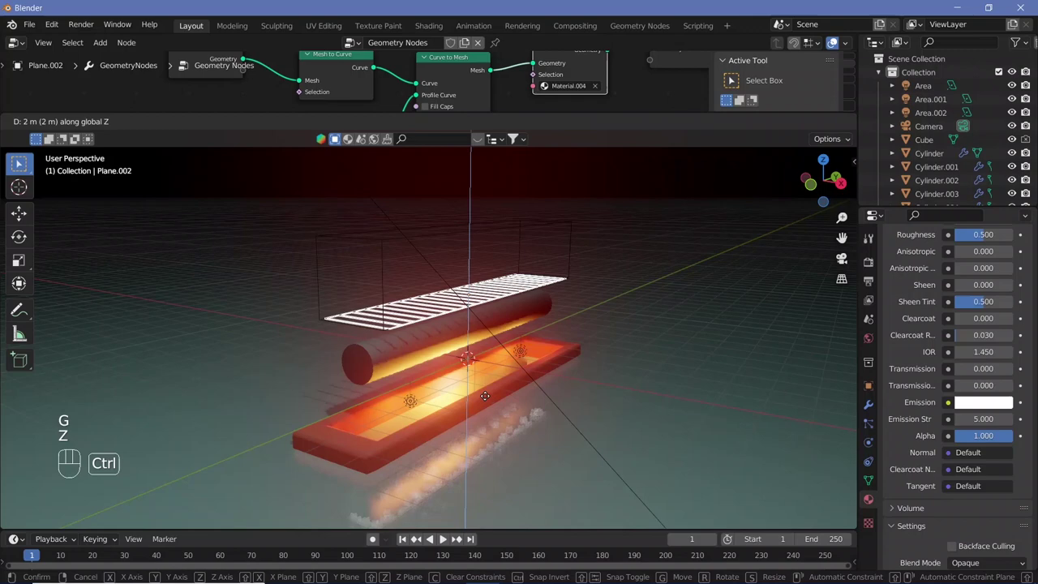
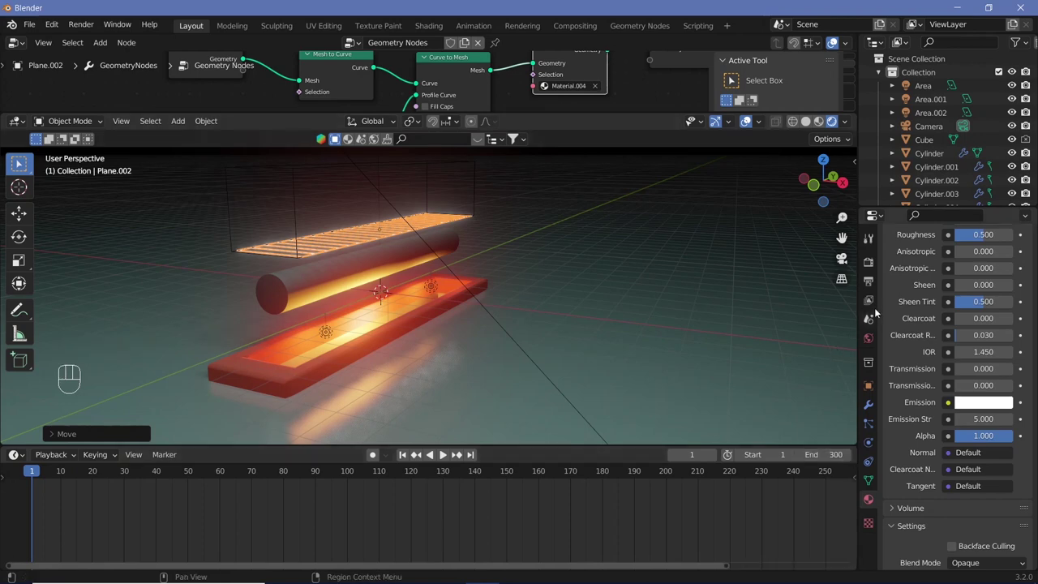
Step: Set the output to 300 frames at 30 fps and keyframe the grid lowered 2 m at frame 60
{"action": "left_click", "coordinate": [870, 289]}
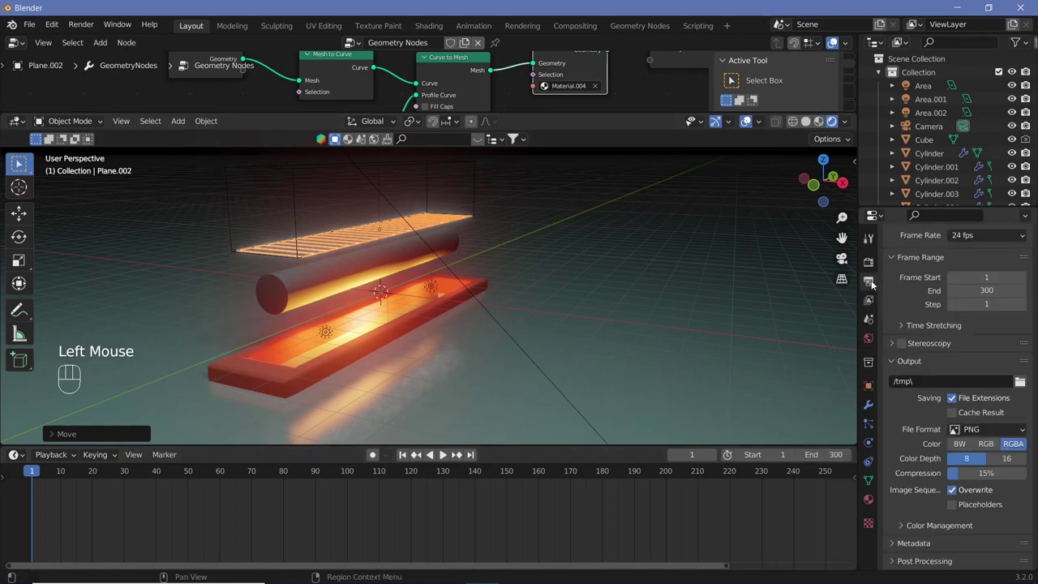
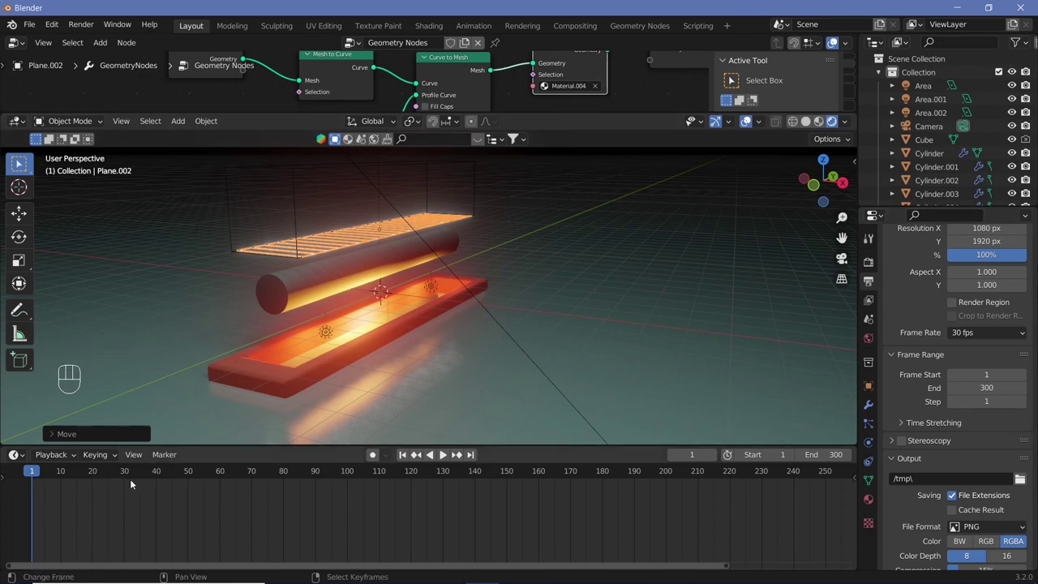
{"action": "left_click", "coordinate": [227, 549]}
{"action": "key", "text": "g"}
{"action": "key", "text": "z"}
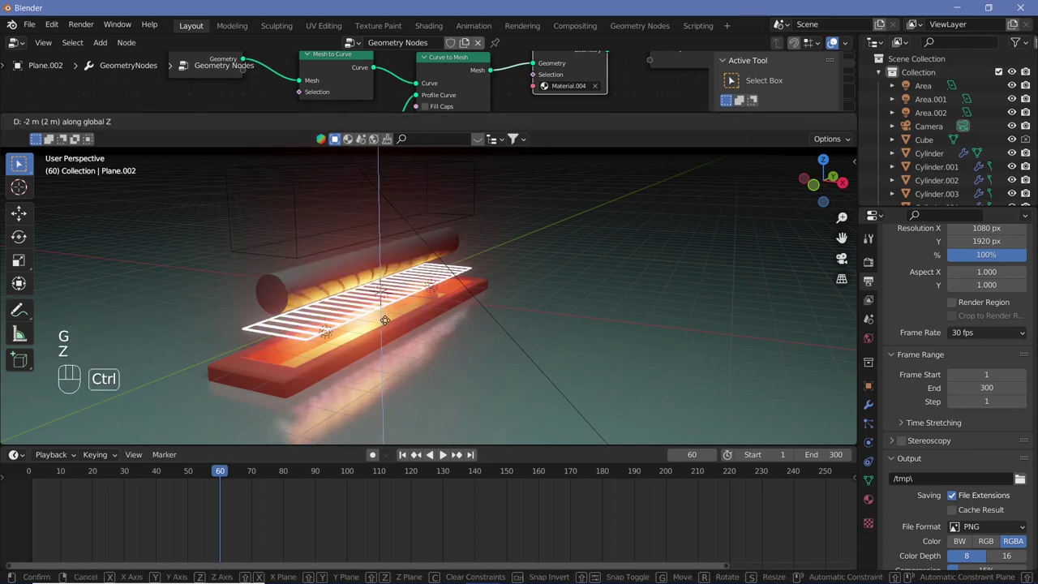
{"action": "left_click_drag", "start_coordinate": [385, 311], "coordinate": [422, 318]}
{"action": "key", "text": "i"}
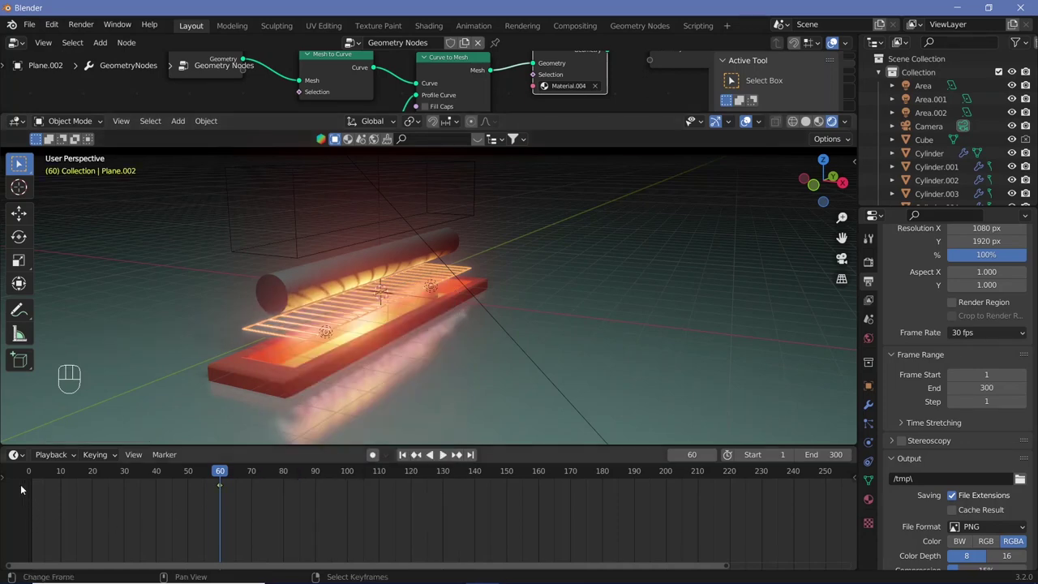
Step: Keyframe the grid's raised position at frame 1
{"action": "left_click_drag", "start_coordinate": [33, 478], "coordinate": [87, 519]}
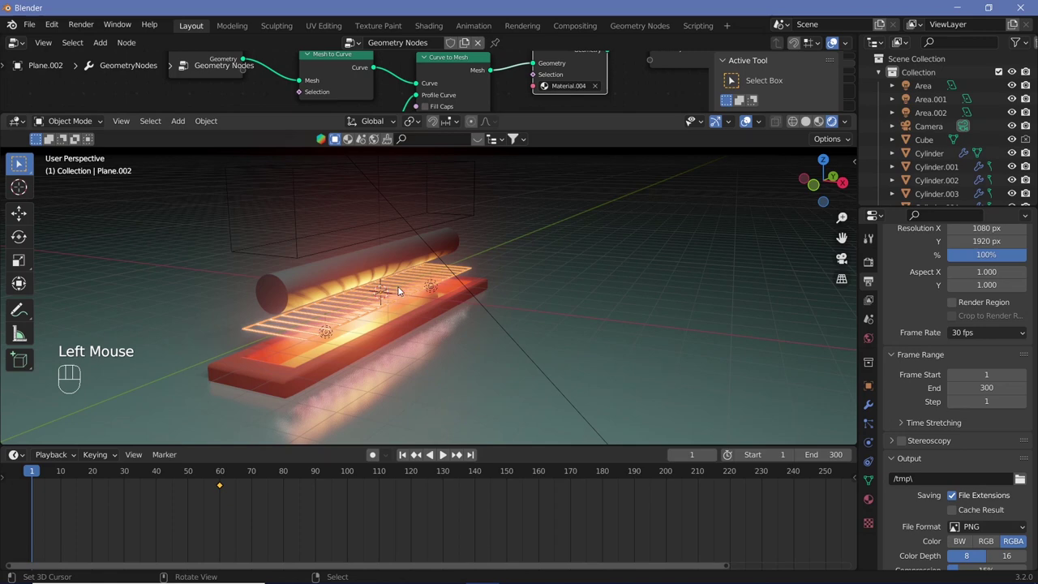
{"action": "key", "text": "g"}
{"action": "key", "text": "z"}
{"action": "left_click", "coordinate": [414, 219]}
{"action": "key", "text": "i"}
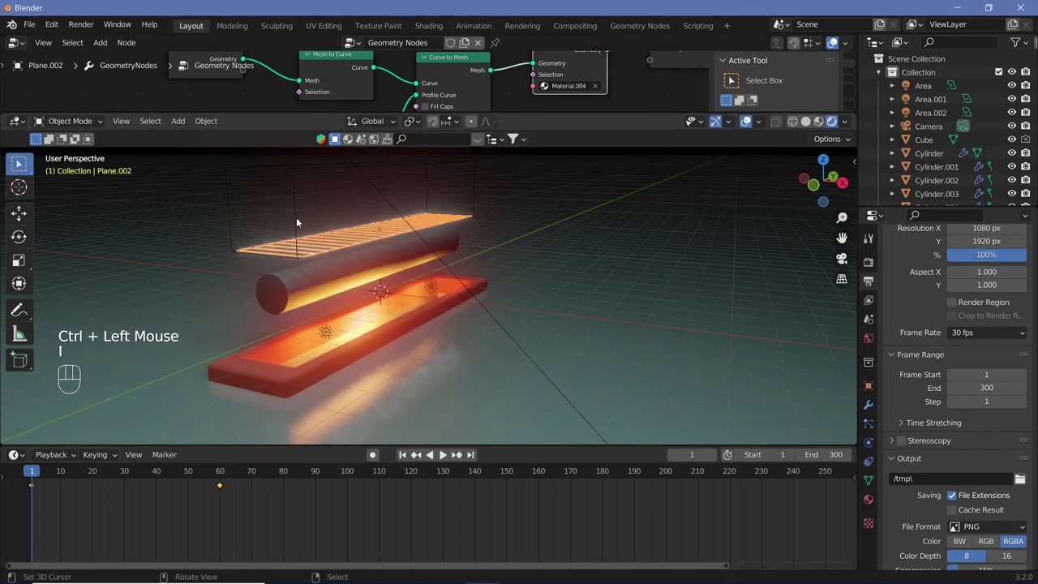
{"action": "left_click", "coordinate": [299, 219]}
Step: Keyframe the Cube cutter's location, moving it along Z between frames
{"action": "right_click", "coordinate": [299, 220]}
{"action": "key", "text": "i"}
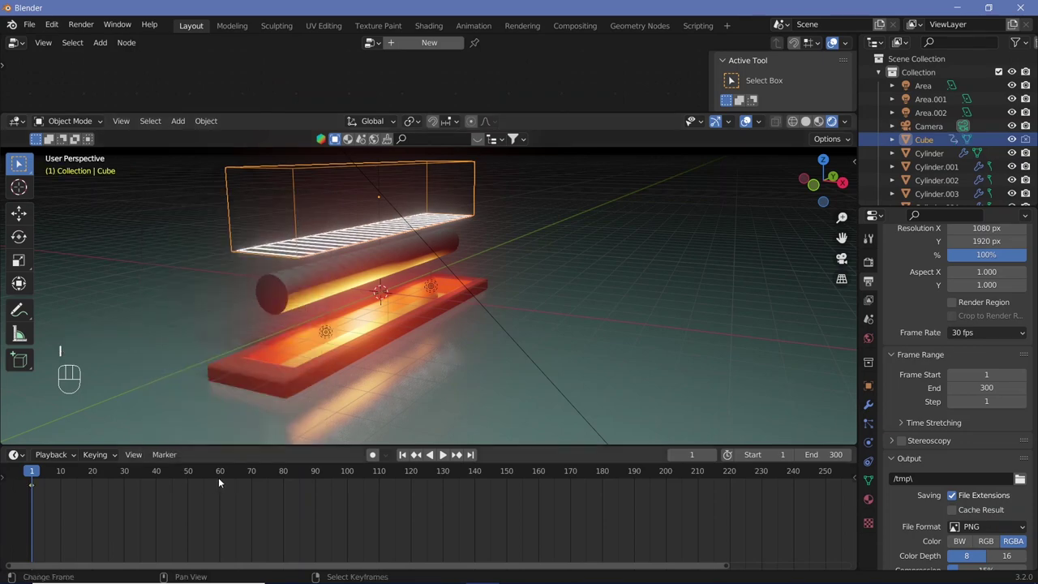
{"action": "left_click_drag", "start_coordinate": [301, 456], "coordinate": [379, 348]}
{"action": "key", "text": "g"}
{"action": "key", "text": "z"}
{"action": "left_click_drag", "start_coordinate": [381, 405], "coordinate": [405, 329]}
{"action": "key", "text": "i"}
Step: Play the animation through the camera to preview the grid descending onto the rod
{"action": "left_click_drag", "start_coordinate": [186, 471], "coordinate": [549, 233]}
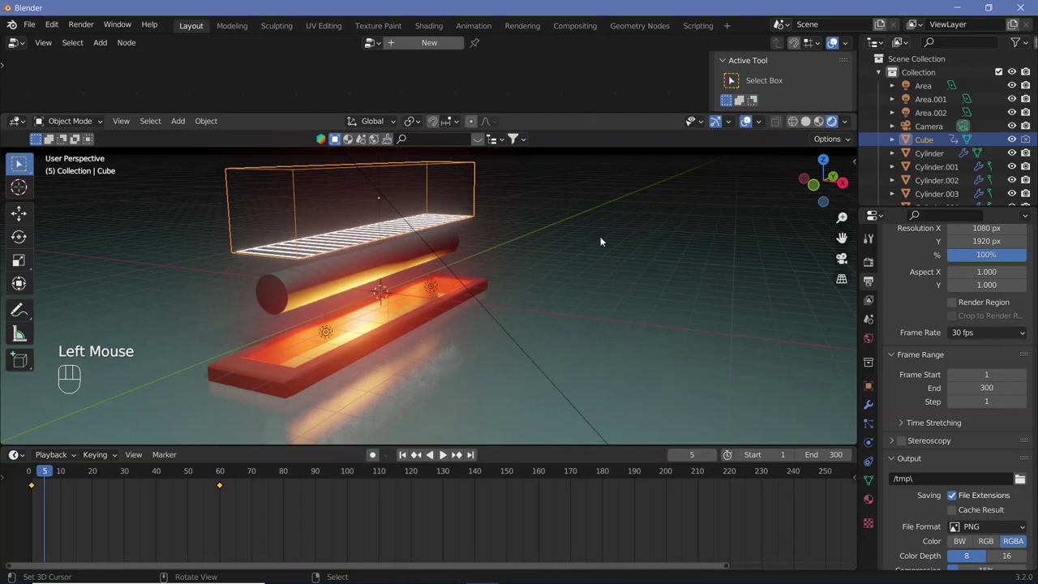
{"action": "left_click", "coordinate": [746, 124]}
{"action": "key", "text": "shift+space"}
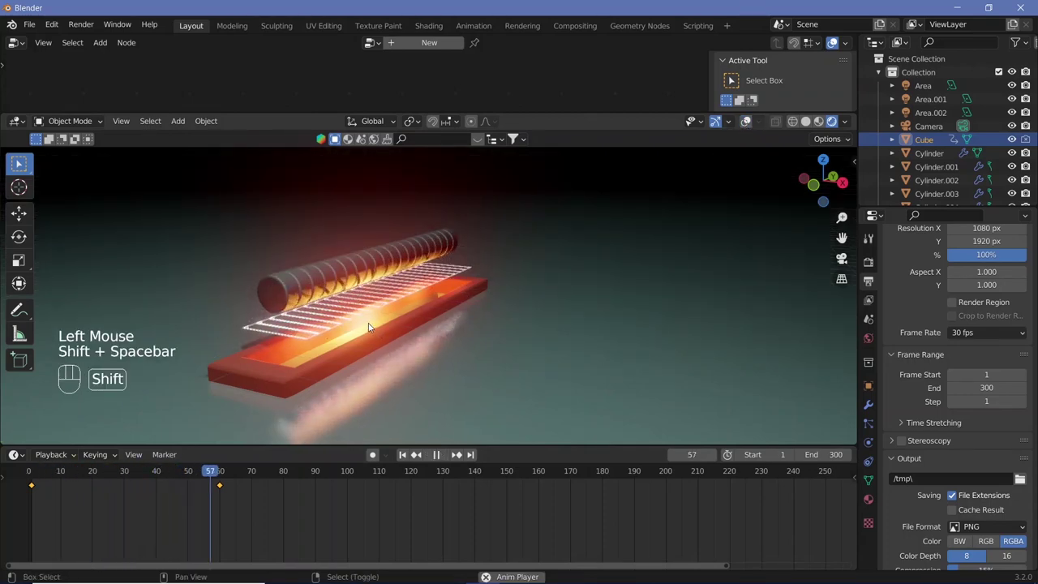
{"action": "key", "text": "KP_0"}
{"action": "left_click_drag", "start_coordinate": [153, 478], "coordinate": [148, 408]}
{"action": "key", "text": "shift+space"}
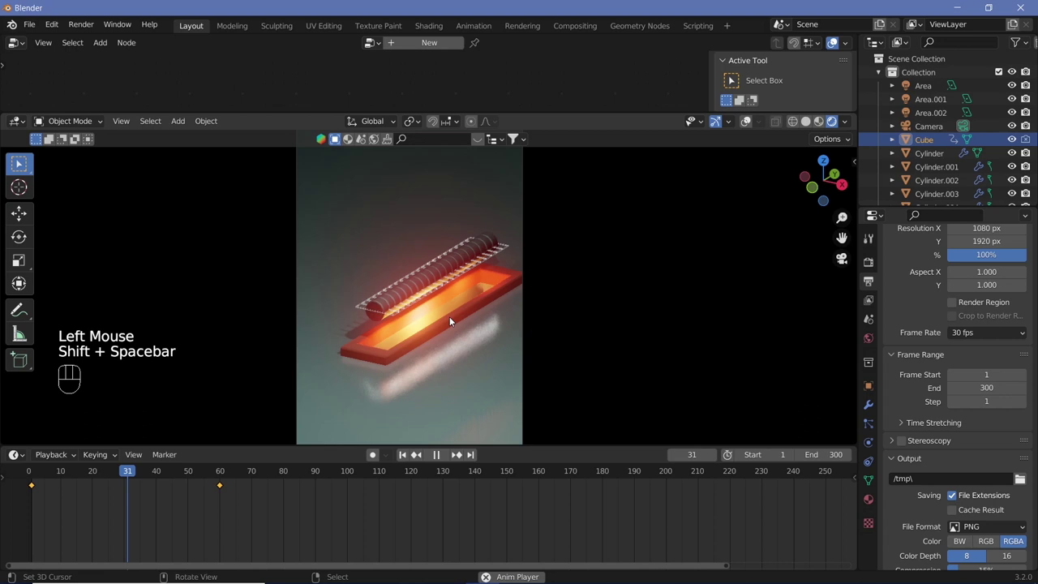
{"action": "key", "text": "shift+space"}
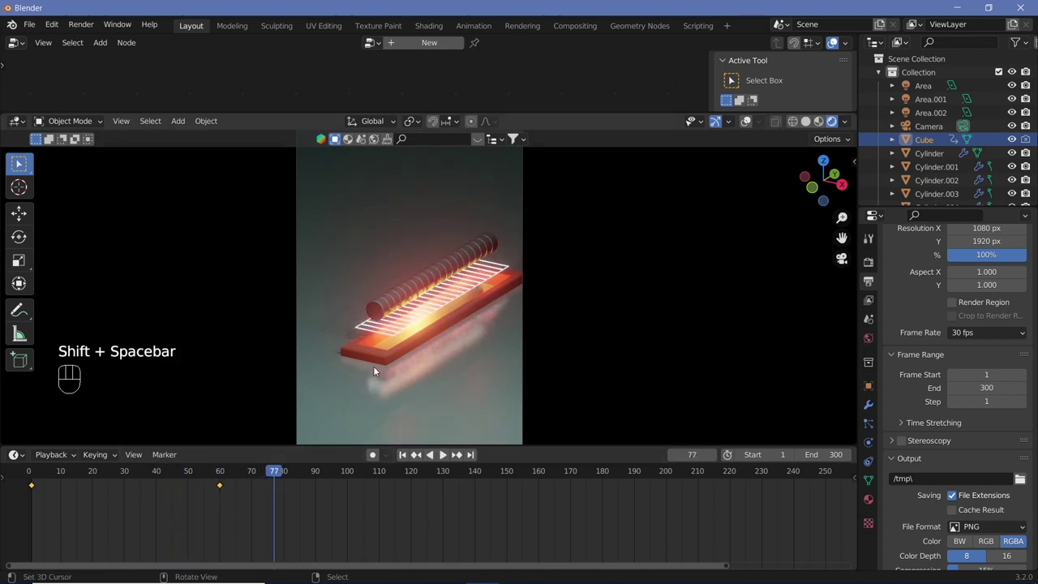
{"action": "left_click_drag", "start_coordinate": [758, 123], "coordinate": [752, 126]}
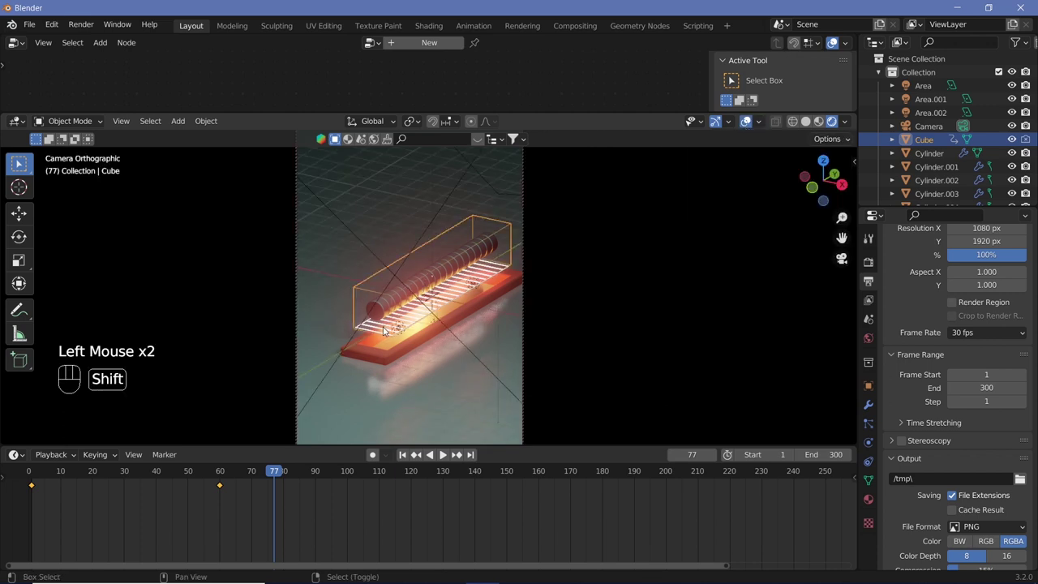
Step: Select the striped wire grid plane, nudge its position, preview playback and go to frame 105
{"action": "left_click", "coordinate": [382, 330]}
{"action": "right_click", "coordinate": [382, 330]}
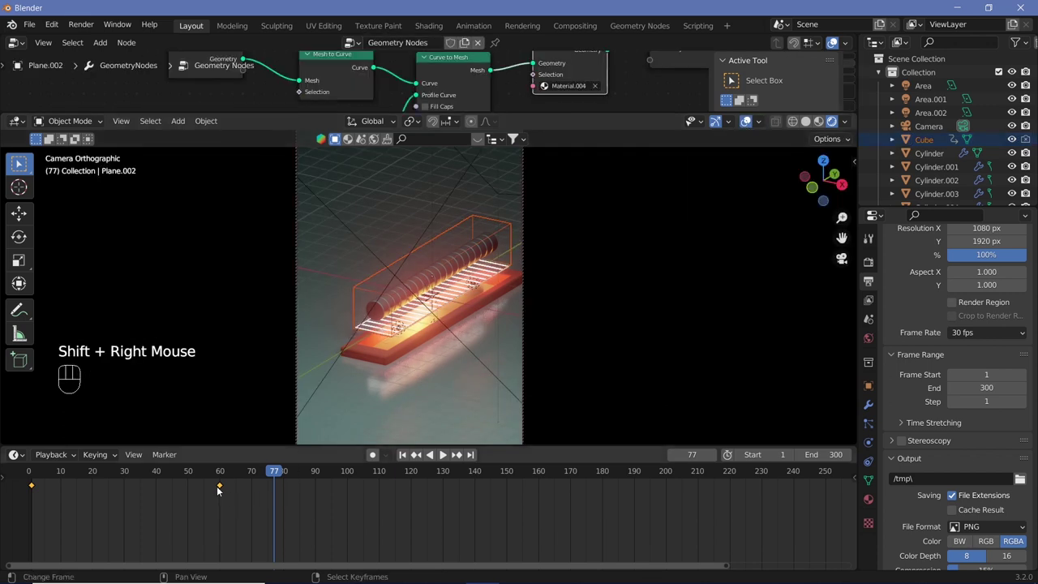
{"action": "left_click", "coordinate": [221, 489]}
{"action": "right_click", "coordinate": [221, 489]}
{"action": "key", "text": "g"}
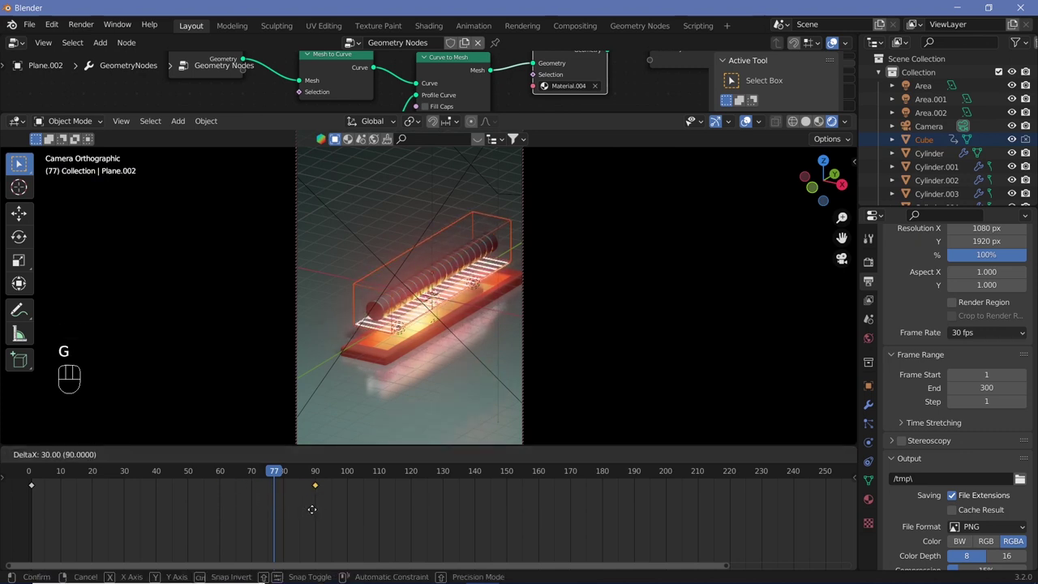
{"action": "left_click", "coordinate": [314, 511]}
{"action": "left_click_drag", "start_coordinate": [180, 471], "coordinate": [254, 508]}
{"action": "key", "text": "shift+space"}
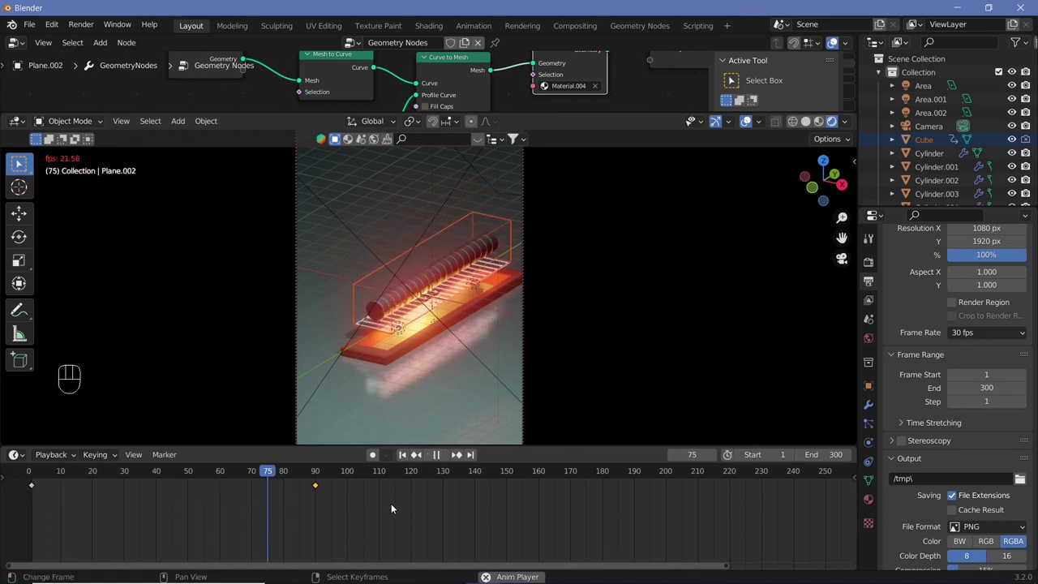
{"action": "key", "text": "shift+space"}
{"action": "left_click", "coordinate": [383, 534]}
{"action": "left_click", "coordinate": [372, 551]}
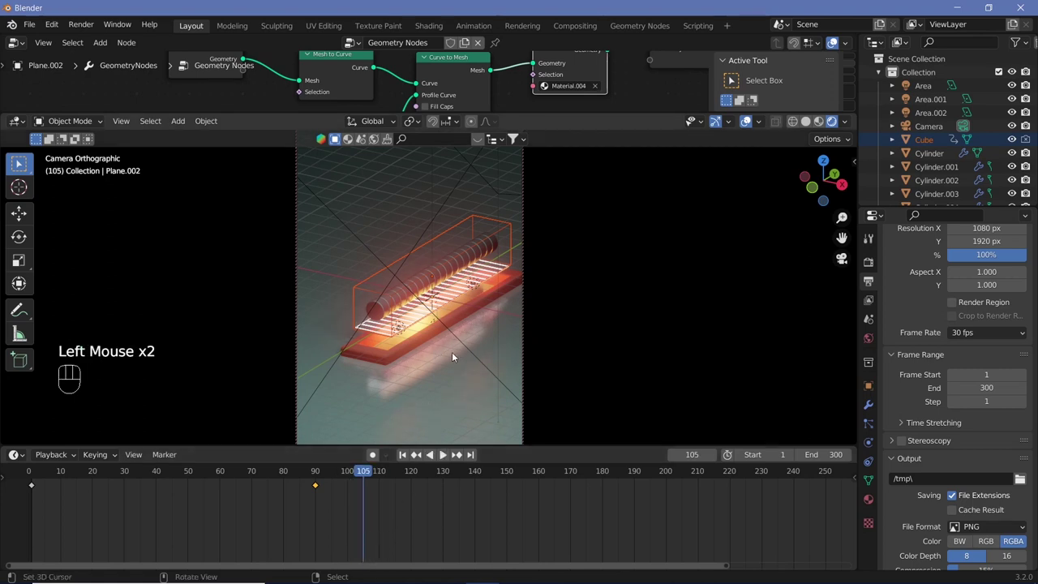
Step: Shift the grid plane 2 m along X and keyframe its location at frame 105
{"action": "right_click", "coordinate": [408, 322]}
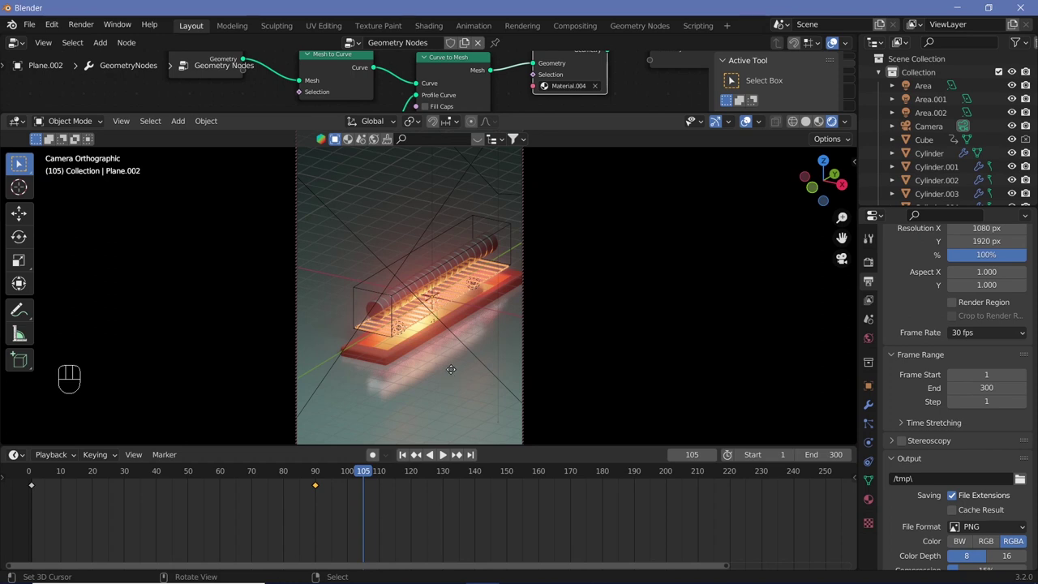
{"action": "key", "text": "g"}
{"action": "key", "text": "x"}
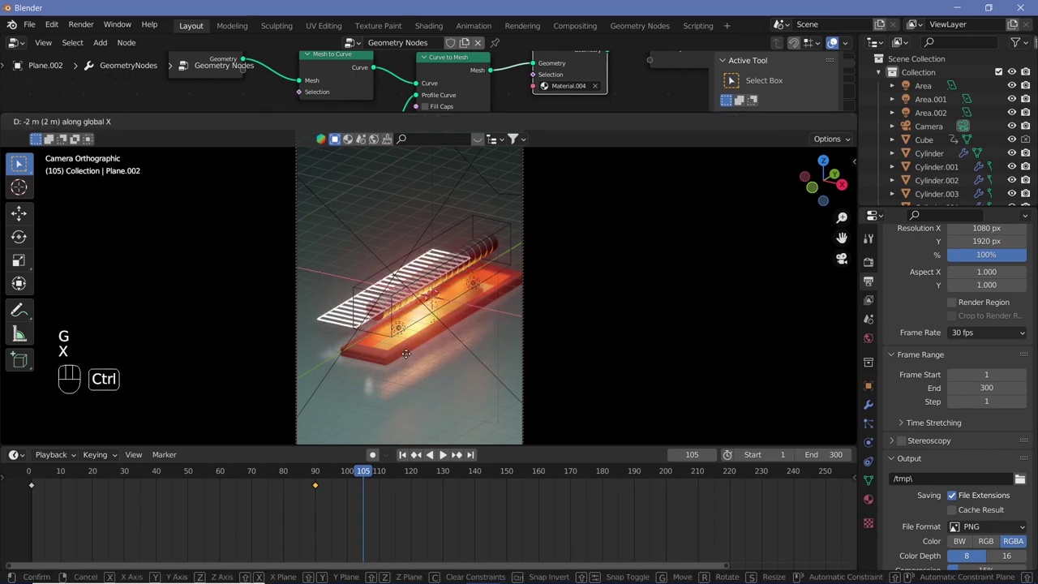
{"action": "left_click", "coordinate": [410, 356]}
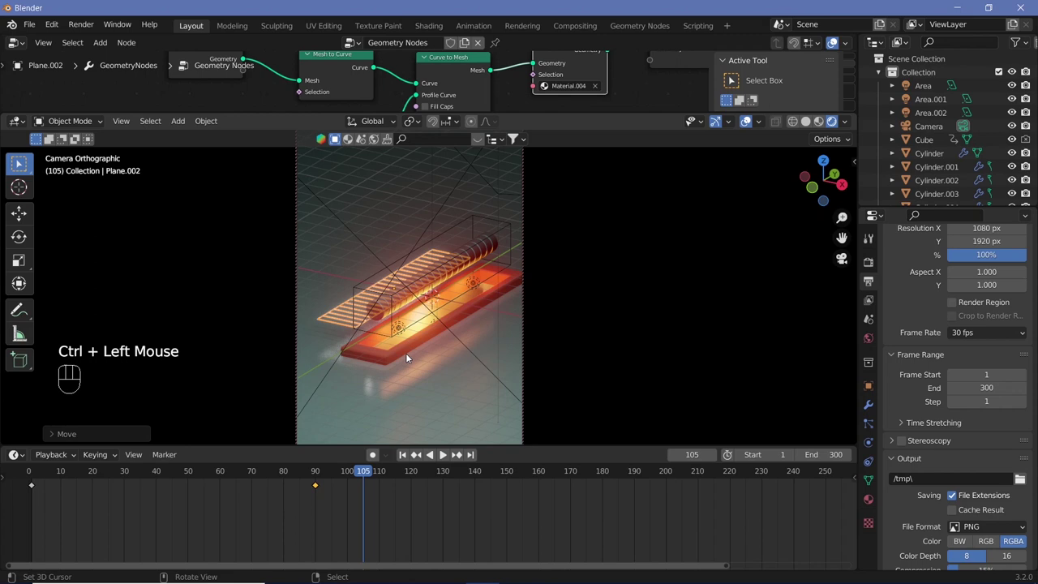
{"action": "key", "text": "g"}
{"action": "key", "text": "x"}
{"action": "left_click", "coordinate": [392, 349]}
{"action": "key", "text": "i"}
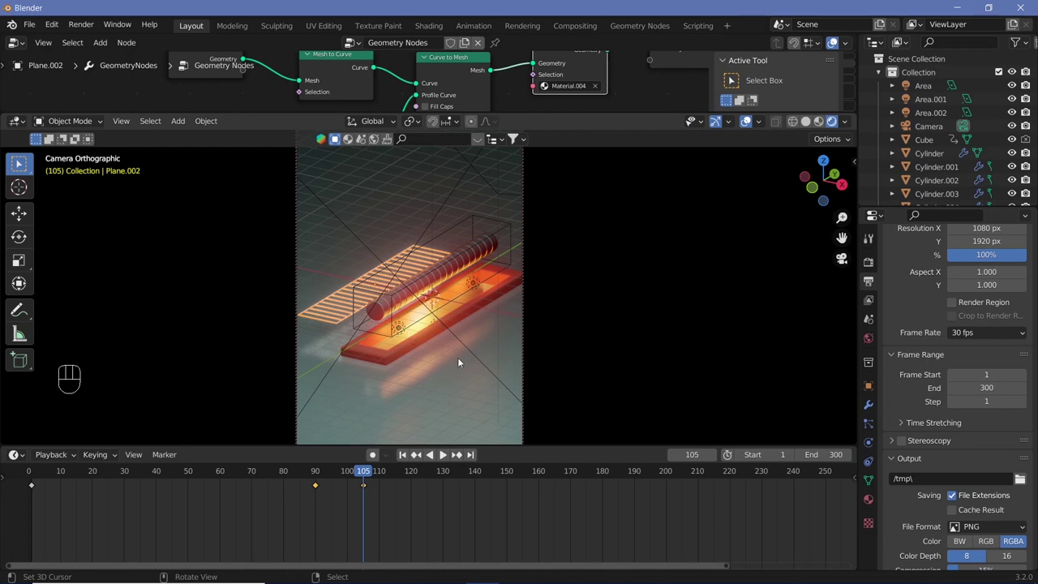
Step: Leave the camera view, orbit in on the cylinders and select one segmented cylinder
{"action": "key", "text": "KP_0"}
{"action": "left_click_drag", "start_coordinate": [449, 364], "coordinate": [372, 312]}
{"action": "right_click", "coordinate": [462, 375]}
{"action": "left_click_drag", "start_coordinate": [473, 349], "coordinate": [466, 301]}
{"action": "left_click_drag", "start_coordinate": [449, 300], "coordinate": [431, 292]}
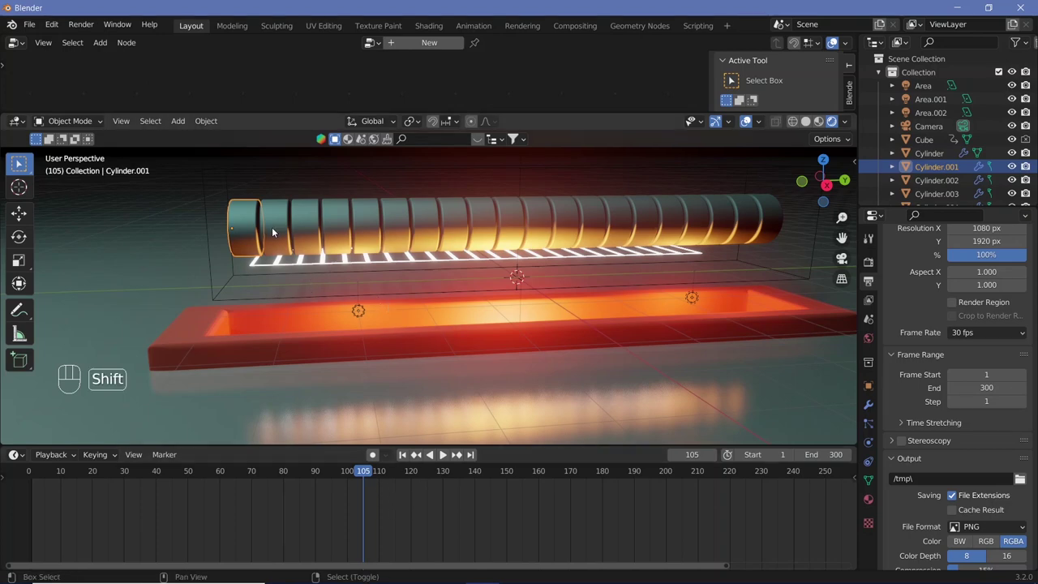
{"action": "left_click", "coordinate": [286, 229]}
{"action": "right_click", "coordinate": [286, 229]}
{"action": "right_click", "coordinate": [333, 227]}
{"action": "left_click_drag", "start_coordinate": [333, 227], "coordinate": [572, 222]}
{"action": "right_click", "coordinate": [385, 226]}
{"action": "right_click", "coordinate": [387, 225]}
{"action": "right_click", "coordinate": [410, 221]}
{"action": "right_click", "coordinate": [480, 228]}
{"action": "right_click", "coordinate": [551, 225]}
{"action": "right_click", "coordinate": [573, 221]}
{"action": "right_click", "coordinate": [608, 221]}
{"action": "left_click_drag", "start_coordinate": [639, 222], "coordinate": [694, 218]}
{"action": "left_click_drag", "start_coordinate": [720, 220], "coordinate": [736, 222]}
{"action": "left_click_drag", "start_coordinate": [769, 223], "coordinate": [753, 227]}
Step: Keyframe the cylinder's location at frame 105, then 3 m lower on Z at frame 110
{"action": "key", "text": "i"}
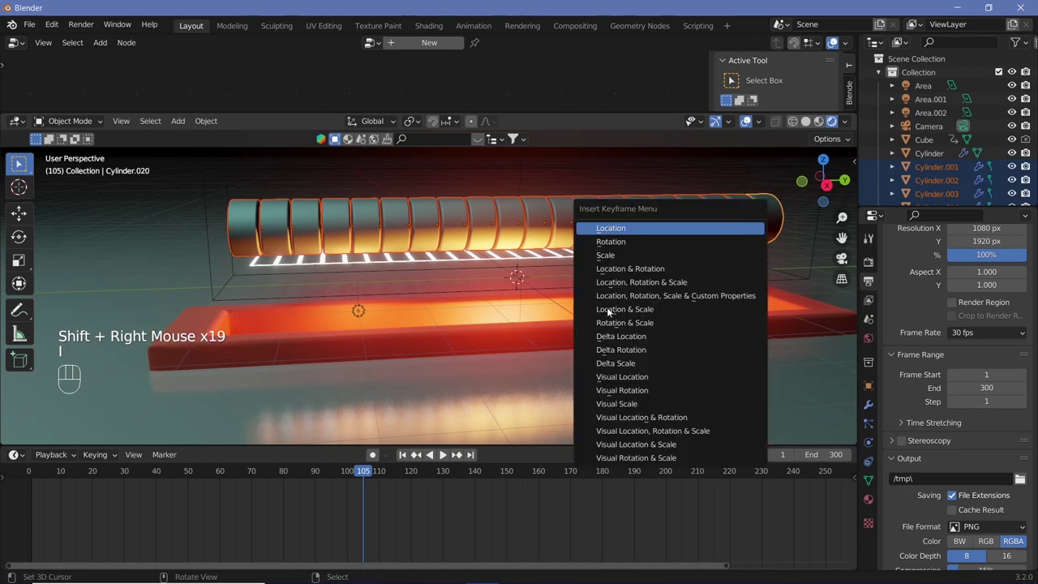
{"action": "left_click", "coordinate": [248, 231]}
{"action": "right_click", "coordinate": [248, 232]}
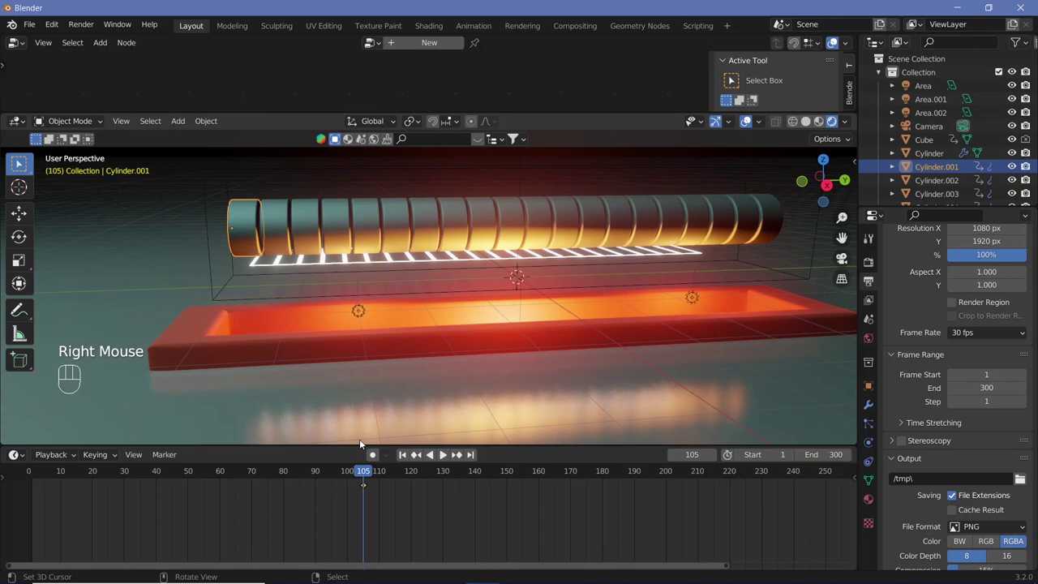
{"action": "key", "text": "Right"}
{"action": "key", "text": "Right"}
{"action": "key", "text": "Right"}
{"action": "key", "text": "Right"}
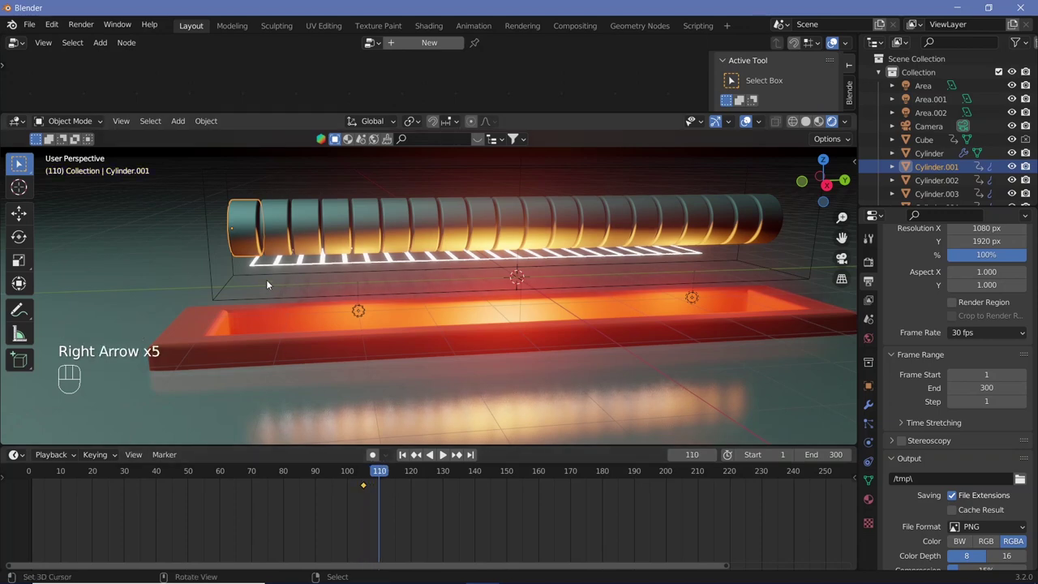
{"action": "key", "text": "g"}
{"action": "key", "text": "z"}
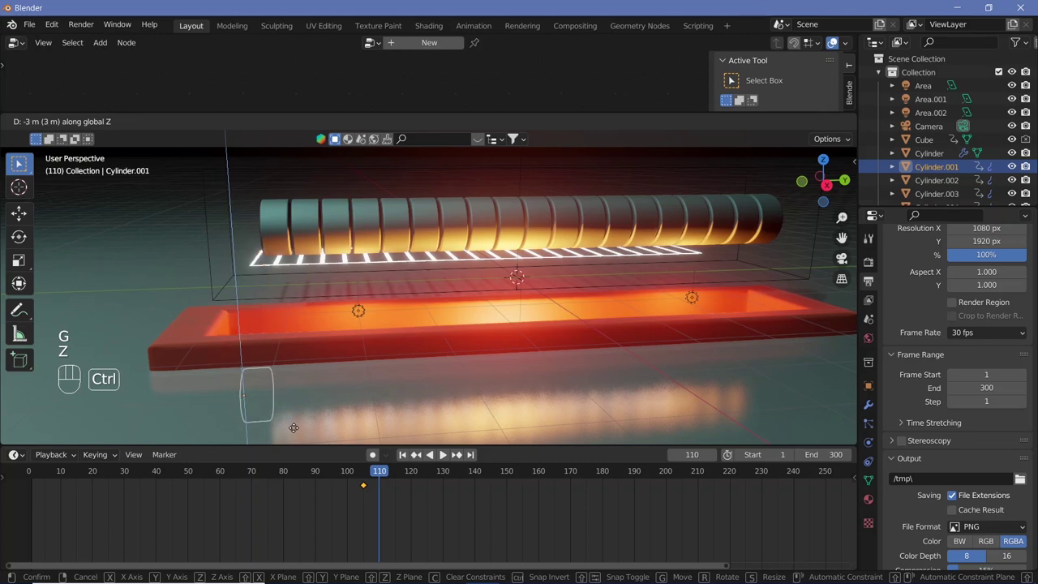
{"action": "left_click_drag", "start_coordinate": [295, 432], "coordinate": [348, 382]}
{"action": "key", "text": "i"}
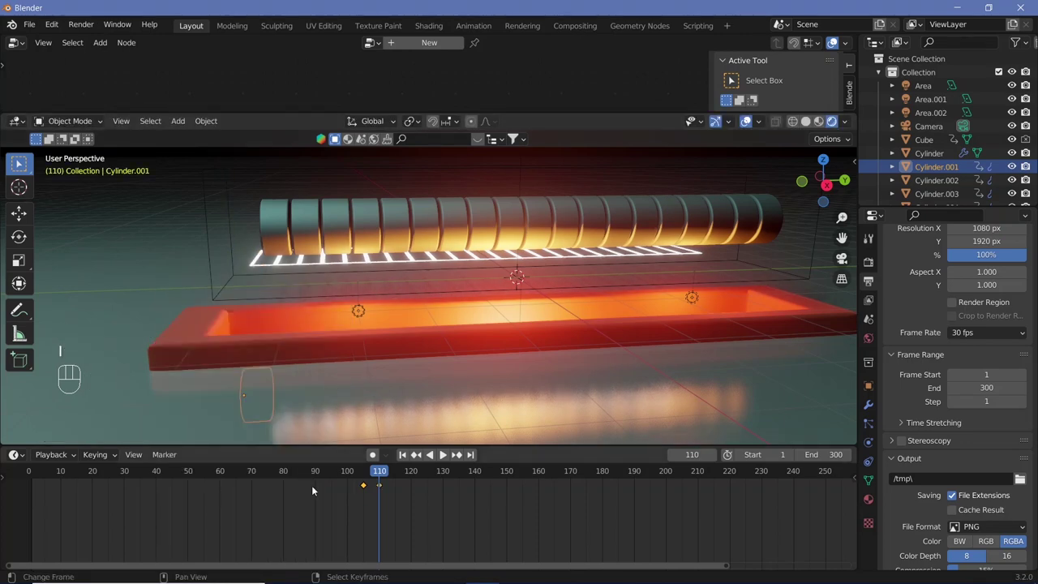
Step: Return to the camera view, scrub the timeline and adjust the keyframes' interpolation with T
{"action": "key", "text": "KP_0"}
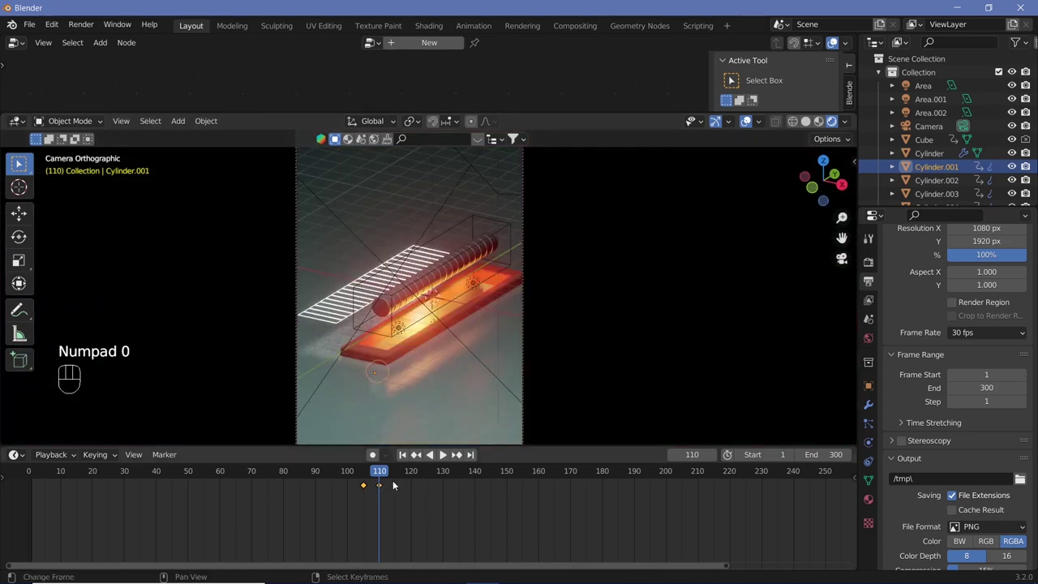
{"action": "left_click_drag", "start_coordinate": [376, 475], "coordinate": [437, 525]}
{"action": "key", "text": "shift+space"}
{"action": "left_click", "coordinate": [381, 491]}
{"action": "right_click", "coordinate": [382, 491]}
{"action": "key", "text": "g"}
{"action": "left_click", "coordinate": [397, 508]}
{"action": "key", "text": "a"}
{"action": "key", "text": "t"}
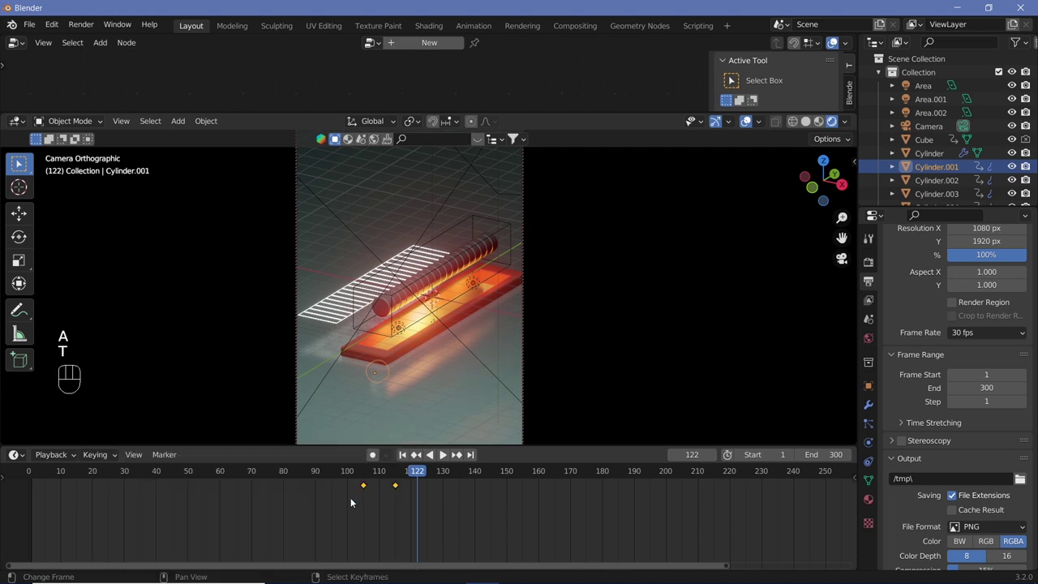
{"action": "left_click_drag", "start_coordinate": [403, 476], "coordinate": [429, 508]}
Step: Play back the cylinder's drop, scrub to frame 111 and leave the camera view for a close look
{"action": "key", "text": "shift+space"}
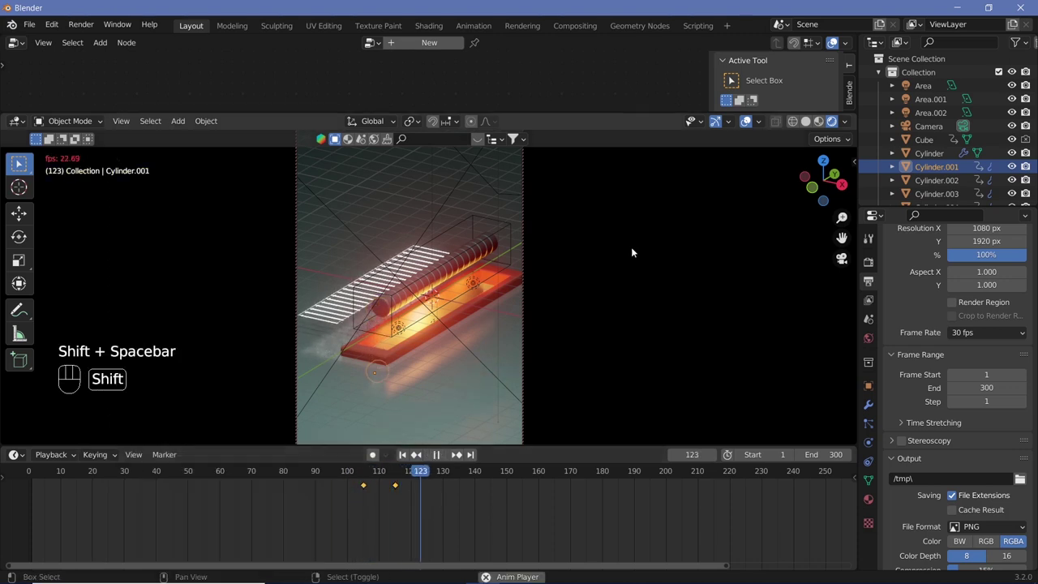
{"action": "left_click", "coordinate": [753, 127]}
{"action": "key", "text": "shift+space"}
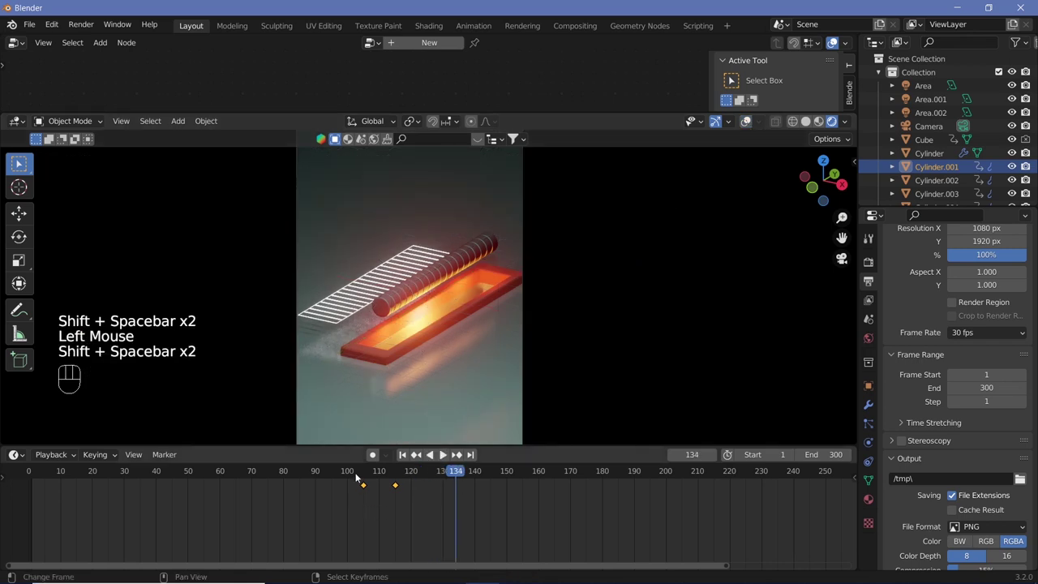
{"action": "left_click_drag", "start_coordinate": [361, 475], "coordinate": [427, 514]}
{"action": "key", "text": "shift+space"}
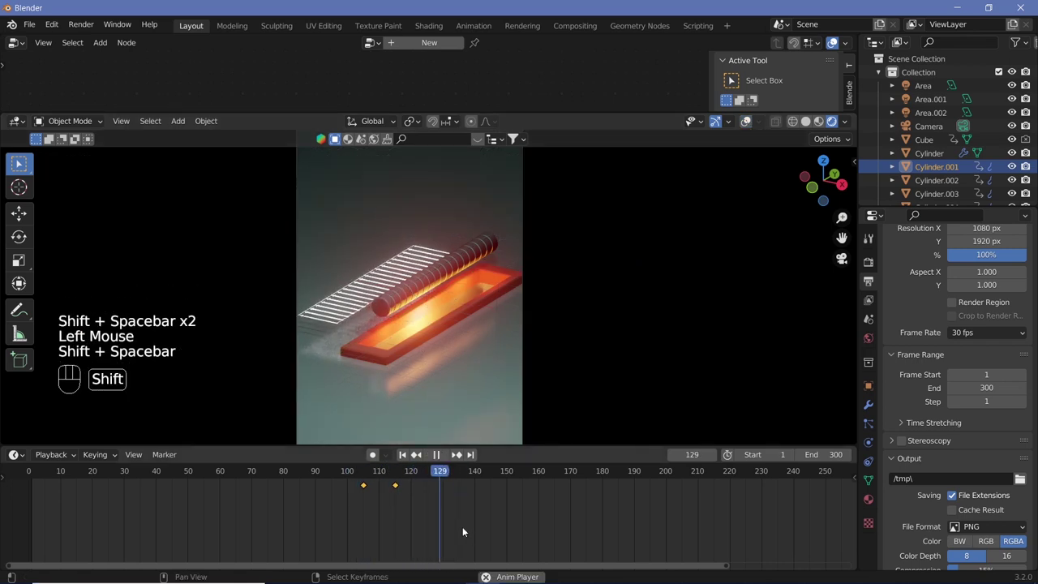
{"action": "left_click", "coordinate": [385, 471]}
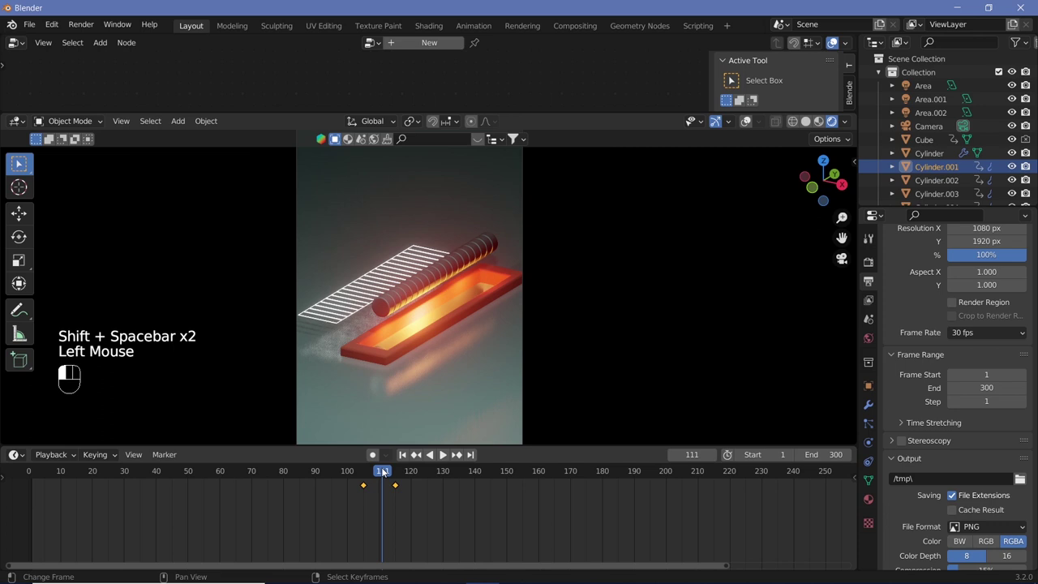
{"action": "key", "text": "KP_0"}
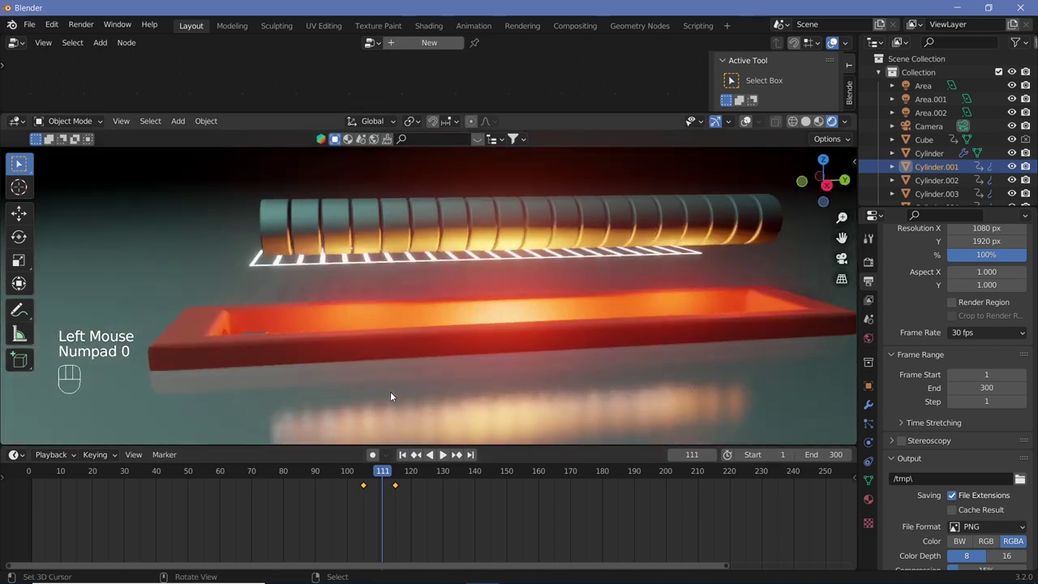
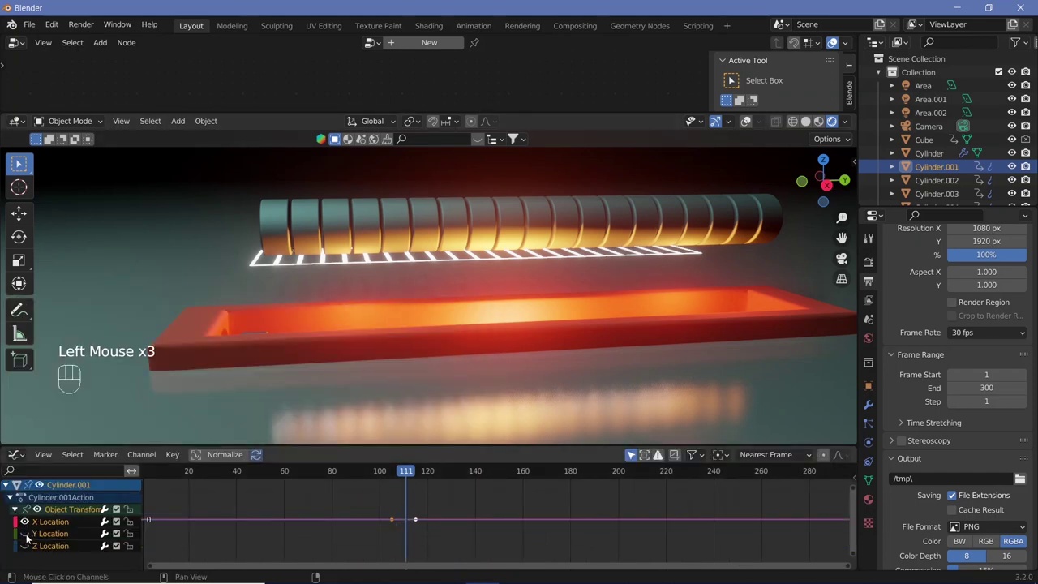
Step: Select the cylinder's location keyframes in the channel list and copy them
{"action": "left_click", "coordinate": [27, 532]}
{"action": "left_click", "coordinate": [30, 524]}
{"action": "left_click_drag", "start_coordinate": [31, 537], "coordinate": [32, 550]}
{"action": "key", "text": "ctrl+c"}
{"action": "left_click_drag", "start_coordinate": [412, 497], "coordinate": [405, 498]}
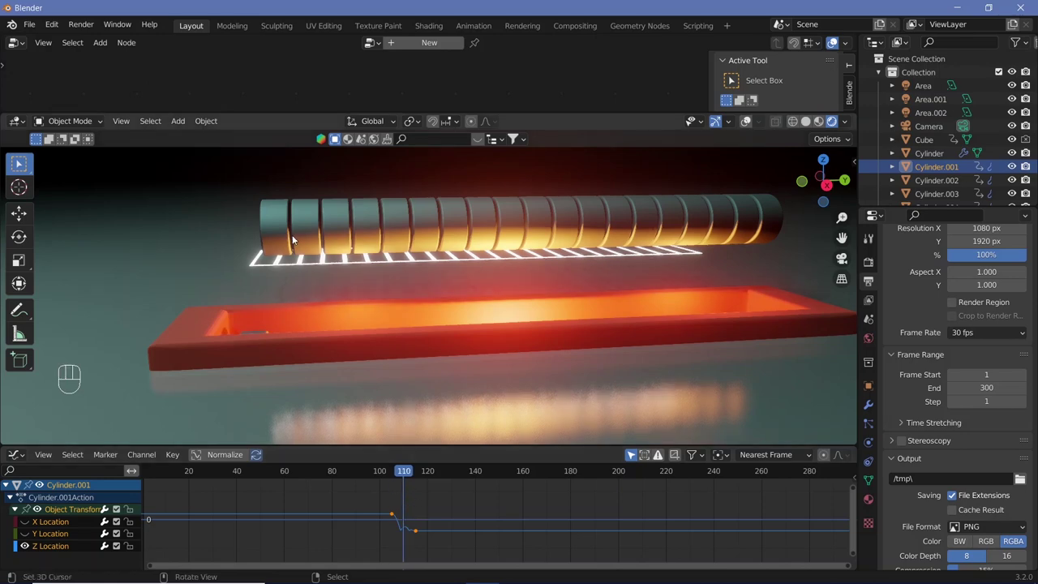
Step: Paste the copied location keyframes onto the next cylinder segment and advance four frames
{"action": "left_click", "coordinate": [287, 235]}
{"action": "right_click", "coordinate": [287, 234]}
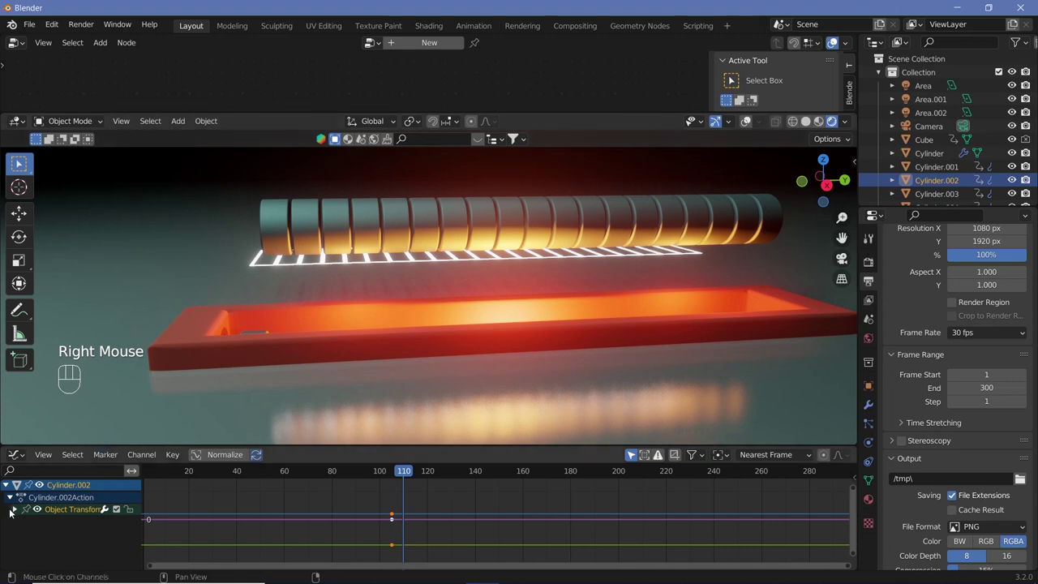
{"action": "left_click", "coordinate": [16, 511]}
{"action": "left_click", "coordinate": [60, 547]}
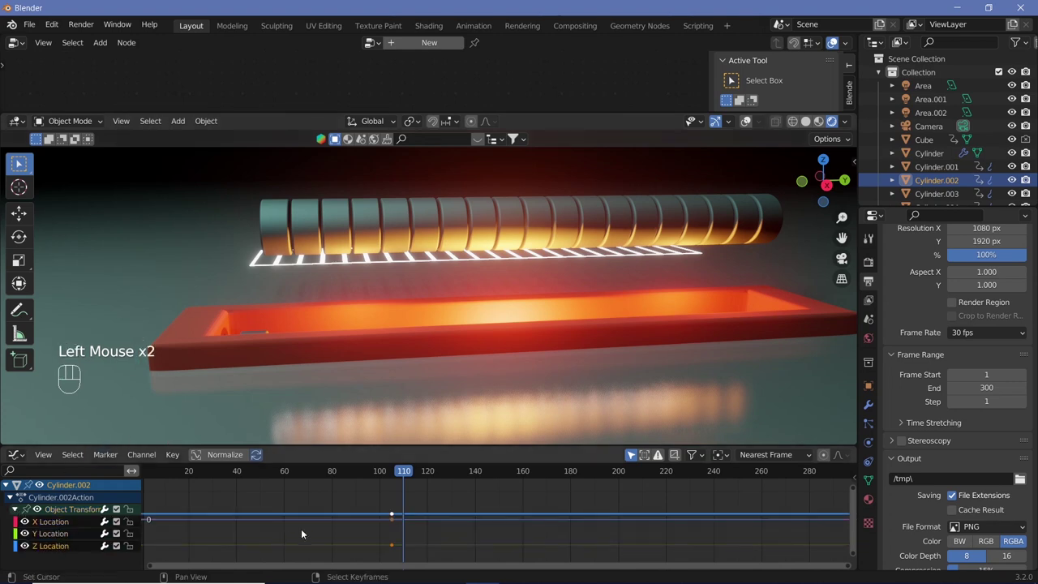
{"action": "key", "text": "ctrl+v"}
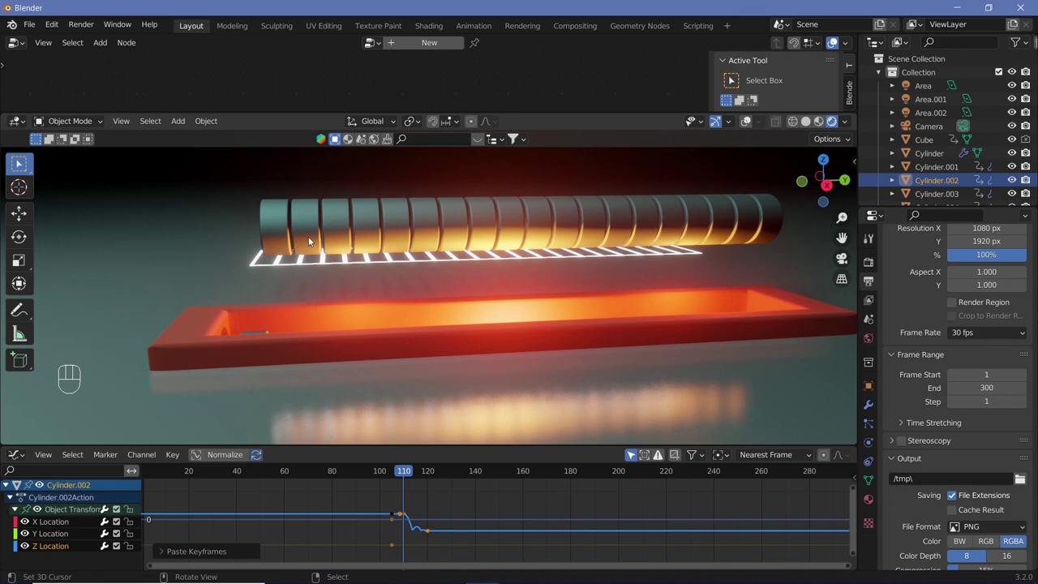
{"action": "key", "text": "Right"}
{"action": "key", "text": "Right"}
{"action": "key", "text": "Right"}
{"action": "key", "text": "Right"}
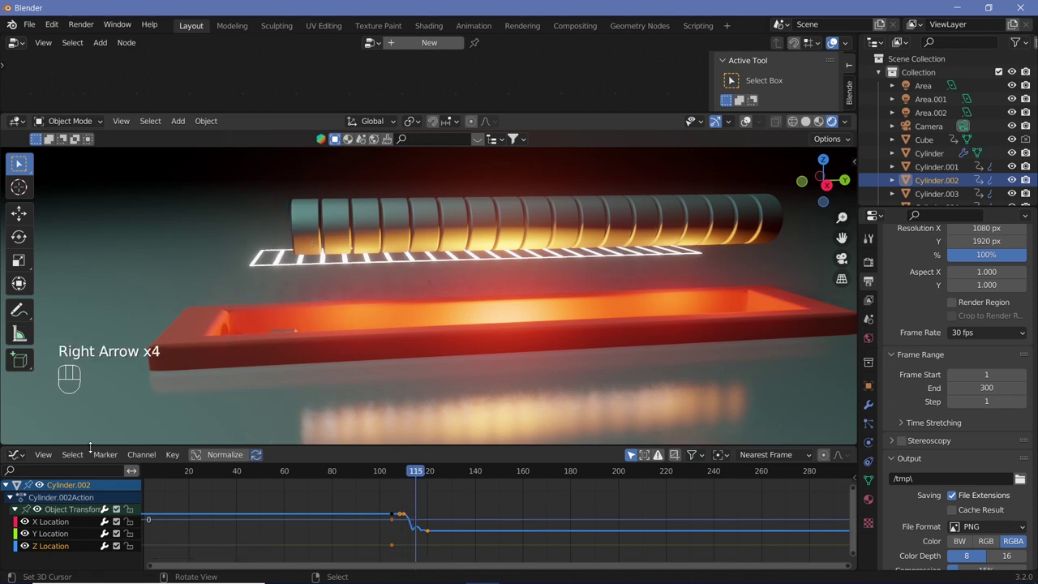
Step: Paste the keyframes onto the third cylinder segment, offset a further five frames
{"action": "left_click", "coordinate": [301, 221]}
{"action": "right_click", "coordinate": [301, 220]}
{"action": "left_click", "coordinate": [22, 509]}
{"action": "left_click", "coordinate": [49, 547]}
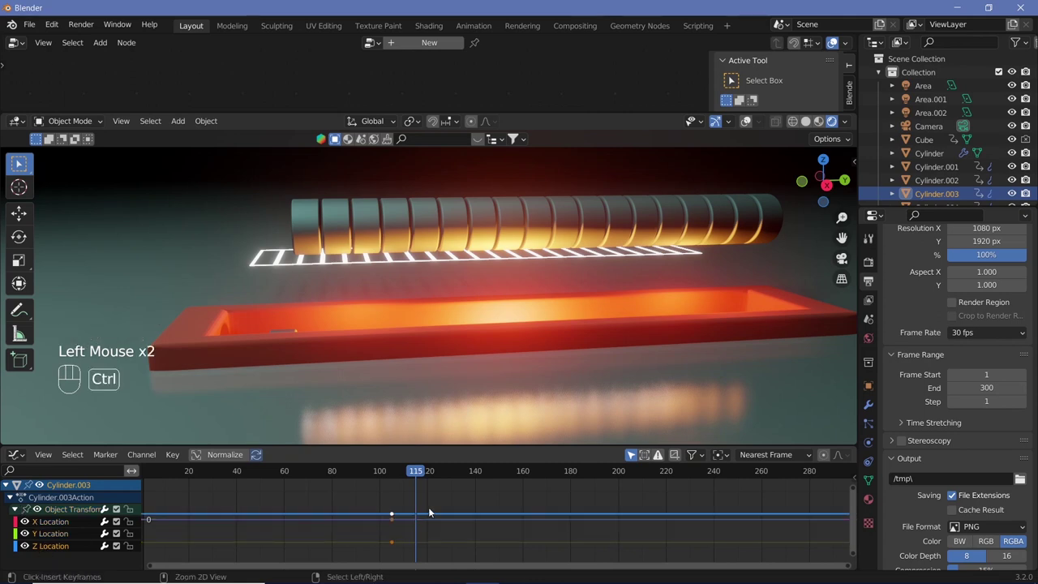
{"action": "key", "text": "ctrl+v"}
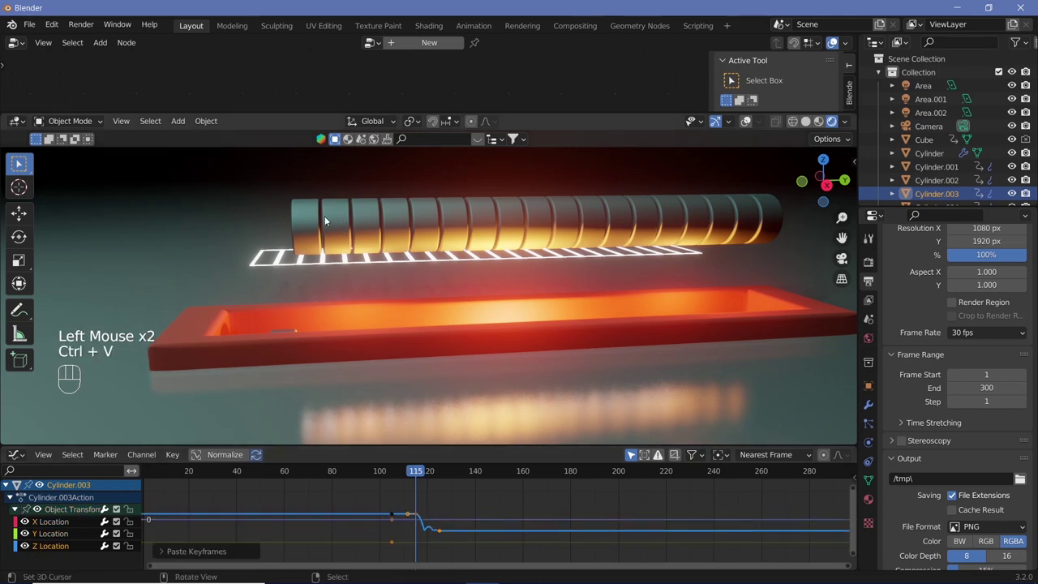
{"action": "key", "text": "Right"}
{"action": "key", "text": "Right"}
{"action": "key", "text": "Right"}
{"action": "key", "text": "Right"}
{"action": "key", "text": "Right"}
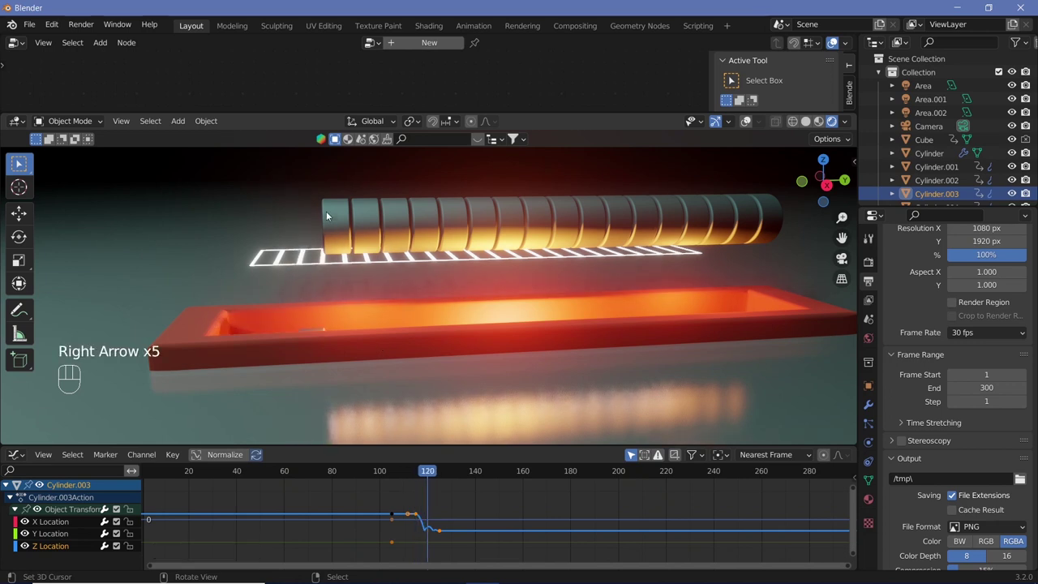
Step: Paste the keyframes onto Cylinder.003 as well, shifted another four frames later
{"action": "right_click", "coordinate": [328, 215]}
{"action": "left_click_drag", "start_coordinate": [327, 215], "coordinate": [21, 508]}
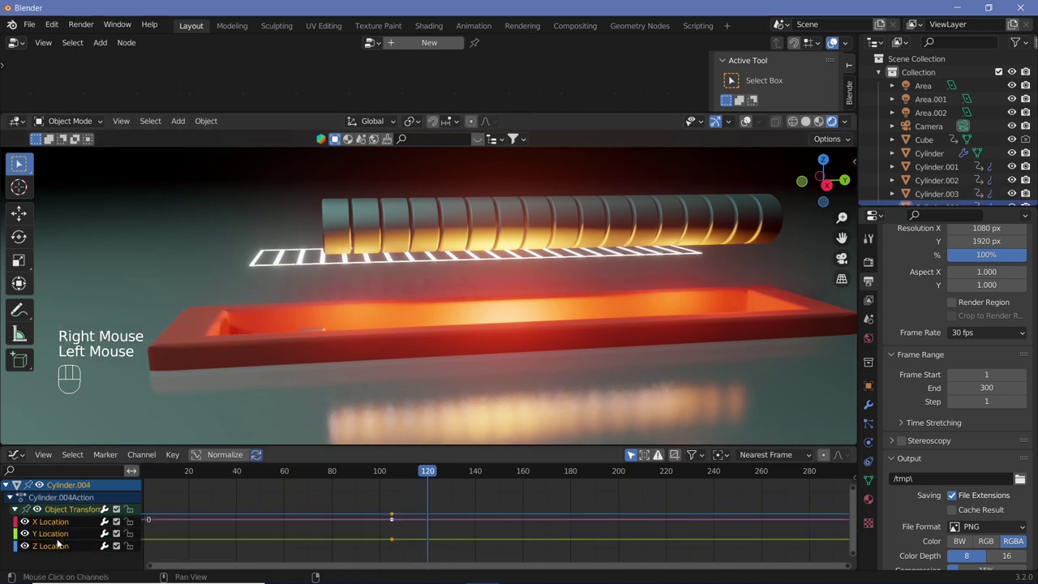
{"action": "left_click", "coordinate": [66, 548]}
{"action": "key", "text": "ctrl+v"}
{"action": "key", "text": "Right"}
{"action": "key", "text": "Right"}
{"action": "key", "text": "Right"}
{"action": "key", "text": "Right"}
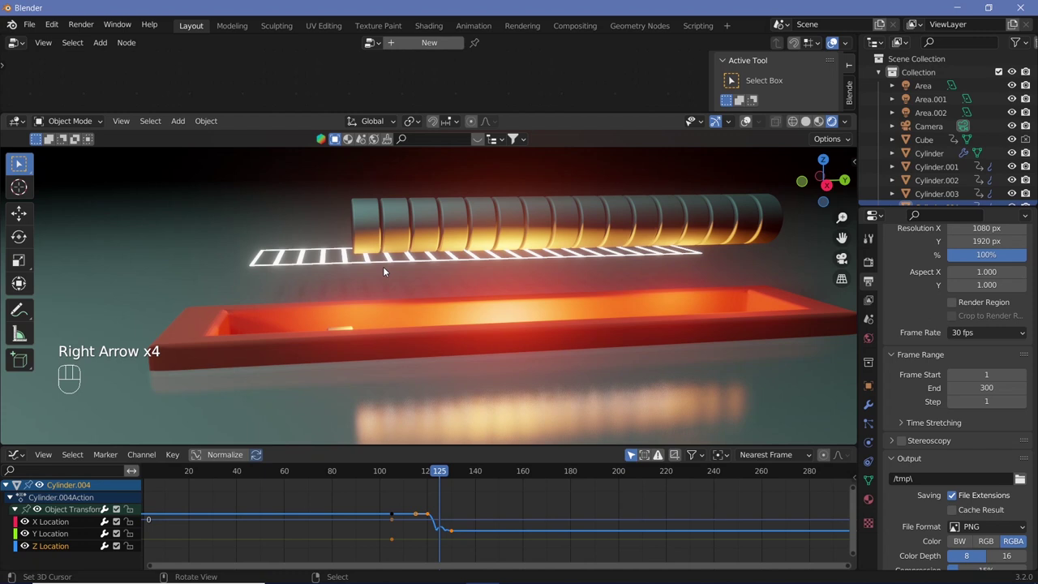
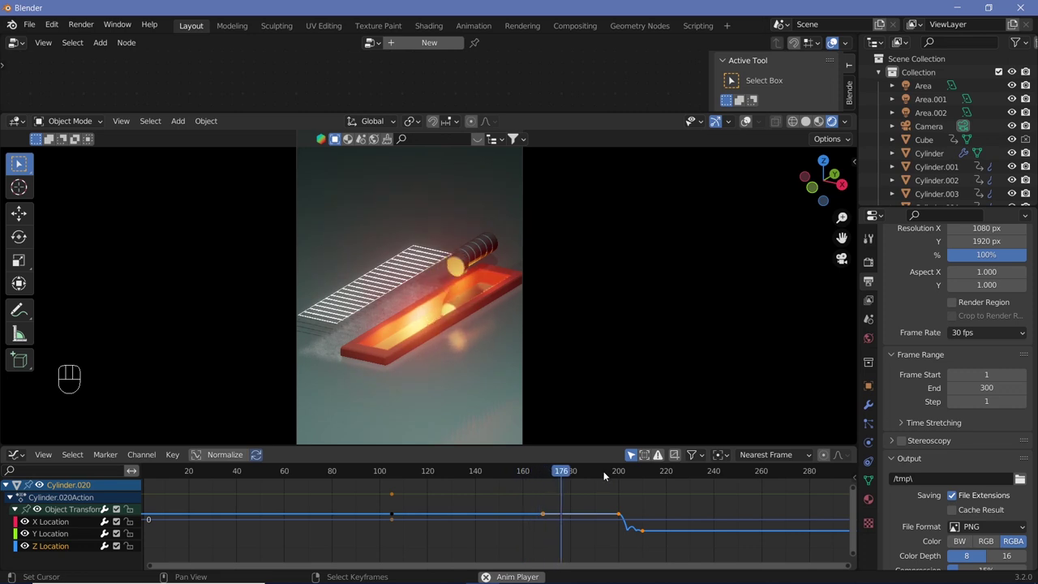
Step: Stop playback, jump to about frame 143 and step frame by frame through the segments dropping into the trench
{"action": "key", "text": "shift+space"}
{"action": "left_click_drag", "start_coordinate": [459, 477], "coordinate": [482, 504]}
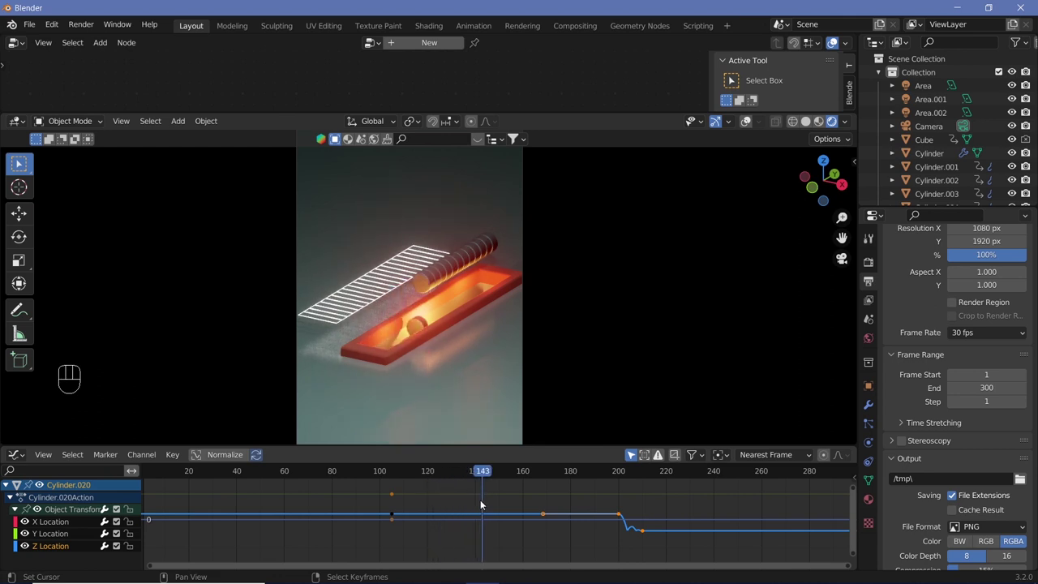
{"action": "key", "text": "Right"}
{"action": "key", "text": "Right"}
{"action": "key", "text": "Right"}
{"action": "key", "text": "Right"}
{"action": "key", "text": "Right"}
{"action": "key", "text": "Right"}
{"action": "key", "text": "Right"}
{"action": "key", "text": "Right"}
{"action": "key", "text": "Right"}
{"action": "key", "text": "Right"}
{"action": "key", "text": "Right"}
{"action": "key", "text": "Right"}
{"action": "key", "text": "Right"}
{"action": "key", "text": "Right"}
{"action": "key", "text": "Right"}
{"action": "key", "text": "Right"}
{"action": "key", "text": "Right"}
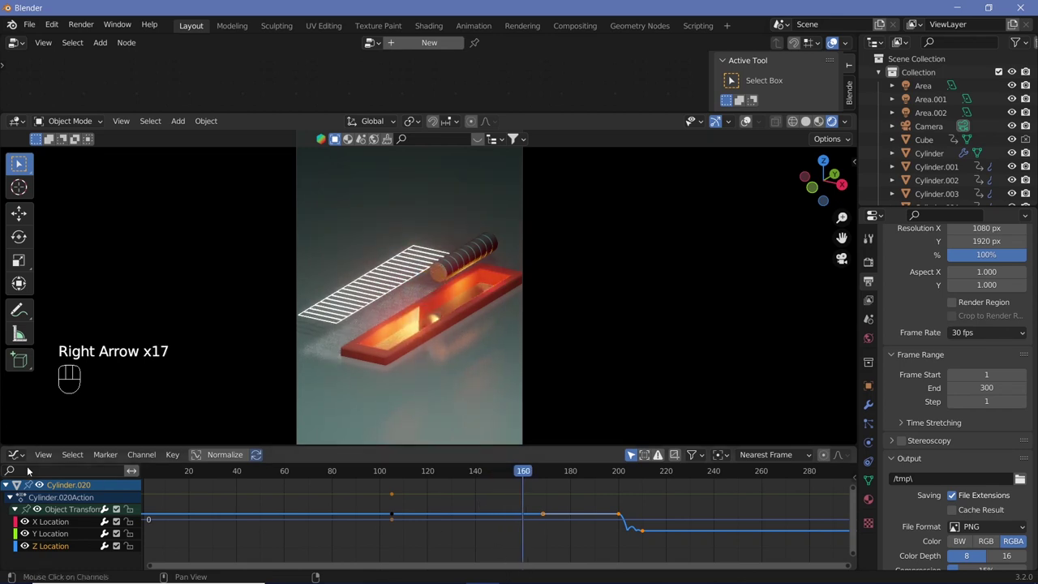
{"action": "key", "text": "Right"}
{"action": "left_click_drag", "start_coordinate": [183, 432], "coordinate": [42, 436]}
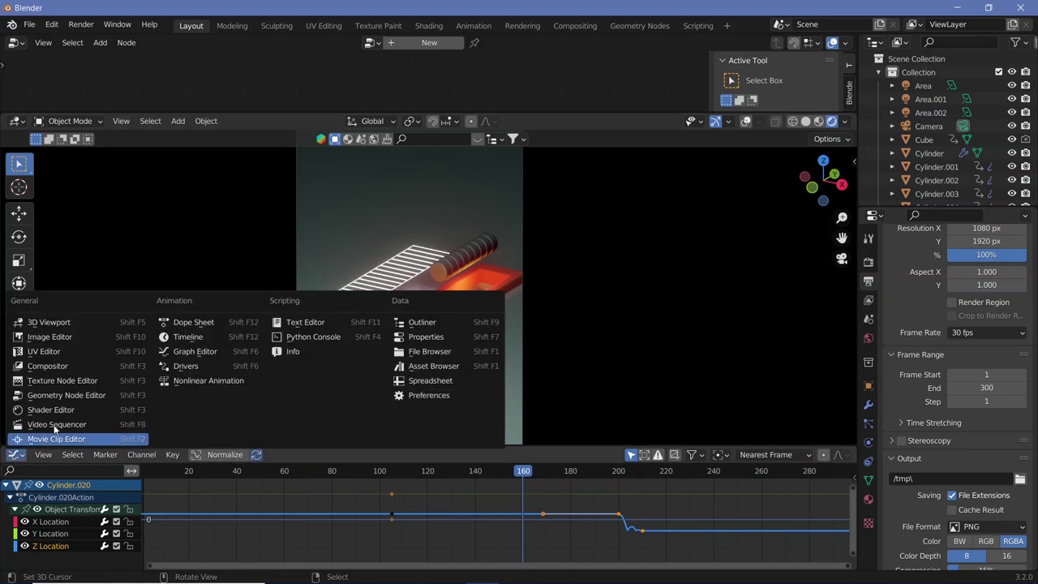
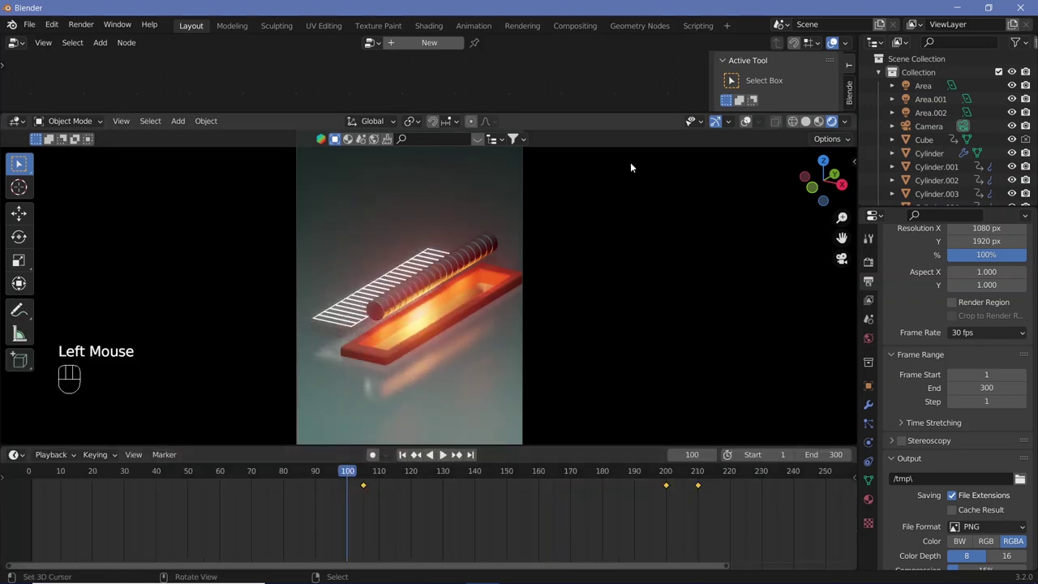
Step: Switch to the Timeline, select all cylinder segments and set their keyframe interpolation with T
{"action": "left_click", "coordinate": [747, 131]}
{"action": "key", "text": "KP_0"}
{"action": "right_click", "coordinate": [417, 265]}
{"action": "left_click_drag", "start_coordinate": [602, 228], "coordinate": [484, 524]}
{"action": "key", "text": "t"}
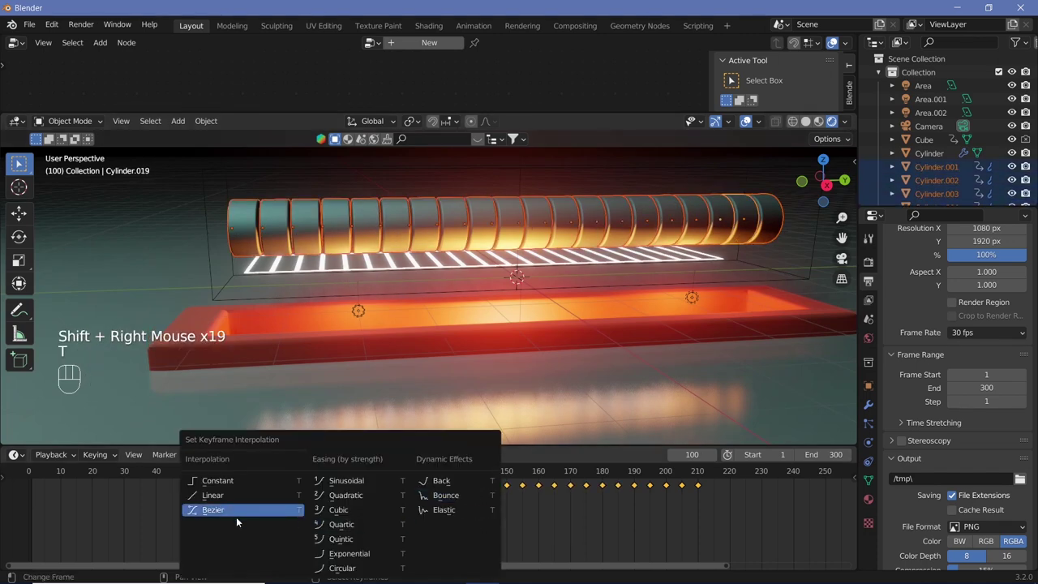
{"action": "key", "text": "KP_0"}
{"action": "left_click", "coordinate": [727, 147]}
Step: Replay the fall through the camera until every segment is gone by frame 213
{"action": "key", "text": "shift+space"}
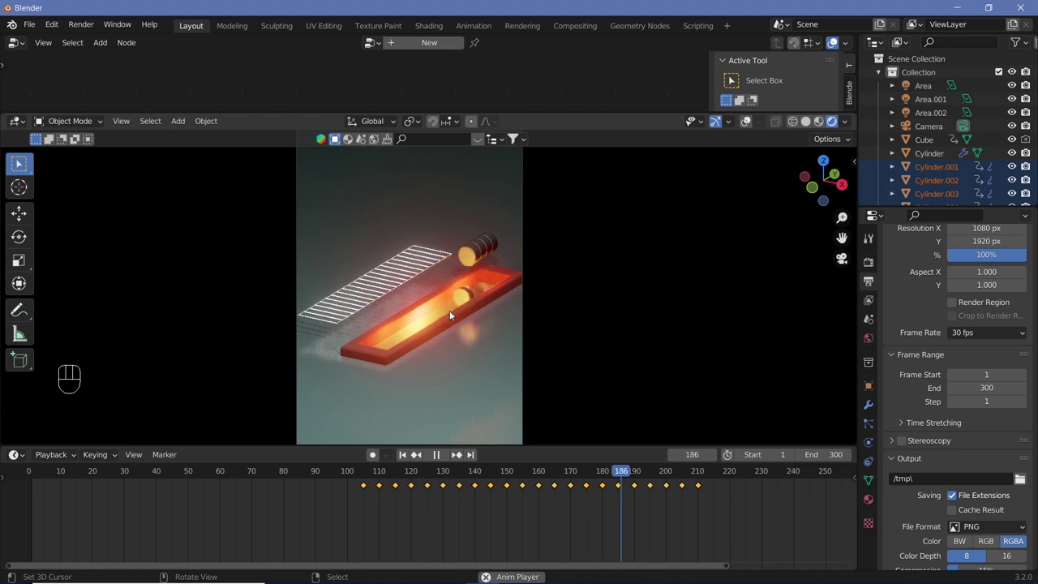
{"action": "key", "text": "shift+space"}
{"action": "middle_click", "coordinate": [719, 521]}
{"action": "left_click_drag", "start_coordinate": [545, 482], "coordinate": [594, 509]}
{"action": "key", "text": "shift+space"}
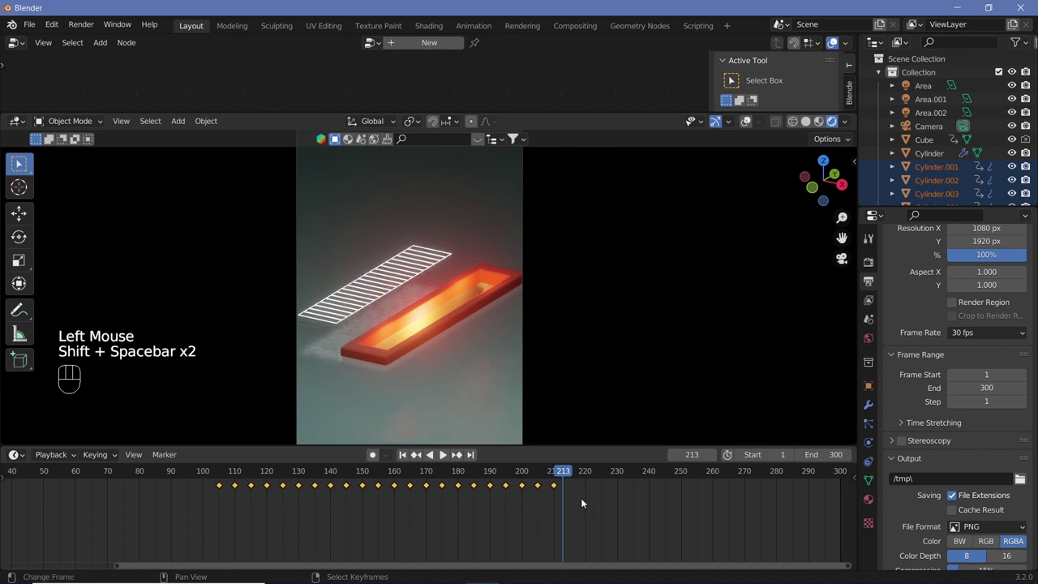
Step: Select the wire grid Plane.002 and keyframe it dropping onto the glowing frame between frames 210 and 225
{"action": "key", "text": "Left"}
{"action": "key", "text": "Left"}
{"action": "key", "text": "Left"}
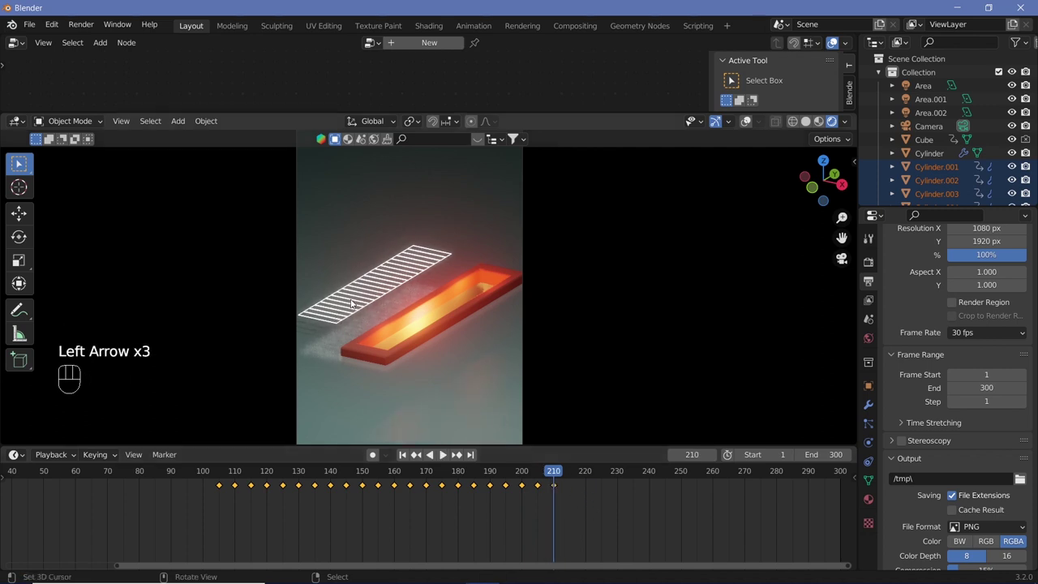
{"action": "left_click", "coordinate": [356, 303]}
{"action": "right_click", "coordinate": [356, 302]}
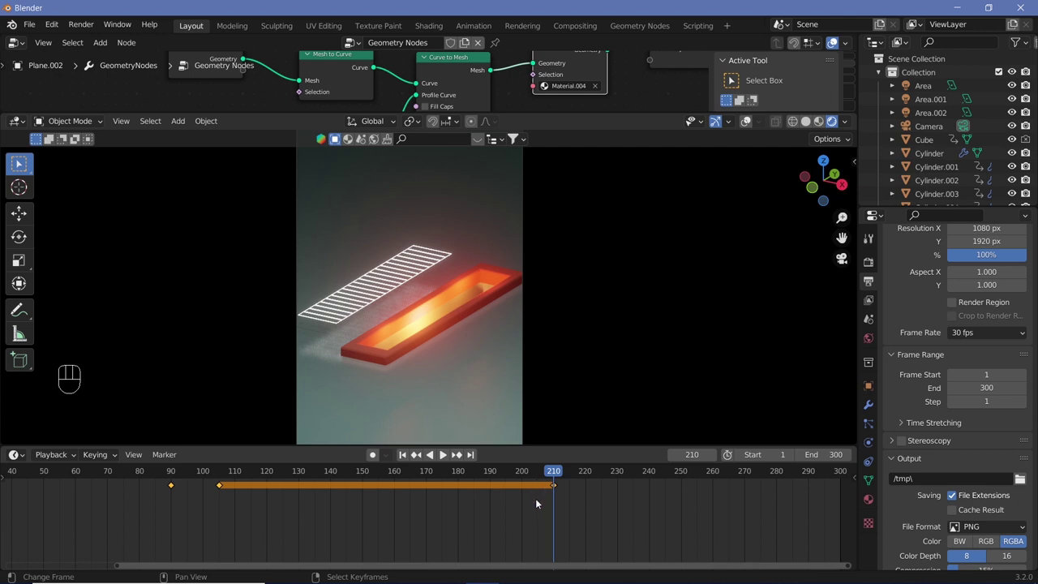
{"action": "left_click", "coordinate": [612, 529]}
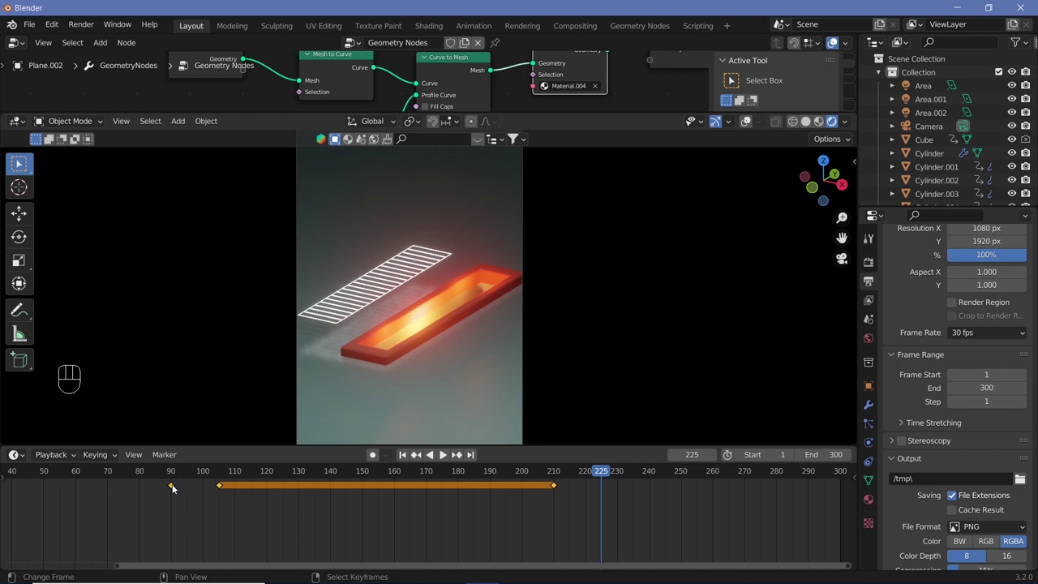
{"action": "right_click", "coordinate": [174, 488]}
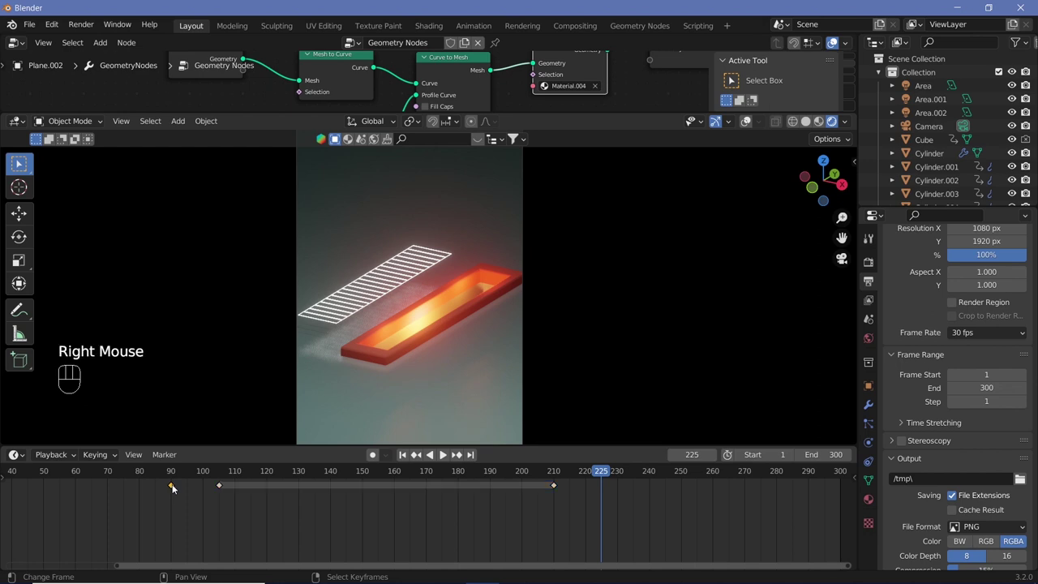
{"action": "key", "text": "shift+d"}
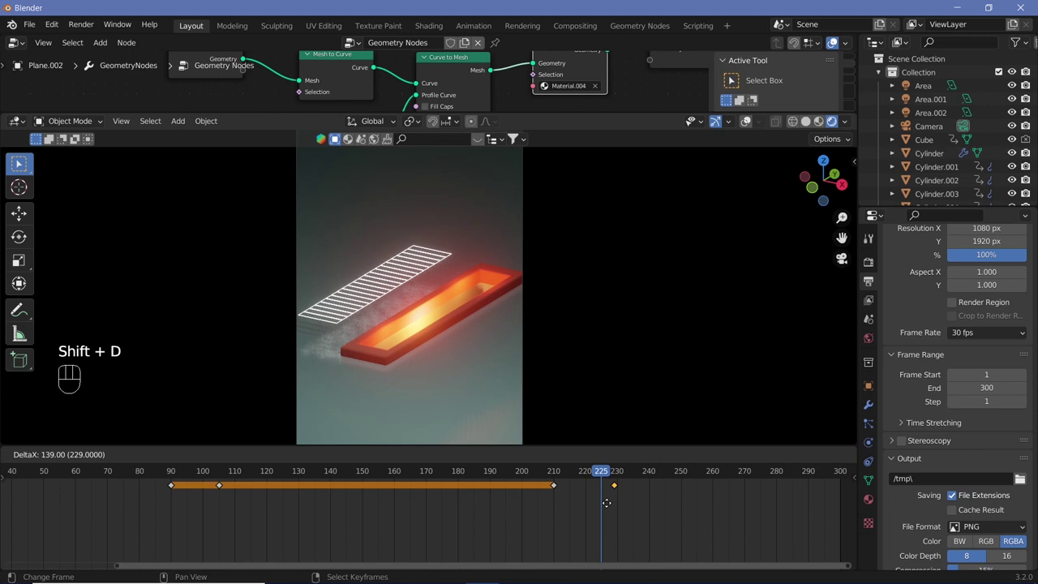
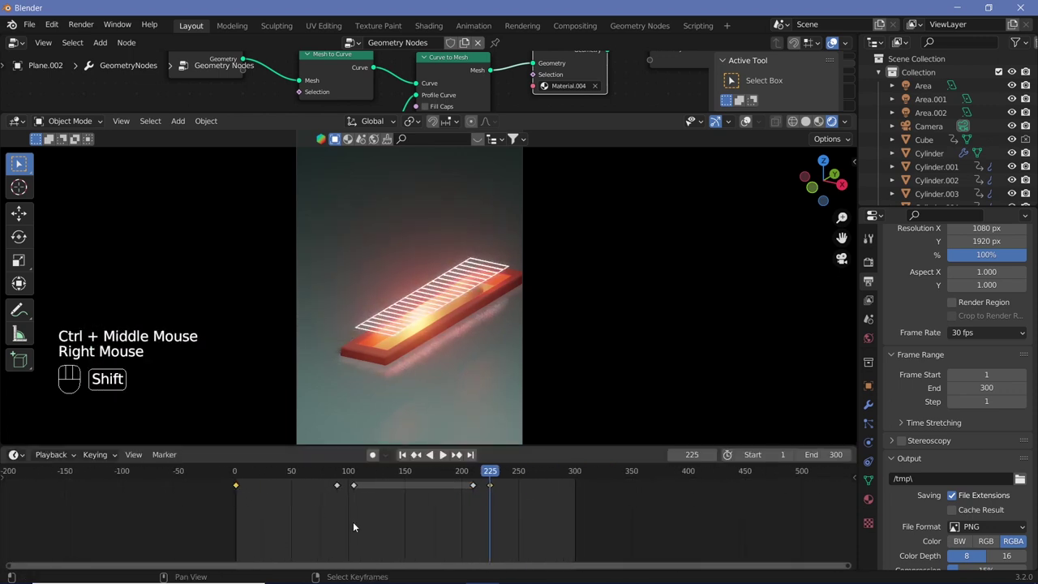
{"action": "key", "text": "shift+d"}
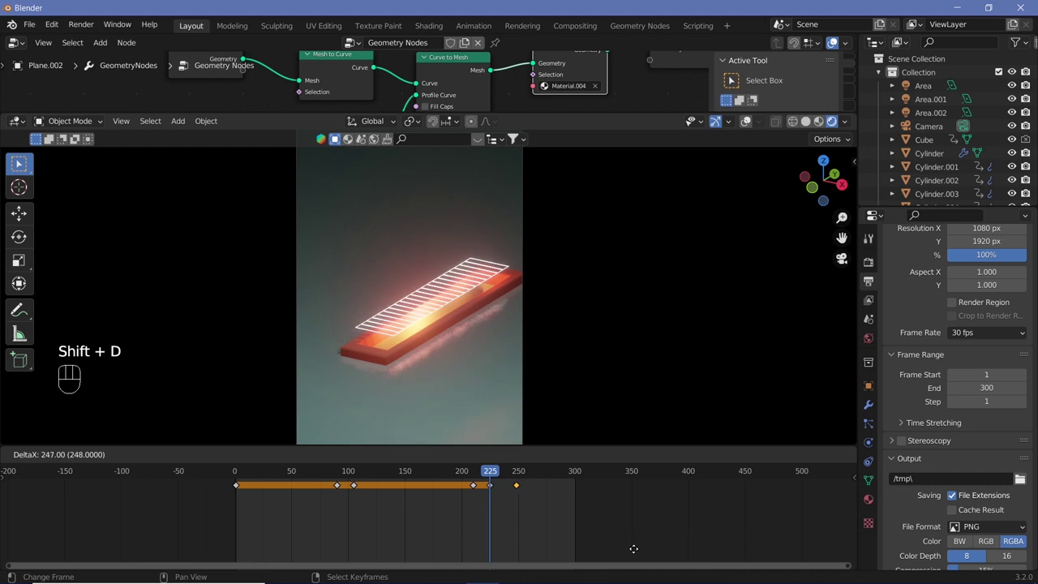
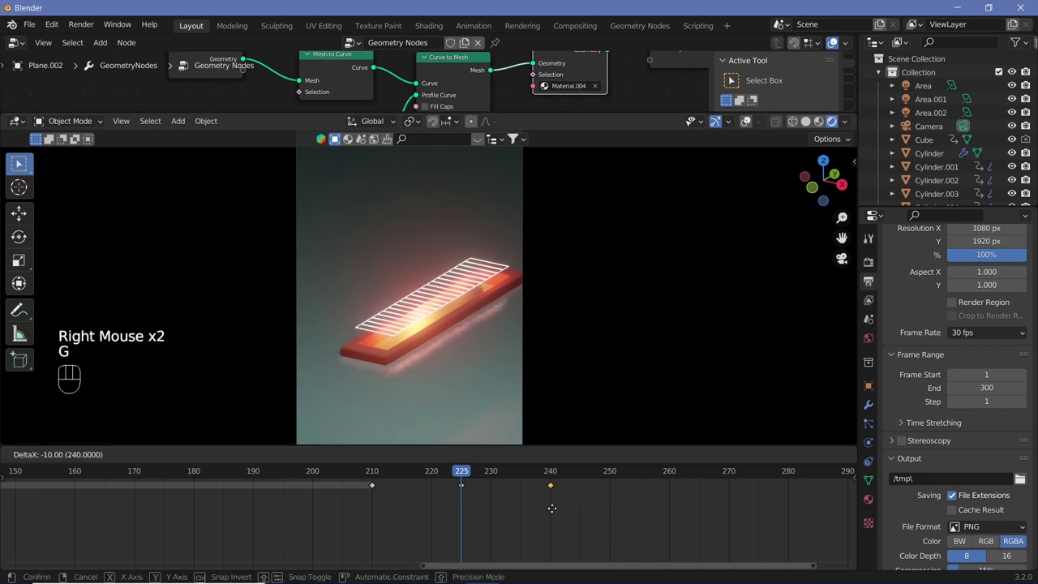
Step: Move the grid's last keyframe to frame 240 so it lifts back up, and play to check
{"action": "left_click_drag", "start_coordinate": [556, 511], "coordinate": [573, 518]}
{"action": "key", "text": "shift+space"}
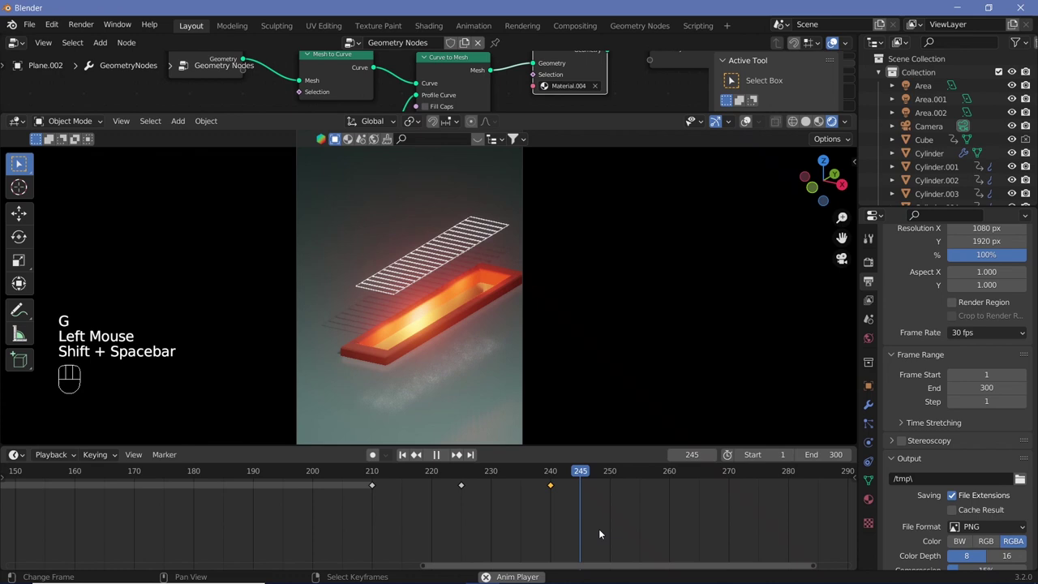
{"action": "left_click_drag", "start_coordinate": [552, 479], "coordinate": [563, 552]}
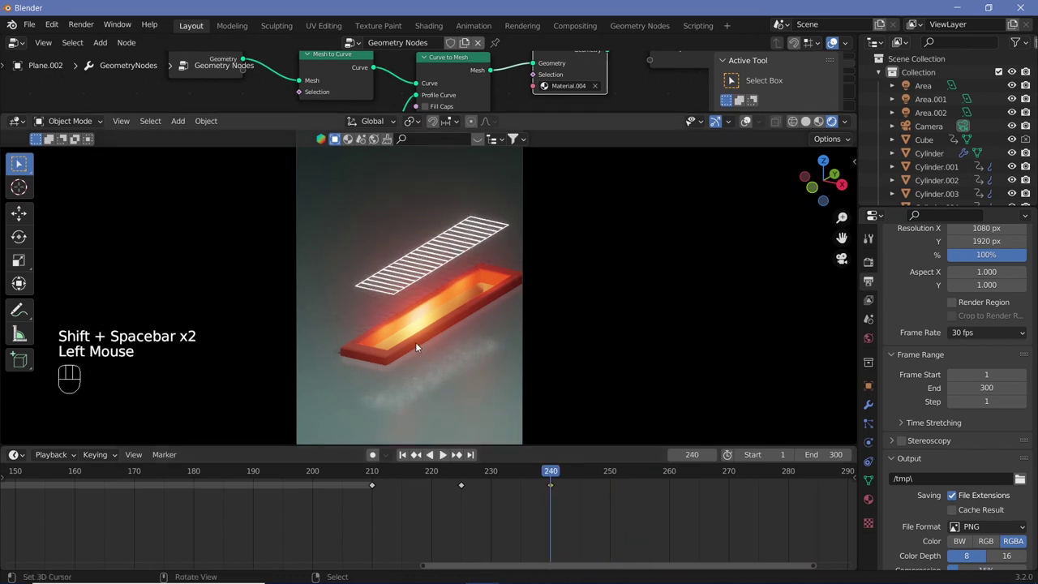
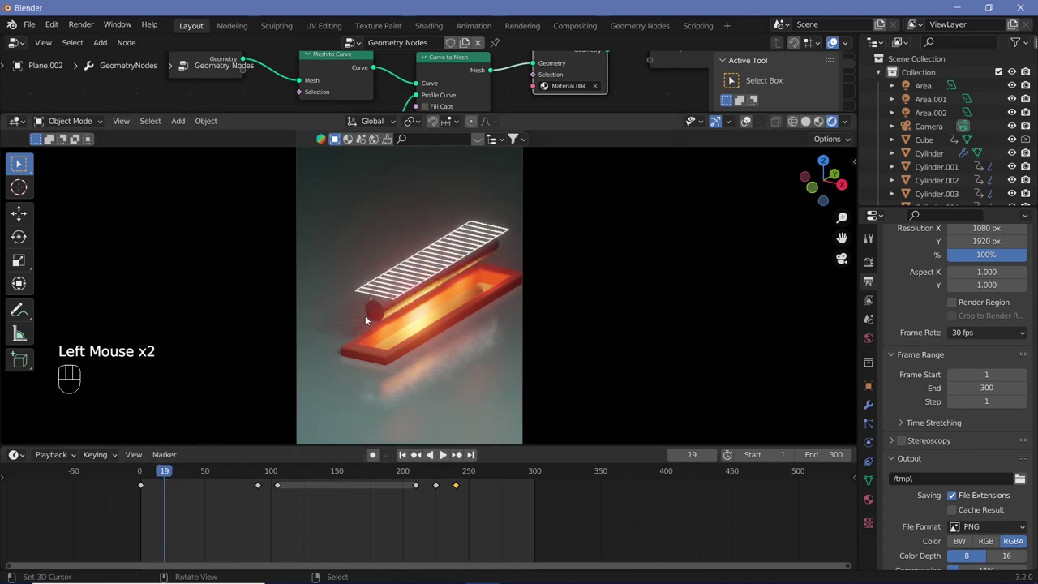
Step: Duplicate the cylinder and move the copy 3 m down along Z
{"action": "left_click", "coordinate": [382, 315]}
{"action": "right_click", "coordinate": [382, 315]}
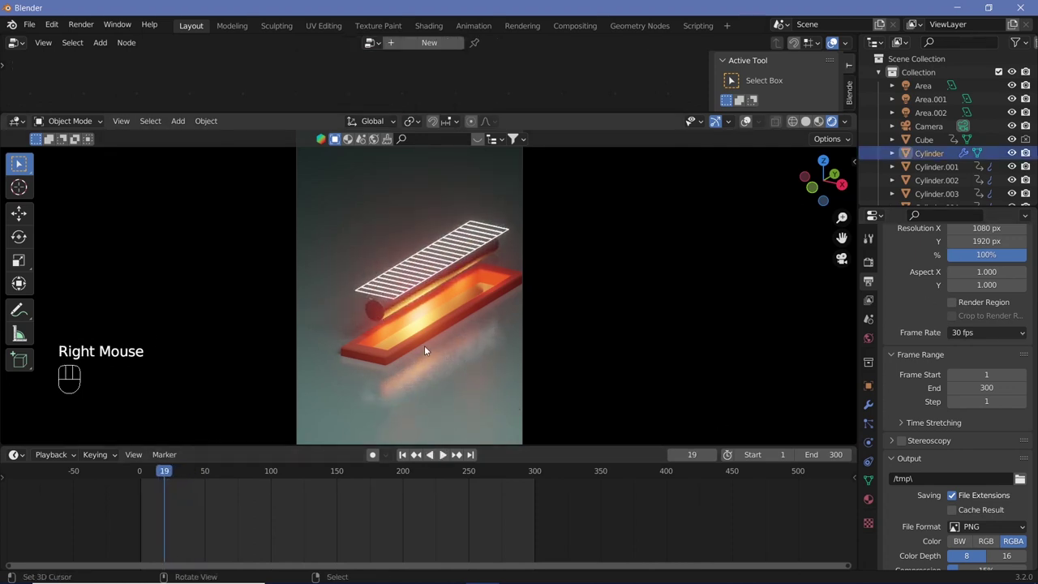
{"action": "key", "text": "shift+d"}
{"action": "key", "text": "z"}
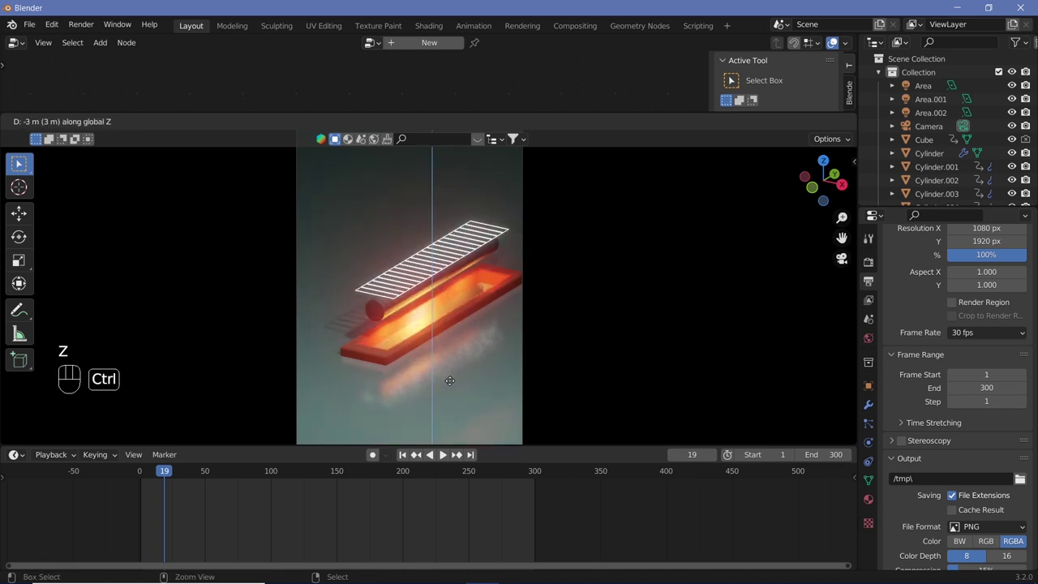
{"action": "left_click_drag", "start_coordinate": [452, 386], "coordinate": [874, 412]}
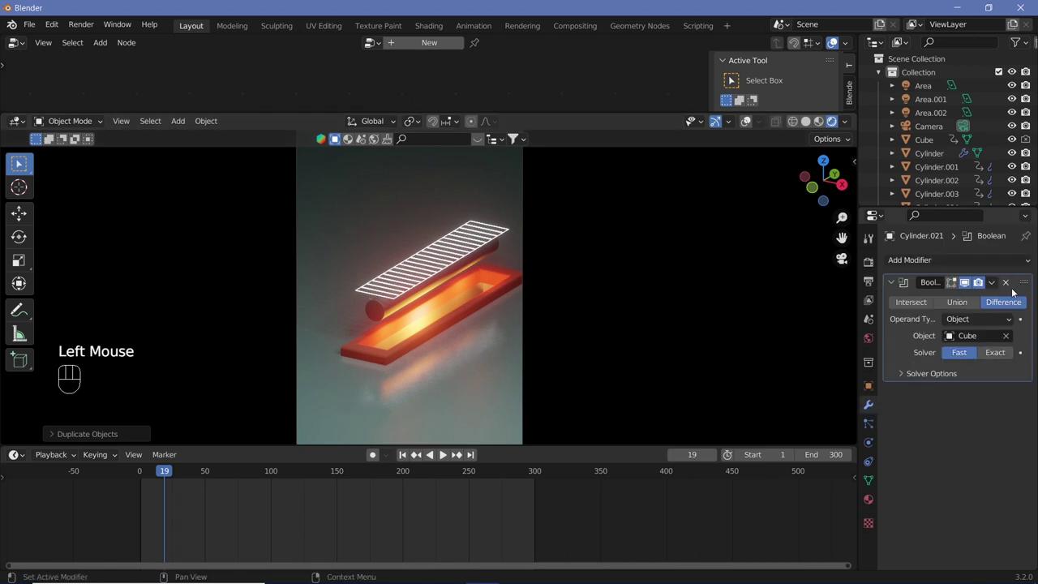
Step: Delete the copy's Boolean (Difference with Cube) modifier and return the timeline to frame 240
{"action": "left_click", "coordinate": [1008, 287]}
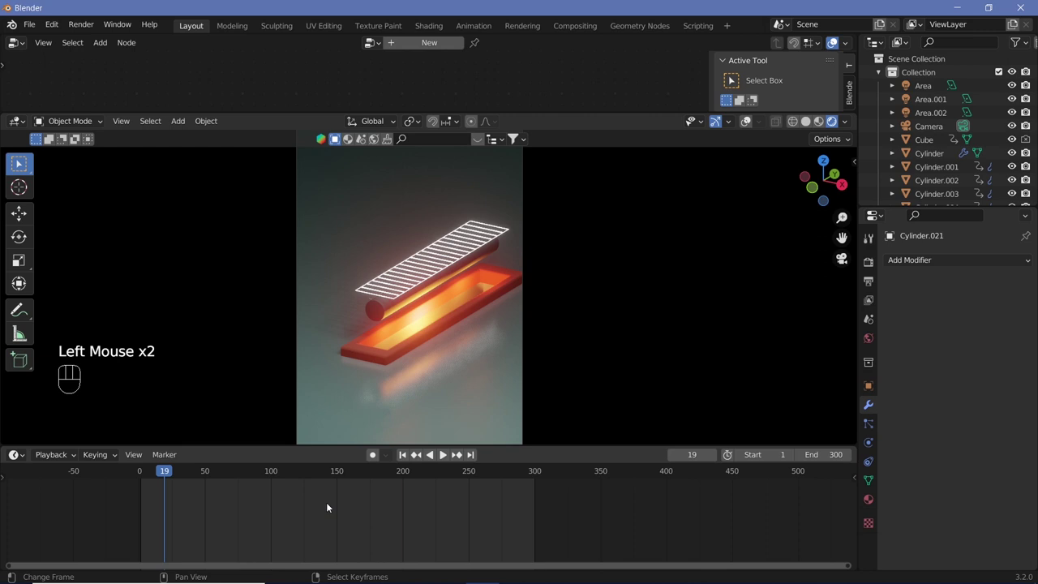
{"action": "left_click", "coordinate": [745, 124]}
{"action": "left_click_drag", "start_coordinate": [439, 476], "coordinate": [459, 486]}
{"action": "key", "text": "Left"}
{"action": "key", "text": "Left"}
{"action": "key", "text": "Left"}
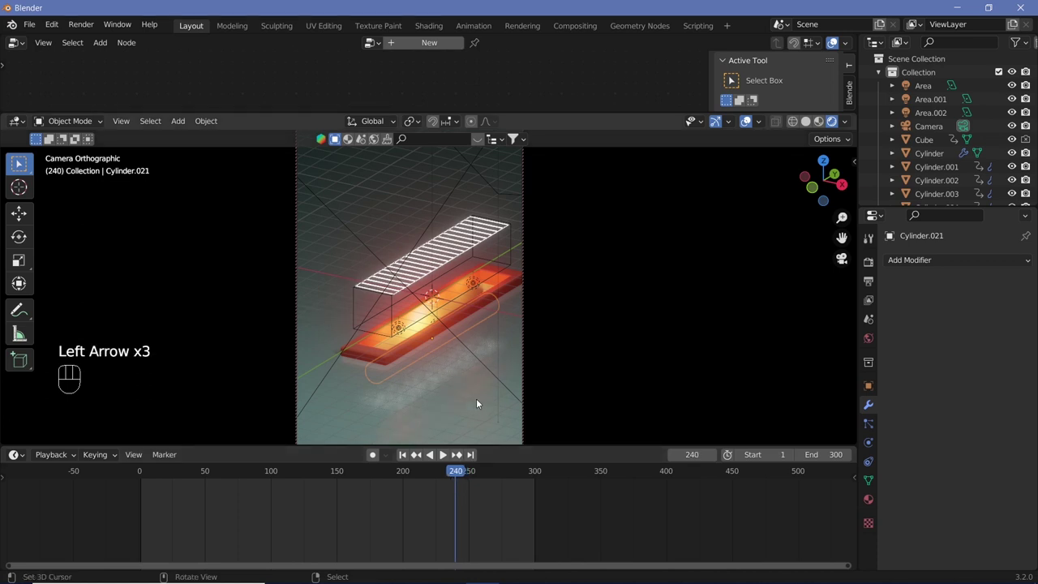
Step: Keyframe Cylinder.021's position at frame 240 and step the timeline forward toward frame 270
{"action": "key", "text": "i"}
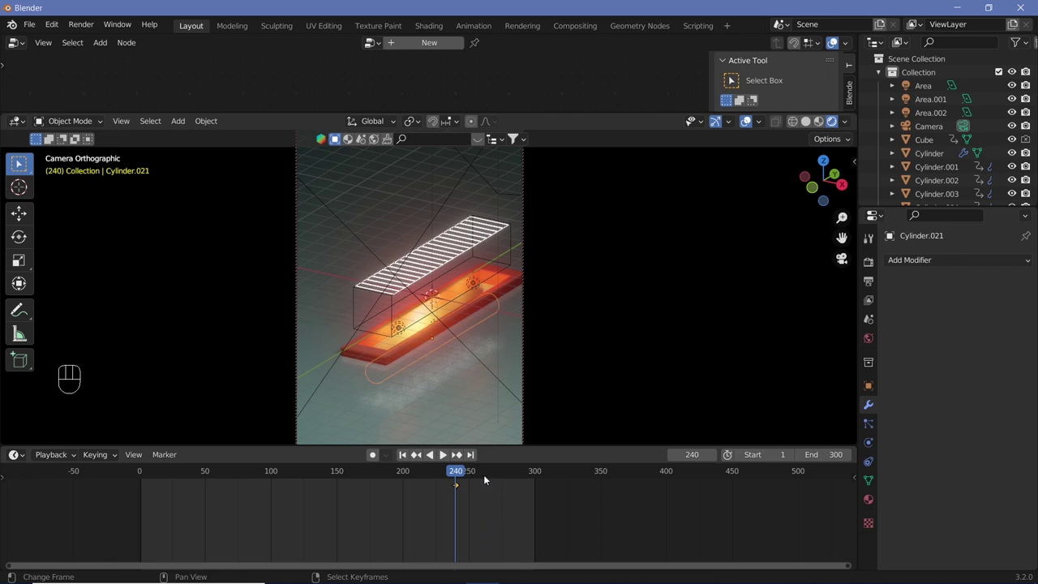
{"action": "left_click_drag", "start_coordinate": [483, 510], "coordinate": [490, 545]}
{"action": "key", "text": "Right"}
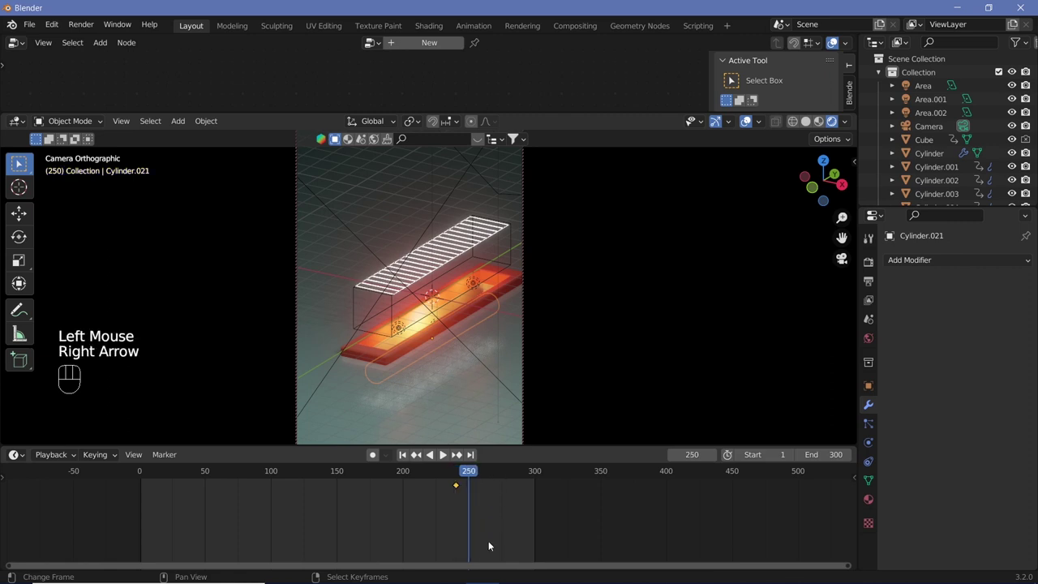
{"action": "key", "text": "Right"}
{"action": "key", "text": "Right"}
{"action": "key", "text": "Right"}
{"action": "key", "text": "Right"}
{"action": "key", "text": "Right"}
{"action": "key", "text": "Right"}
{"action": "key", "text": "Right"}
{"action": "key", "text": "Right"}
{"action": "key", "text": "Right"}
{"action": "key", "text": "Right"}
Step: Lift the cylinder along Z and insert a Location keyframe at the new frame
{"action": "key", "text": "g"}
{"action": "key", "text": "z"}
{"action": "left_click_drag", "start_coordinate": [440, 355], "coordinate": [463, 337]}
{"action": "key", "text": "i"}
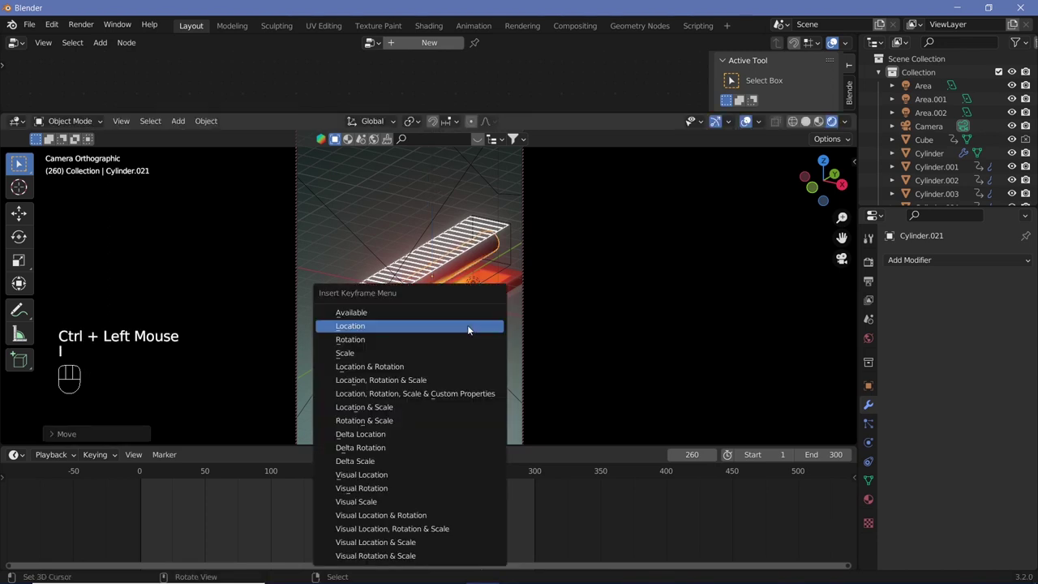
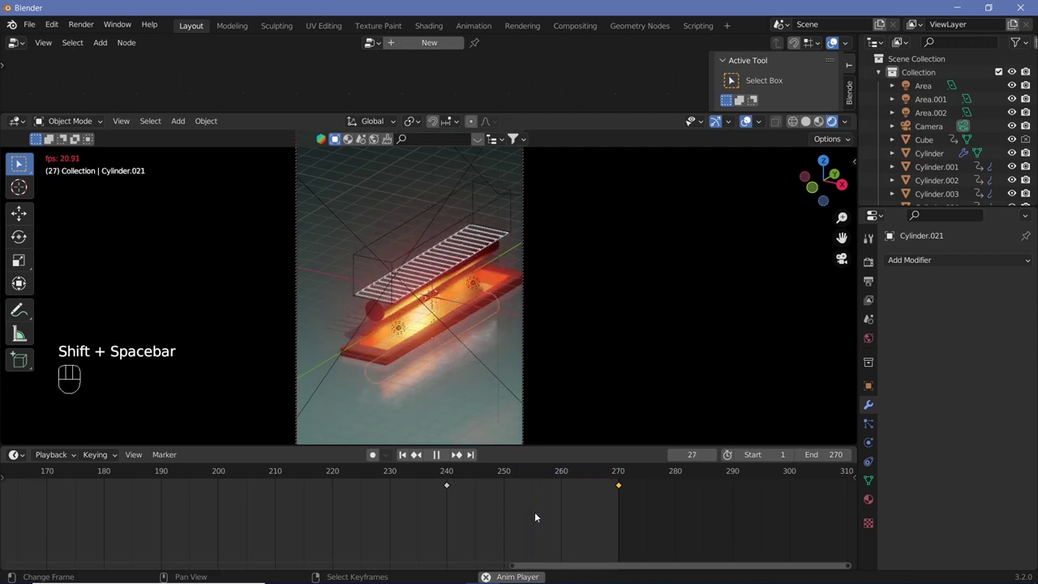
Step: Review the animation playback, then orbit the view around the glowing frame where the poles will stand
{"action": "key", "text": "shift+space"}
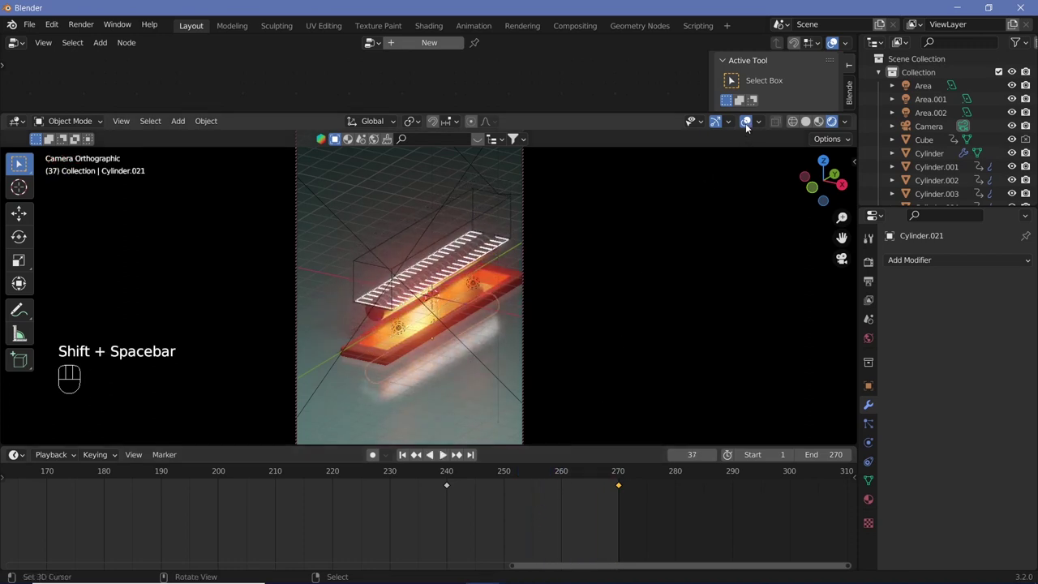
{"action": "left_click", "coordinate": [669, 346]}
{"action": "key", "text": "shift+space"}
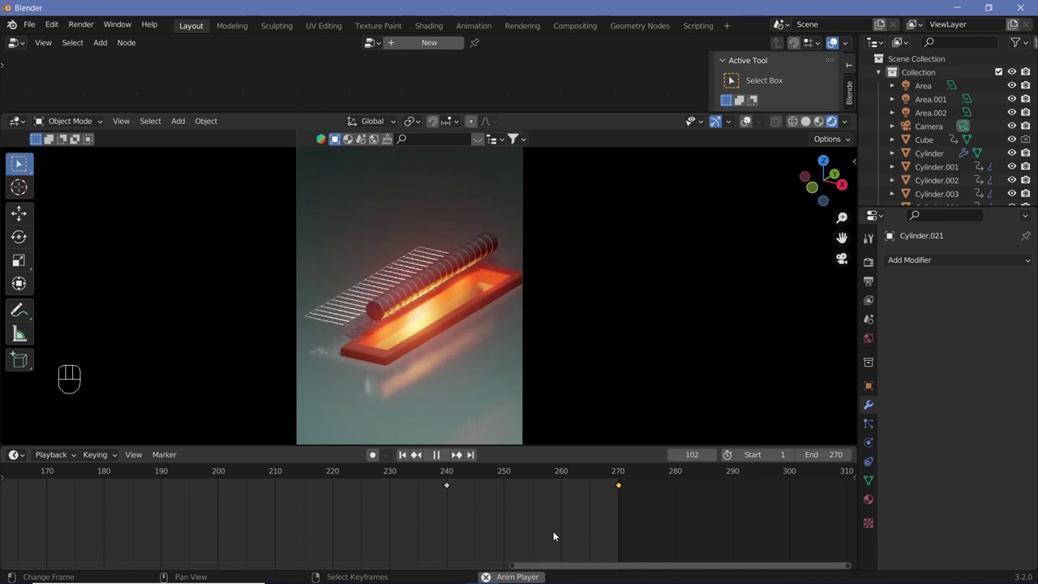
{"action": "key", "text": "shift+space"}
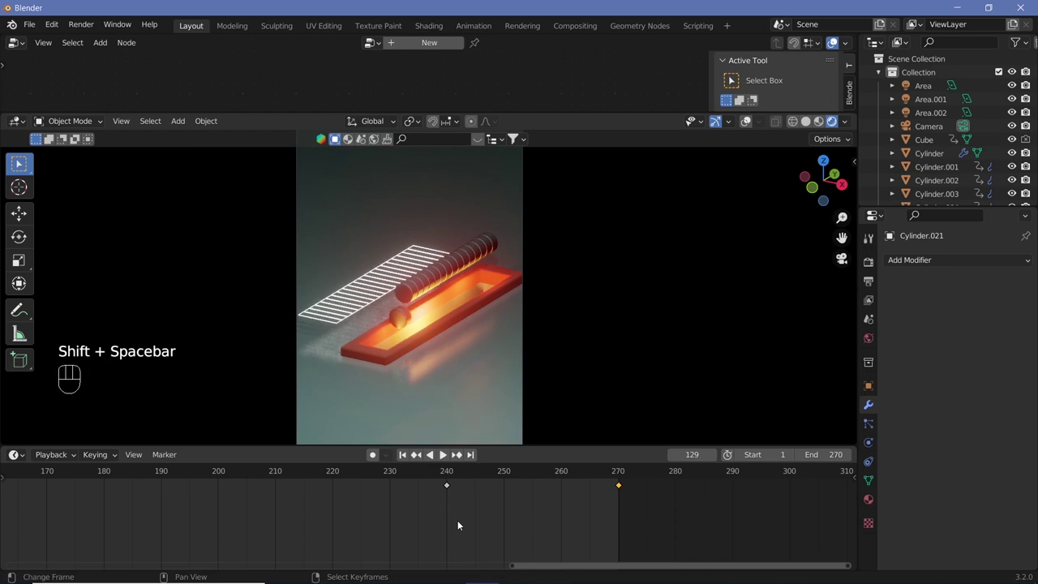
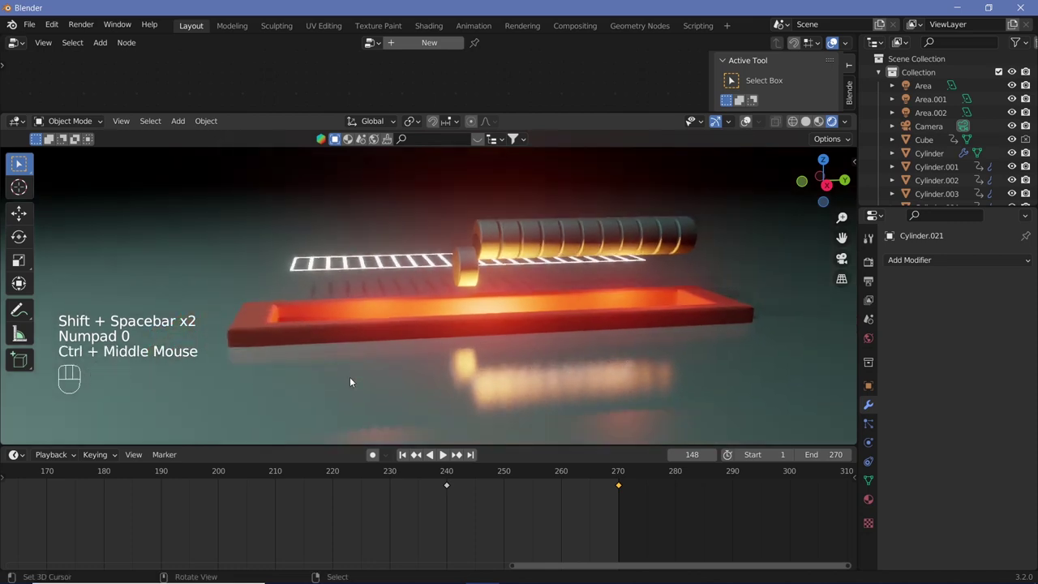
{"action": "left_click_drag", "start_coordinate": [409, 413], "coordinate": [422, 370]}
{"action": "left_click_drag", "start_coordinate": [396, 380], "coordinate": [273, 359]}
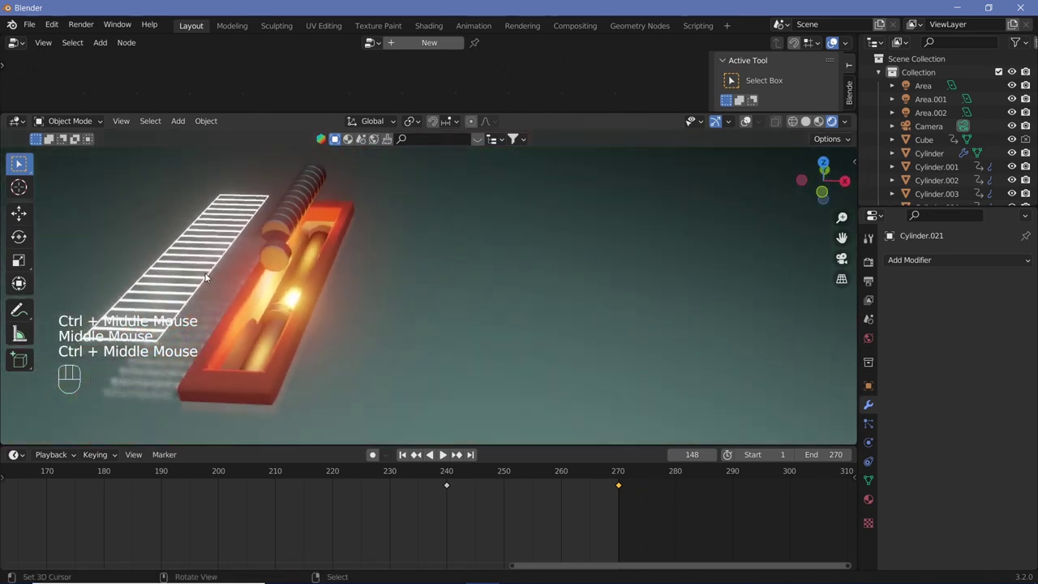
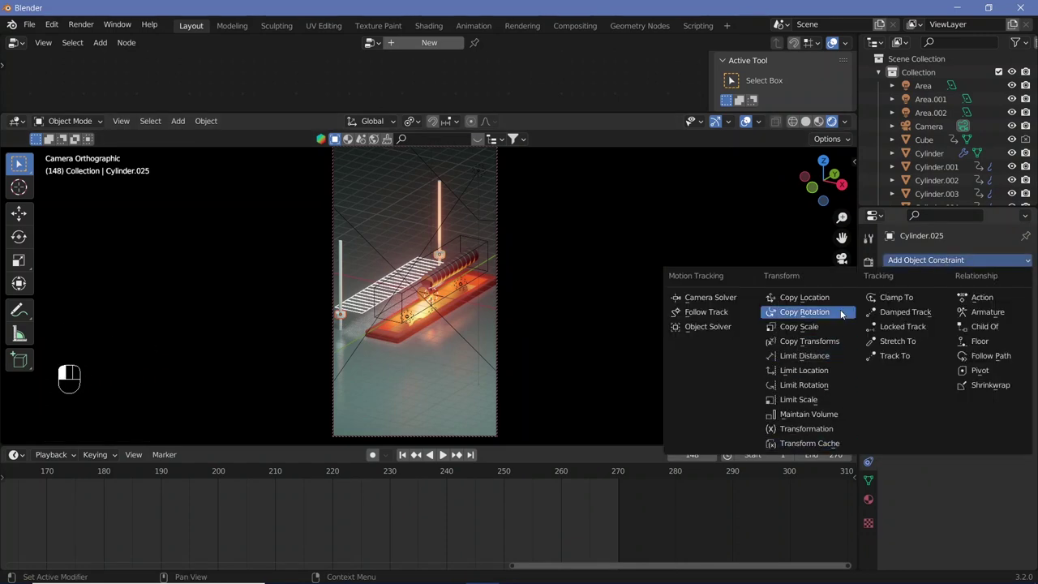
Step: Give the pole joints a Copy Location constraint targeting Plane.002 on the Z axis only
{"action": "left_click", "coordinate": [980, 322]}
{"action": "middle_click", "coordinate": [294, 505]}
{"action": "left_click_drag", "start_coordinate": [172, 478], "coordinate": [329, 377]}
{"action": "right_click", "coordinate": [343, 319]}
{"action": "left_click", "coordinate": [931, 264]}
{"action": "left_click_drag", "start_coordinate": [222, 475], "coordinate": [585, 297]}
{"action": "left_click", "coordinate": [746, 123]}
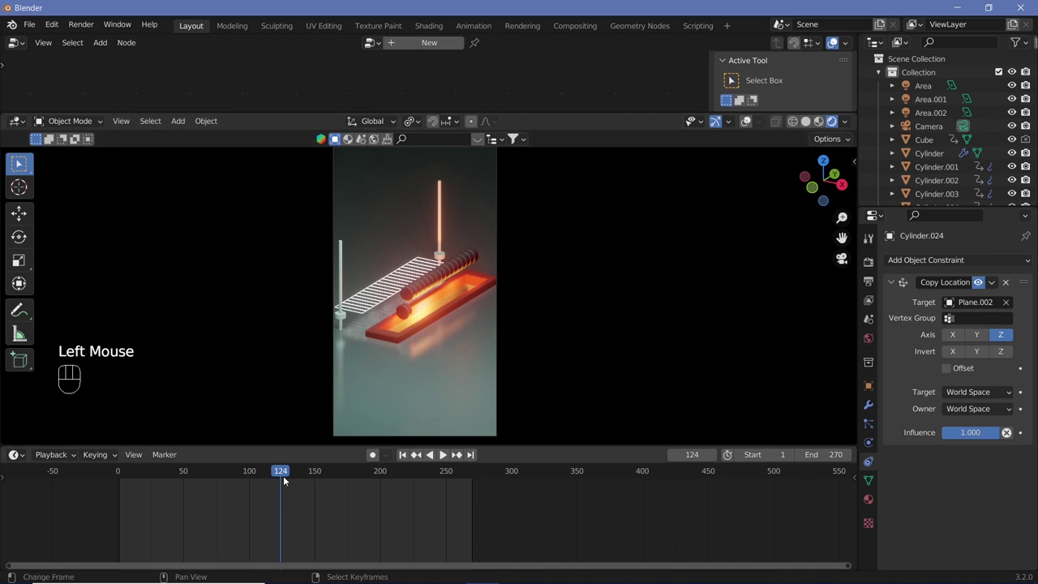
Step: Scrub the timeline back to frame 0 to confirm the joints ride with the grid
{"action": "left_click_drag", "start_coordinate": [268, 475], "coordinate": [306, 278]}
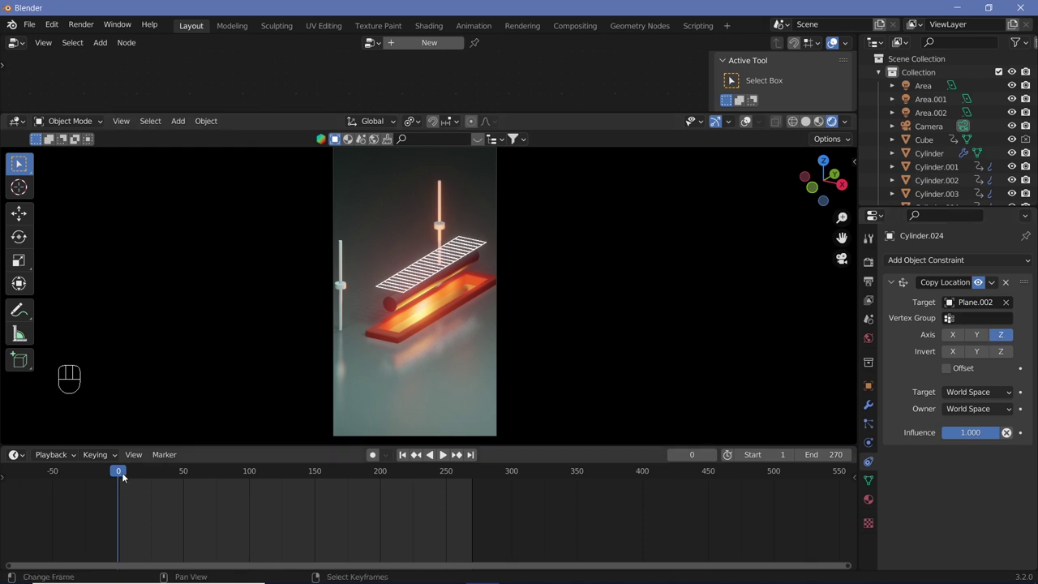
{"action": "left_click_drag", "start_coordinate": [140, 476], "coordinate": [351, 331]}
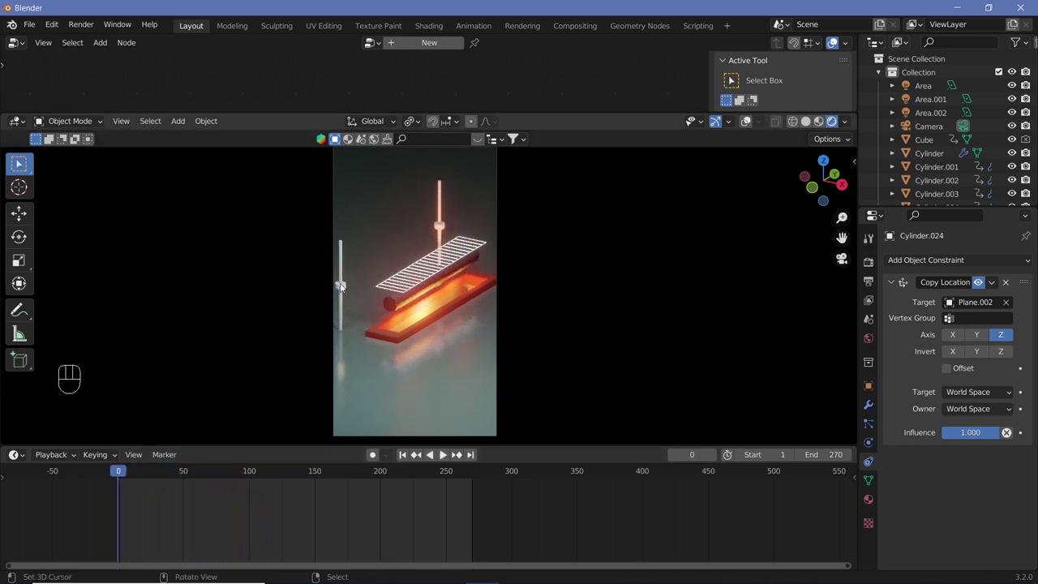
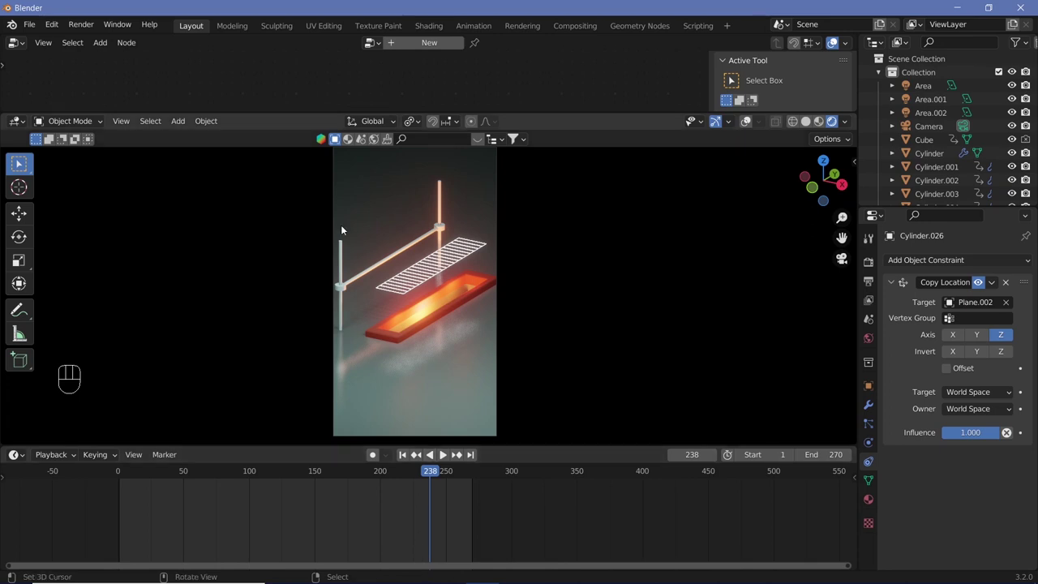
{"action": "left_click", "coordinate": [401, 278]}
Step: Edit Plane.002's mesh and slide the grid geometry about 1.95 m along X
{"action": "right_click", "coordinate": [401, 277]}
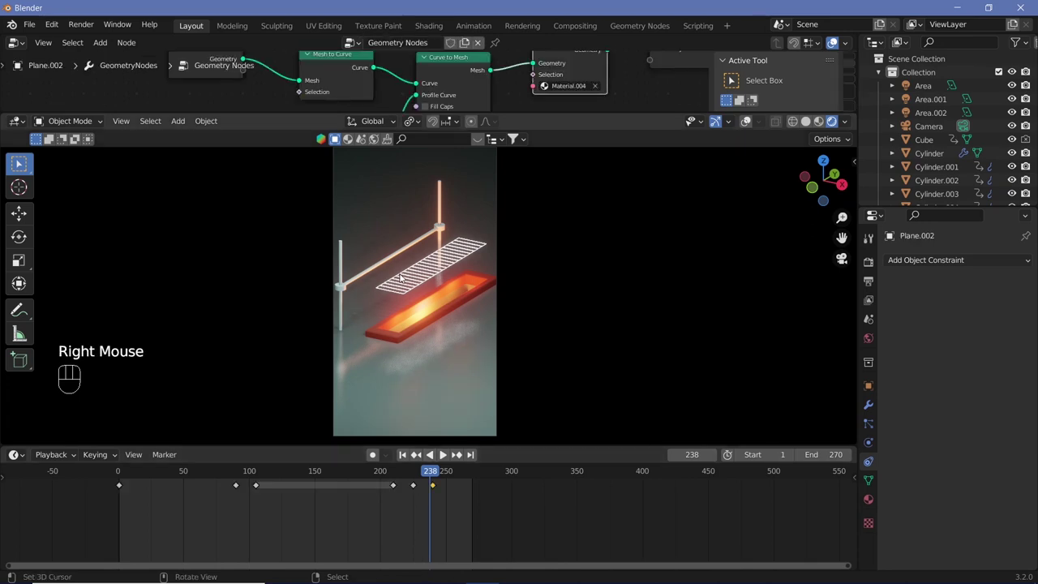
{"action": "key", "text": "Tab"}
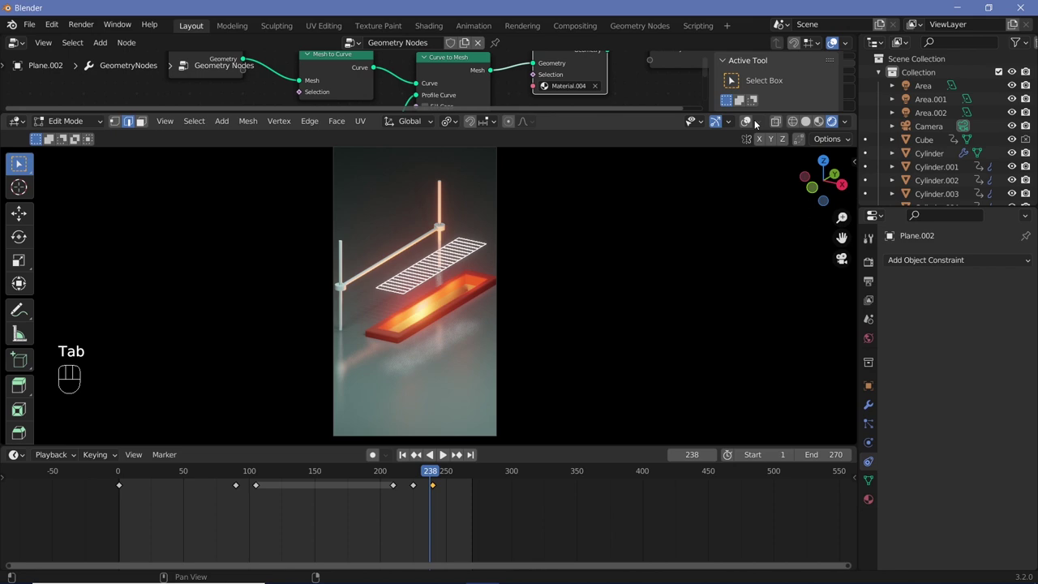
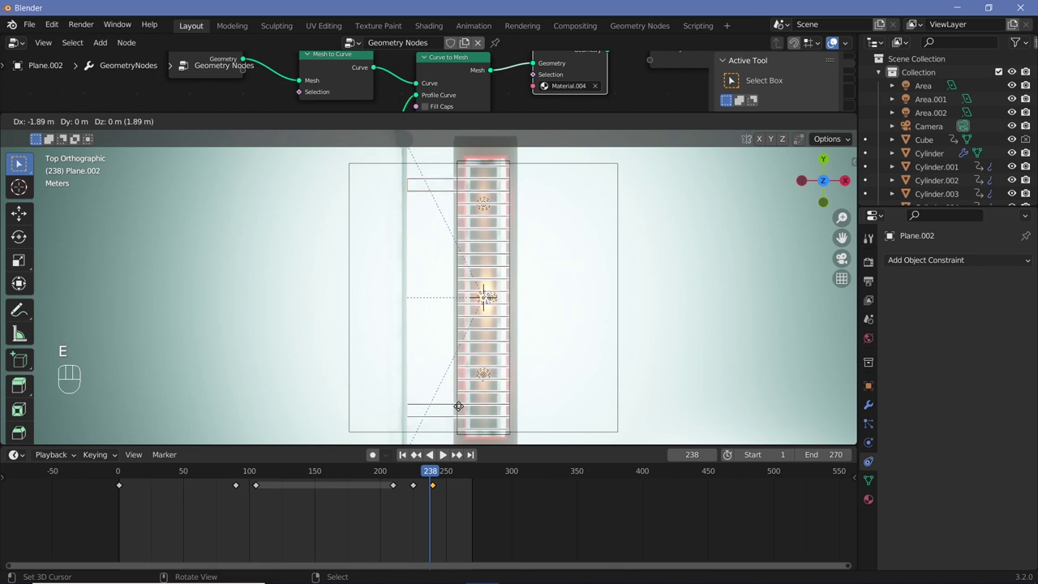
{"action": "key", "text": "x"}
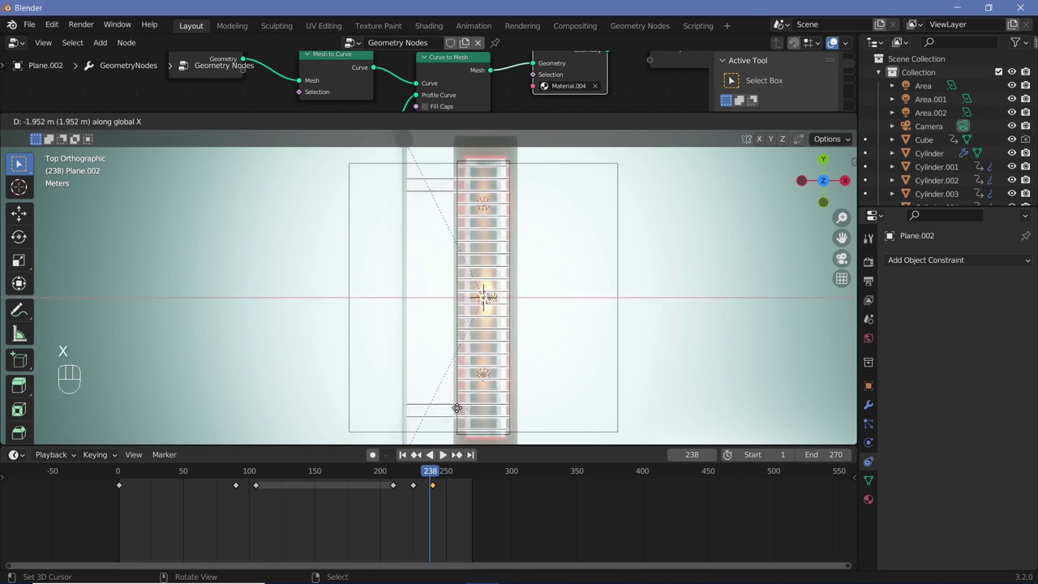
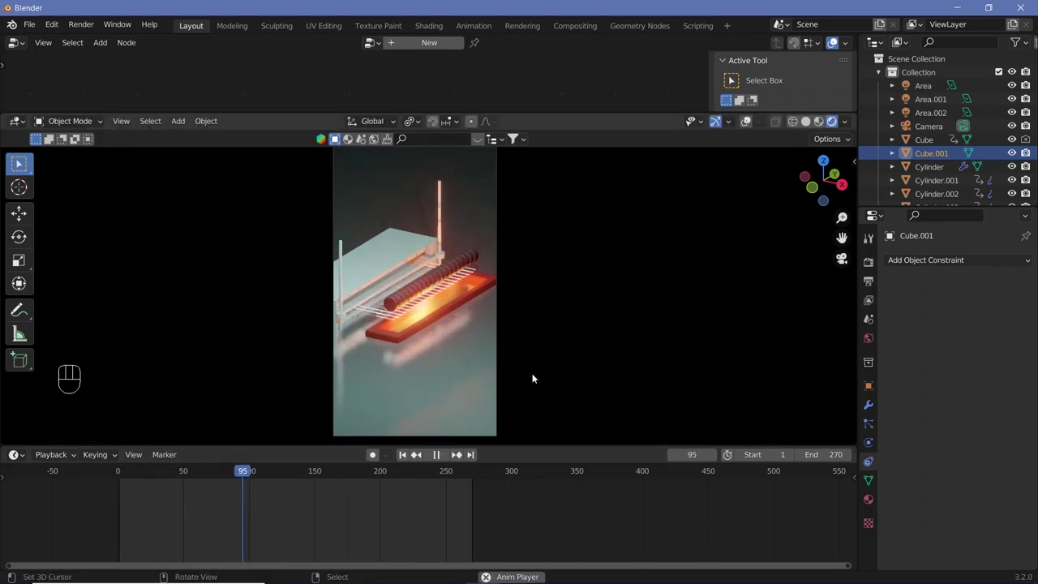
Step: Toggle animation playback through the camera with the pale slab behind the poles
{"action": "key", "text": "shift+space"}
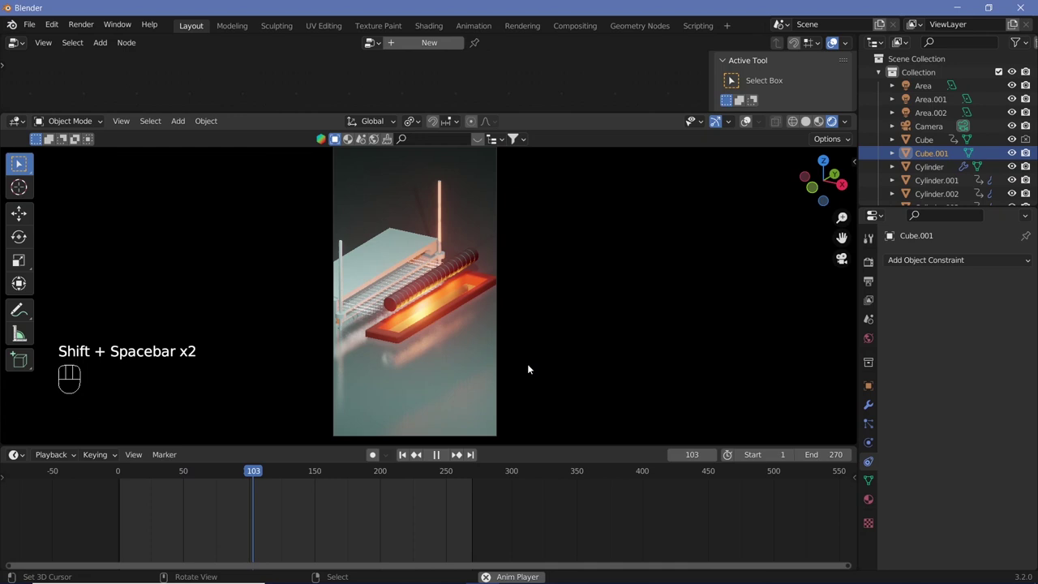
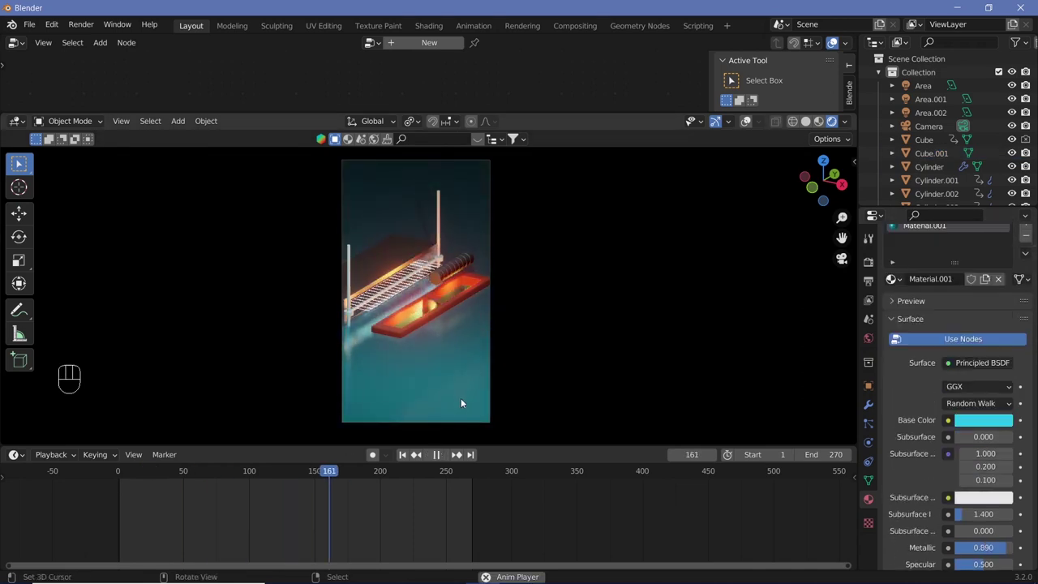
Step: Pause and resume playback while placing the spheres, ending with playback in the 1920×1080 landscape frame
{"action": "key", "text": "shift+space"}
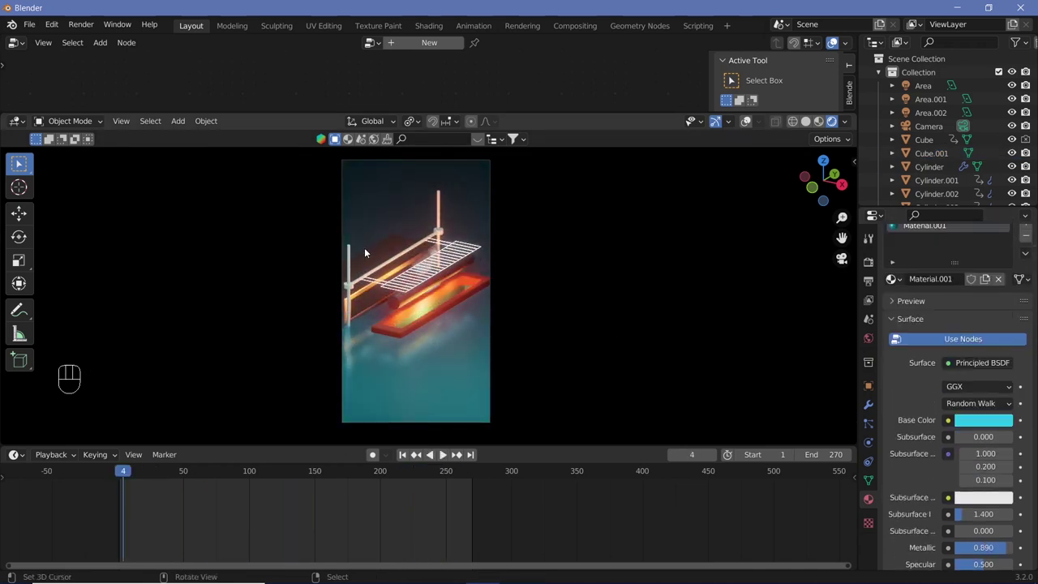
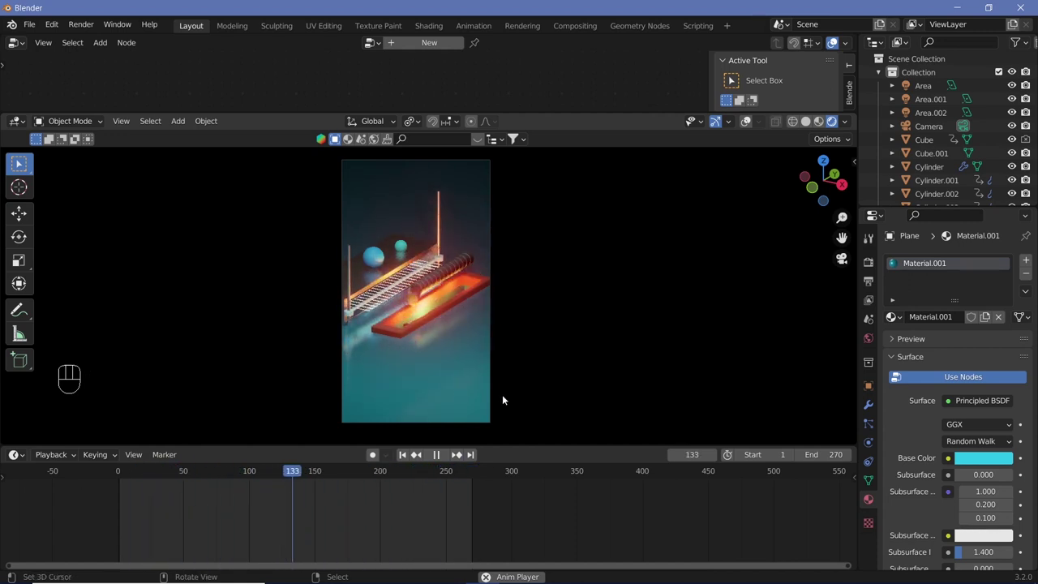
{"action": "key", "text": "shift+space"}
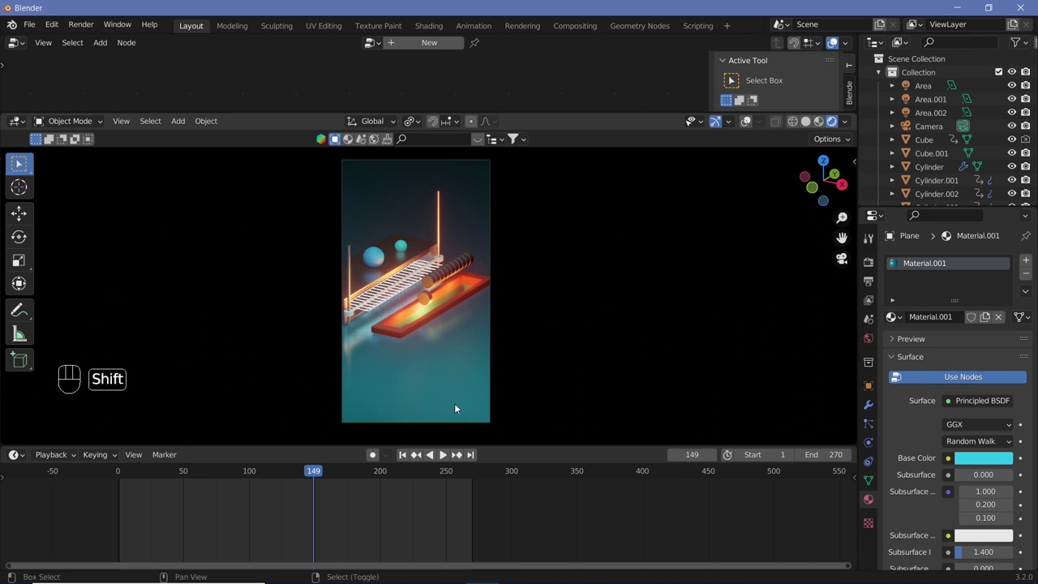
{"action": "key", "text": "shift+space"}
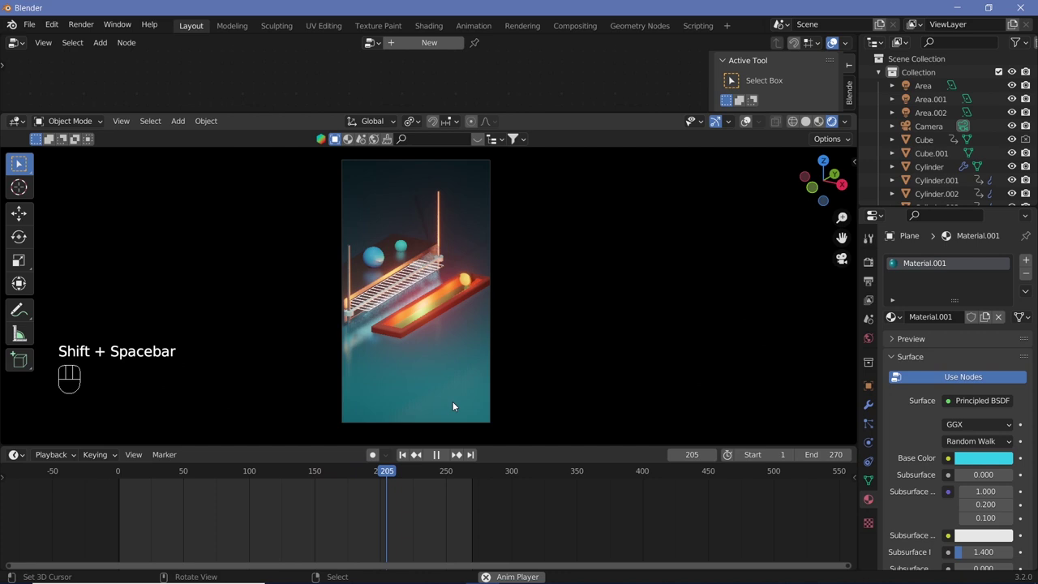
{"action": "key", "text": "shift+space"}
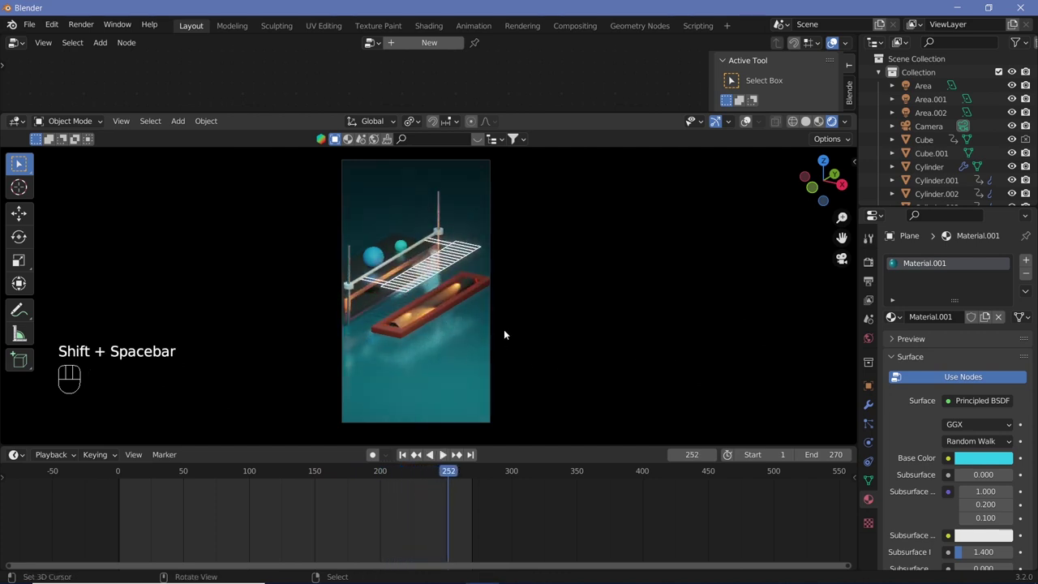
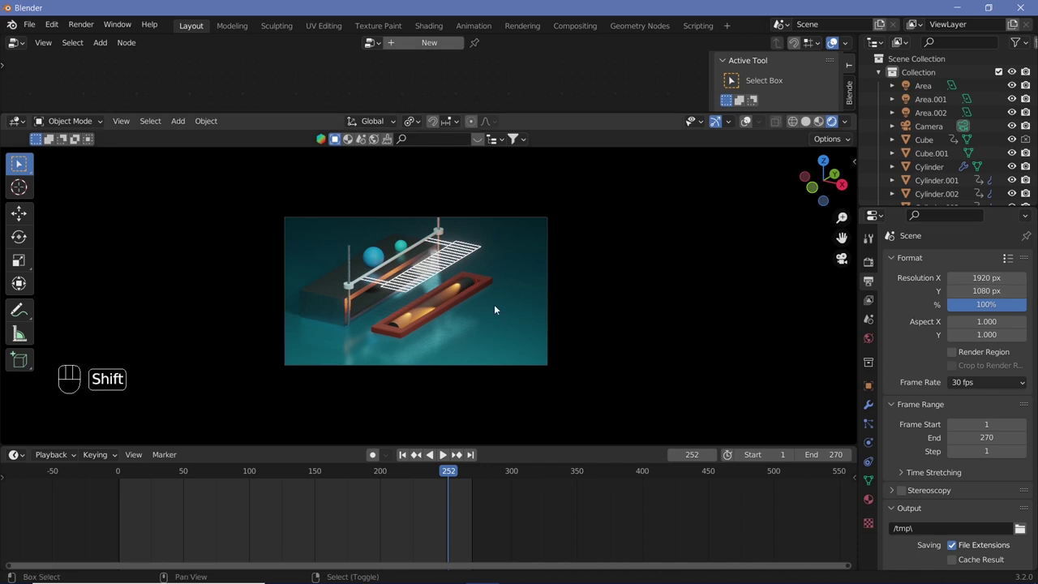
{"action": "key", "text": "shift+space"}
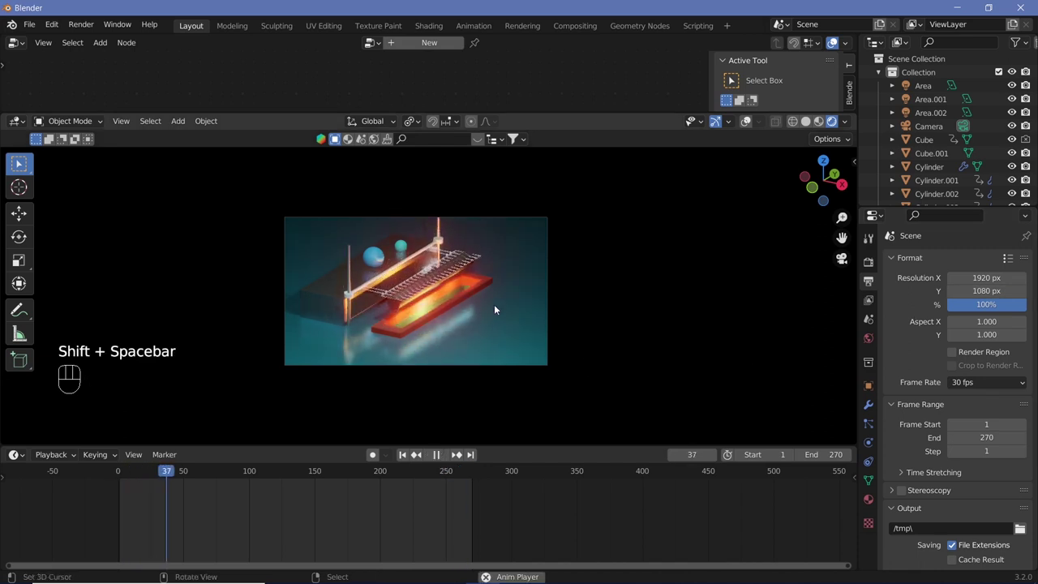